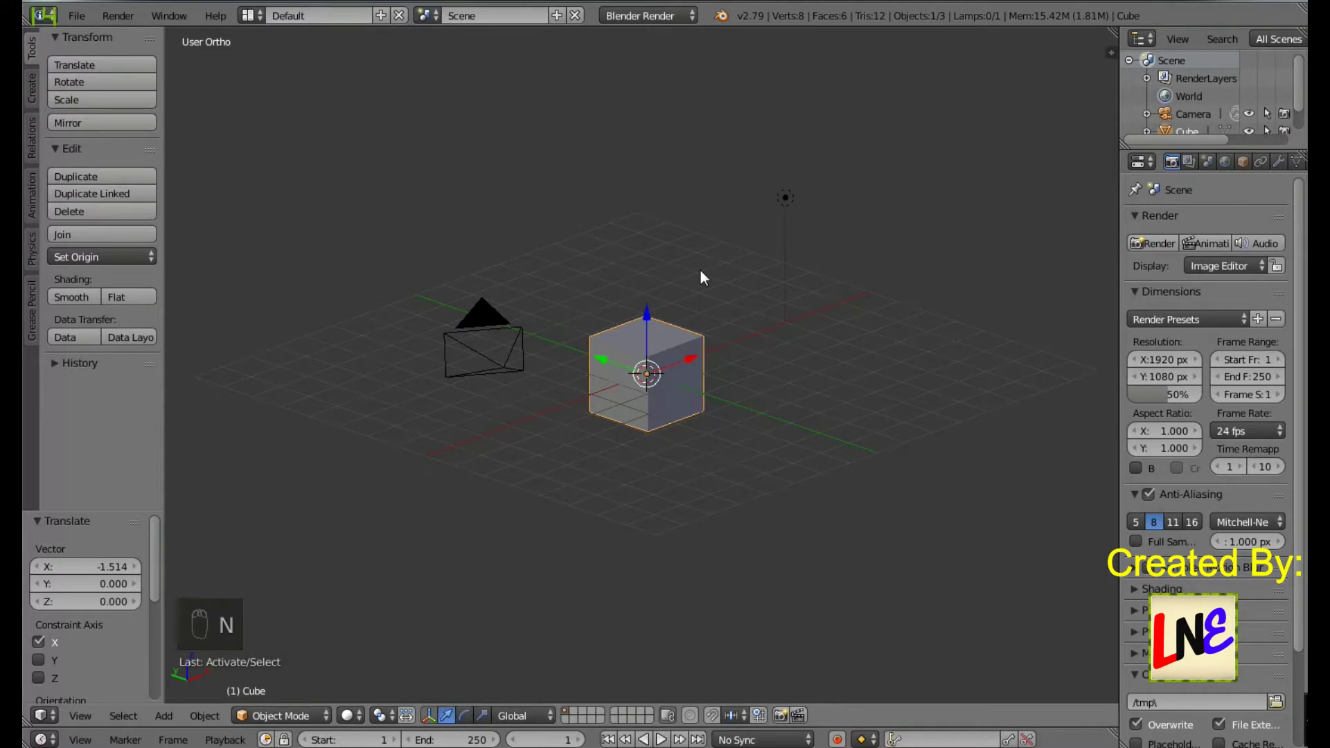
Step: Orbit and zoom out around Blender's default cube, camera and lamp
middle_click(706, 279)
left_click_drag(706, 278, 706, 278)
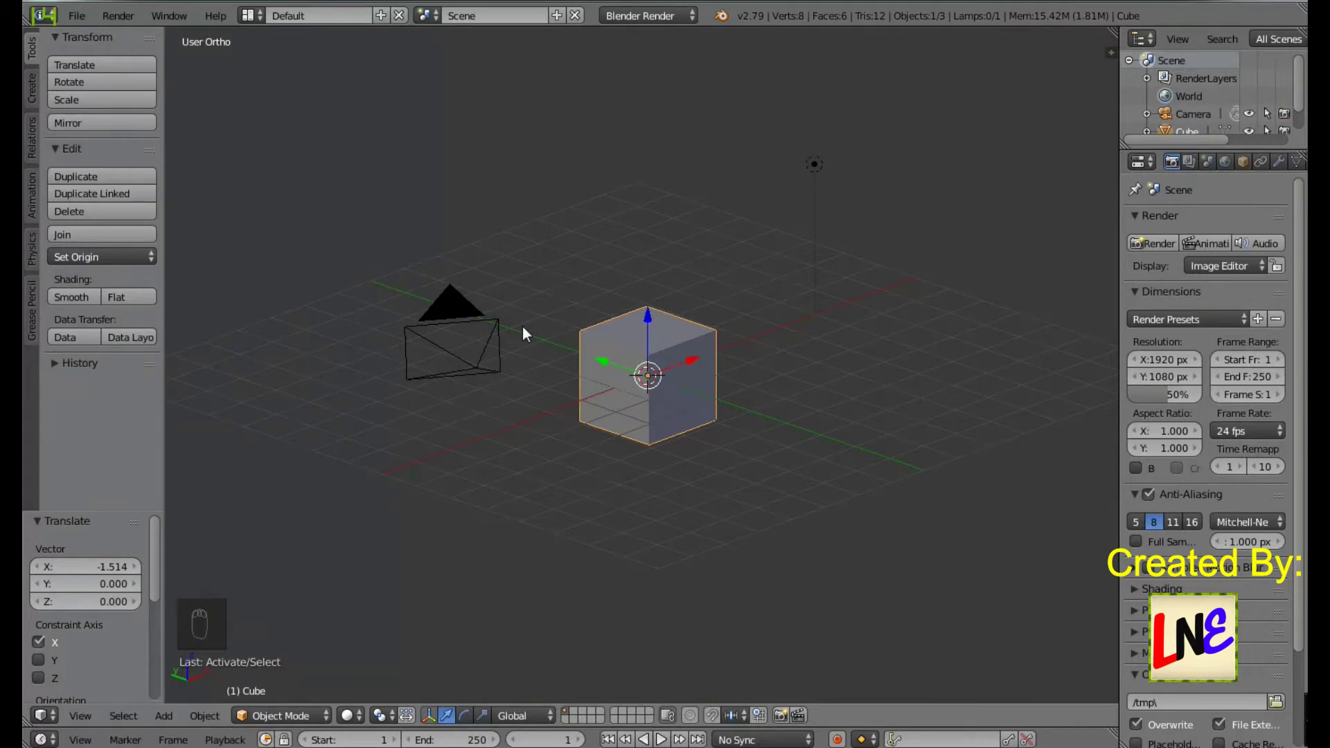
left_click_drag(528, 378, 122, 589)
Step: Toggle select-all with A until the cube, camera and lamp are all selected
key("a")
key("a")
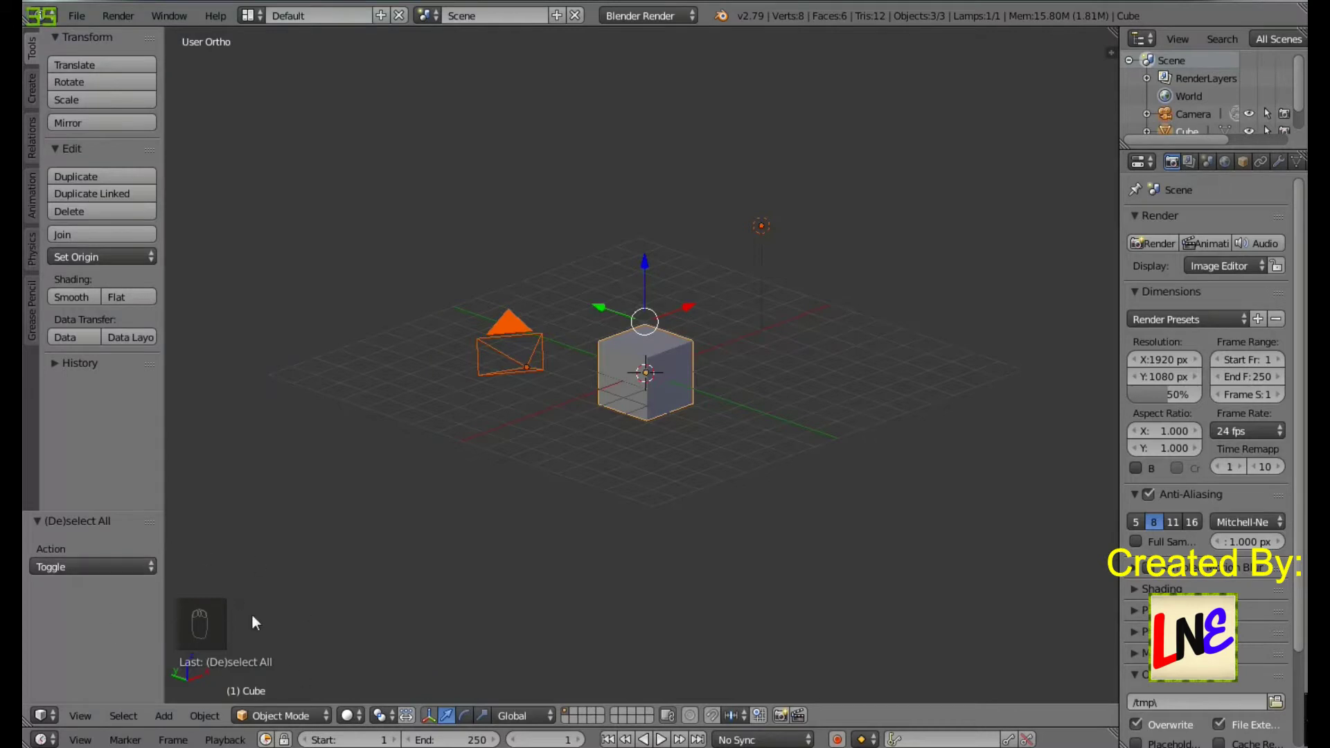
key("a")
key("a")
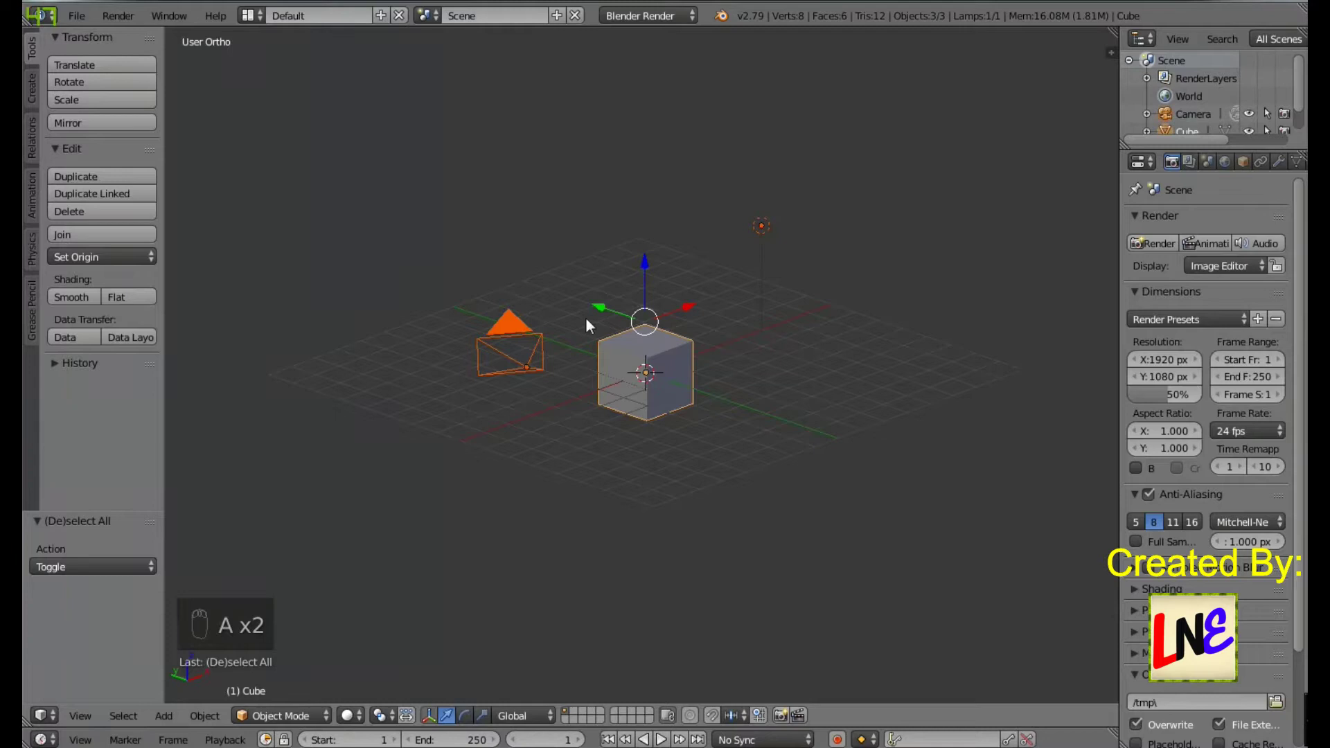
key("a")
key("a")
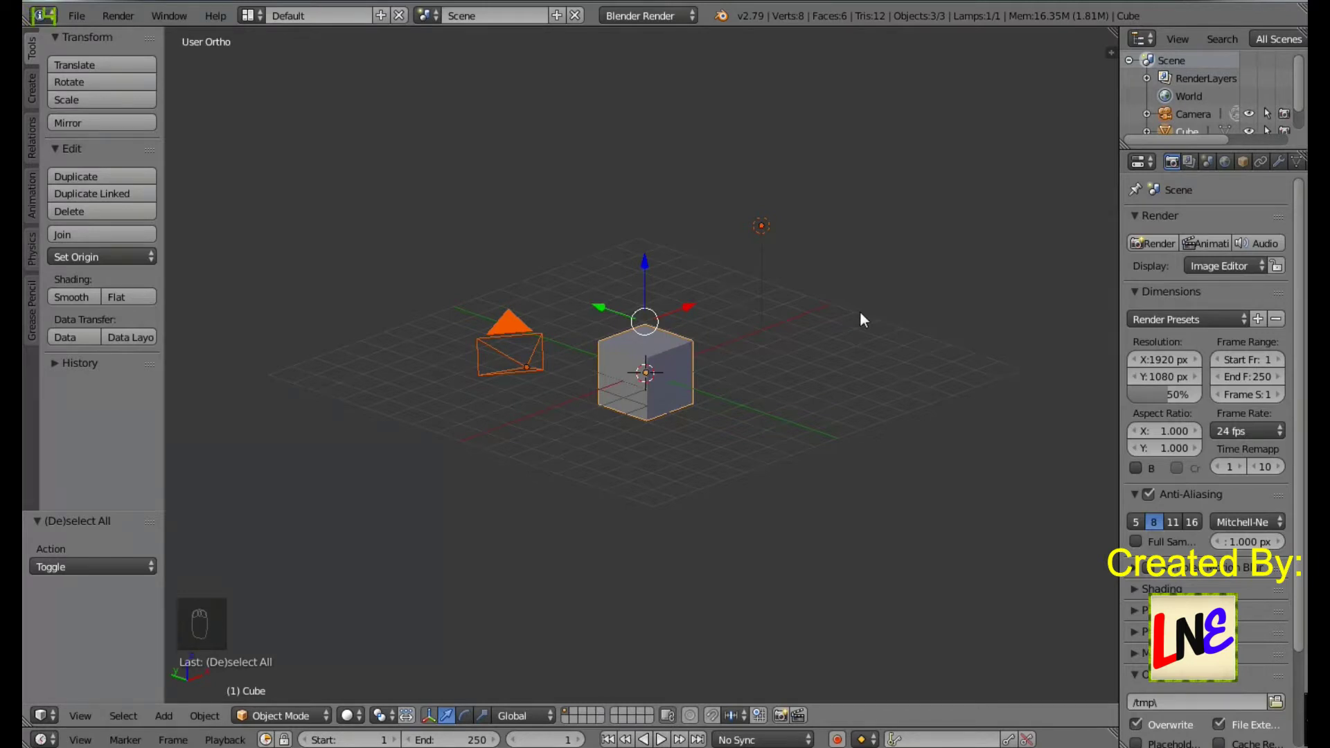
Step: Delete the selected cube, camera and lamp, leaving the scene empty
key("Delete")
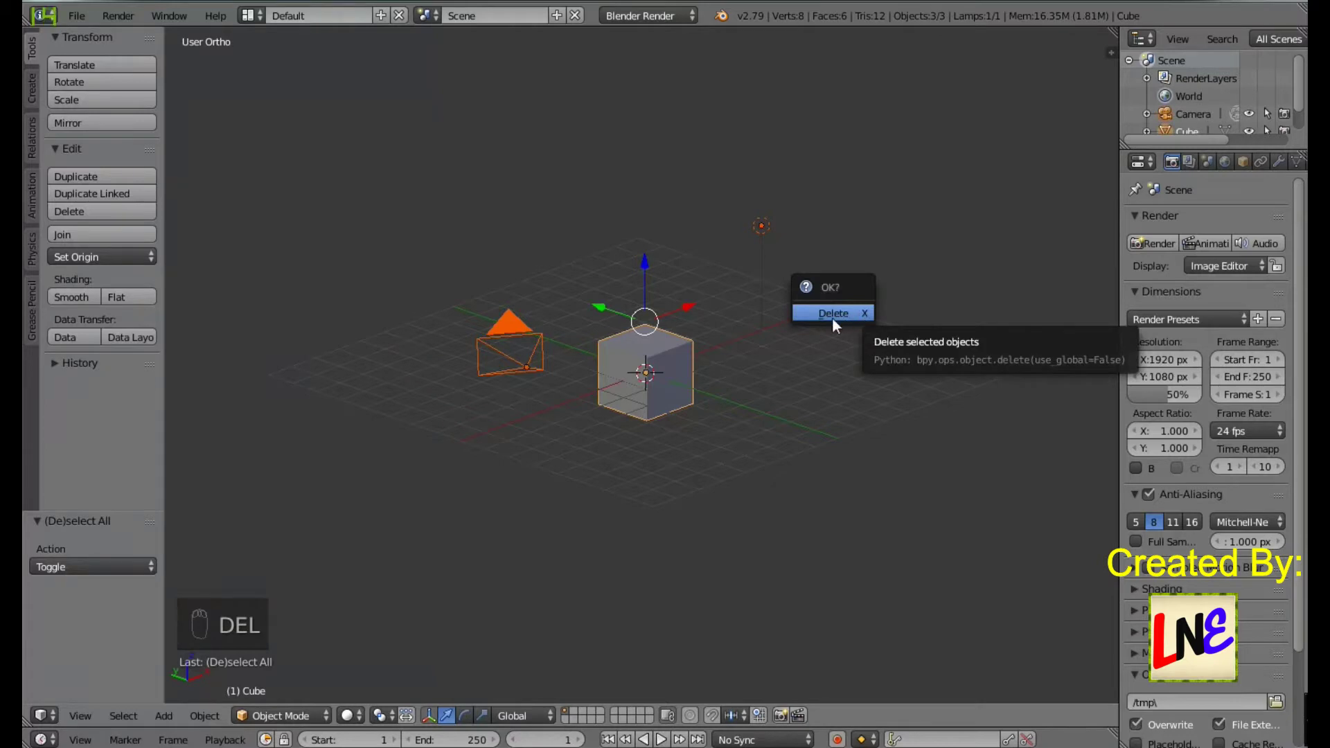
left_click_drag(837, 324, 837, 324)
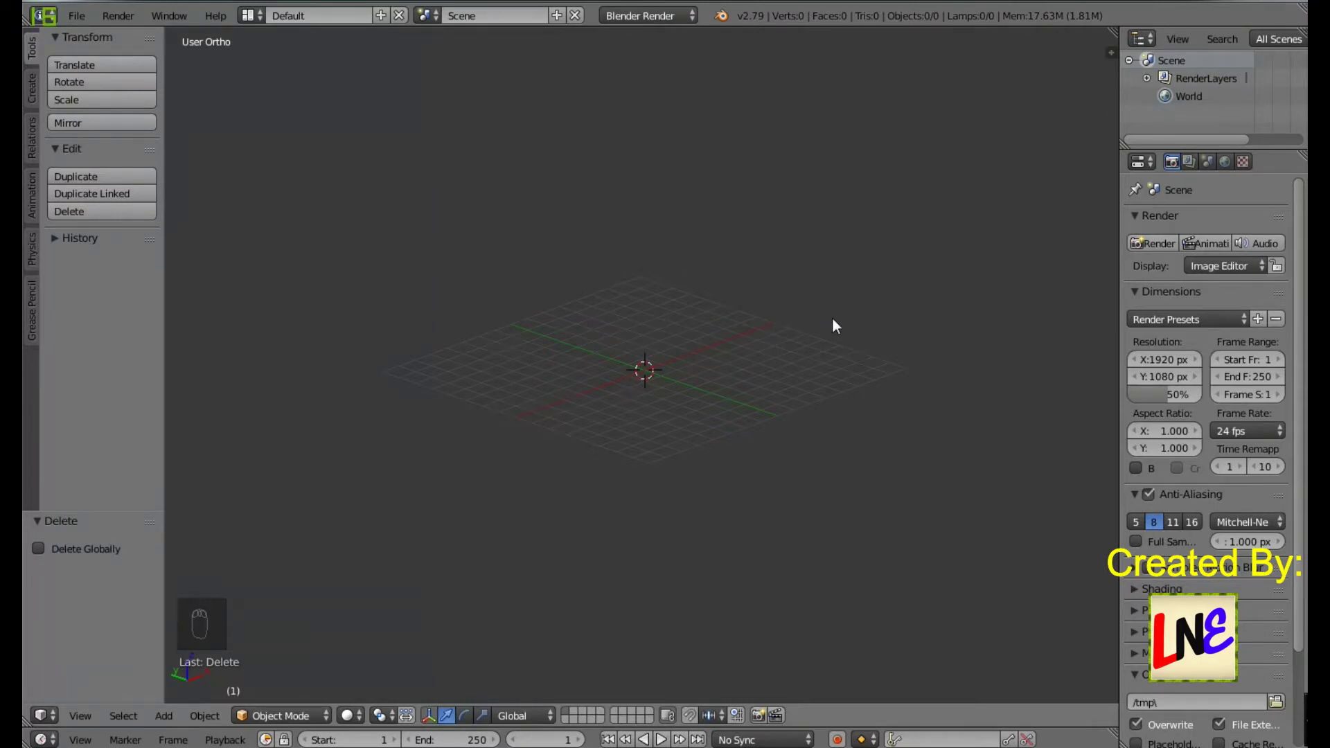
Step: Add a UV sphere at the origin and look at it from above and in orbit
key("shift+a")
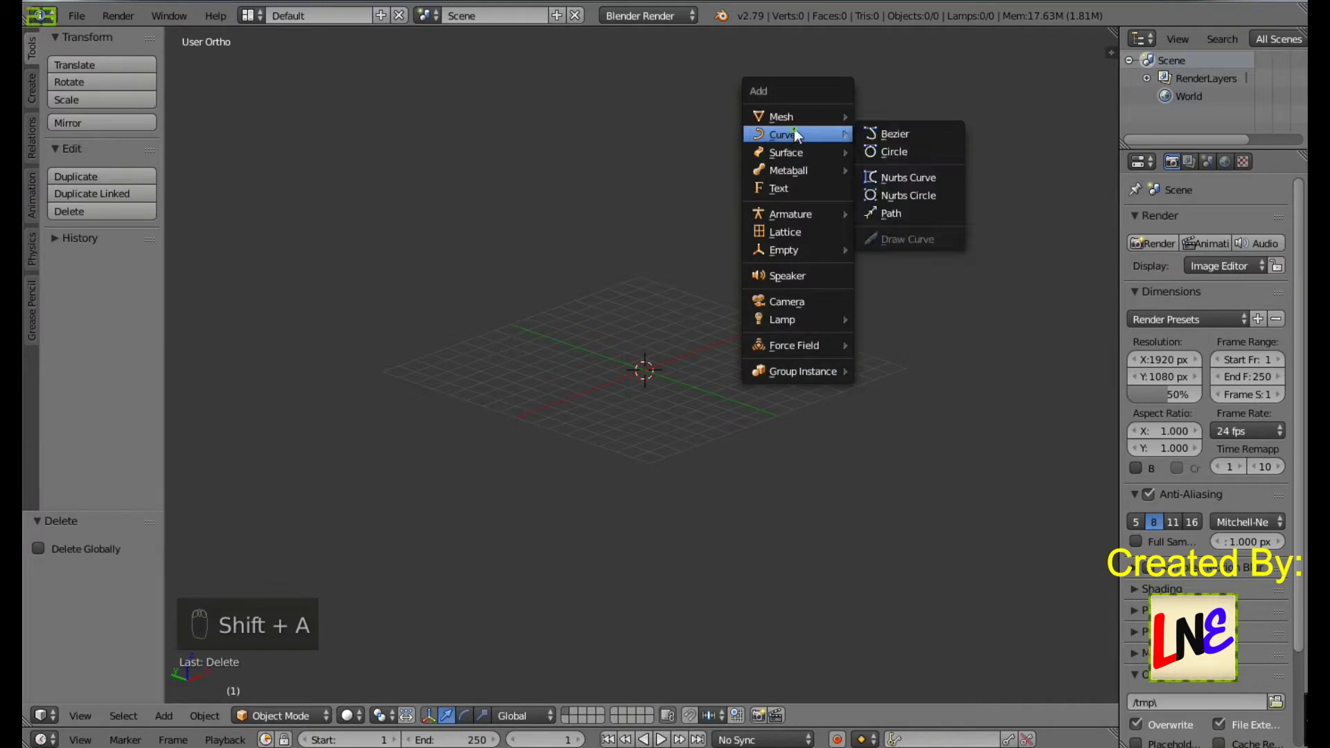
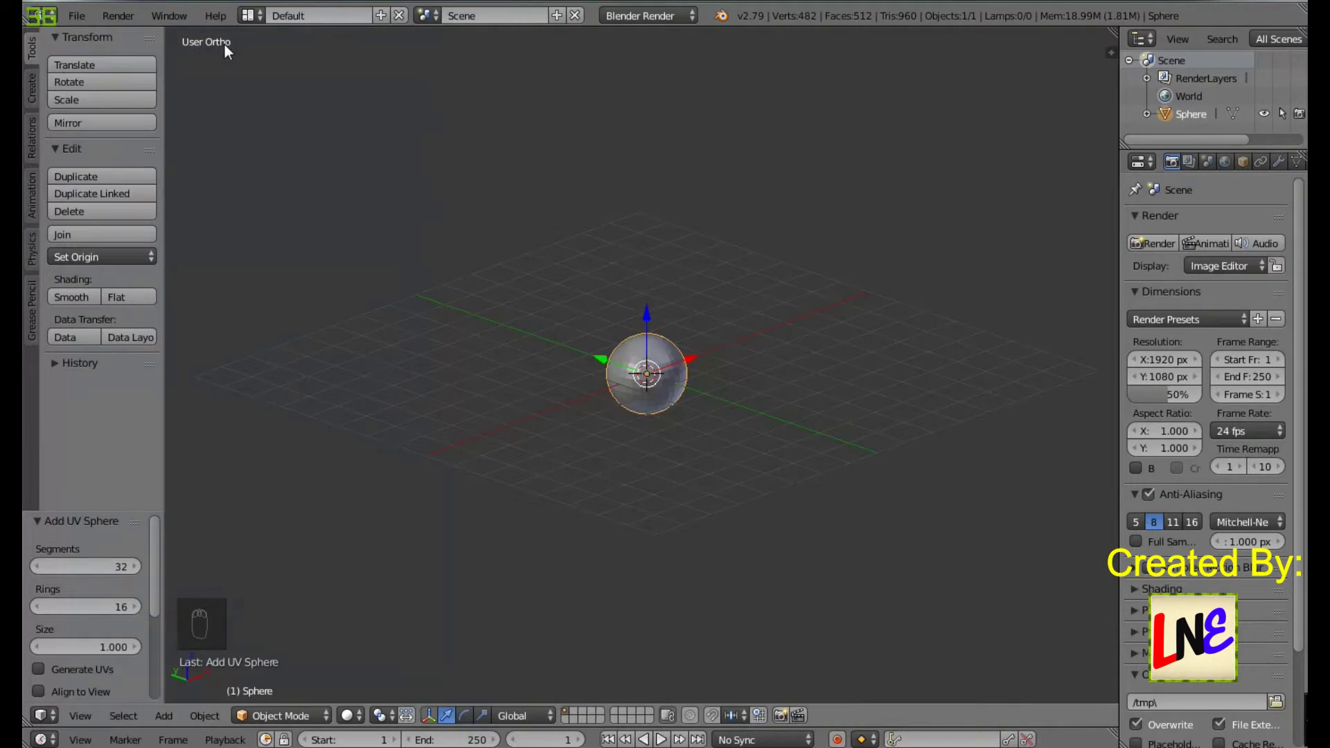
key("KP_5")
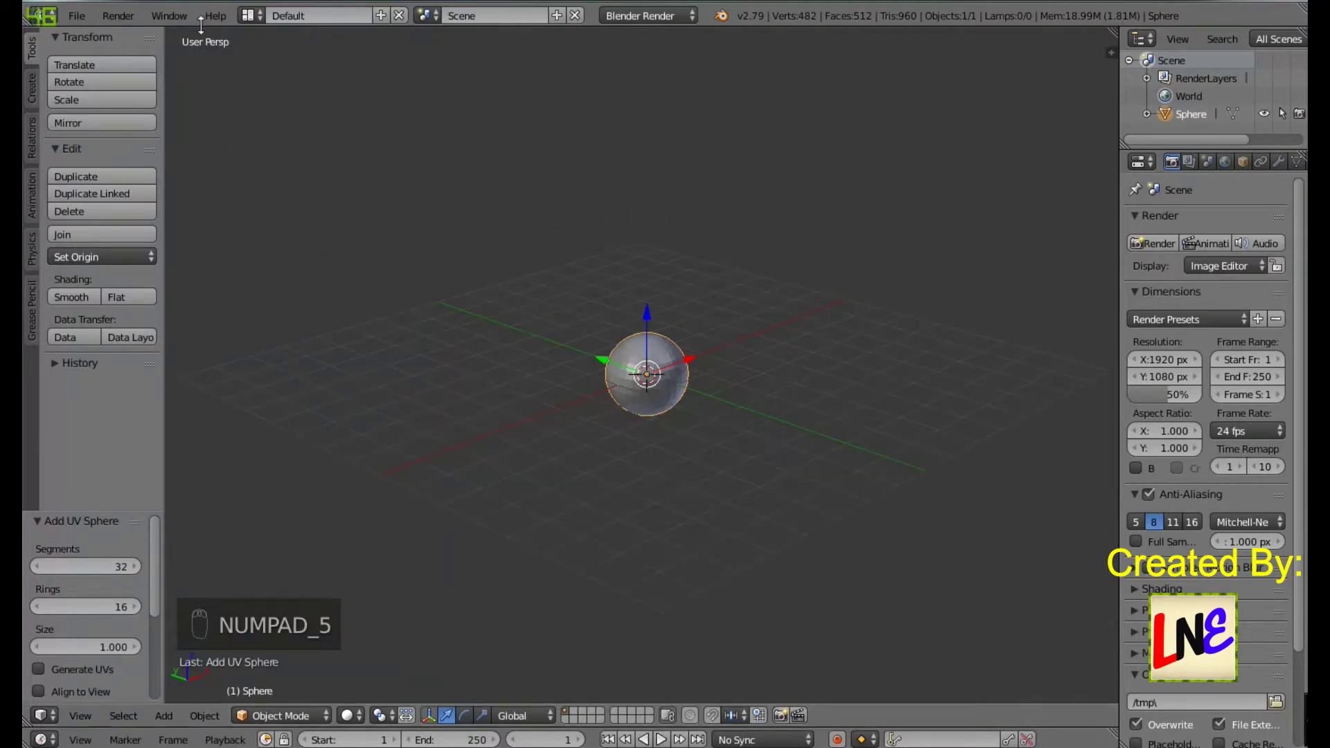
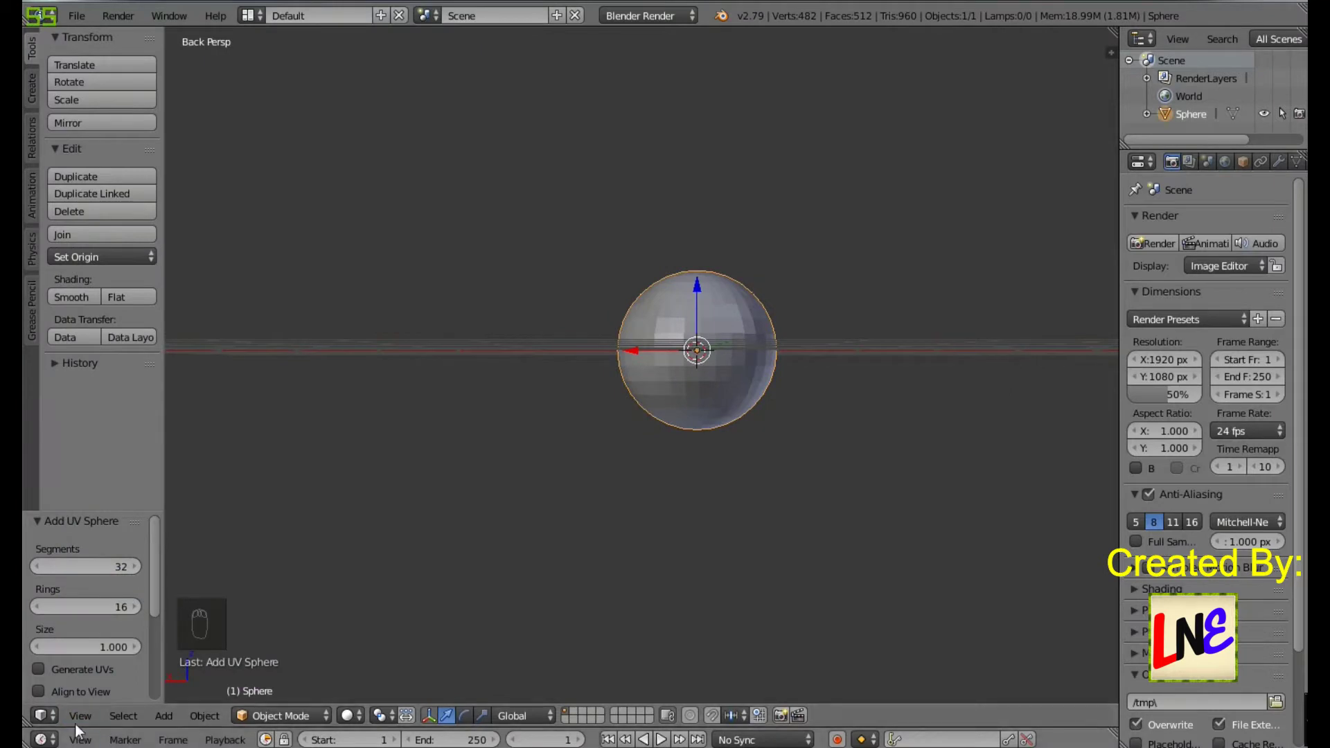
left_click(109, 633)
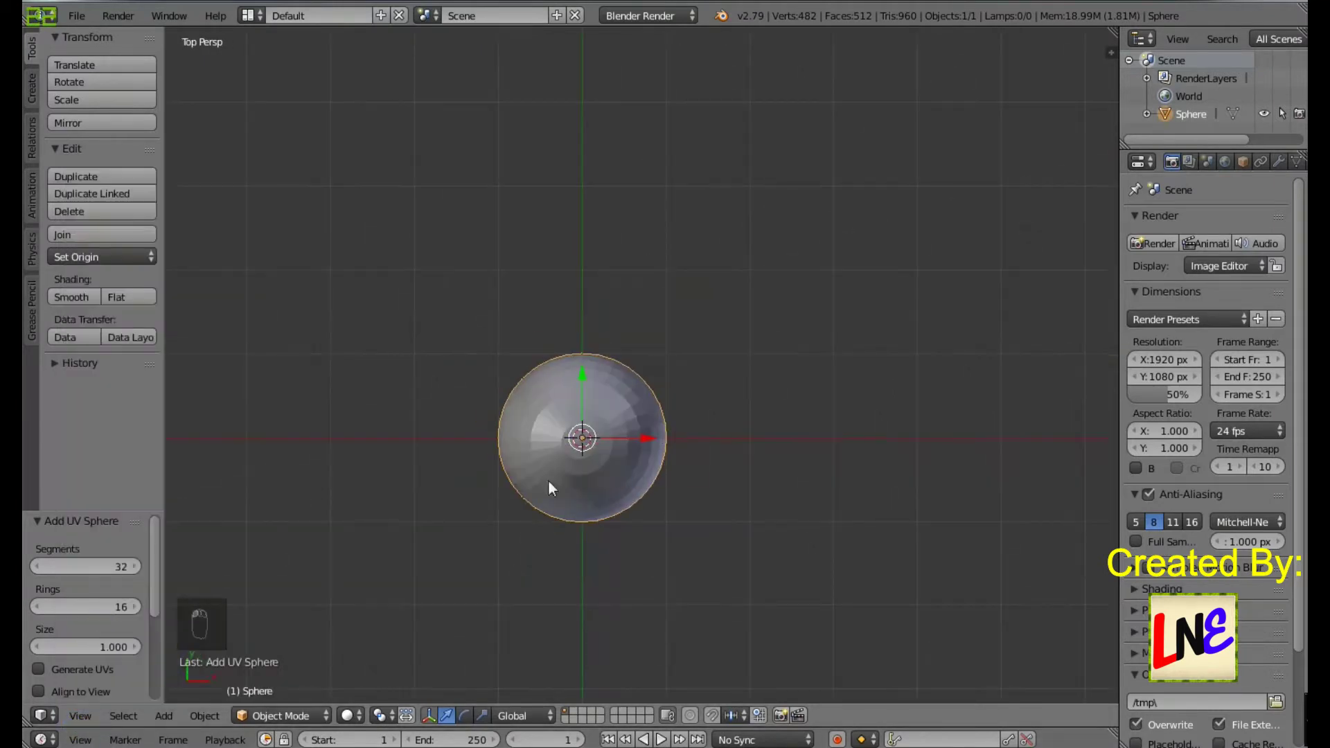
middle_click(604, 465)
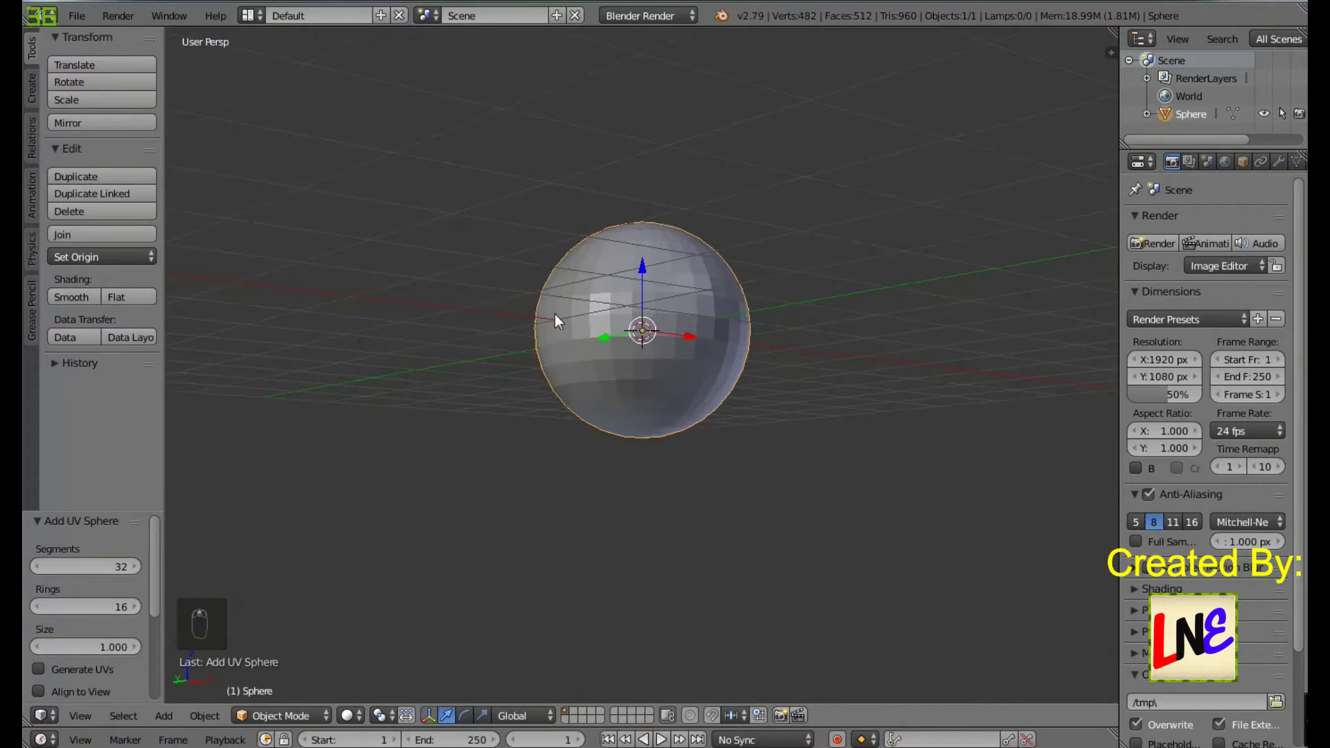
Step: View the sphere from the front in orthographic and zoom in on it
key("KP_1")
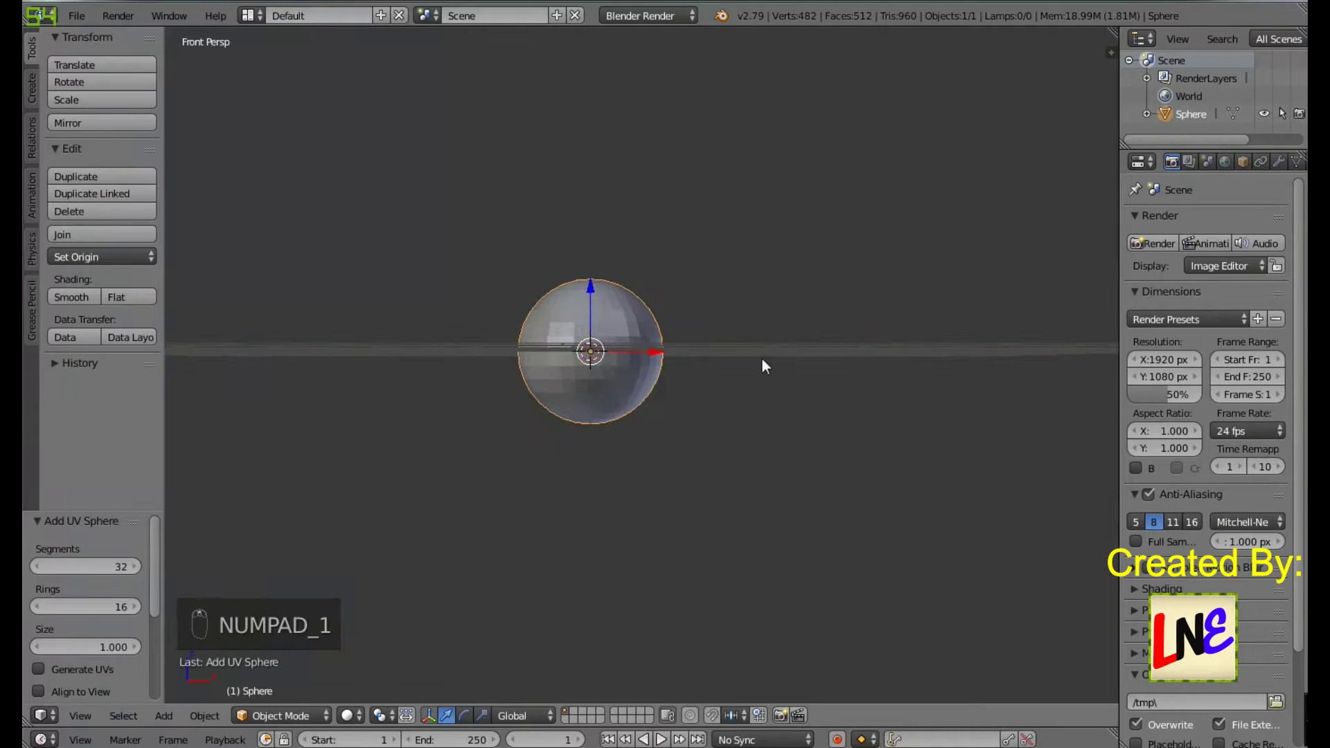
left_click_drag(748, 428, 644, 392)
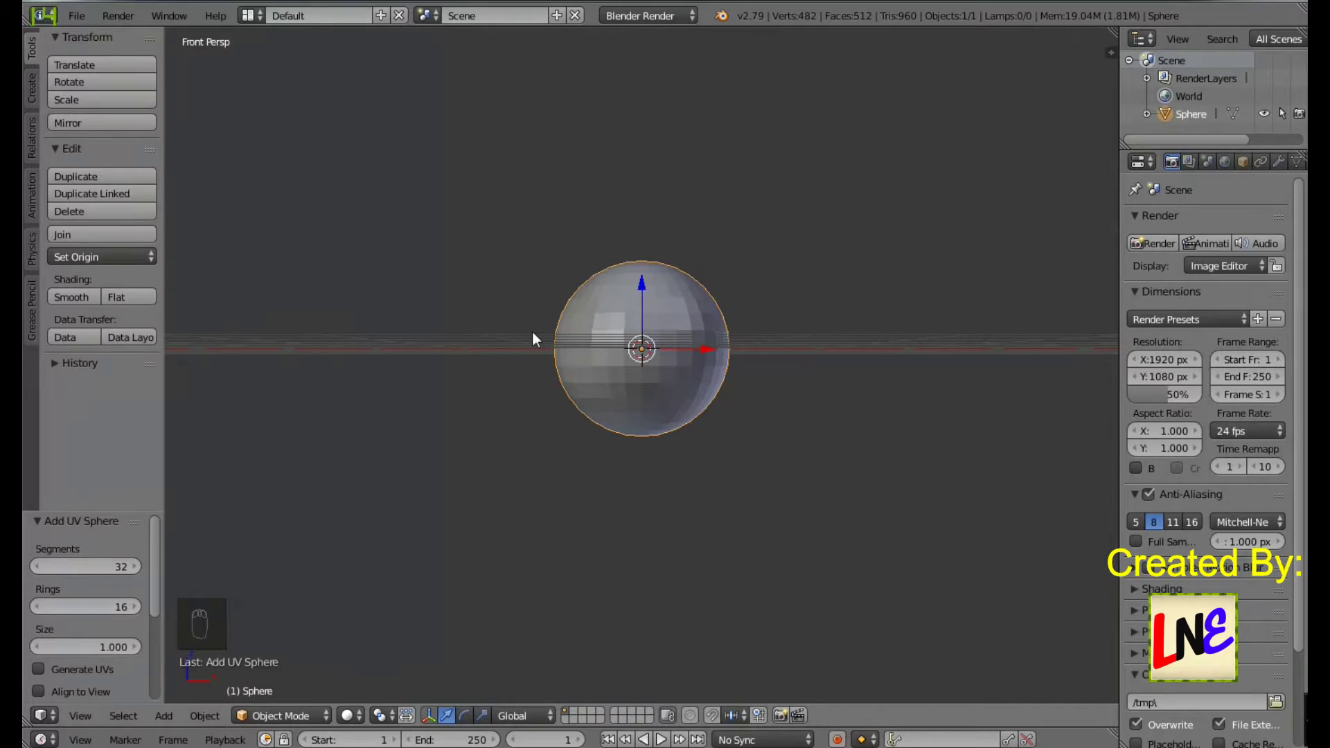
key("KP_5")
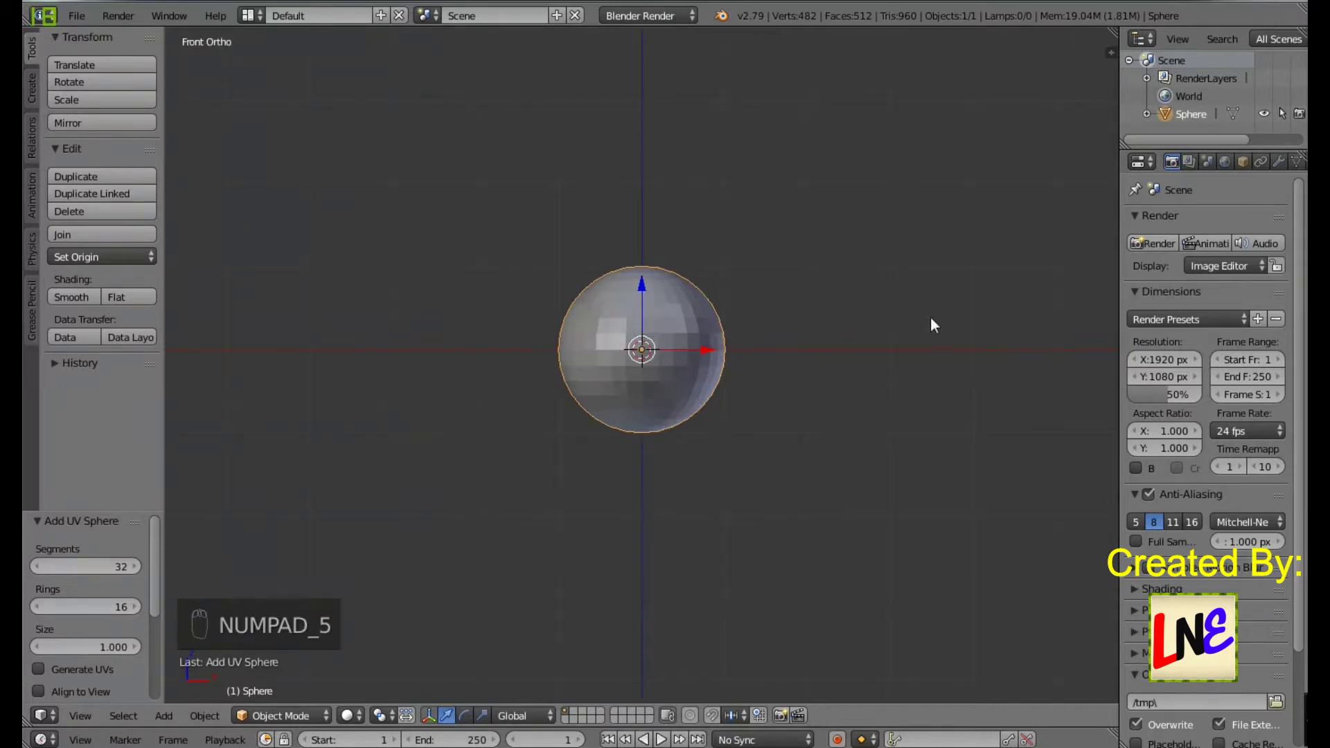
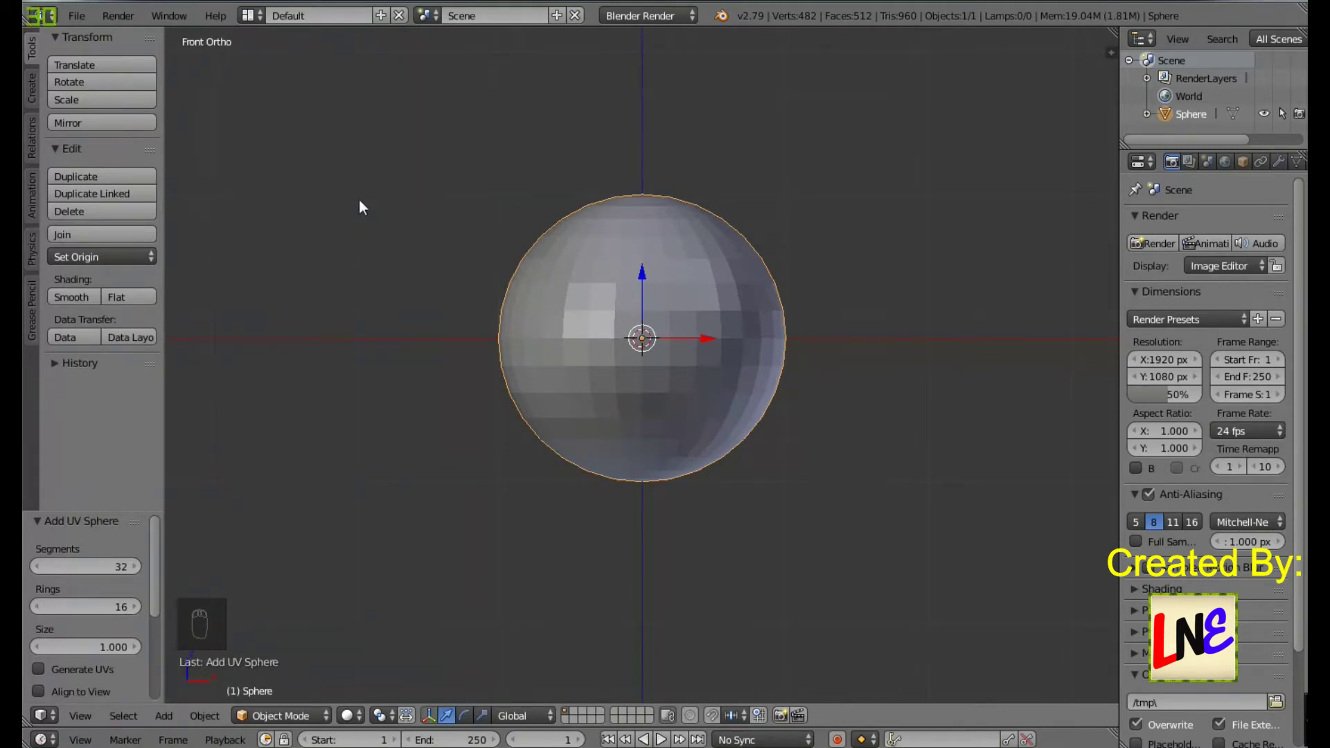
Step: Show the view properties shelf and adjust its display and lens settings for the sphere
left_click_drag(364, 206, 866, 384)
key("n")
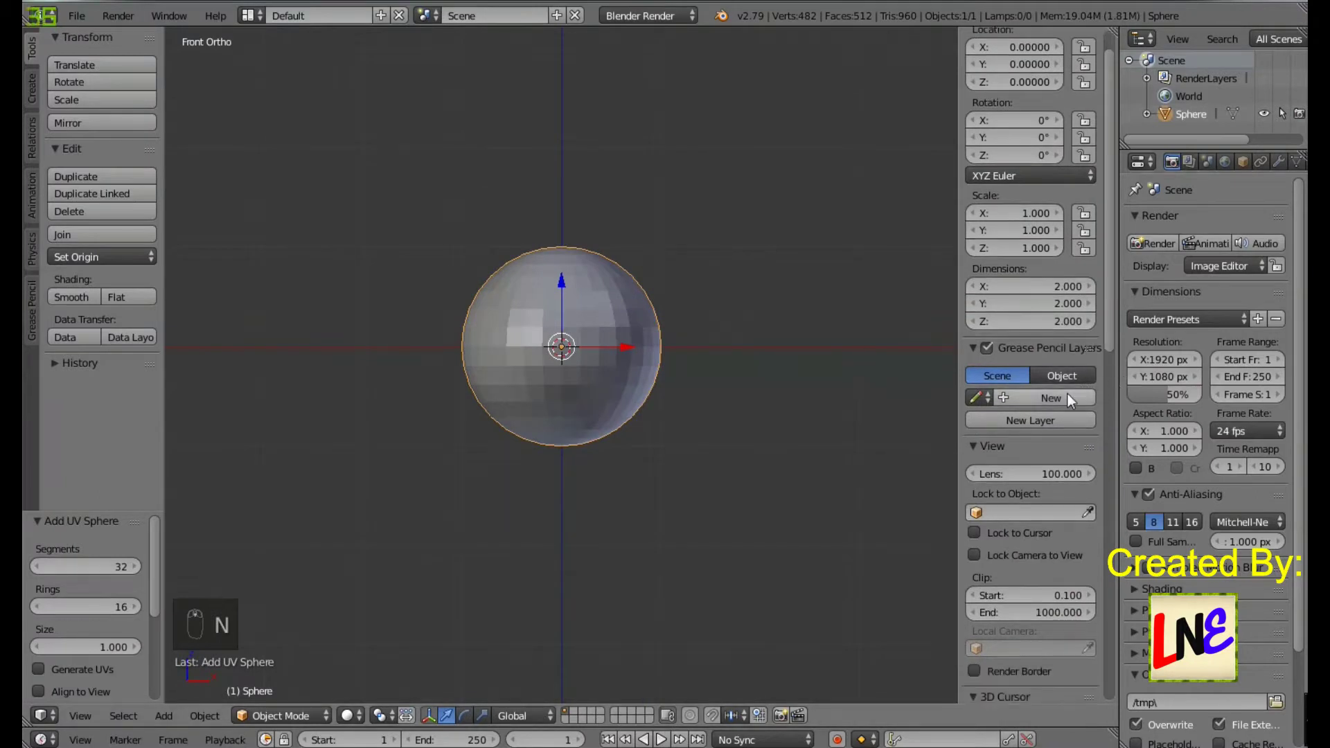
left_click_drag(974, 339, 1006, 372)
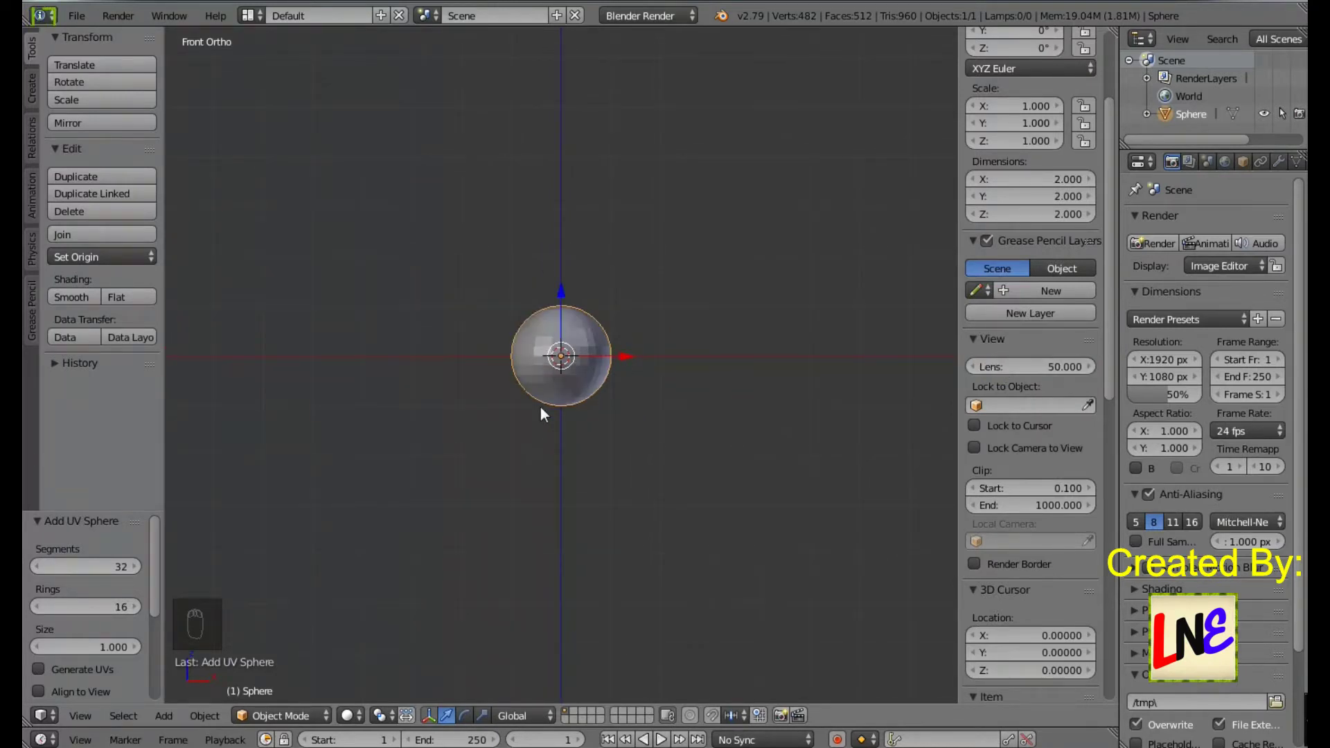
left_click_drag(1064, 367, 1063, 367)
key("KP_0")
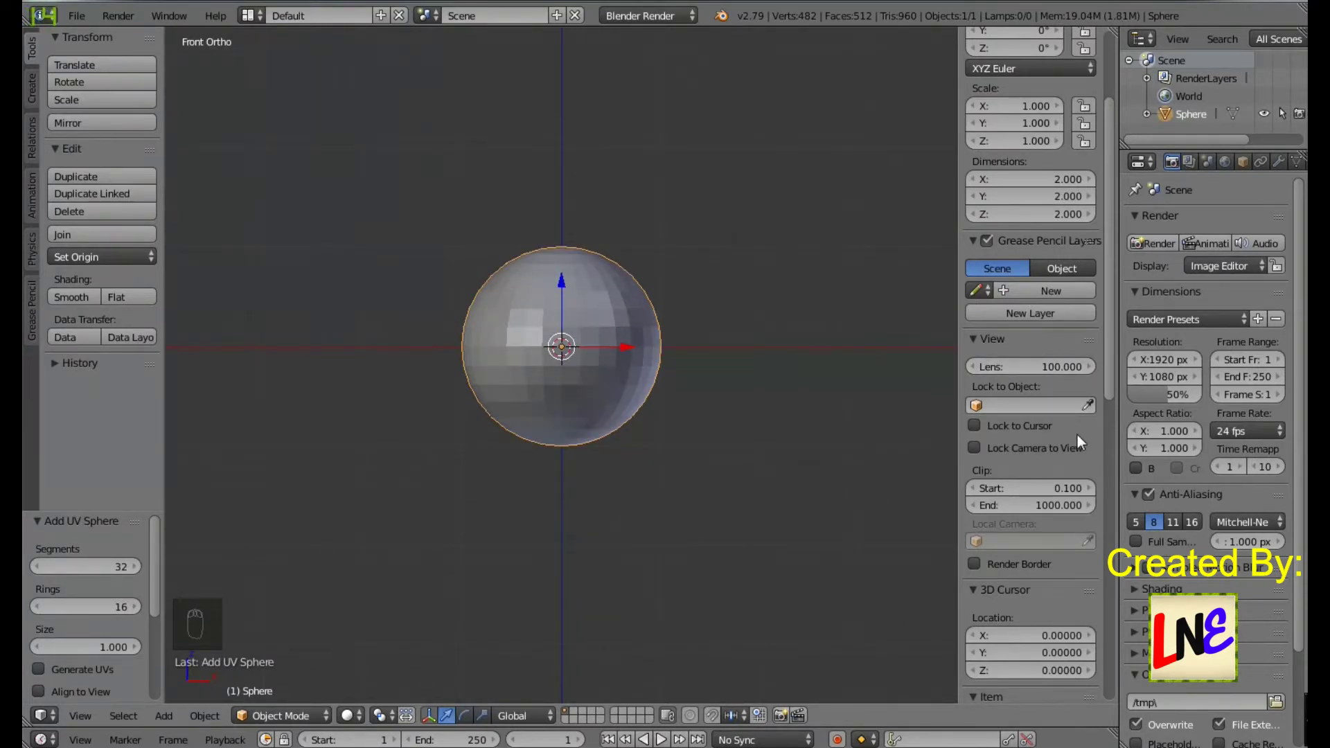
left_click_drag(1082, 441, 1005, 261)
left_click_drag(1006, 261, 1014, 320)
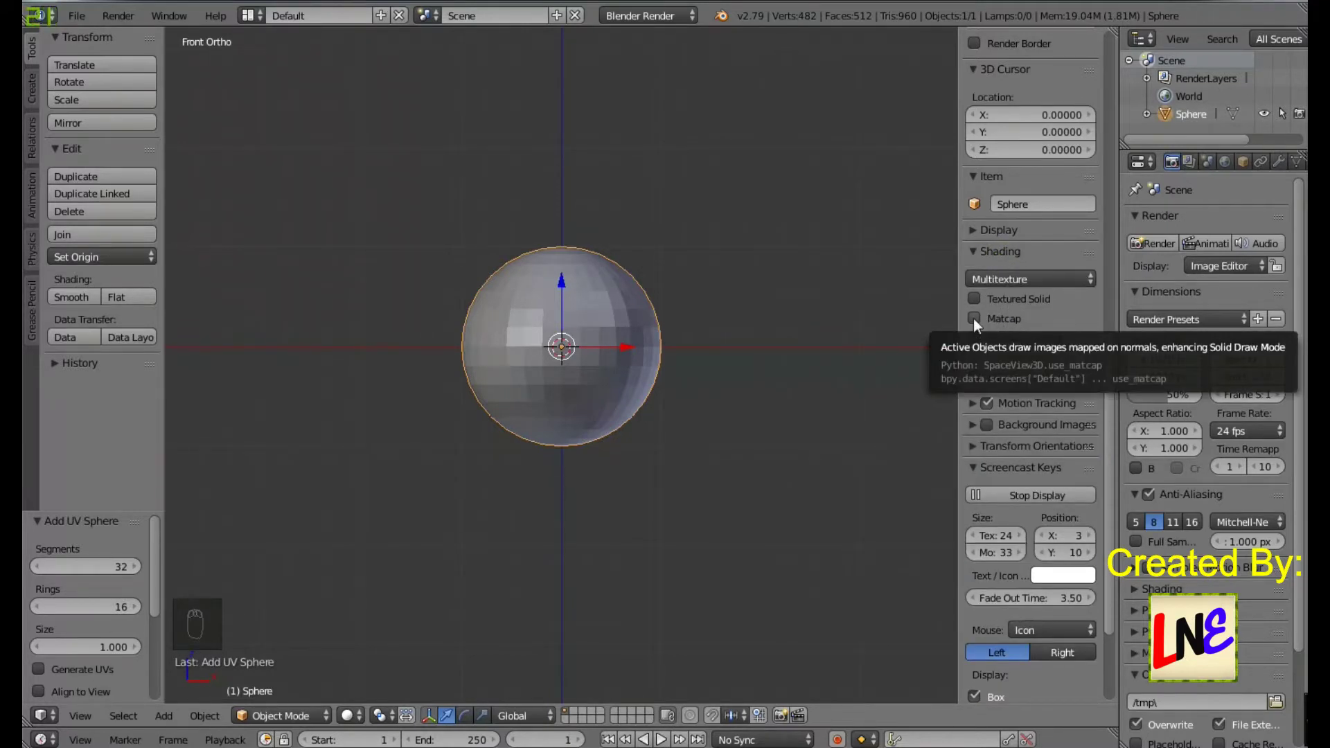
Step: Choose the red clay matcap so the sphere displays in red
left_click_drag(981, 323, 662, 657)
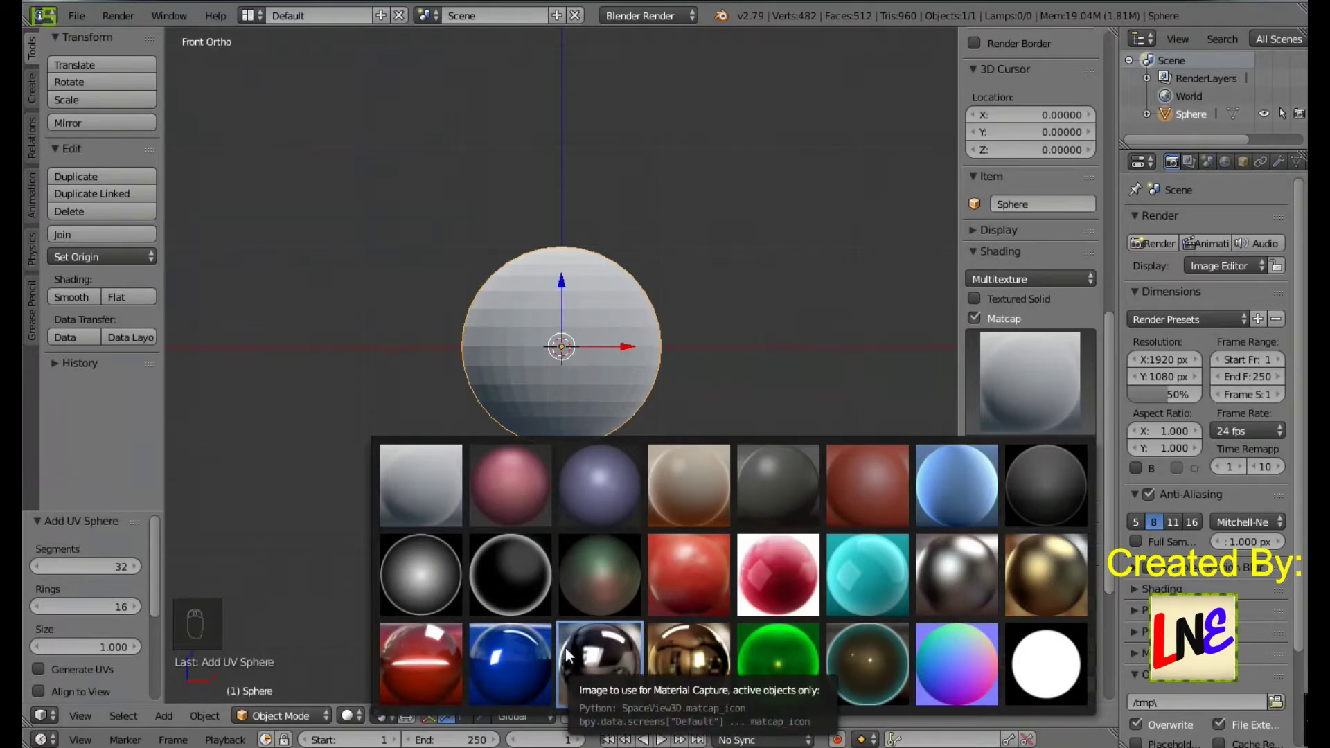
left_click_drag(1056, 369, 1056, 394)
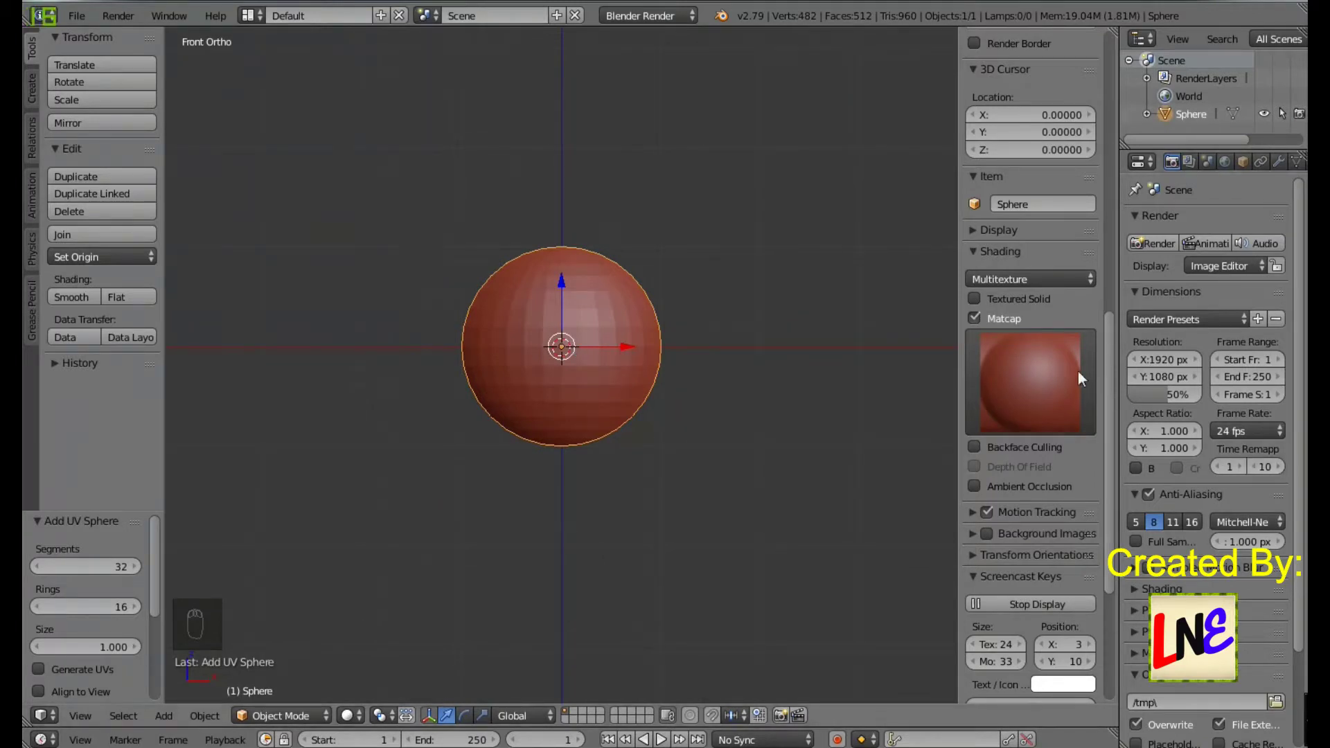
left_click_drag(1009, 388, 808, 343)
Step: Hide the view properties shelf again with N
key("n")
key("n")
key("n")
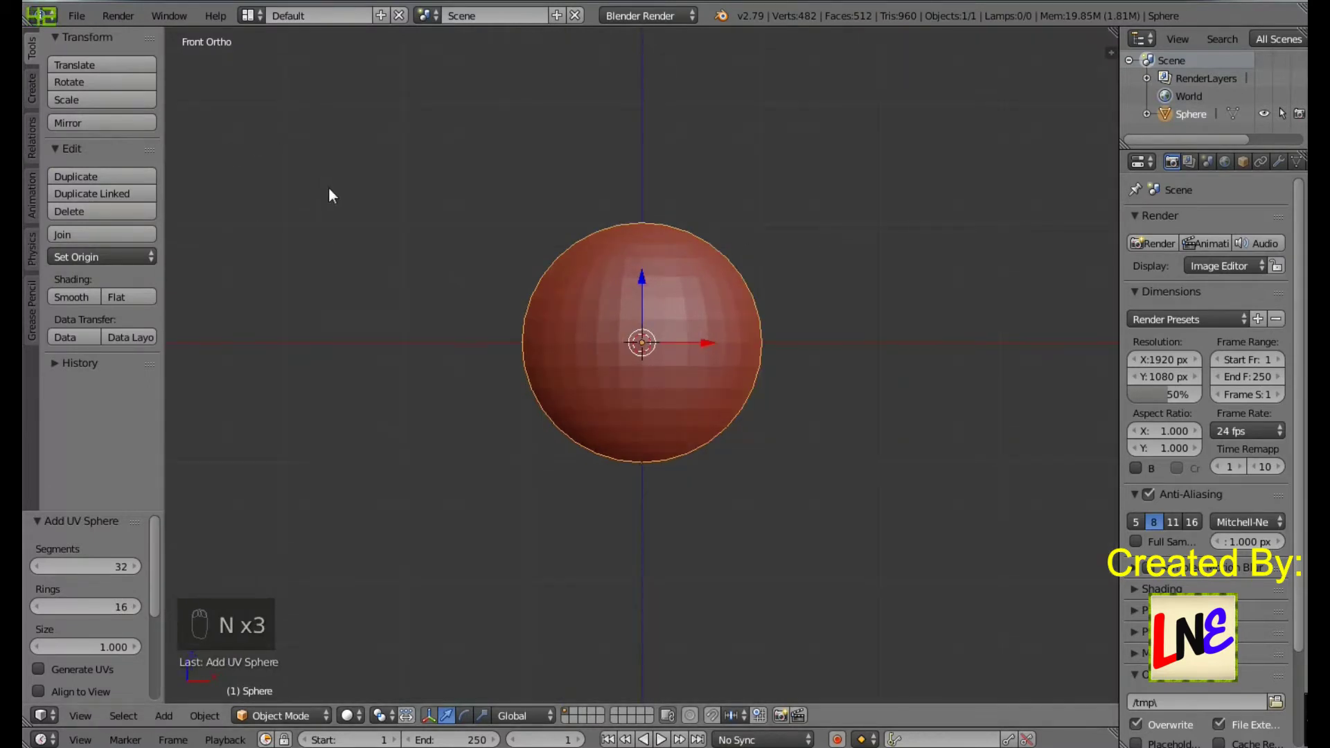
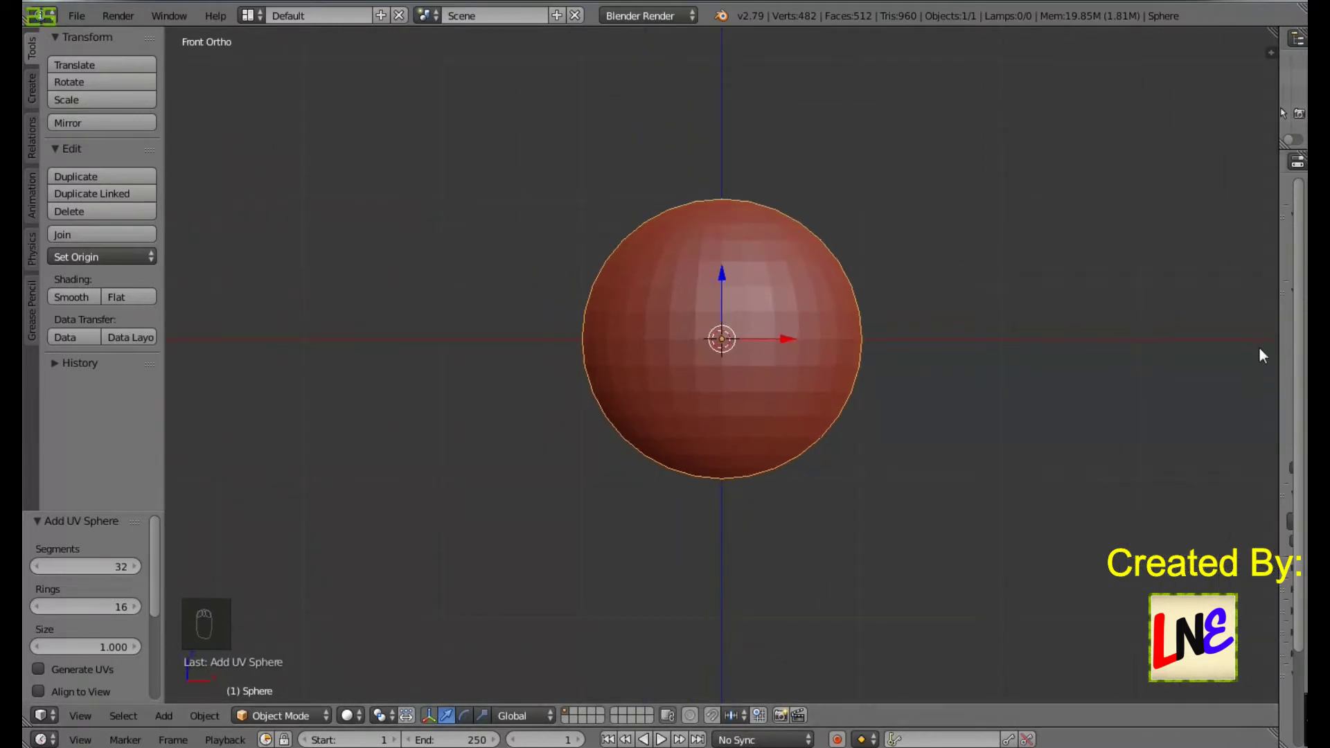
Step: Maximize the 3D viewport around the red sphere and show the tool shelf
left_click(1283, 397)
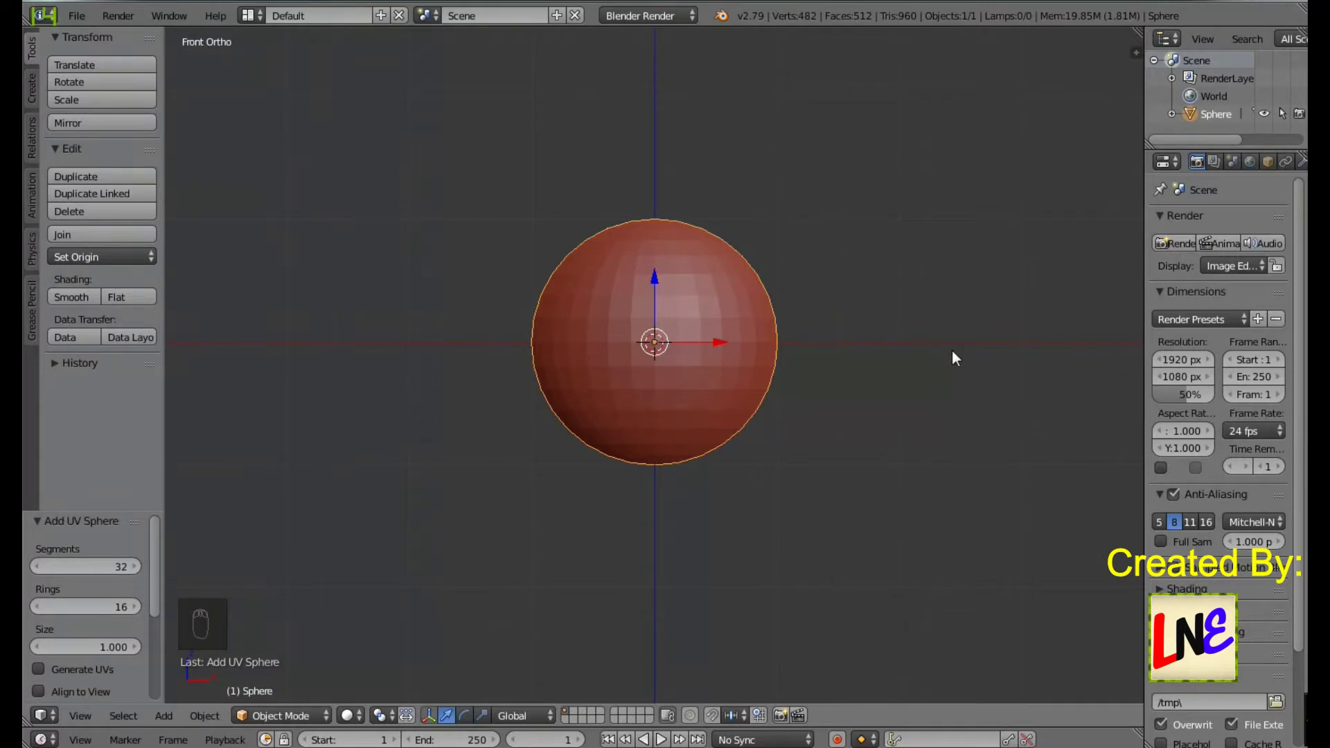
key("ctrl+Up")
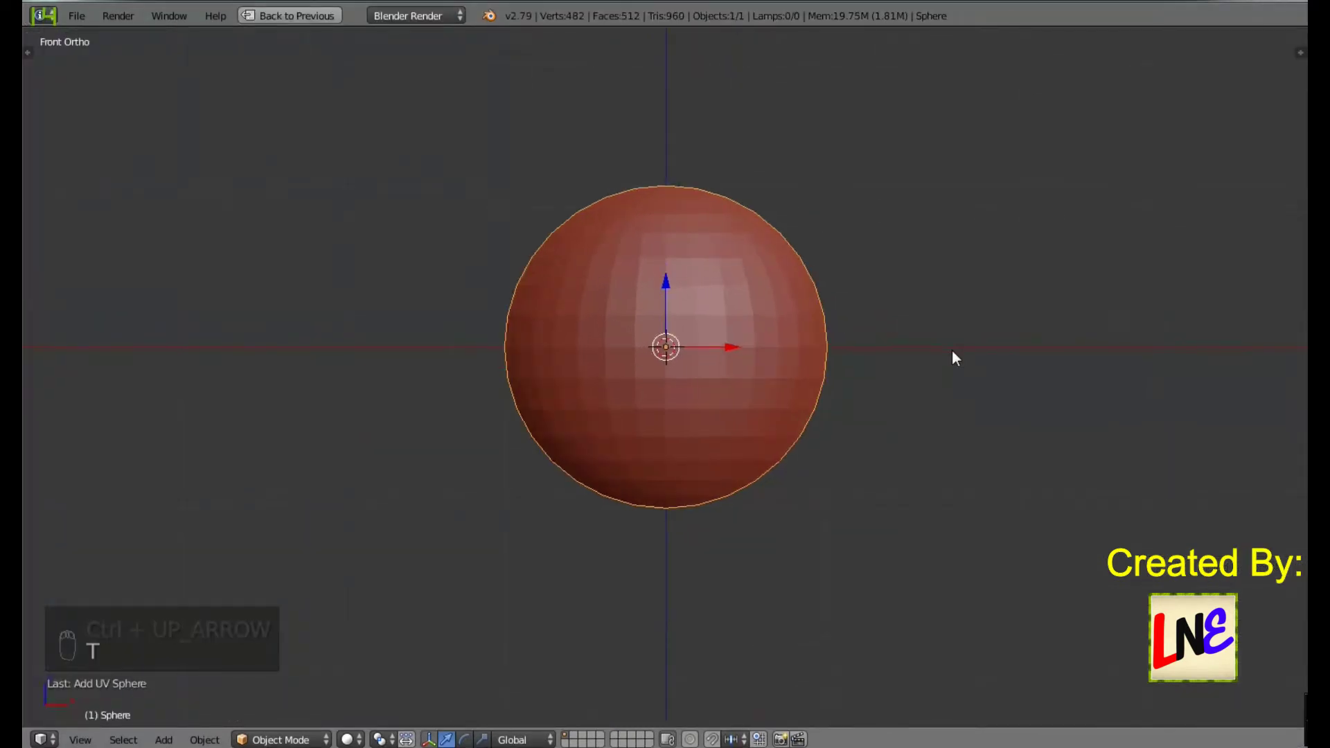
key("t")
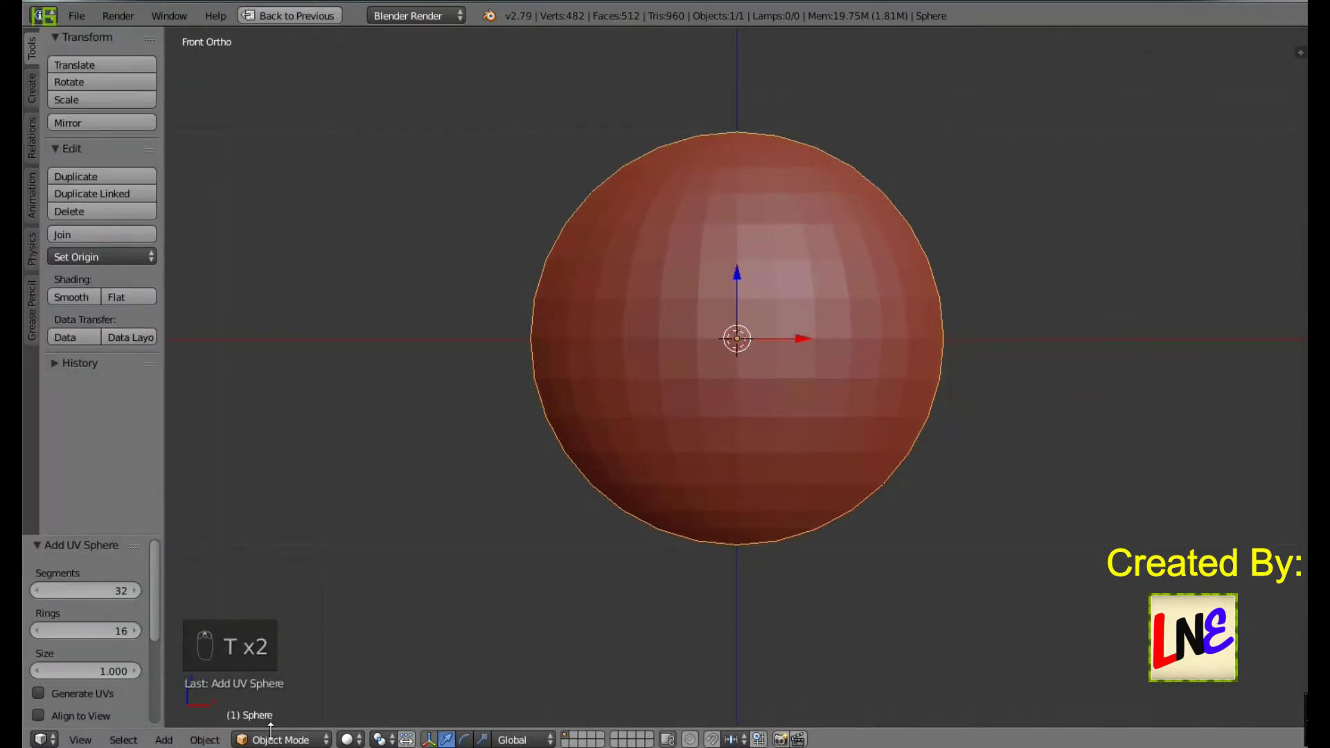
Step: Enter sculpt mode with the Grab brush and frame the sphere for shaping
left_click(293, 667)
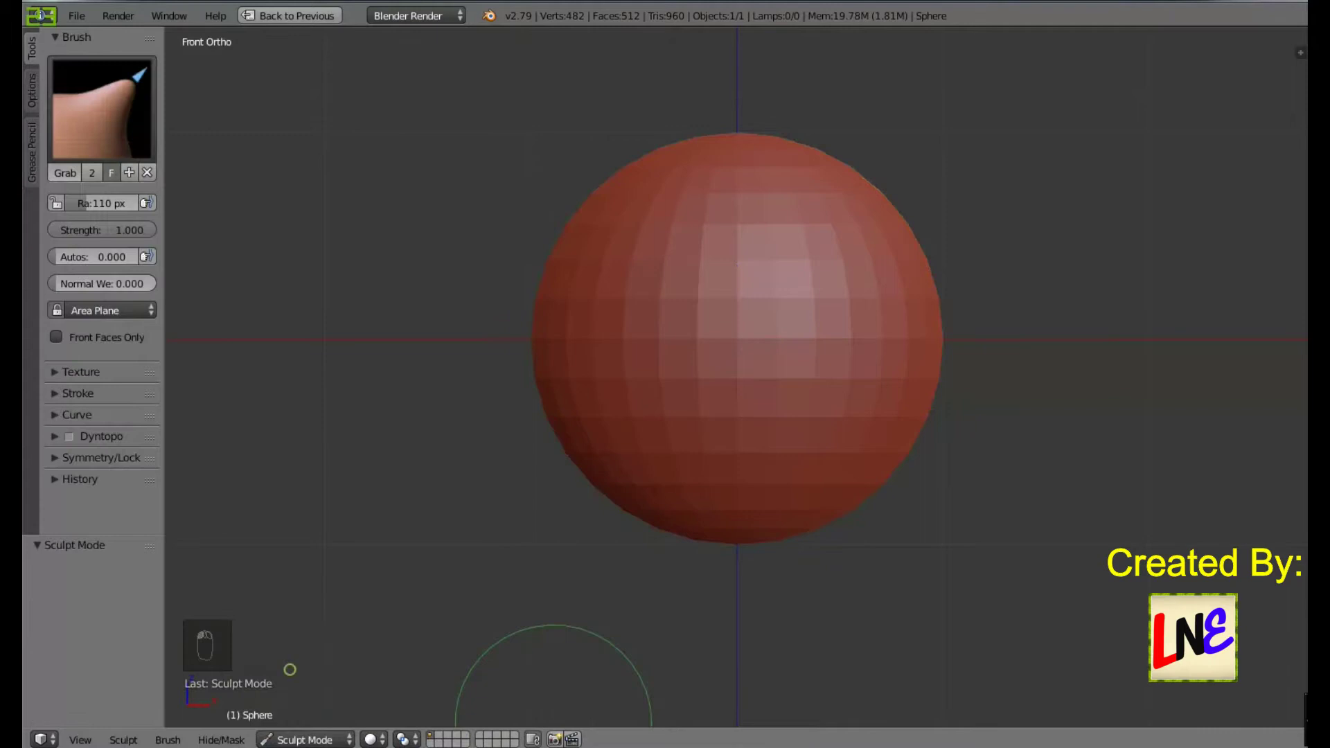
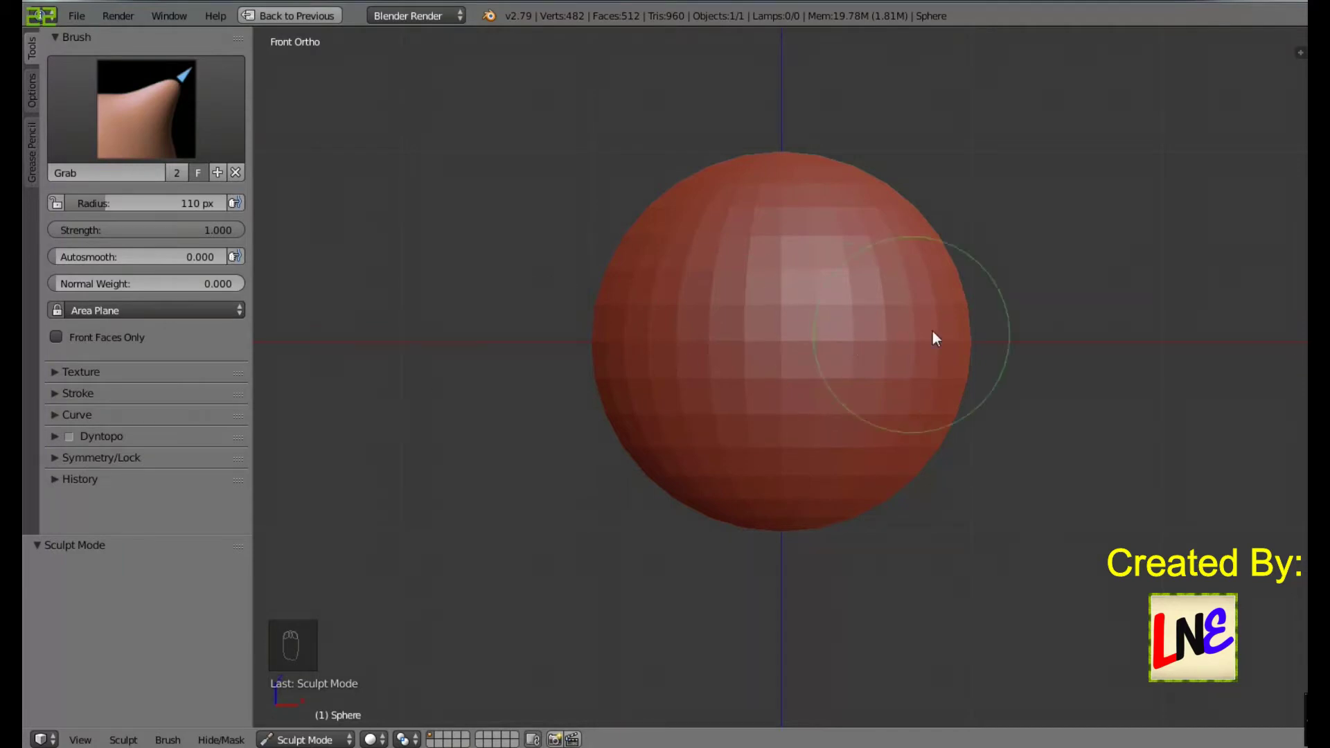
left_click_drag(1021, 348, 857, 401)
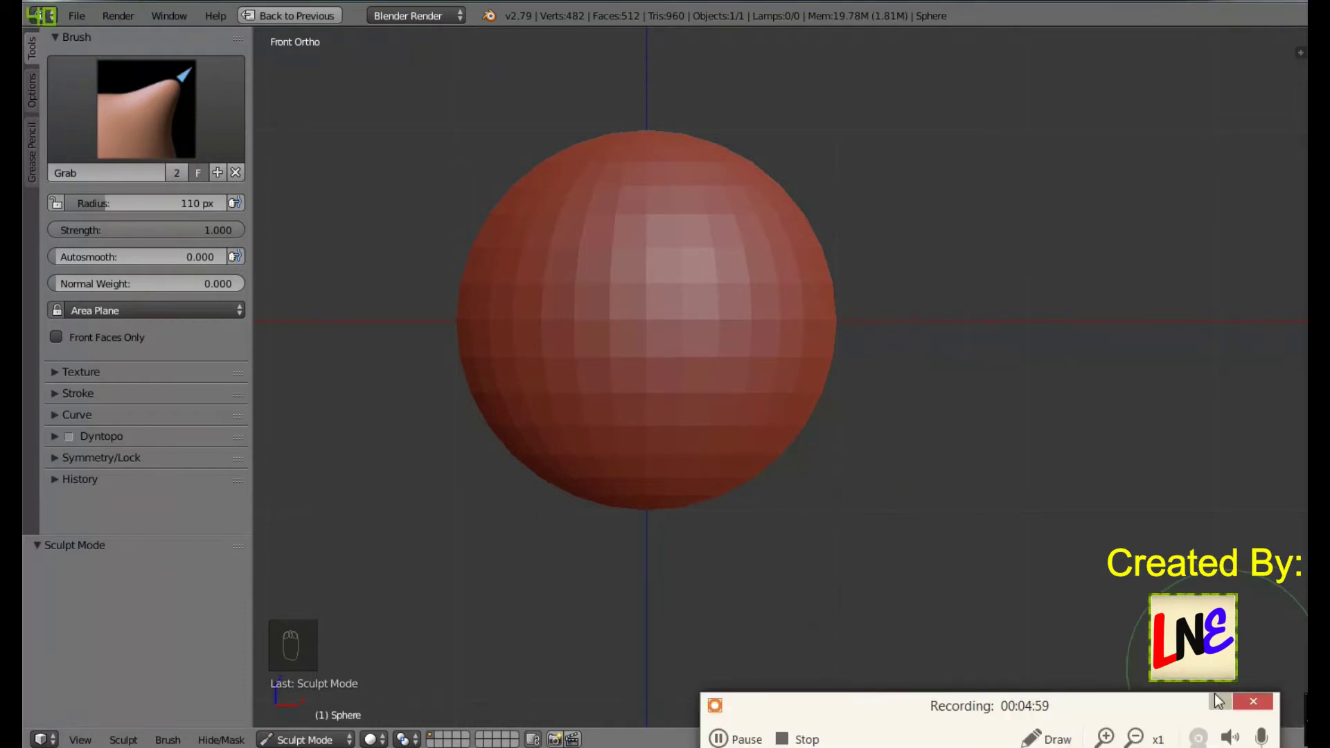
left_click_drag(214, 92, 604, 394)
left_click_drag(159, 120, 490, 270)
key("g")
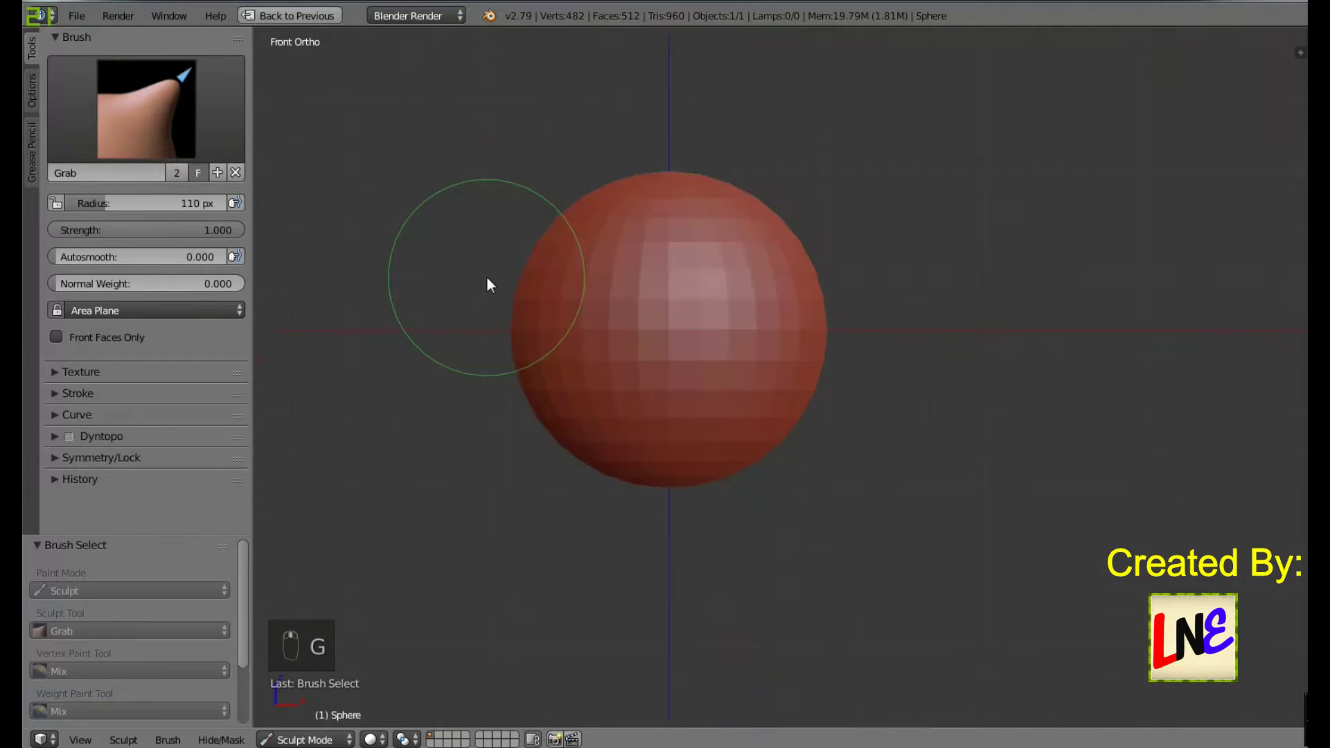
middle_click(491, 282)
Step: Resize the Grab brush radius to about 213 px and recentre the sphere
key("f")
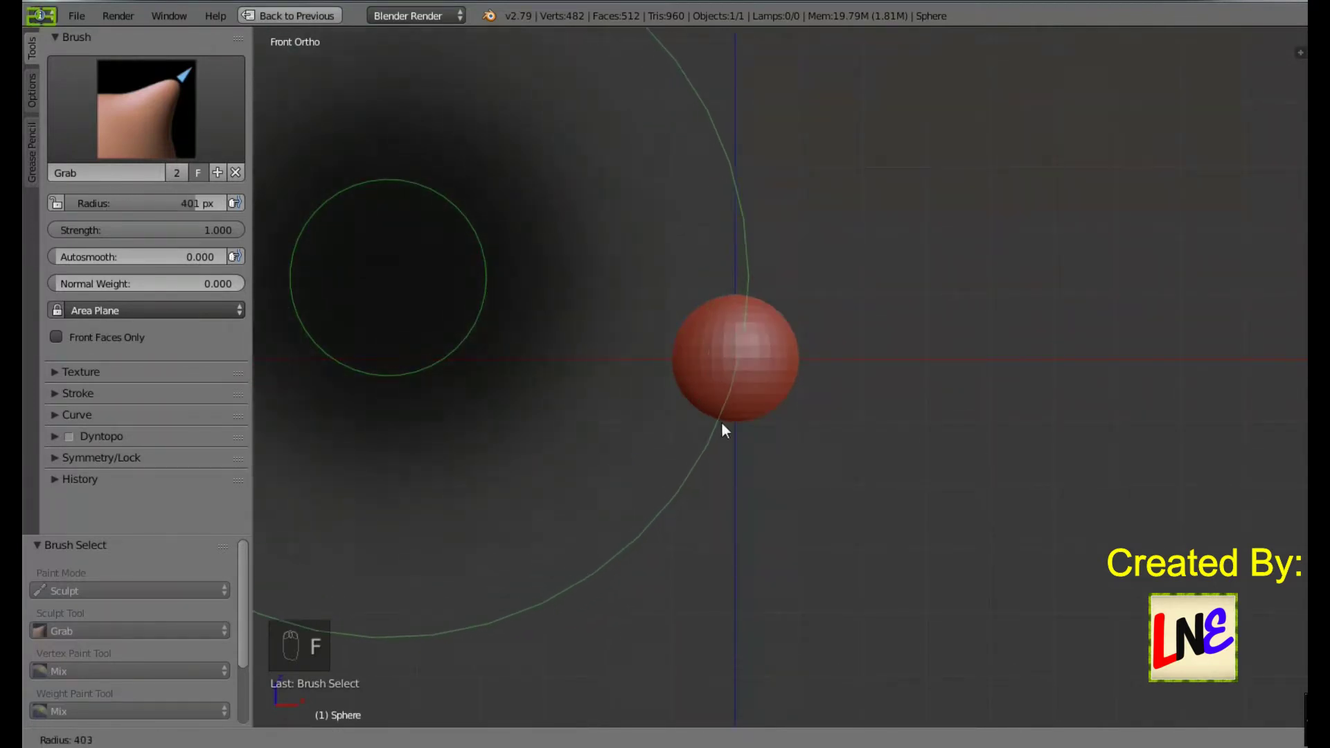
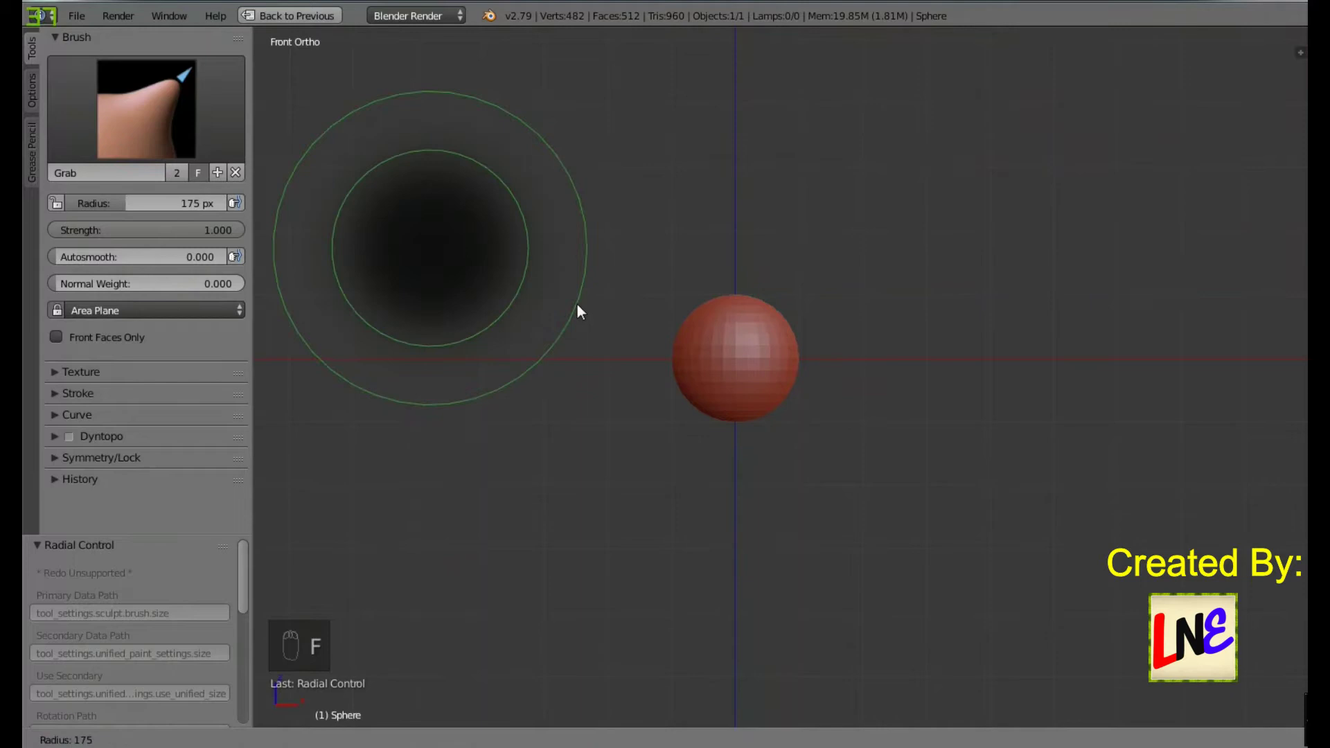
left_click_drag(612, 325, 706, 359)
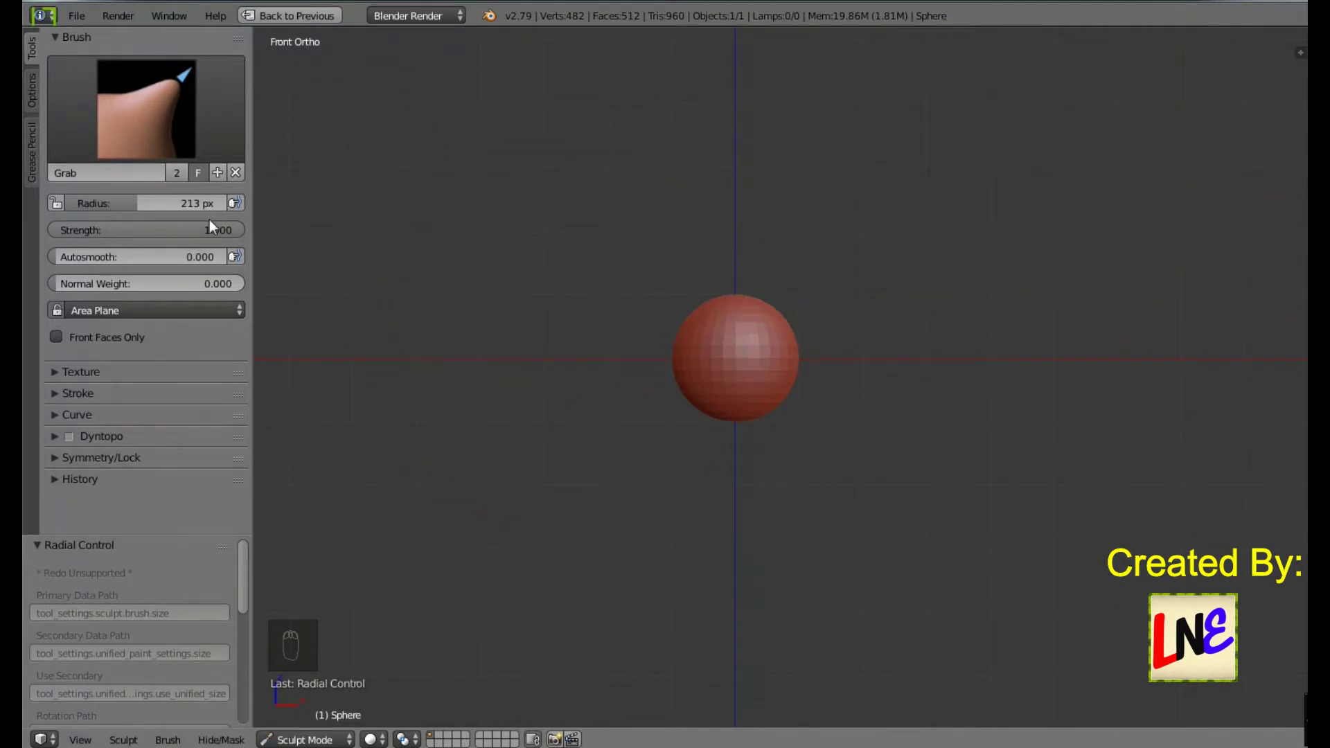
left_click_drag(192, 235, 585, 301)
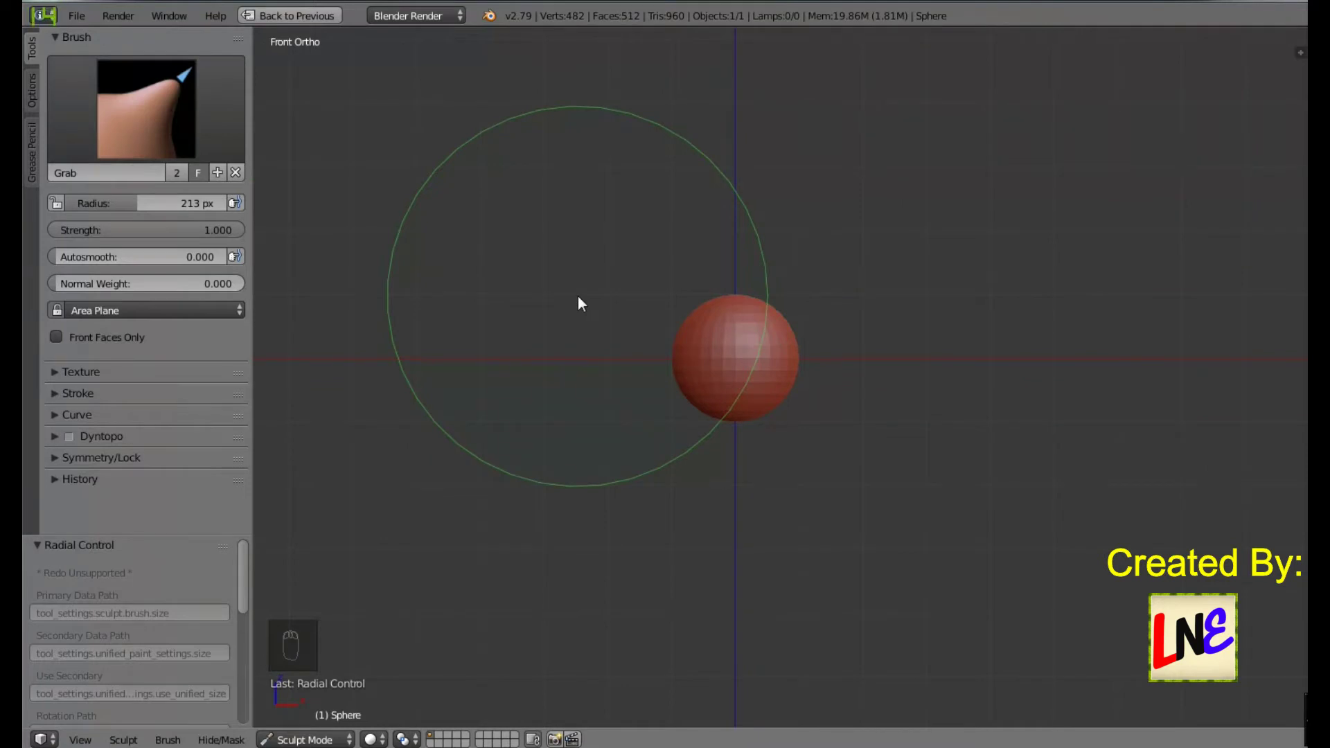
left_click_drag(833, 394, 526, 293)
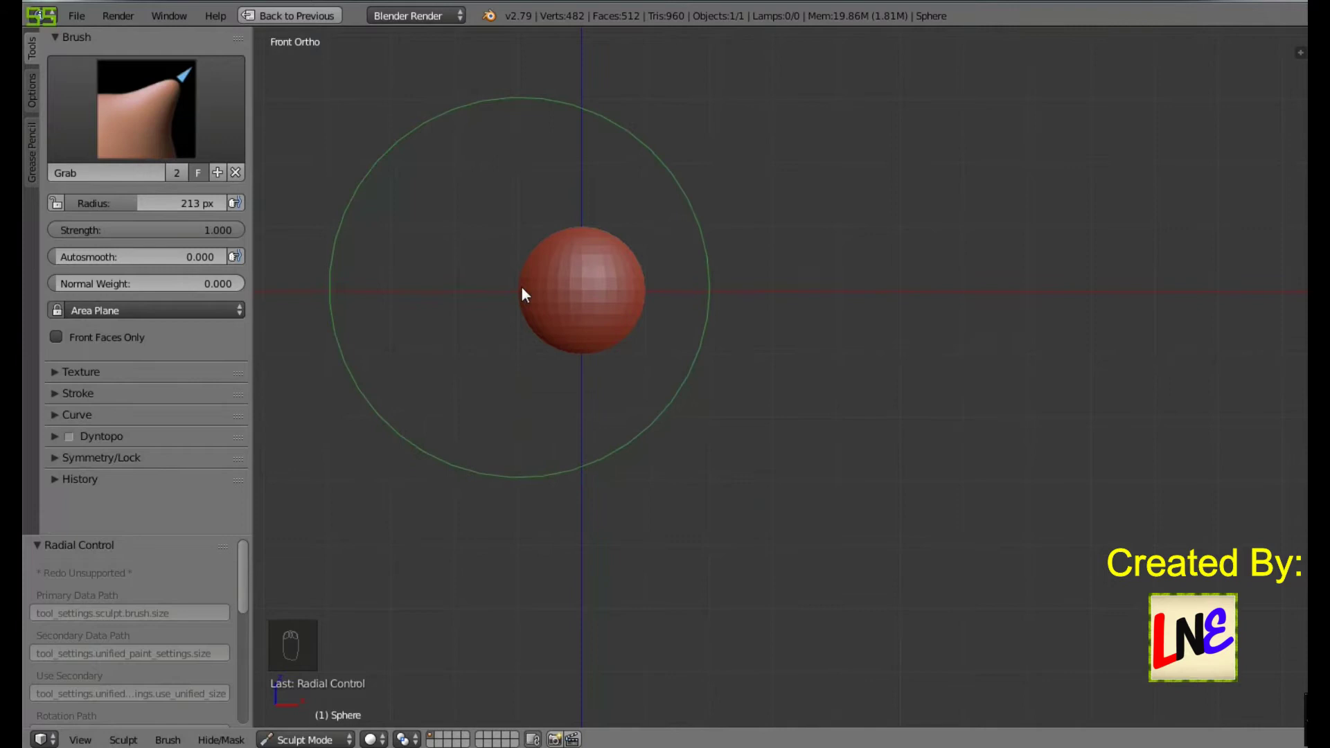
Step: Pull the sphere's top upward into an egg shape from the front, adjusting brush radius
middle_click(526, 293)
left_click(703, 389)
left_click_drag(585, 390, 608, 407)
left_click_drag(608, 406, 599, 382)
left_click_drag(599, 382, 633, 425)
key("ctrl+z")
key("ctrl+z")
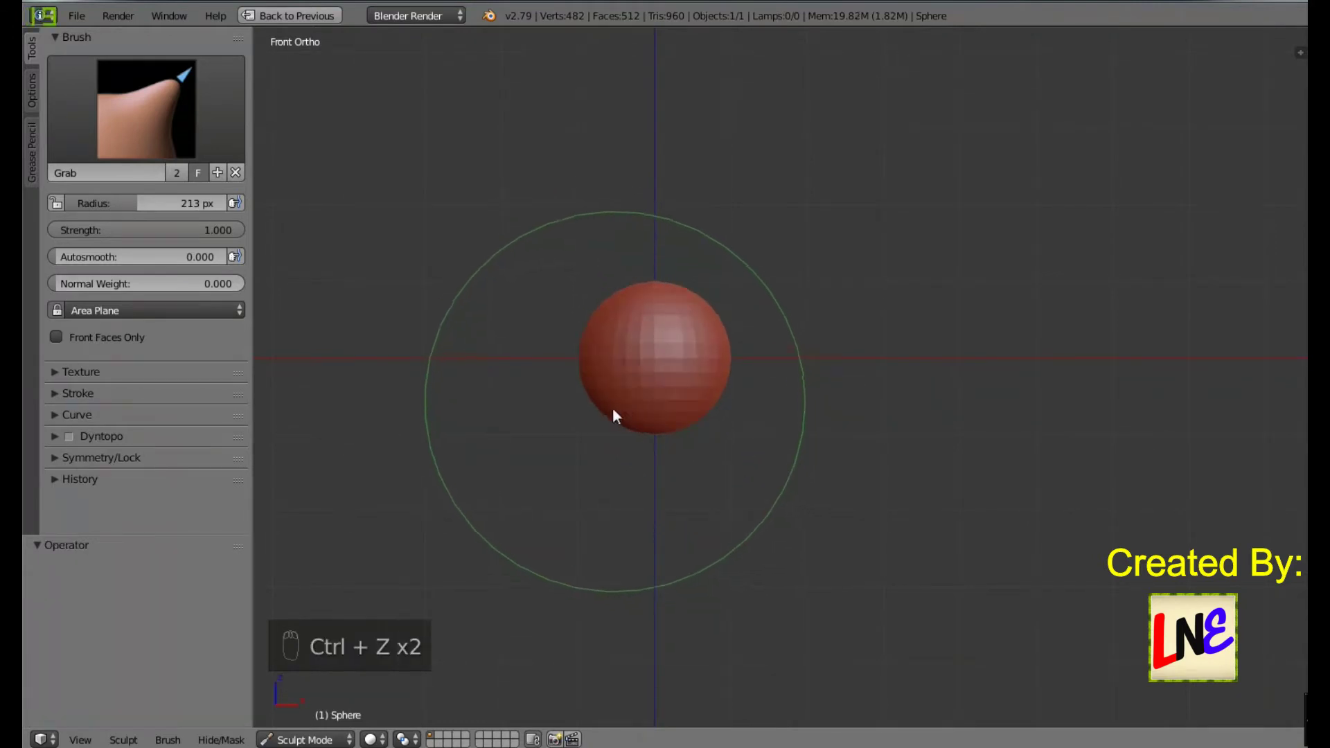
key("f")
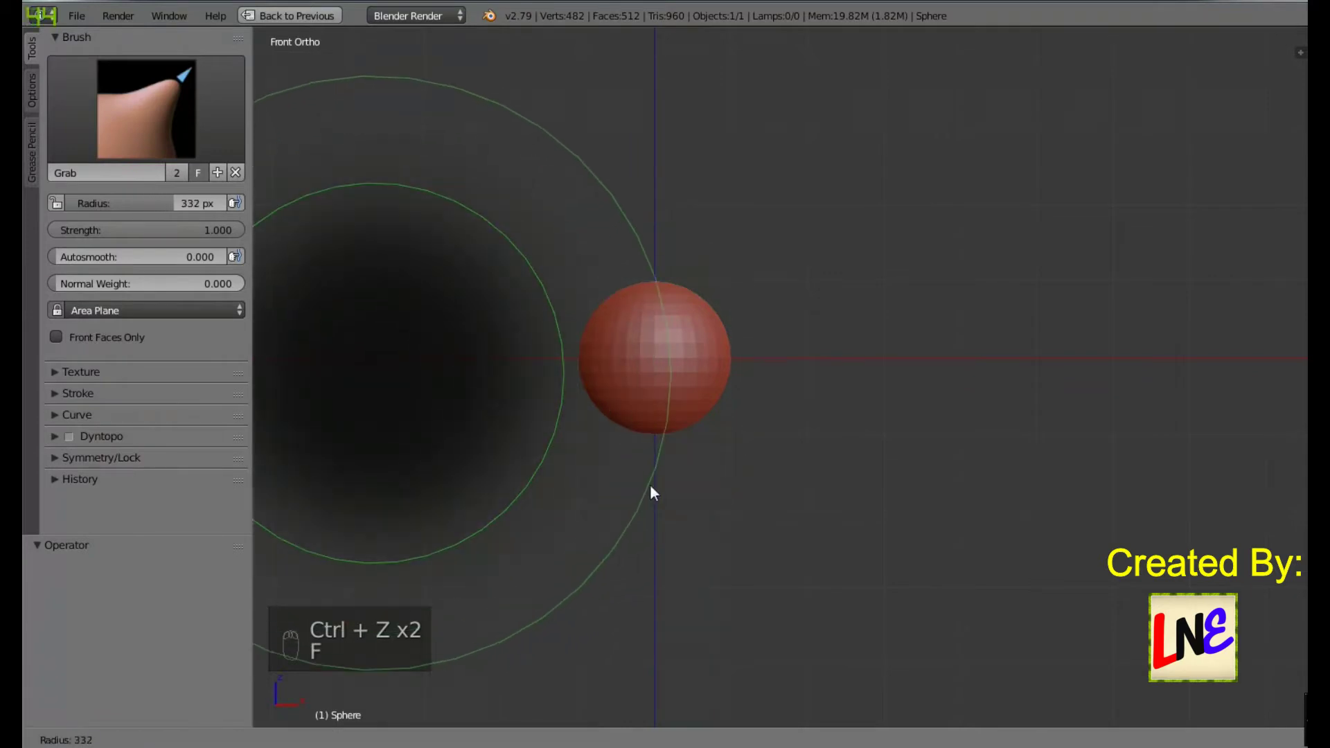
left_click_drag(605, 380, 649, 409)
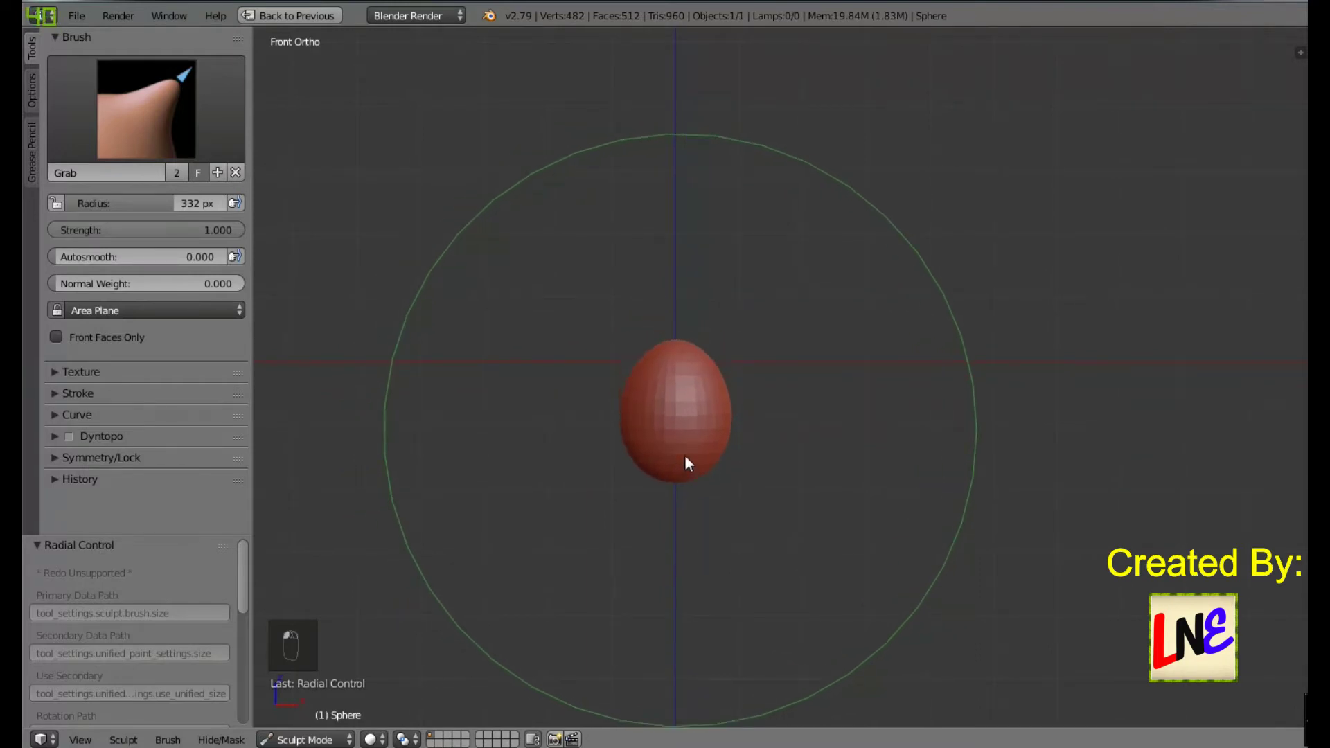
key("ctrl+z")
key("ctrl+z")
key("ctrl+z")
key("f")
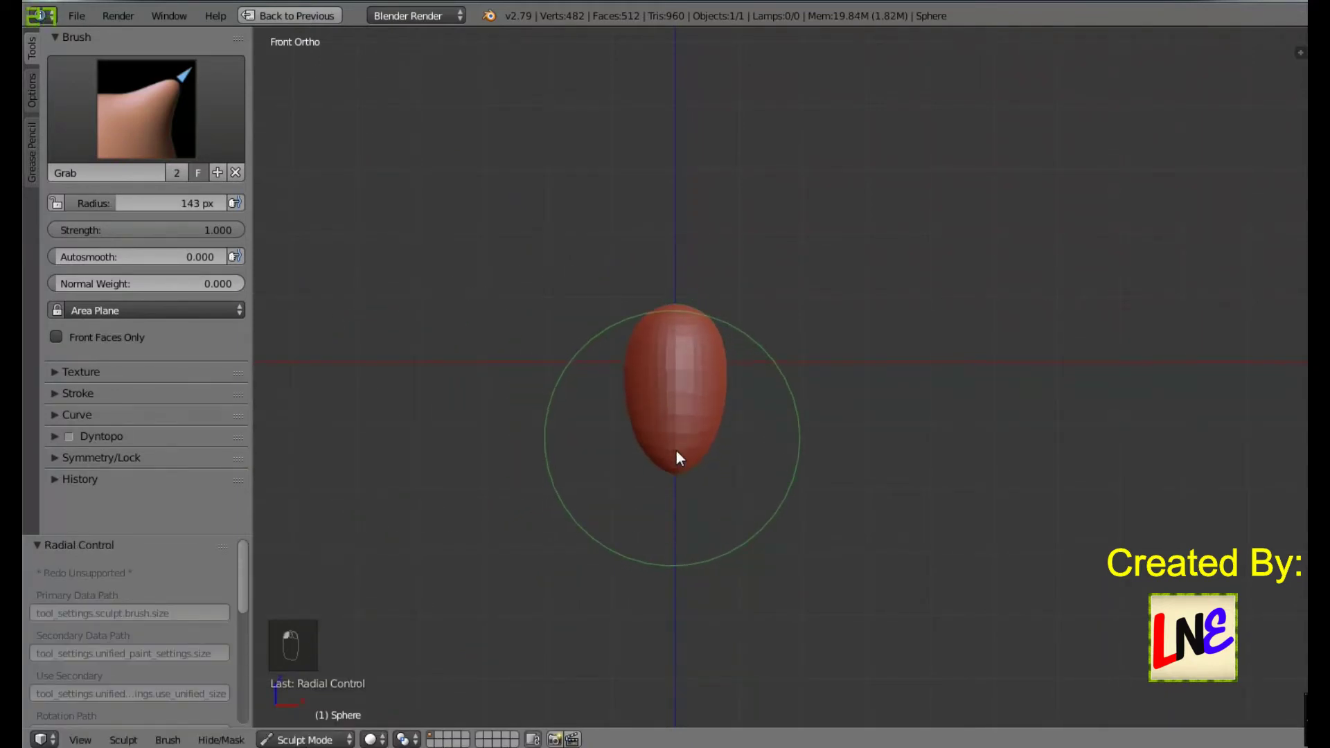
Step: Shape the head's profile from the right side view, then return to front
key("KP_3")
left_click_drag(881, 469, 788, 404)
key("ctrl+z")
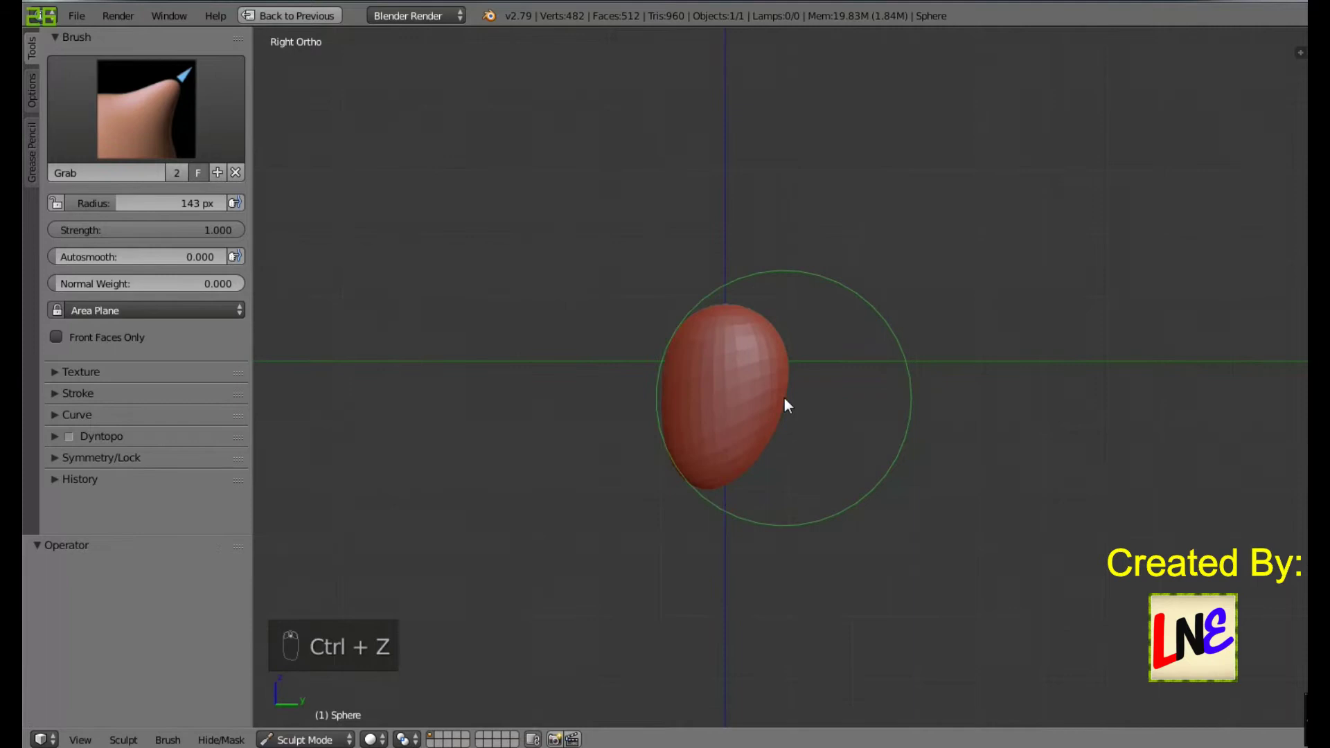
left_click_drag(792, 359, 878, 432)
key("KP_1")
middle_click(878, 432)
Step: Widen the sides and refine the head's outer silhouette from the front
left_click_drag(693, 439, 701, 497)
key("ctrl+z")
left_click(691, 511)
left_click_drag(748, 348, 765, 334)
key("KP_1")
left_click_drag(789, 323, 884, 377)
key("KP_1")
middle_click(941, 342)
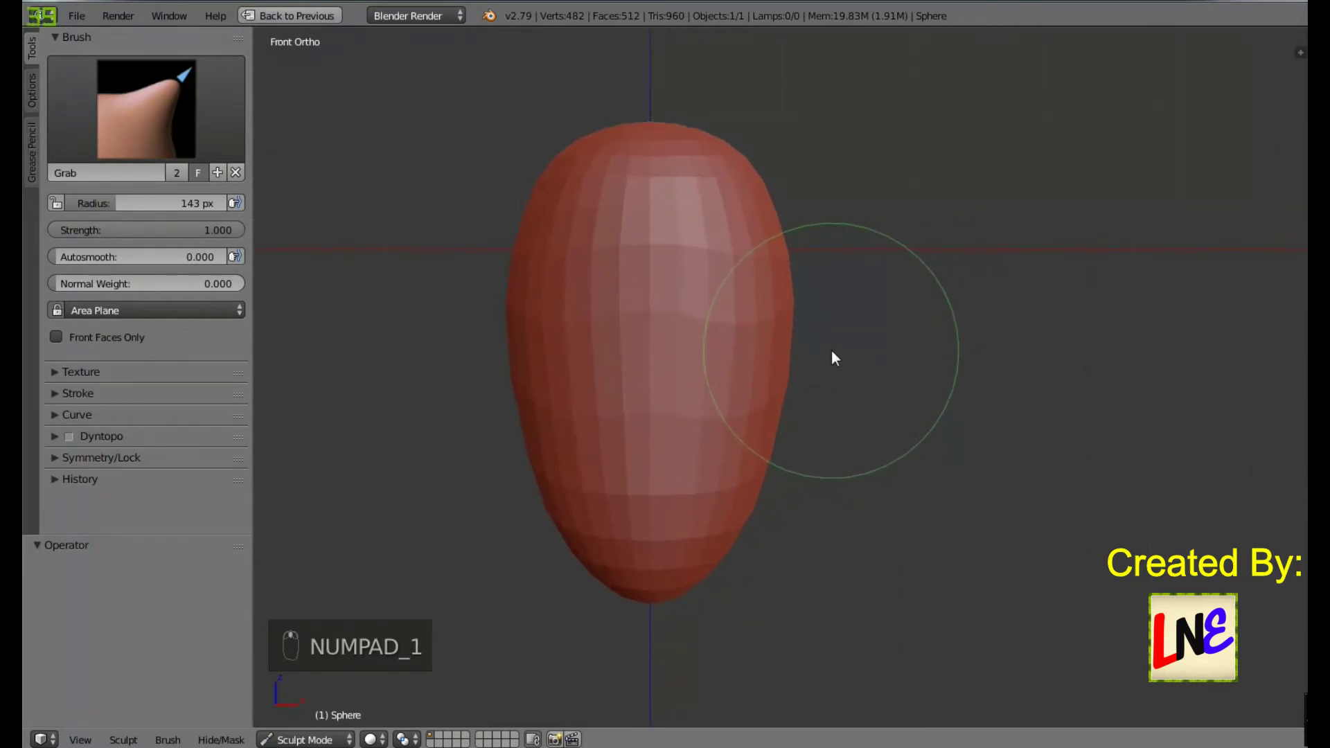
Step: Switch to the SculptDraw brush and restore the close view of the head
left_click_drag(188, 93, 239, 87)
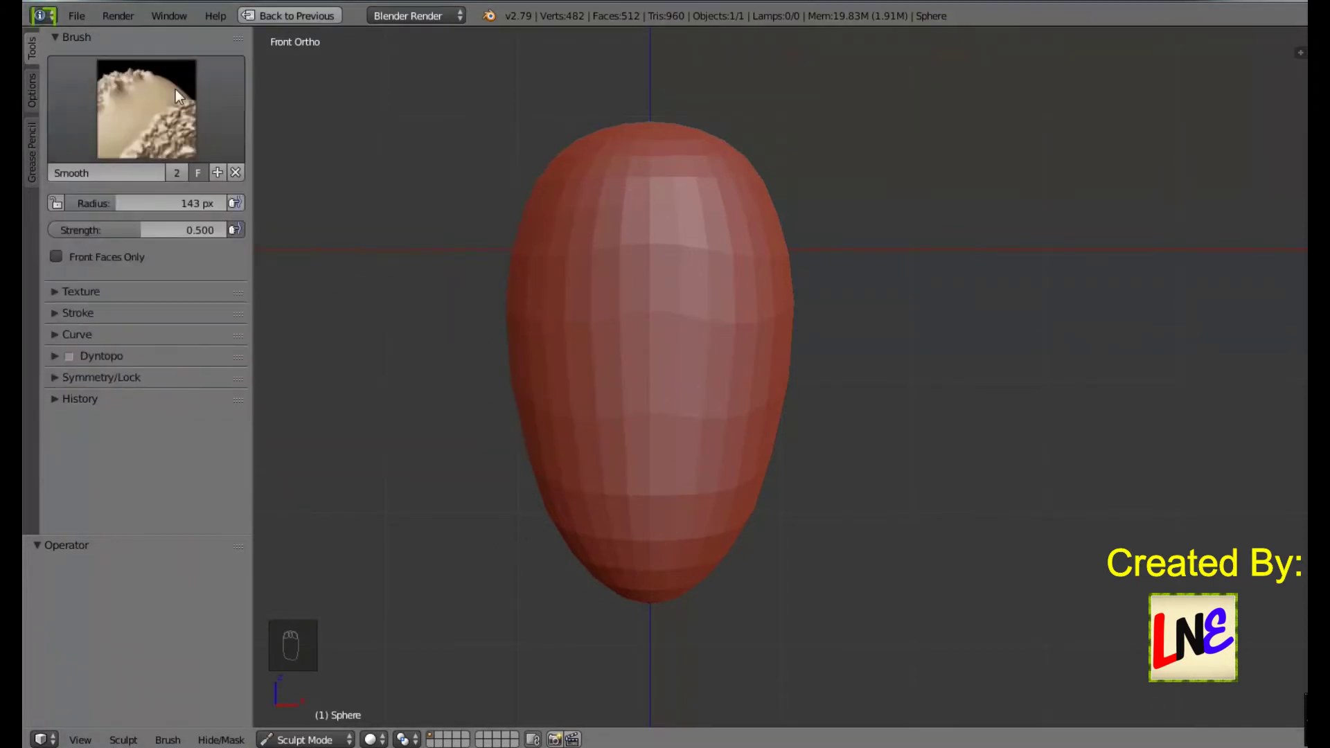
left_click_drag(174, 95, 149, 136)
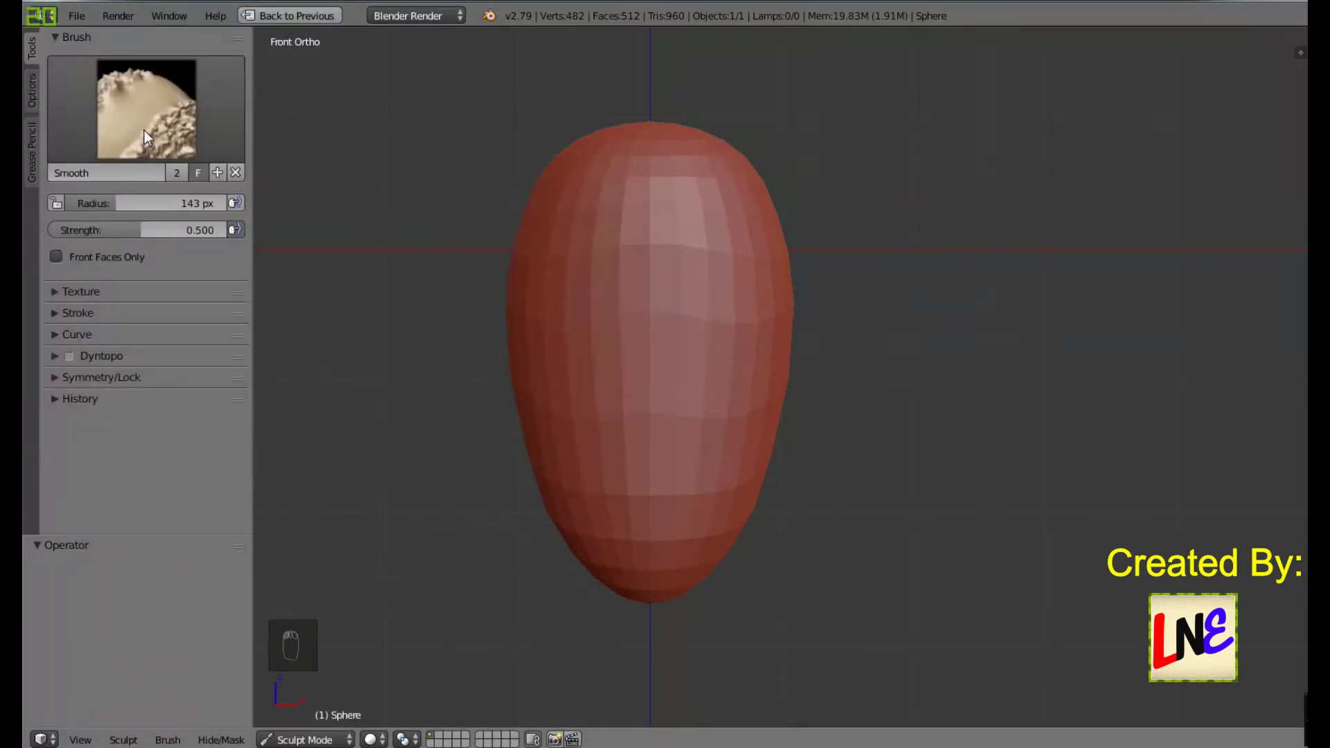
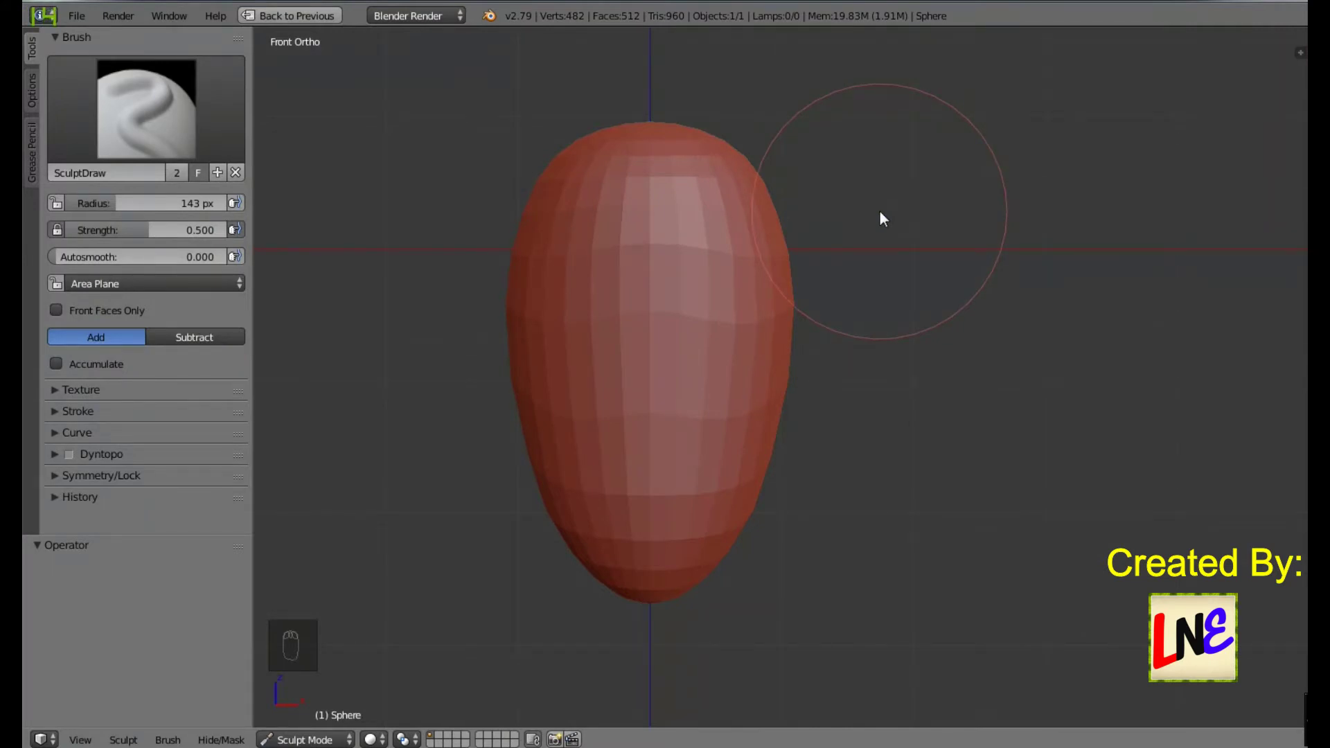
left_click_drag(643, 192, 1022, 274)
key("ctrl+z")
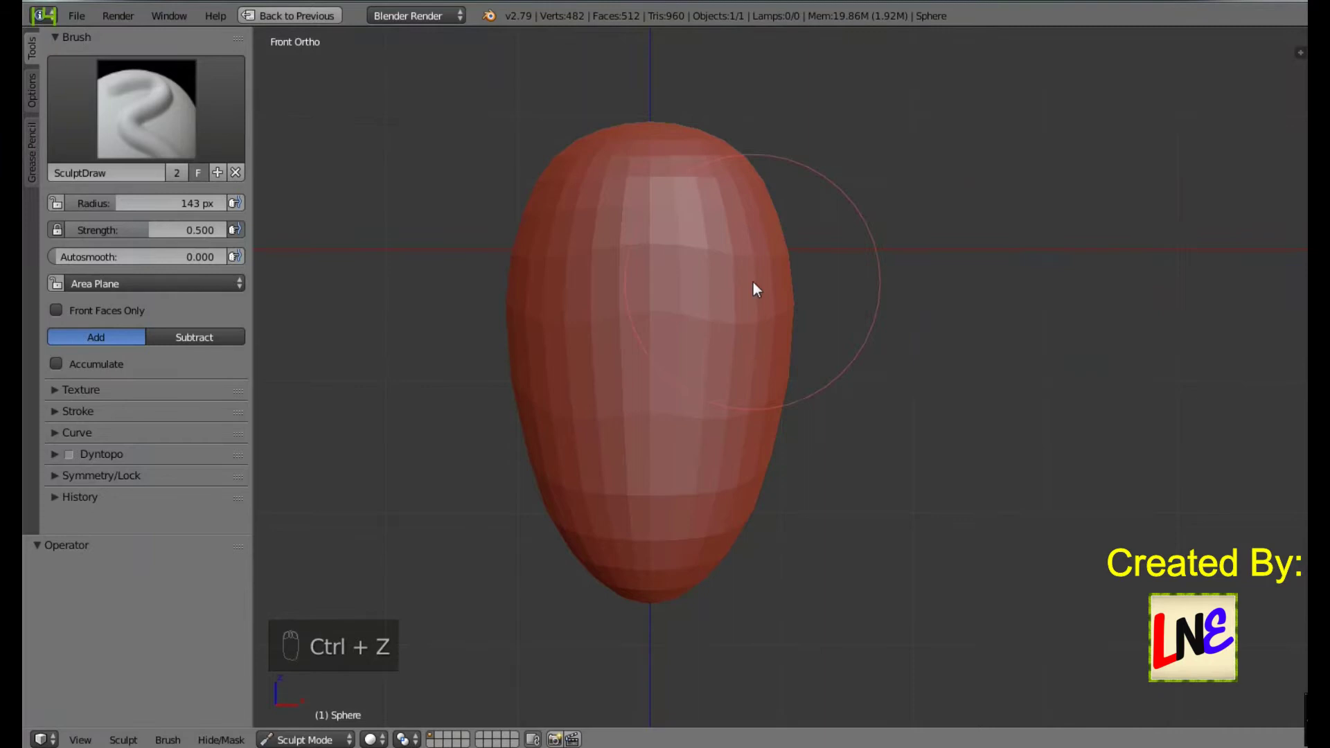
left_click_drag(885, 214, 653, 449)
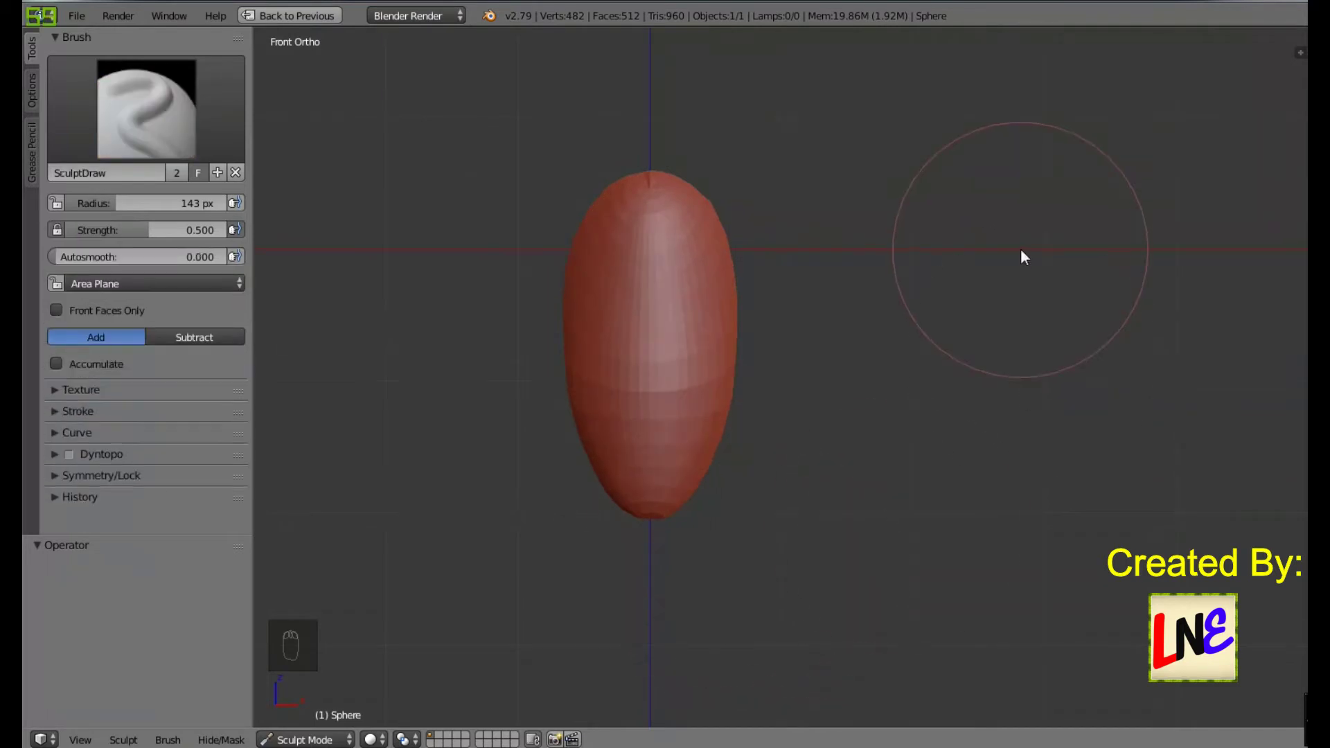
key("ctrl+z")
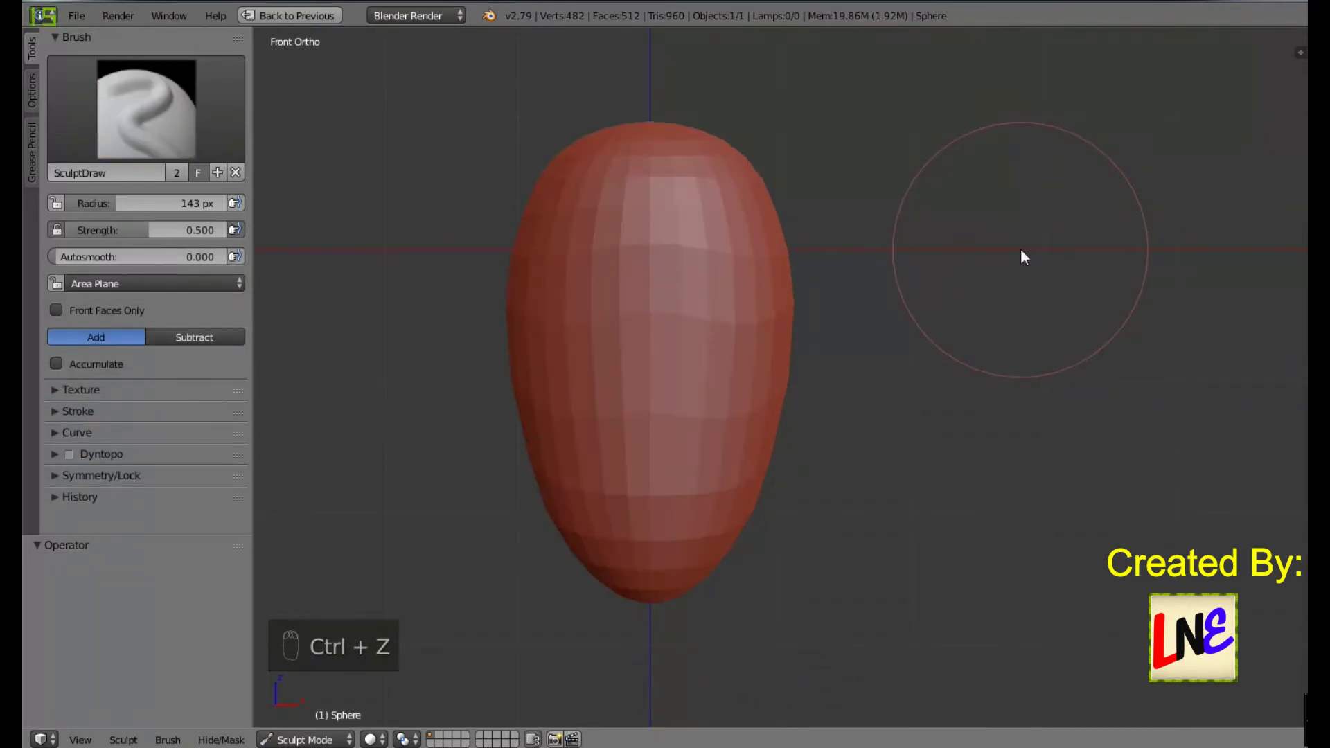
Step: Shrink the SculptDraw brush radius to 60 px
key("f")
left_click_drag(949, 259, 974, 453)
key("ctrl+z")
left_click(1041, 293)
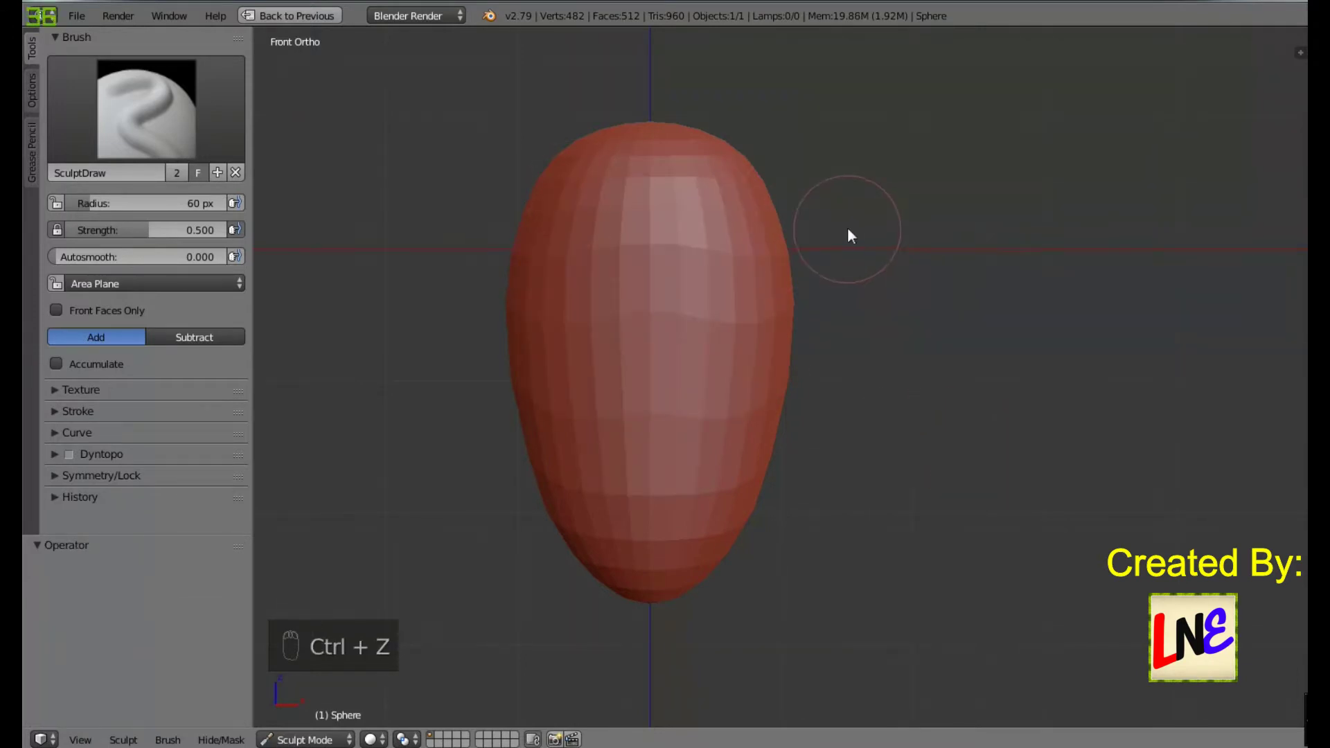
left_click(662, 437)
Step: Lower the SculptDraw brush strength to 0
left_click_drag(727, 641, 175, 102)
key("ctrl+z")
left_click_drag(175, 102, 547, 303)
left_click_drag(779, 192, 552, 148)
key("ctrl+z")
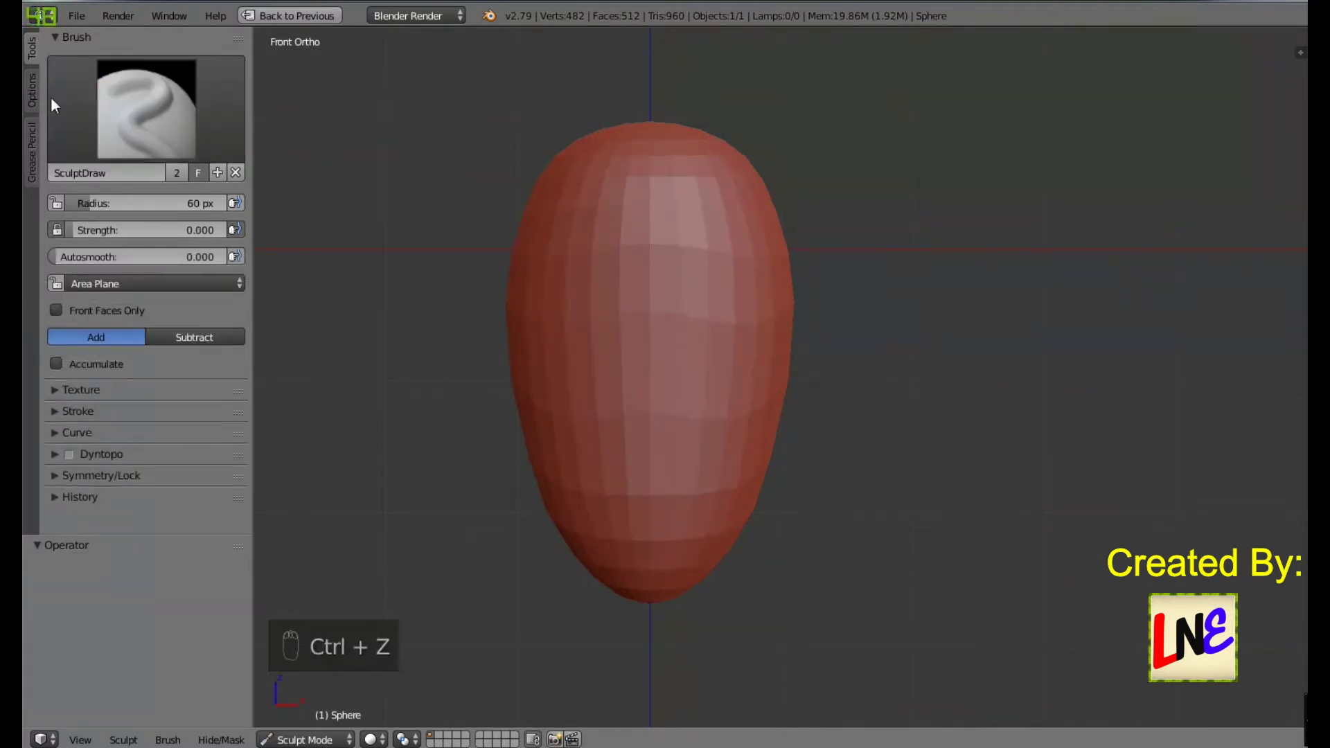
left_click_drag(124, 97, 120, 98)
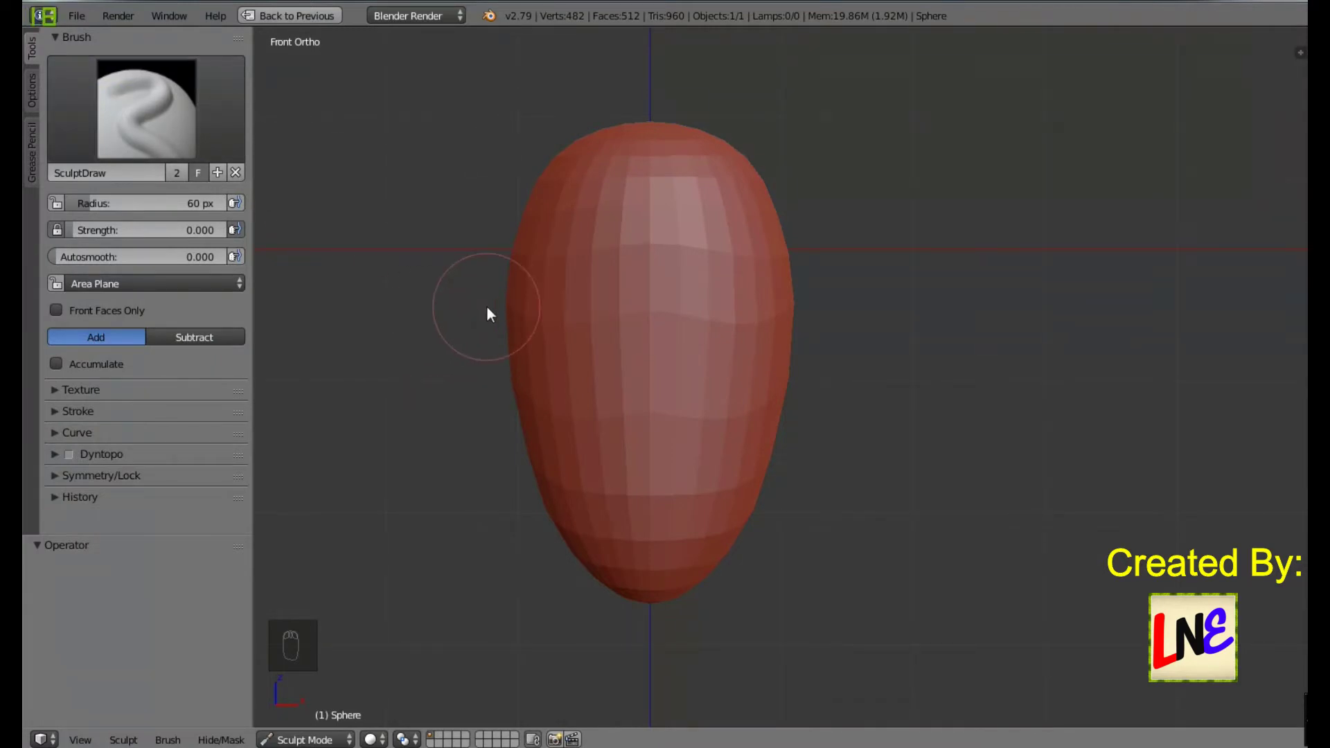
key("z")
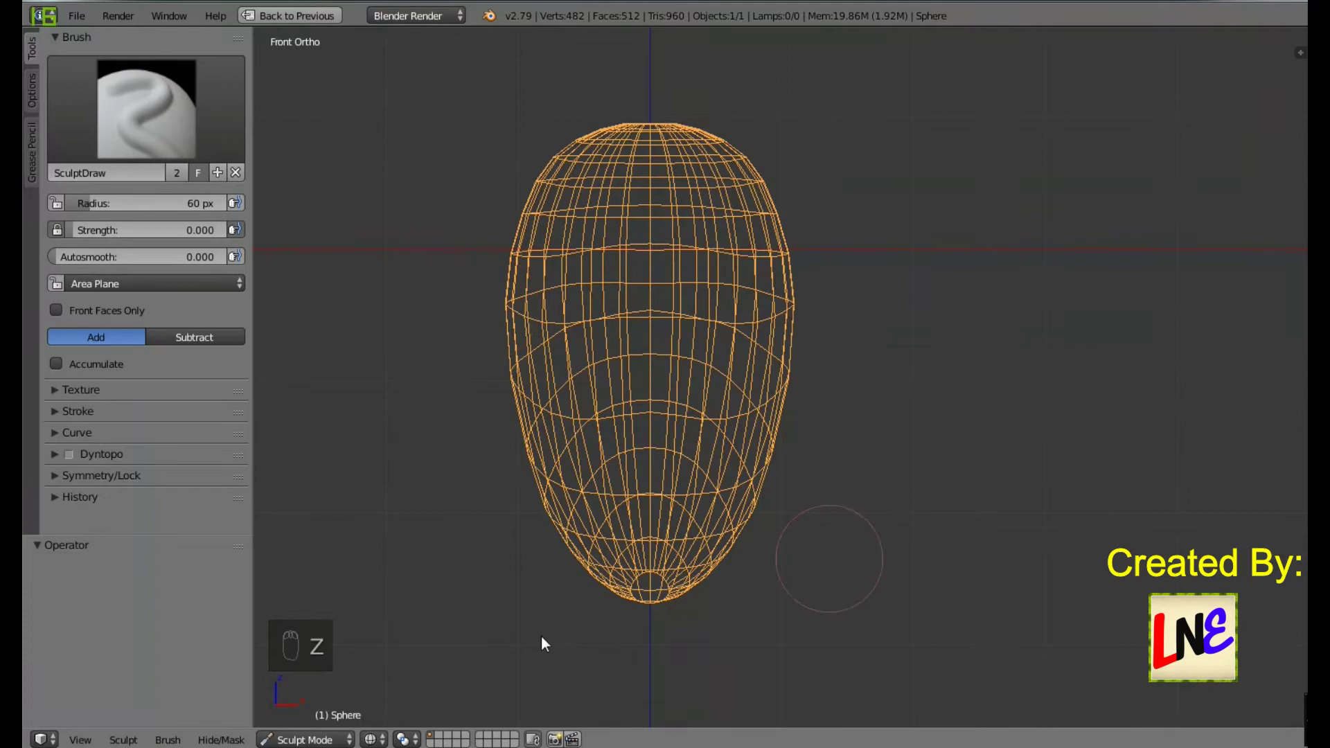
left_click_drag(962, 368, 897, 410)
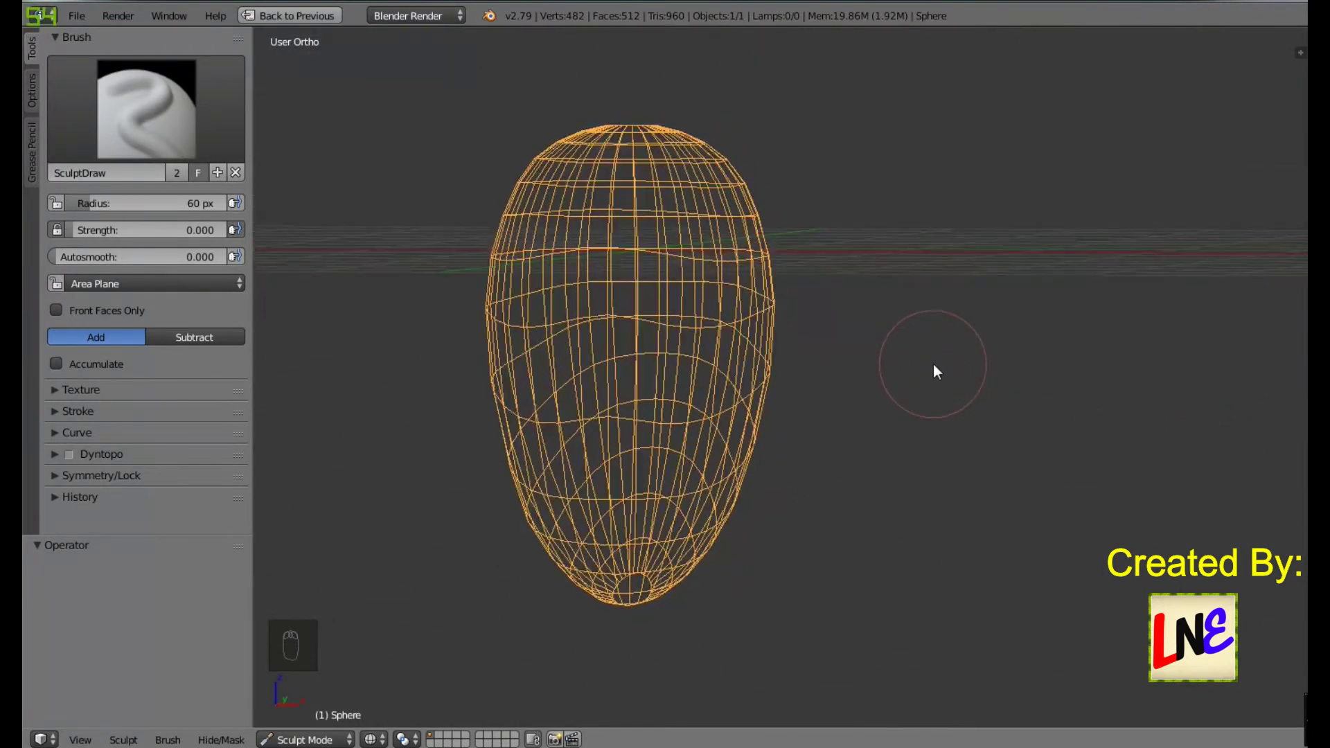
left_click_drag(1000, 374, 964, 377)
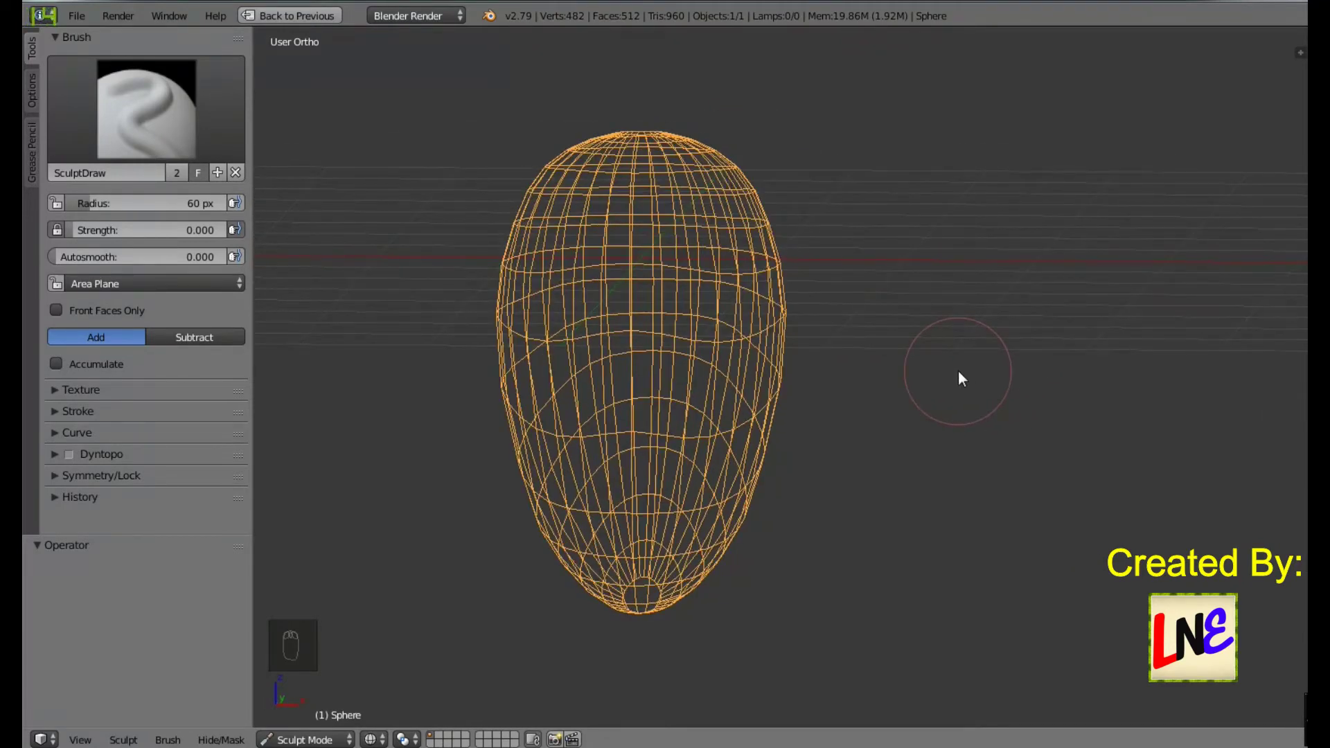
left_click_drag(978, 377, 985, 376)
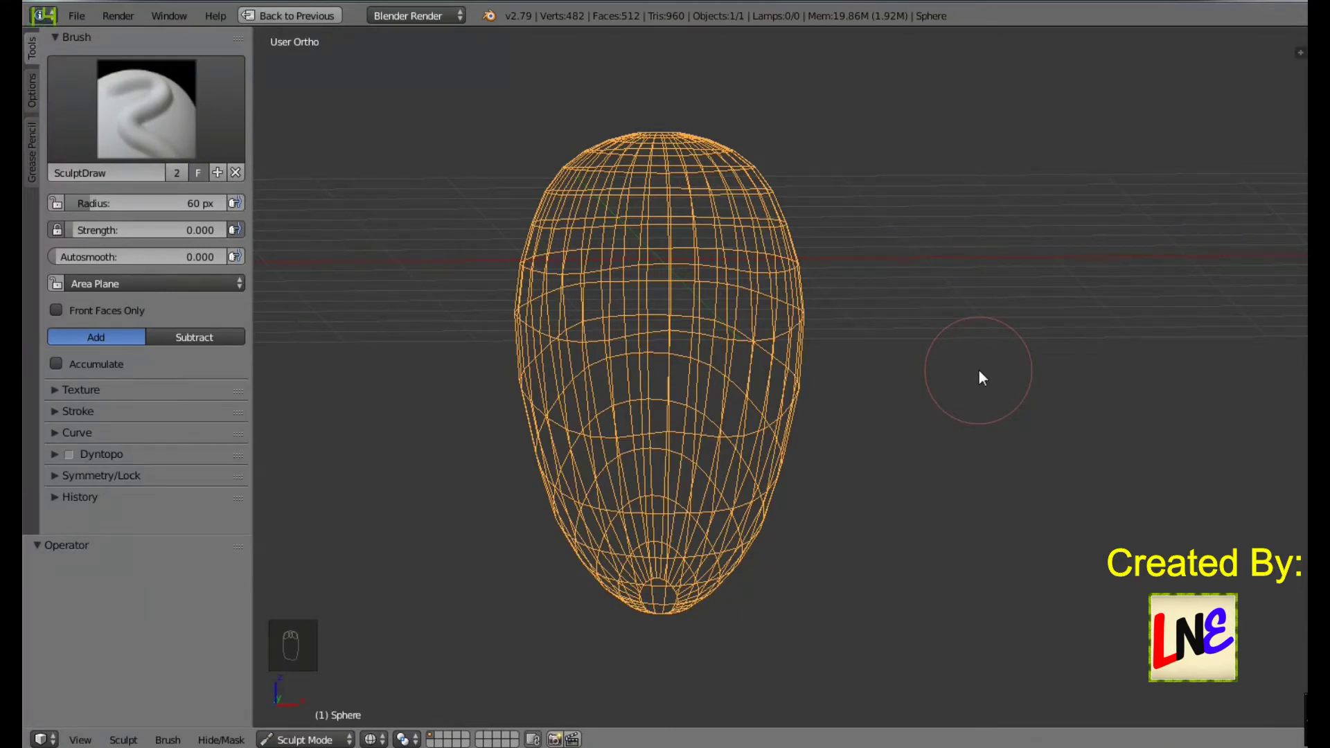
key("KP_1")
middle_click(984, 375)
key("z")
key("z")
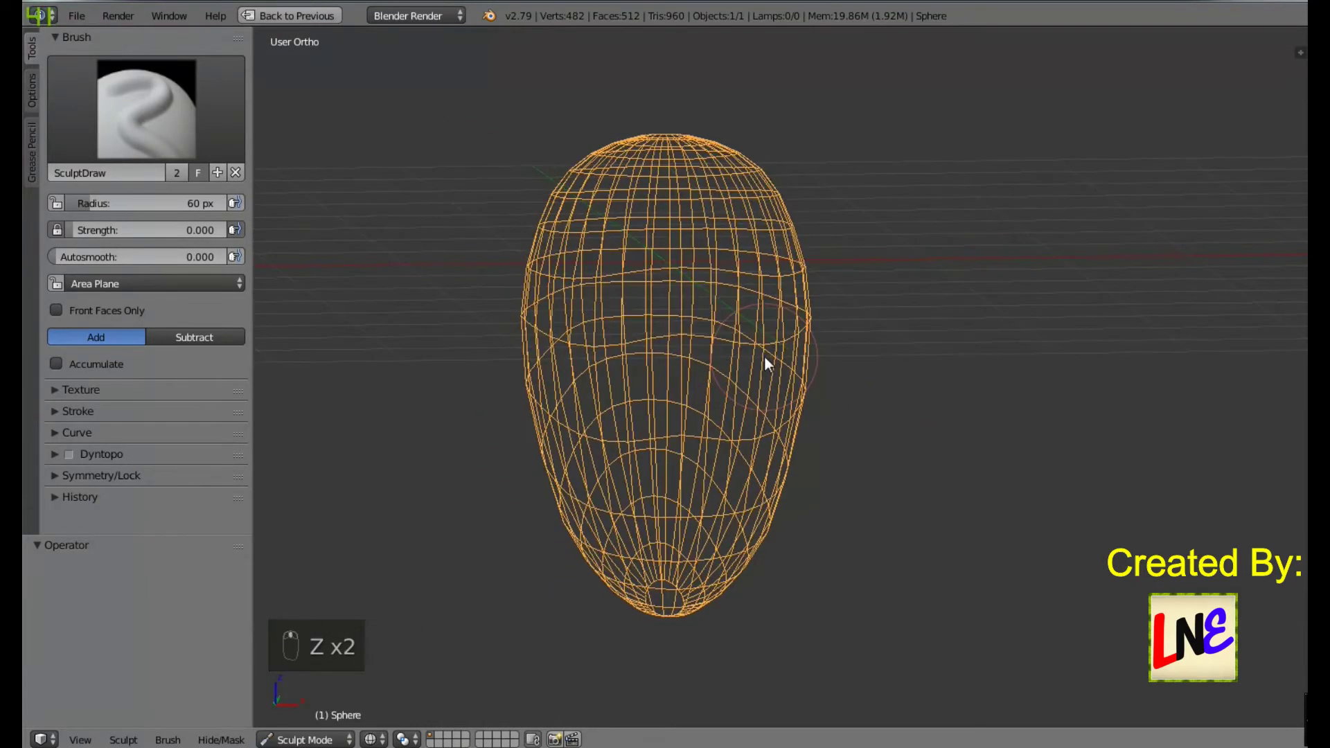
middle_click(749, 363)
left_click_drag(709, 451, 826, 436)
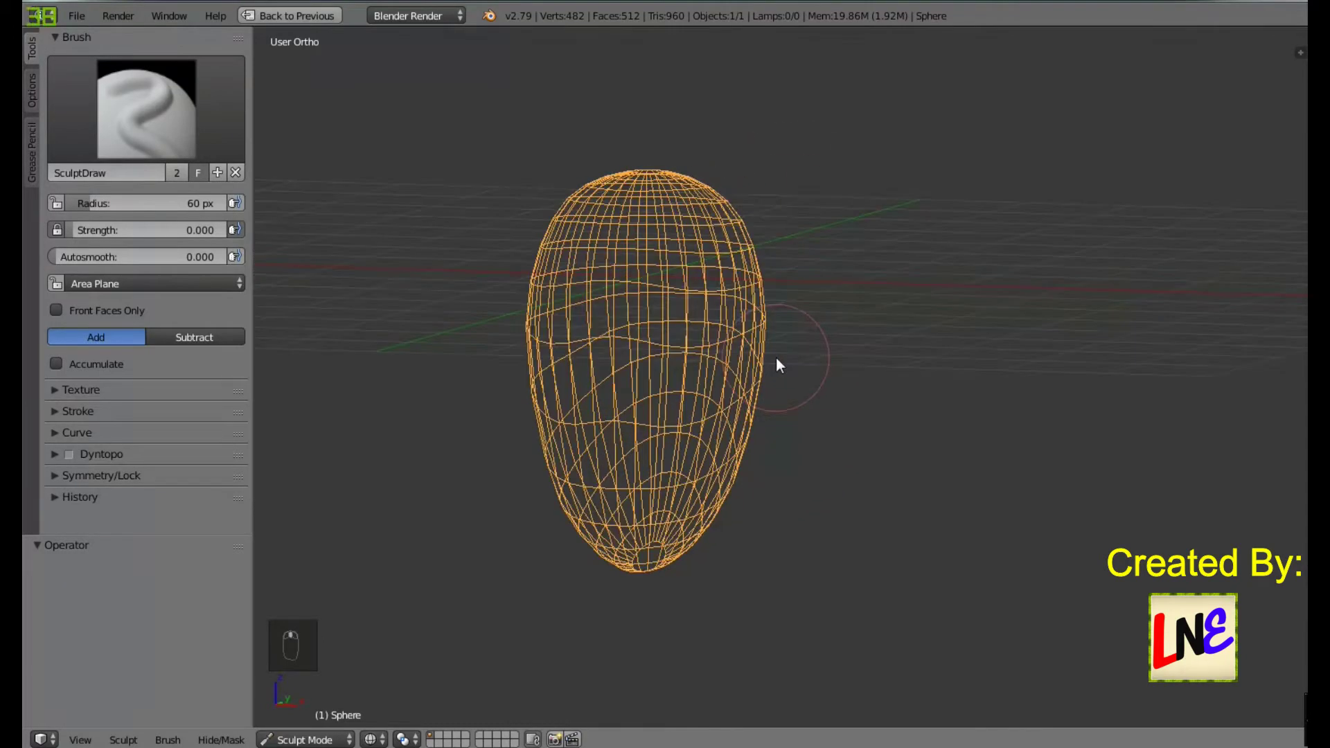
key("z")
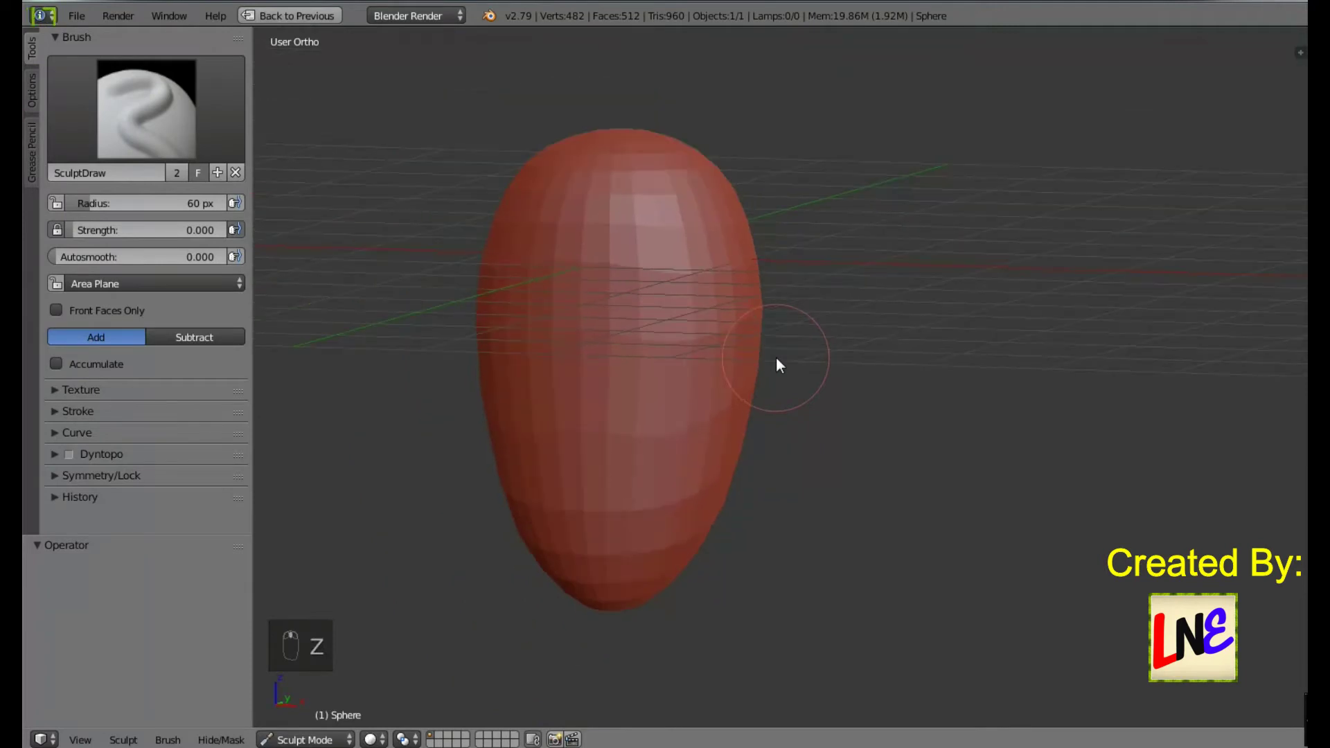
key("KP_1")
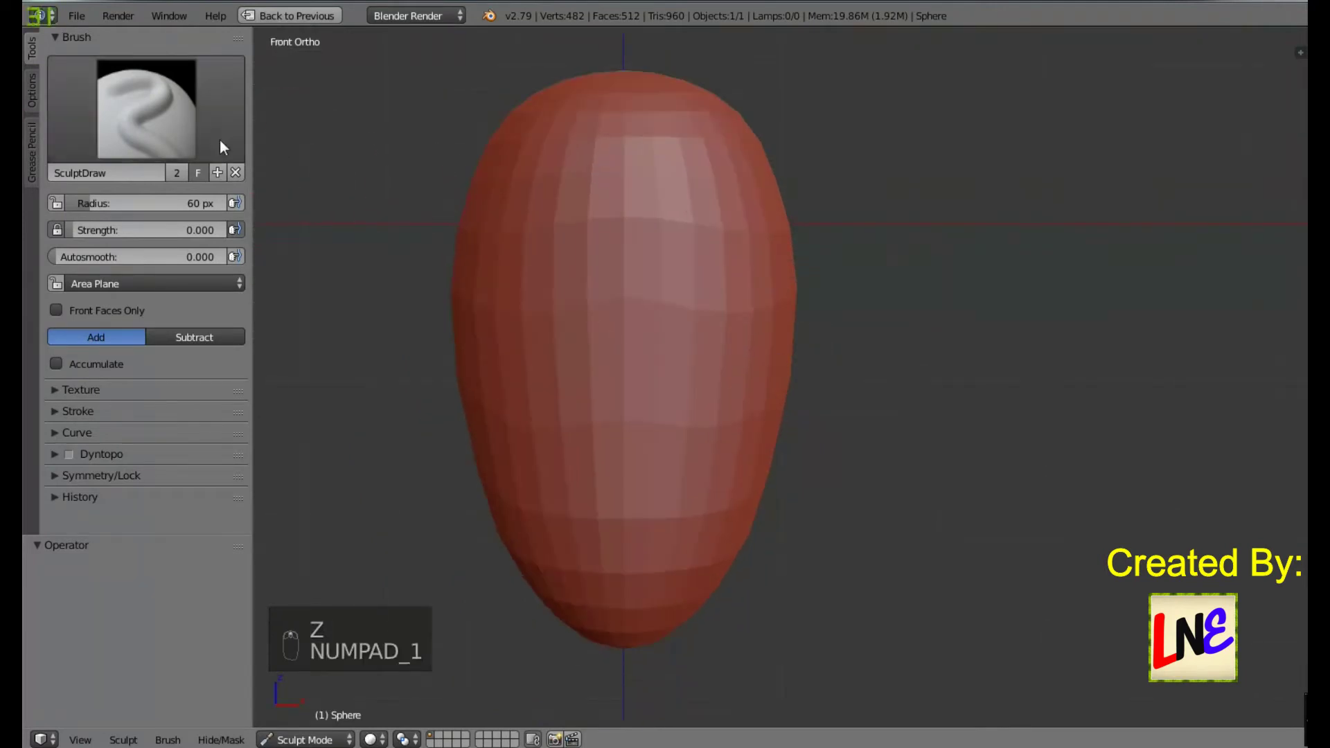
Step: Set the brush radius to 28 px and raise its strength to 1.000
key("f")
left_click_drag(424, 294, 825, 284)
key("ctrl+z")
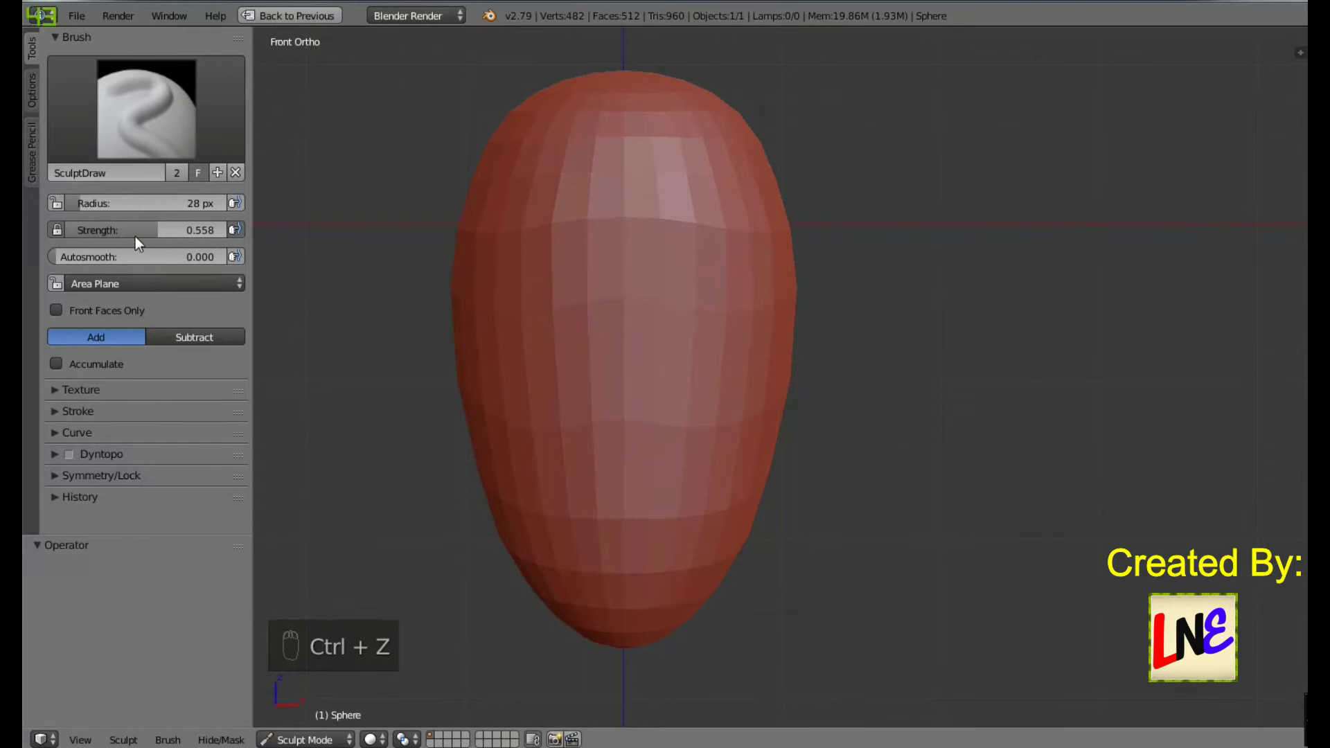
left_click_drag(582, 239, 735, 279)
key("ctrl+z")
Step: Check the head mesh in wireframe, return to solid and undo stray strokes
middle_click(643, 209)
left_click_drag(645, 210, 923, 398)
key("z")
left_click_drag(923, 398, 902, 352)
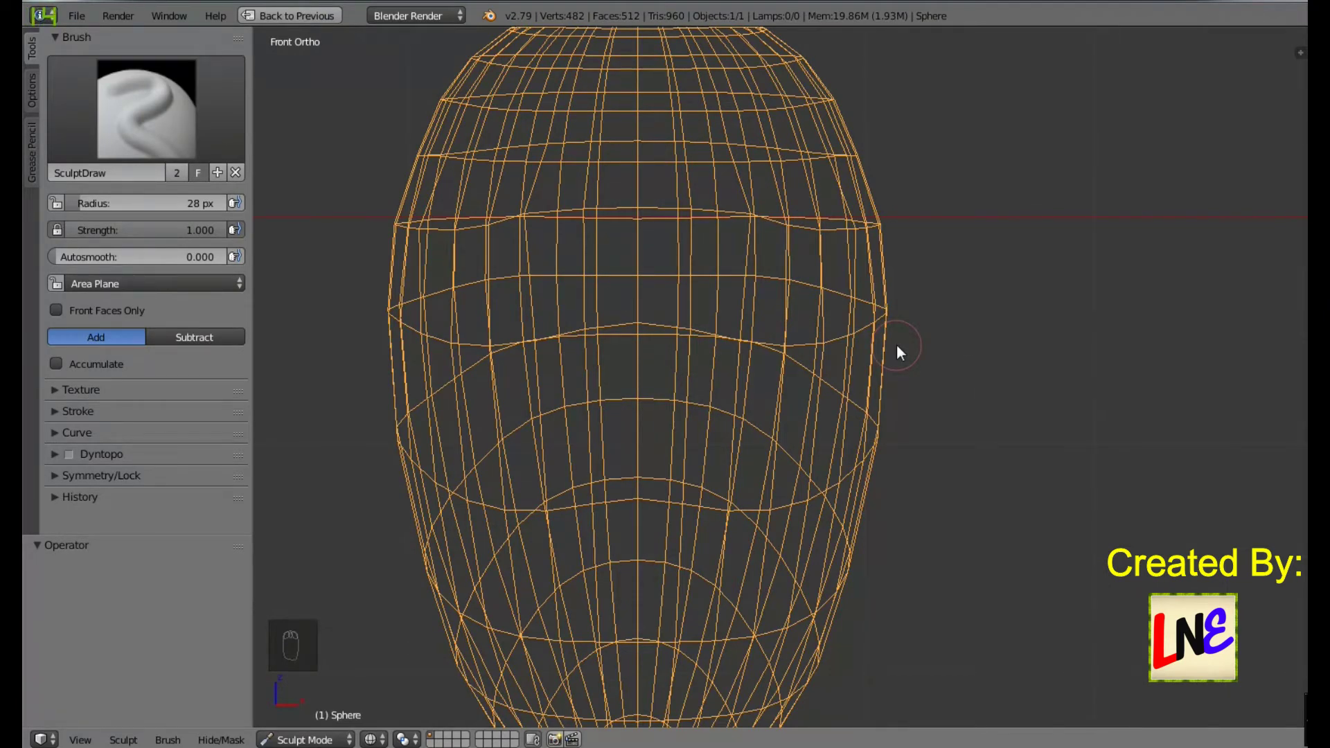
key("z")
key("ctrl+z")
key("ctrl+z")
key("ctrl+z")
key("ctrl+z")
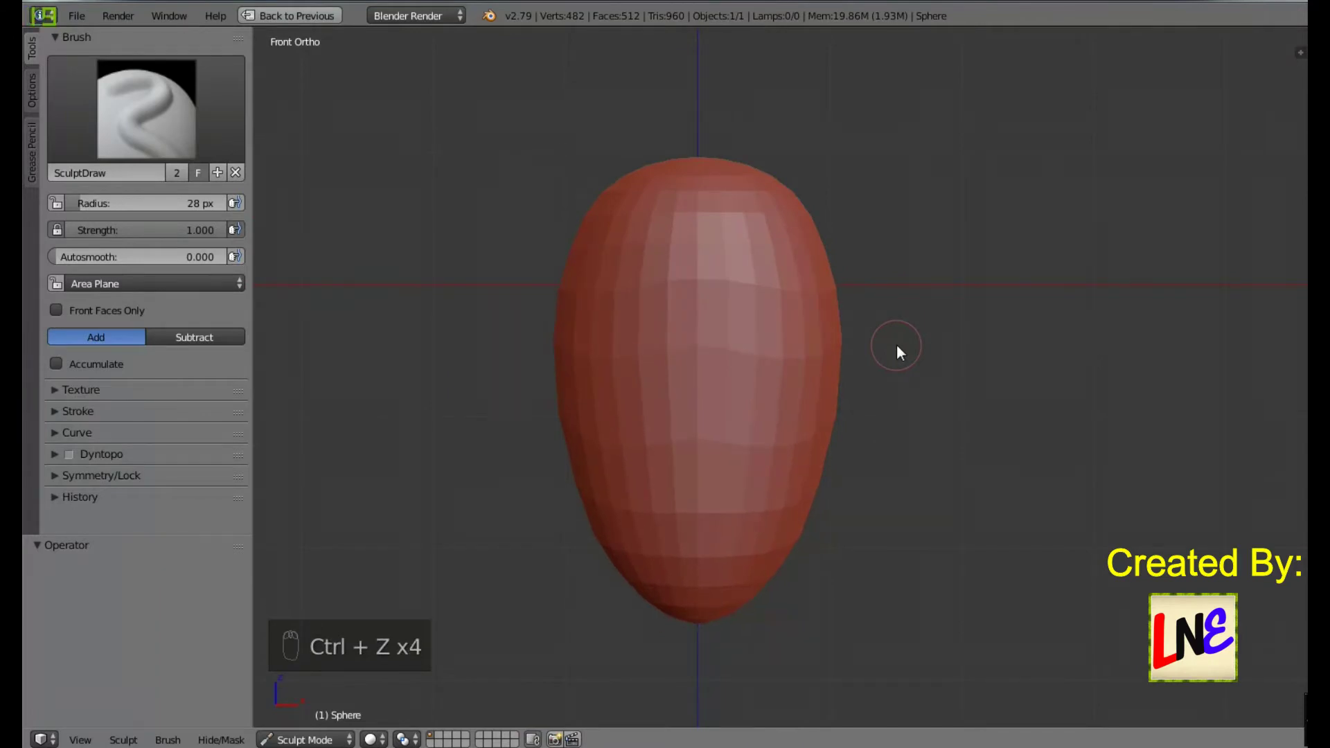
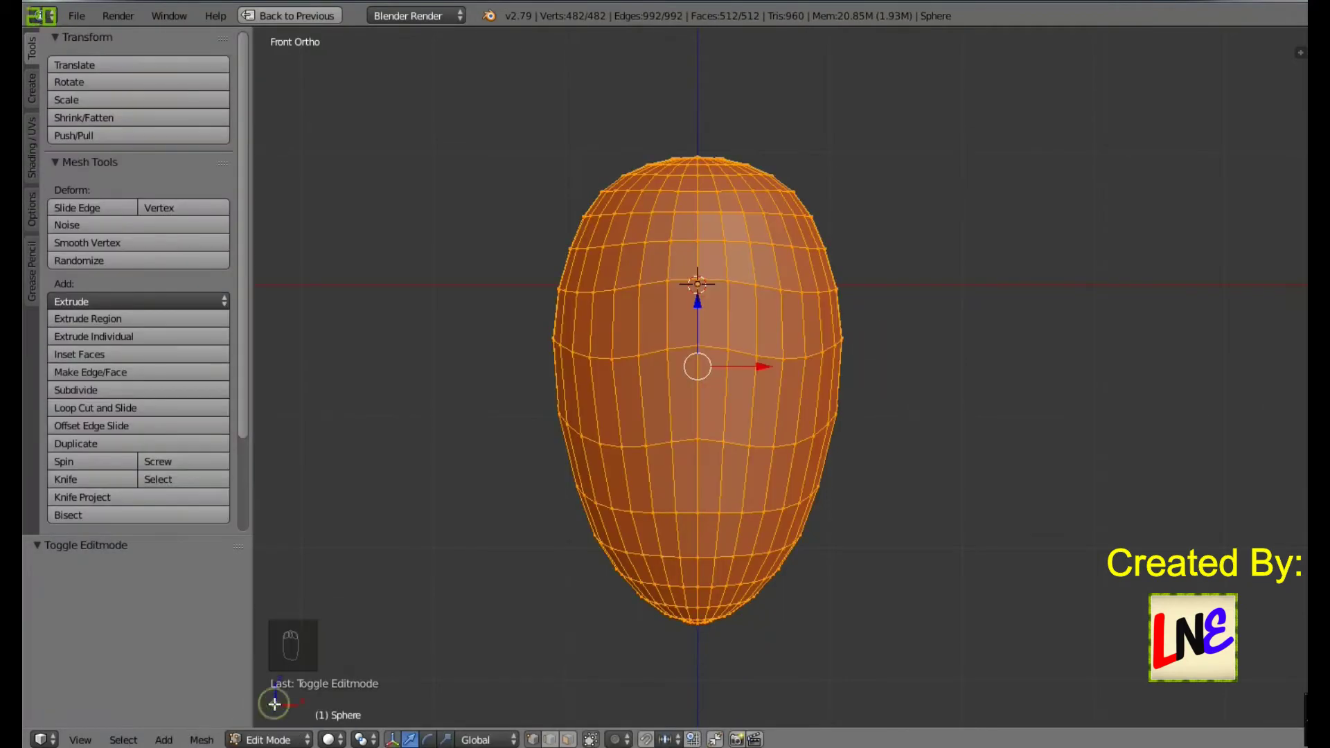
Step: Select all 482 vertices of the head mesh and bring up Subdivide from the Specials menu
key("z")
key("z")
key("a")
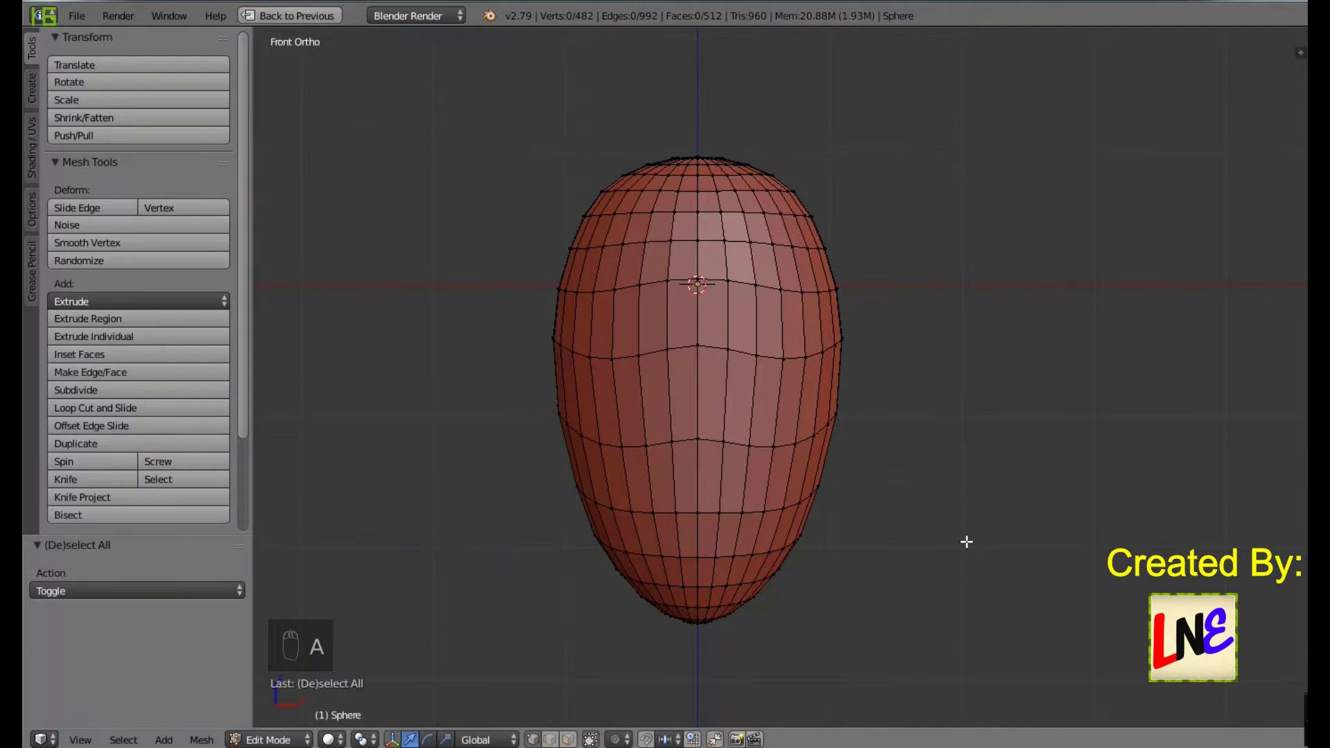
key("w")
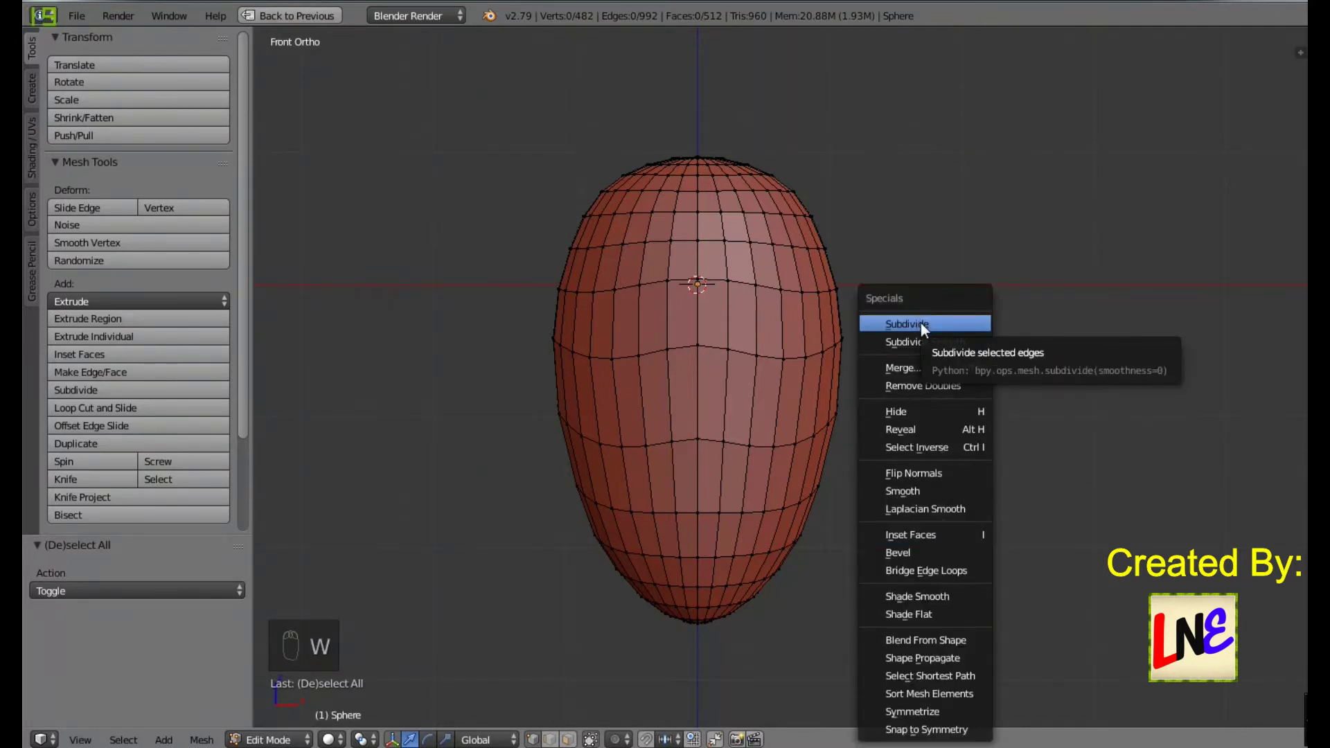
key("z")
key("a")
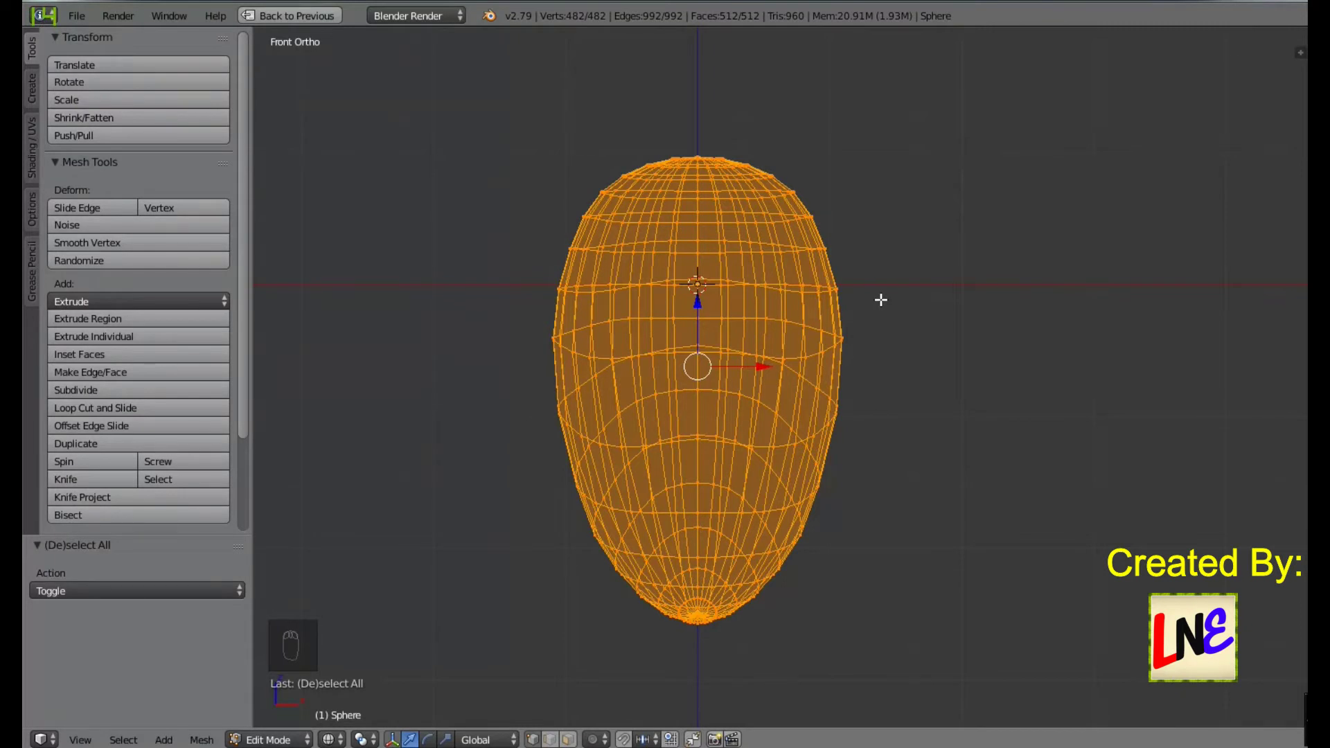
key("w")
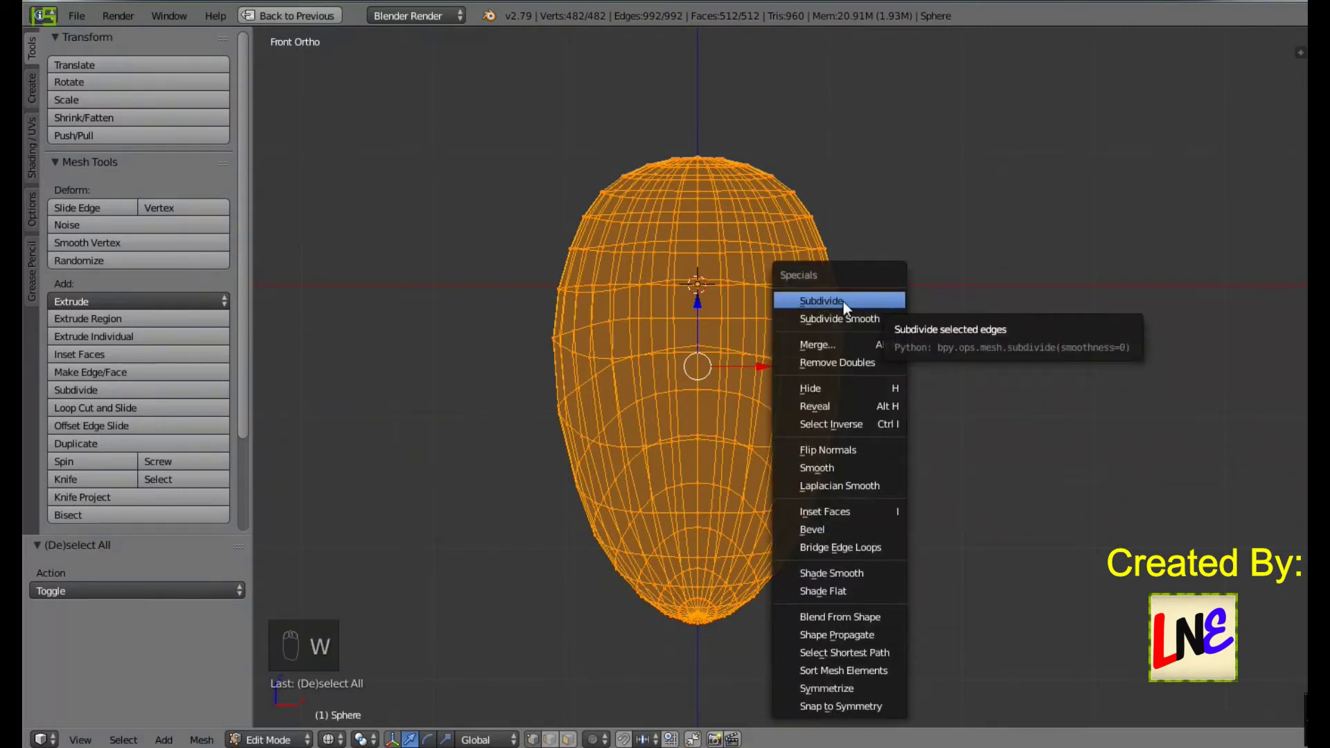
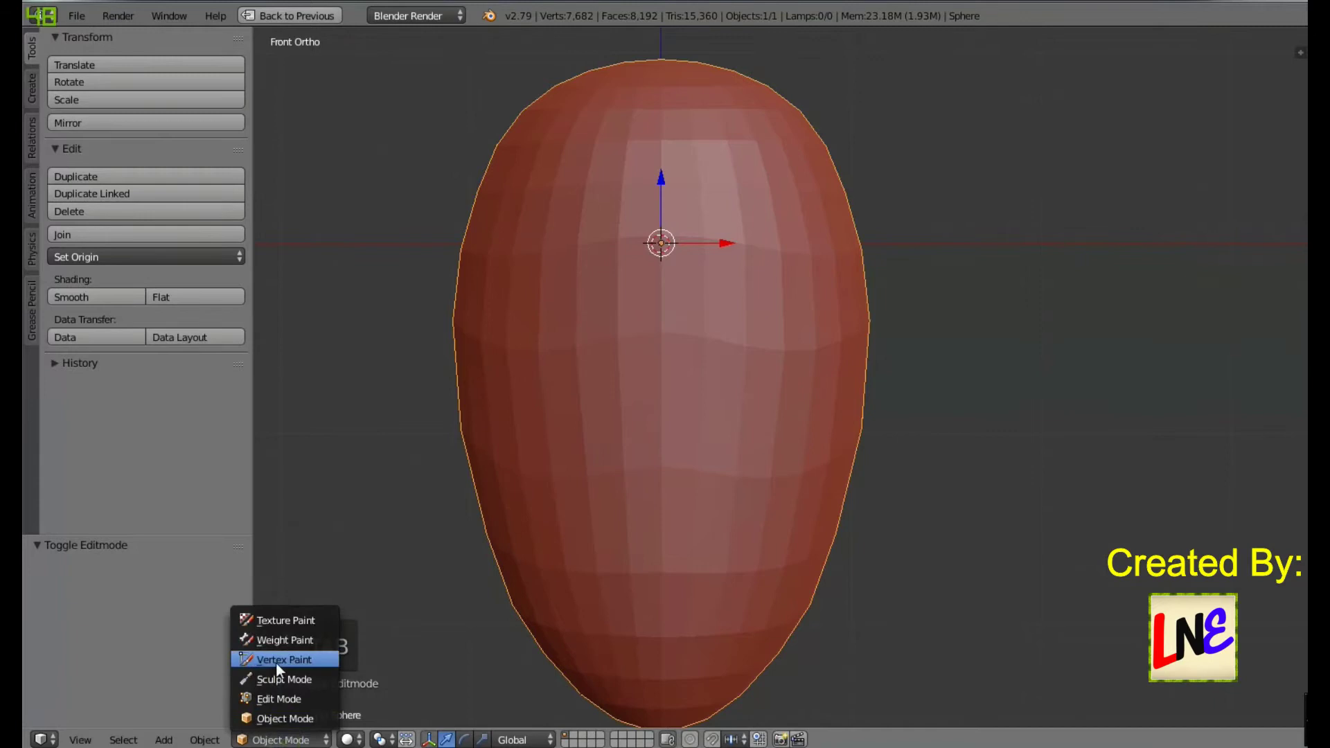
Step: Test a Subtract stroke in Sculpt Mode, undo the groove and orbit to an angled view
left_click(286, 690)
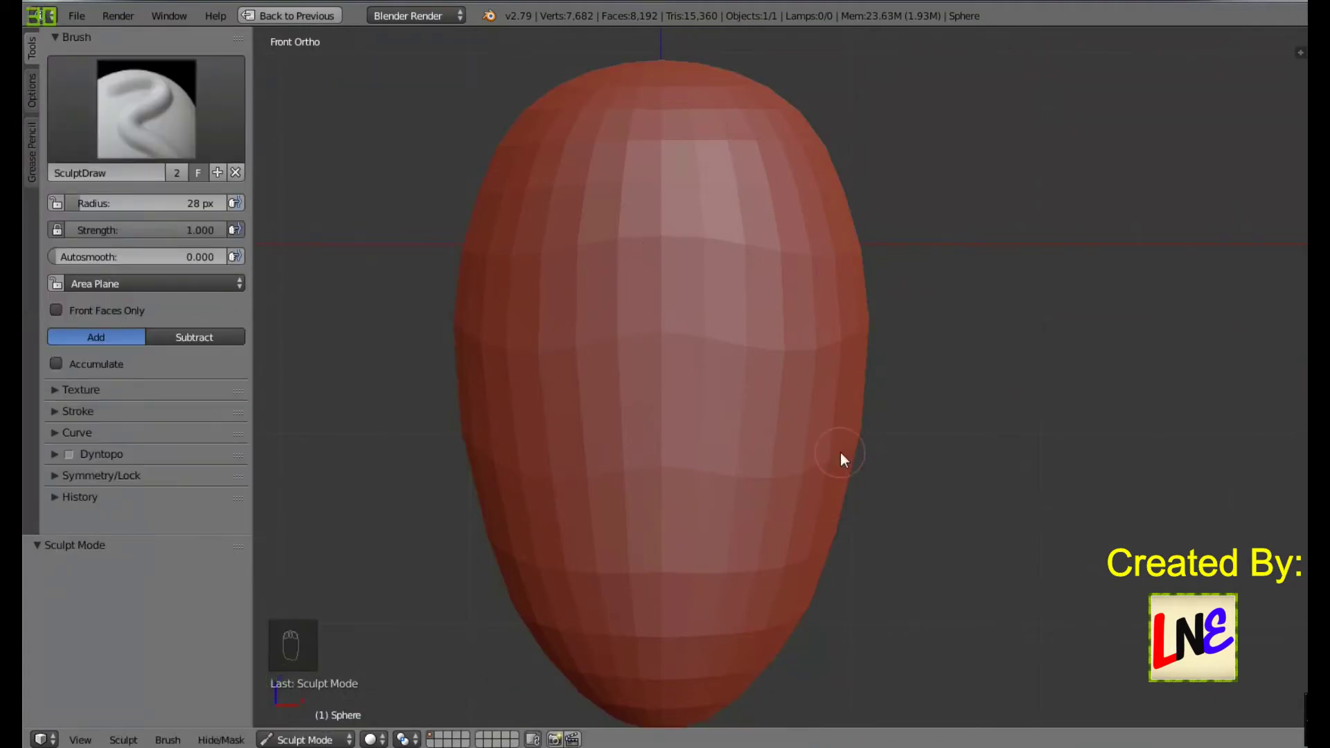
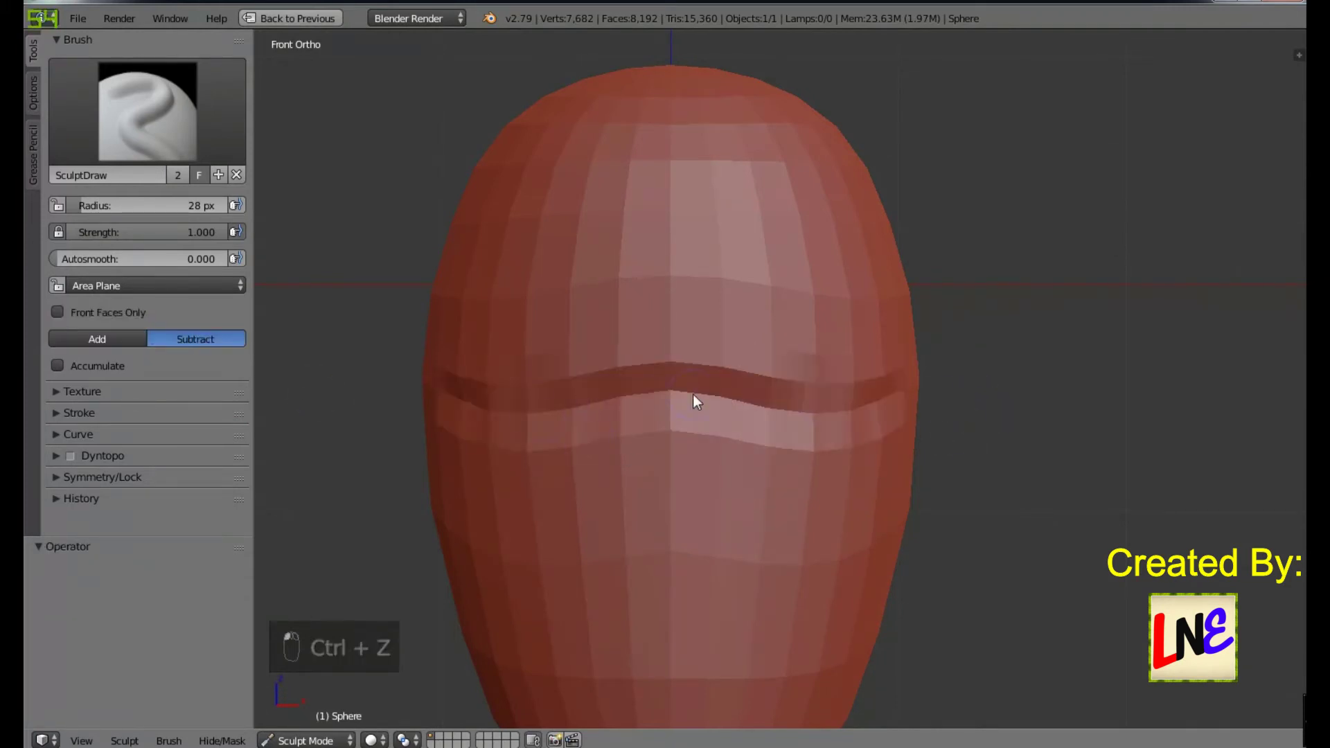
key("ctrl+z")
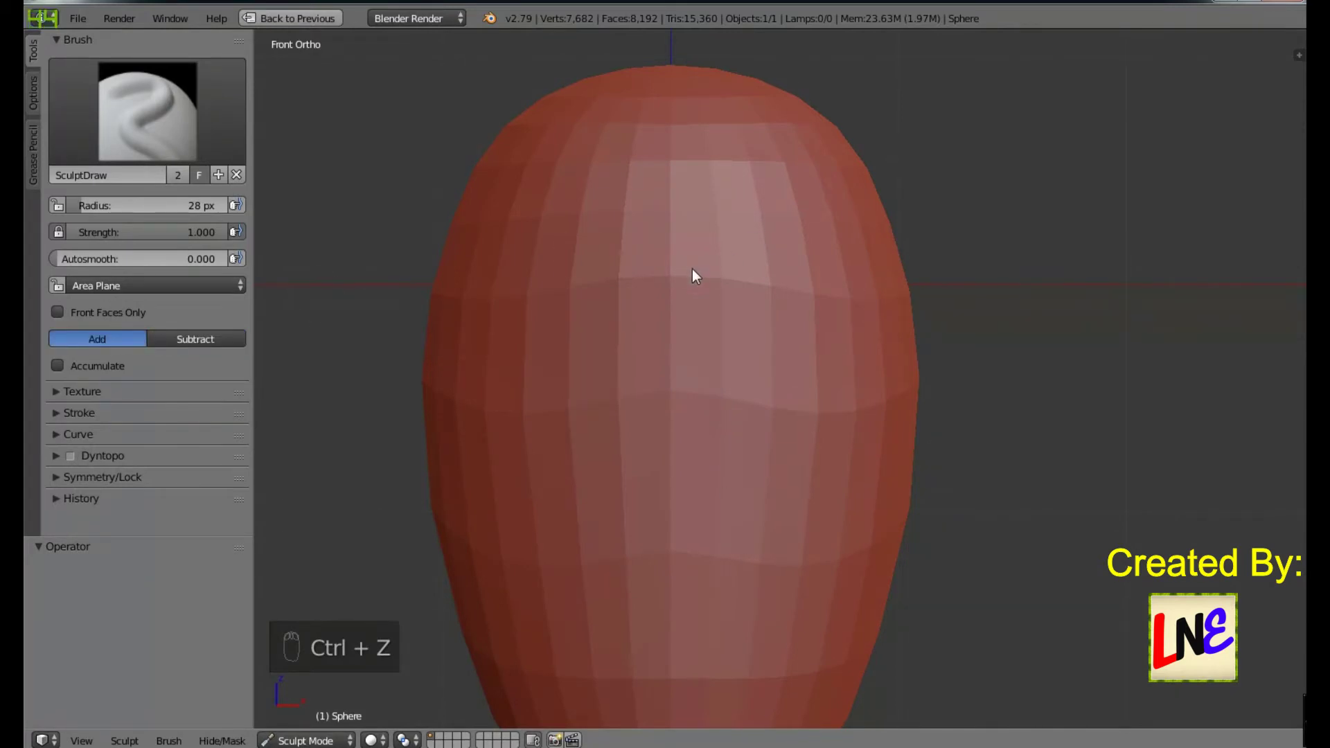
left_click_drag(704, 278, 1082, 386)
middle_click(1081, 386)
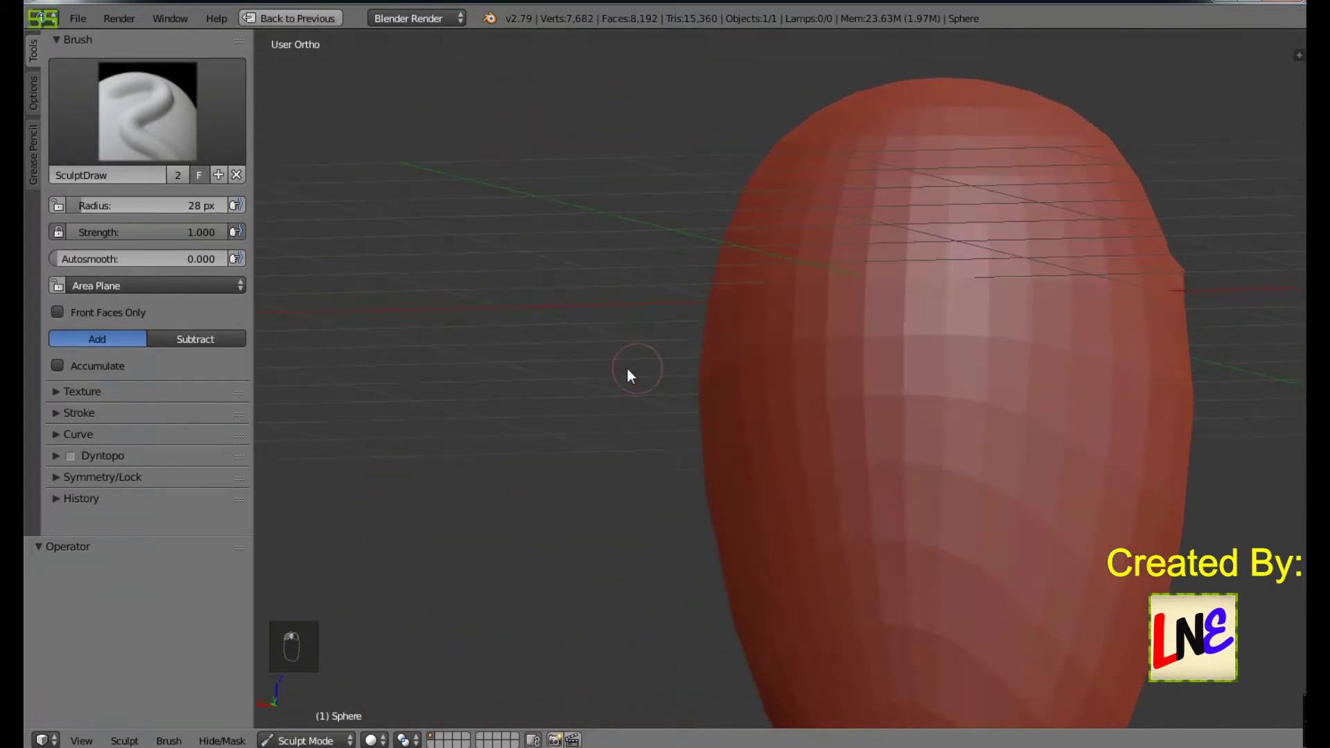
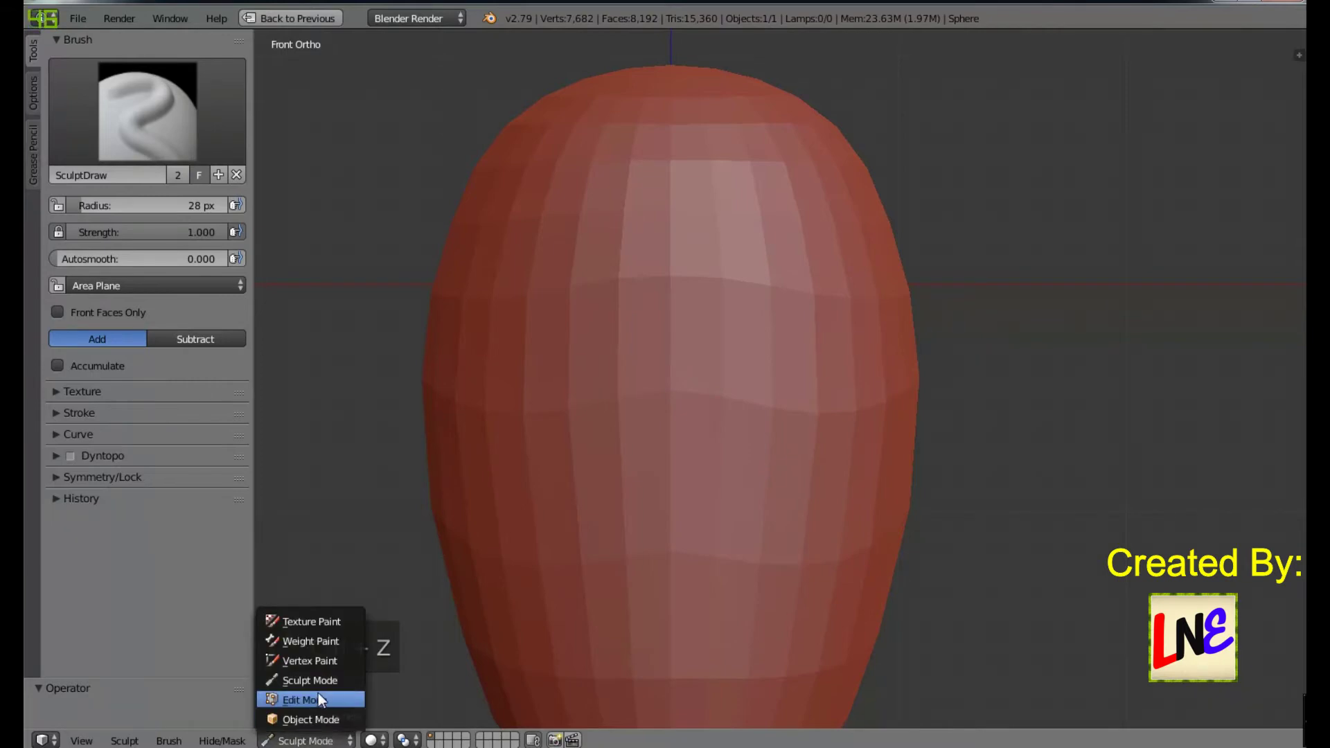
Step: Subdivide the head to 32,768 faces, undo a trial eyebrow stroke, and call Subdivide again
key("w")
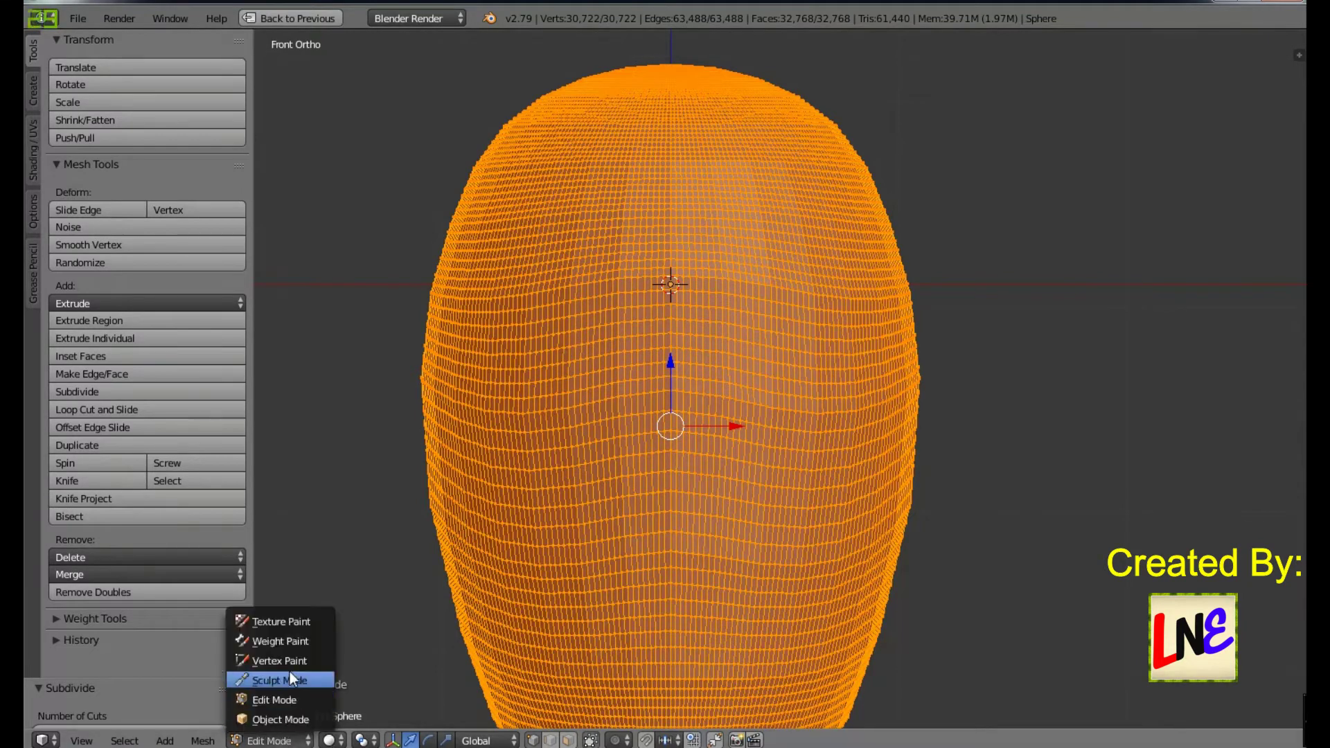
left_click_drag(484, 603, 744, 295)
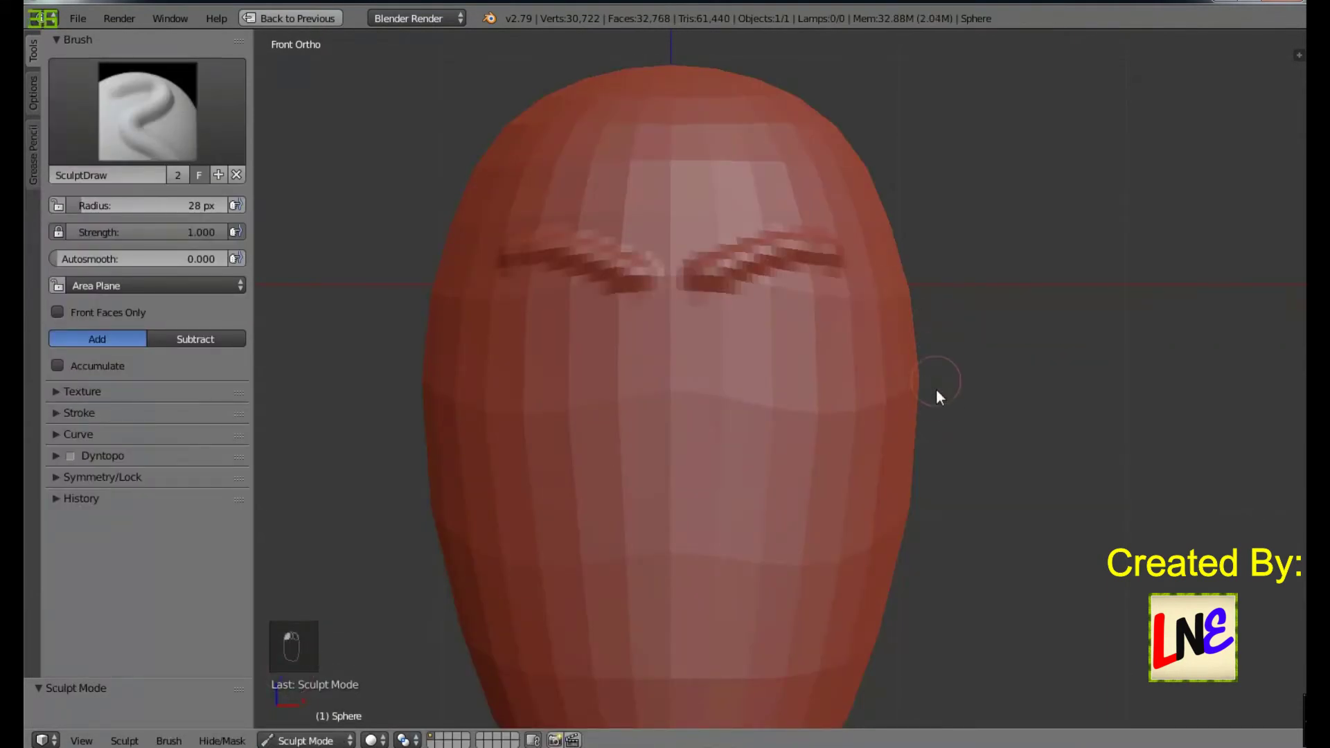
key("ctrl+z")
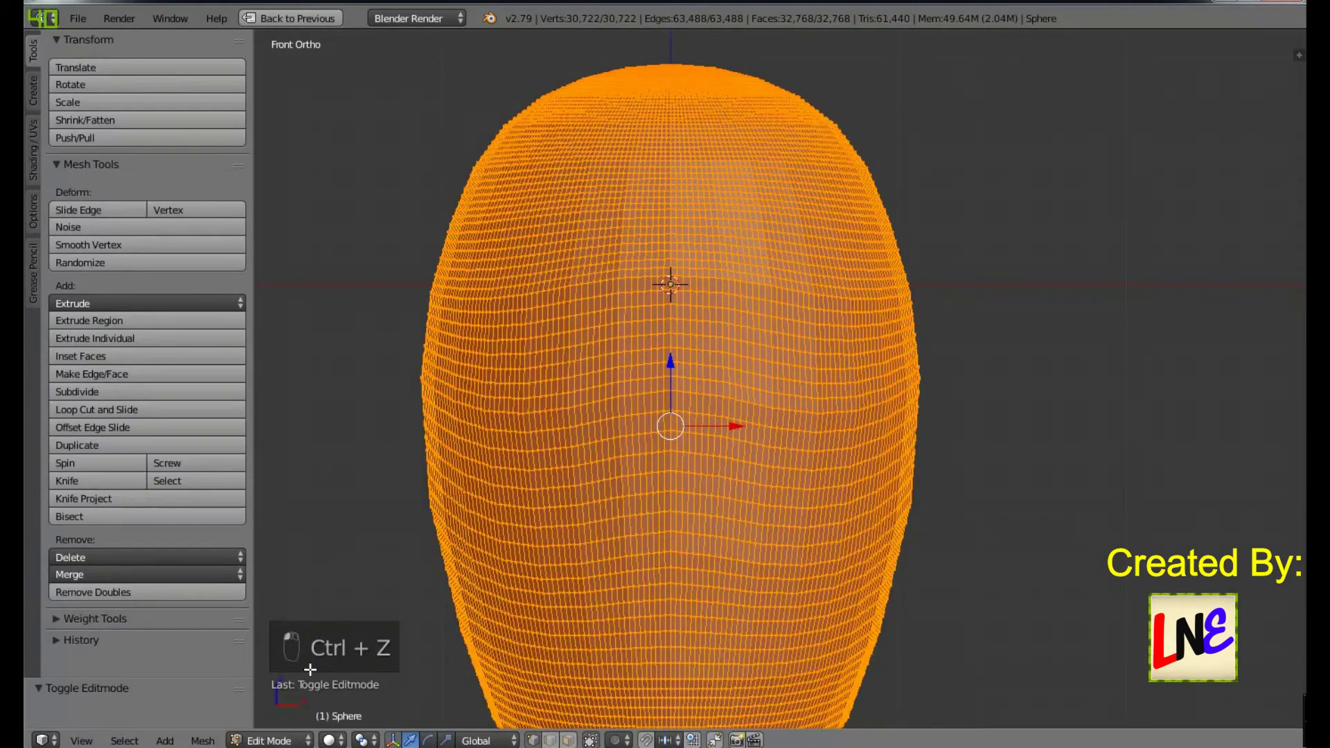
key("w")
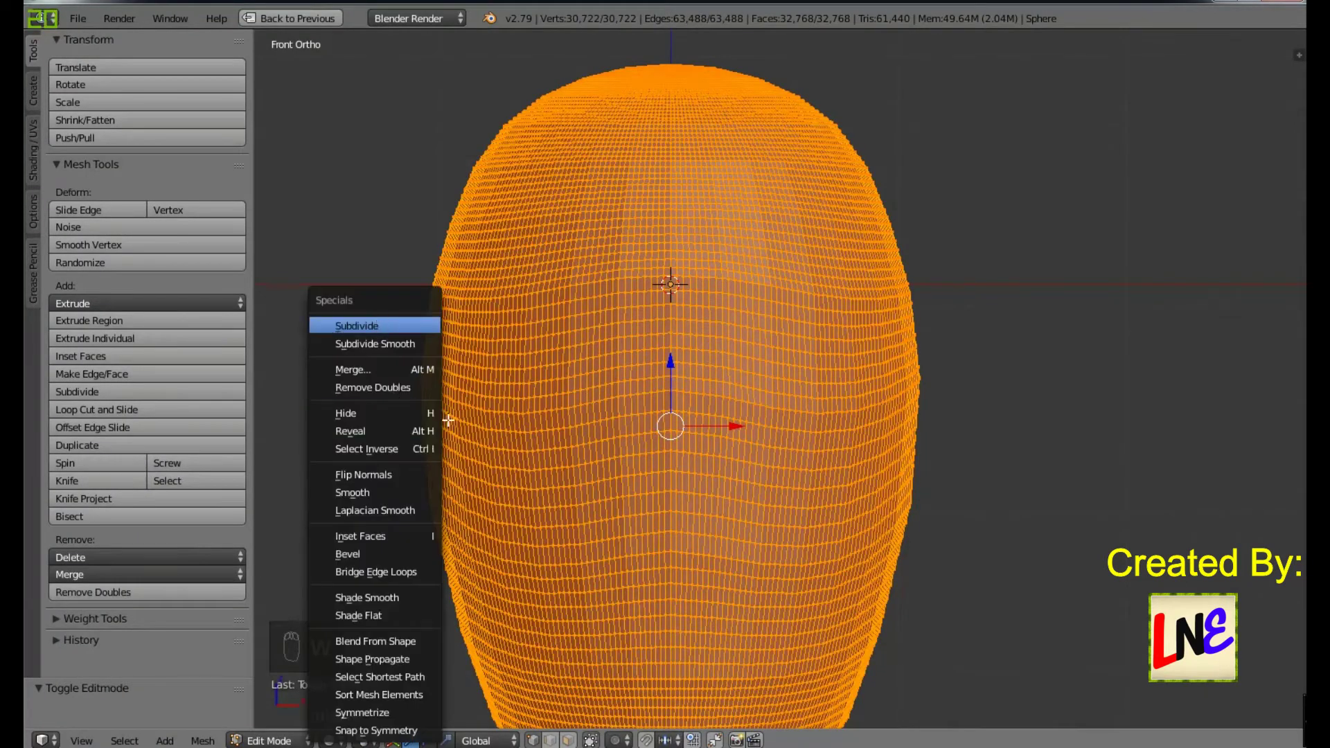
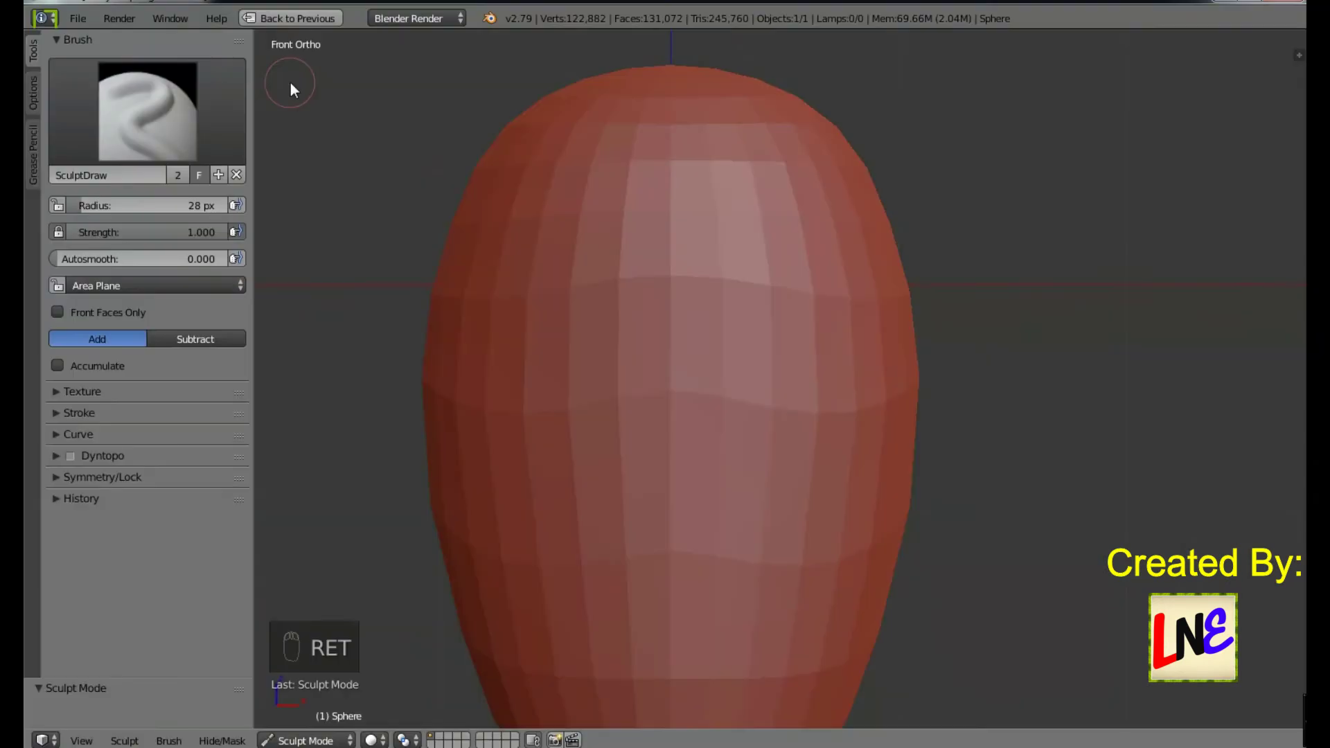
Step: Zoom to the forehead, sculpt trial eyebrows with SculptDraw and undo them
left_click_drag(295, 88, 749, 171)
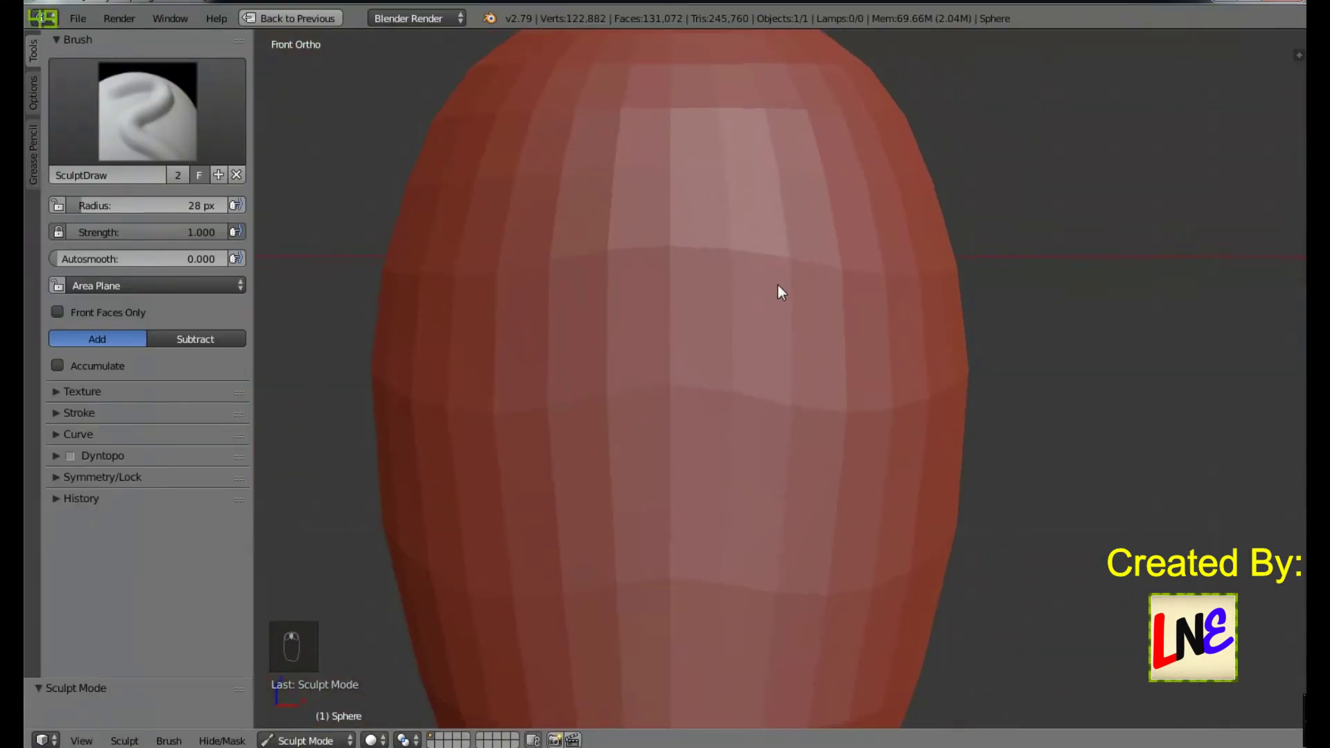
left_click_drag(706, 257, 862, 236)
key("ctrl+z")
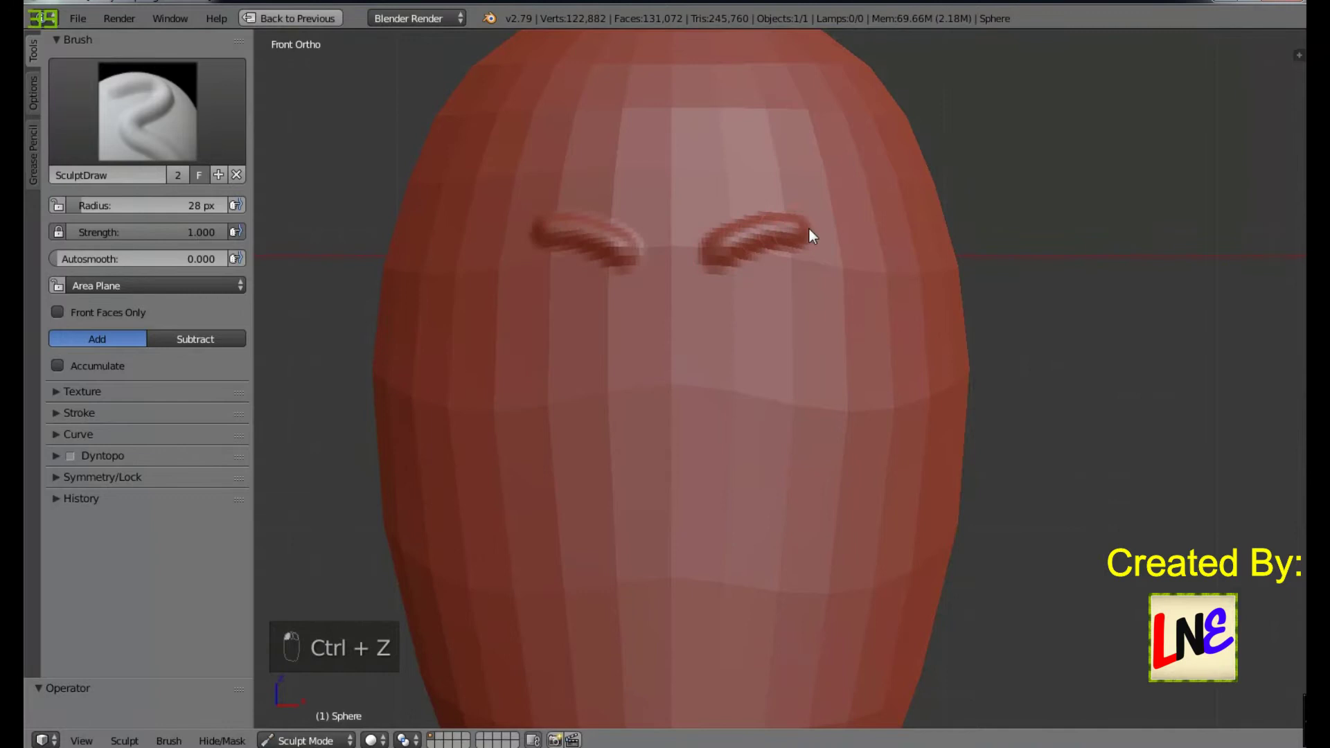
key("ctrl+z")
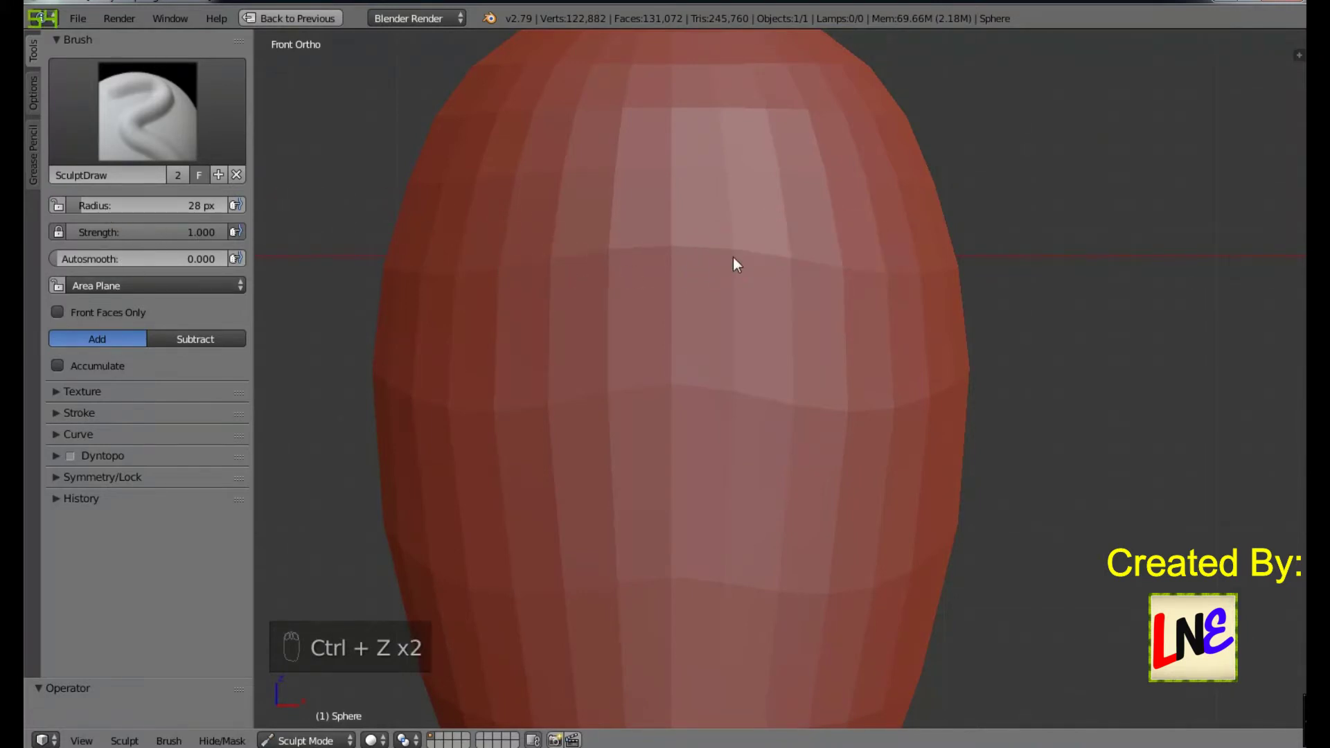
Step: Redraw longer eyebrows, undo them, and subdivide the head further to 524,288 faces
left_click_drag(719, 266, 775, 268)
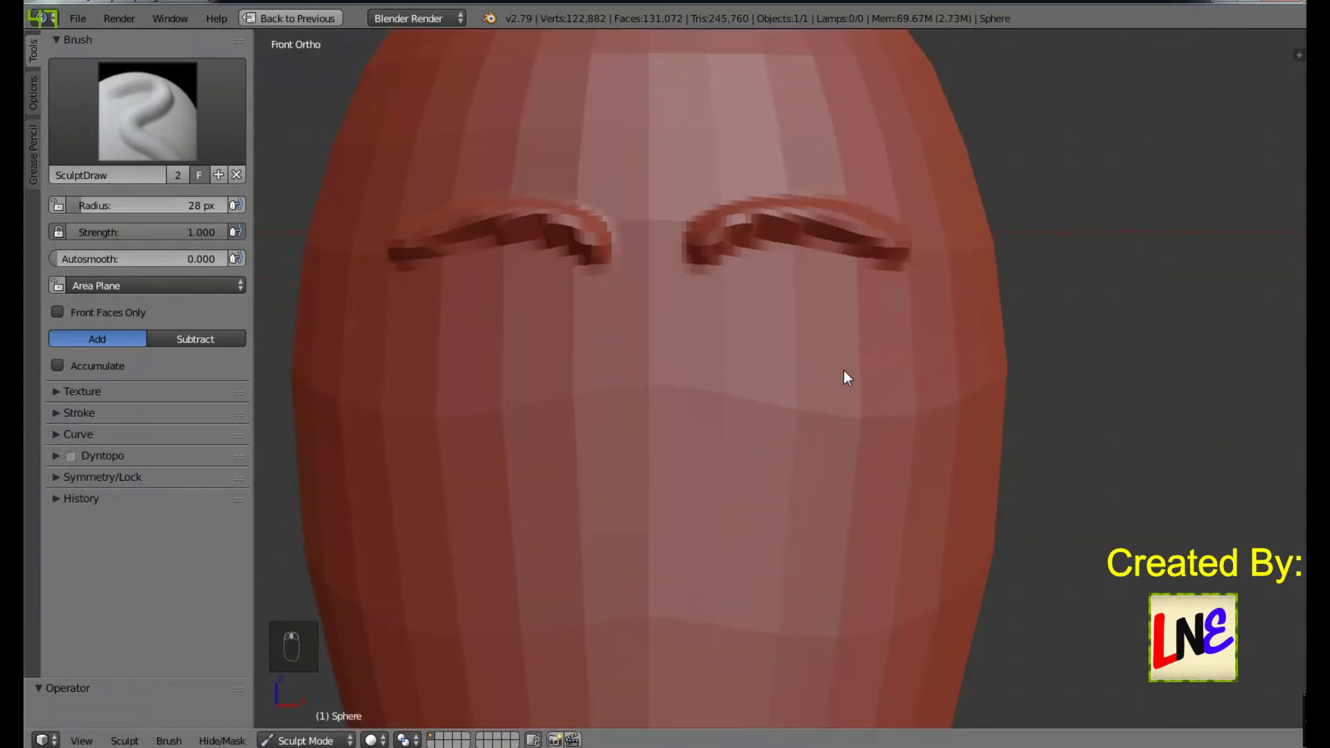
key("ctrl+z")
key("ctrl+z")
key("ctrl+z")
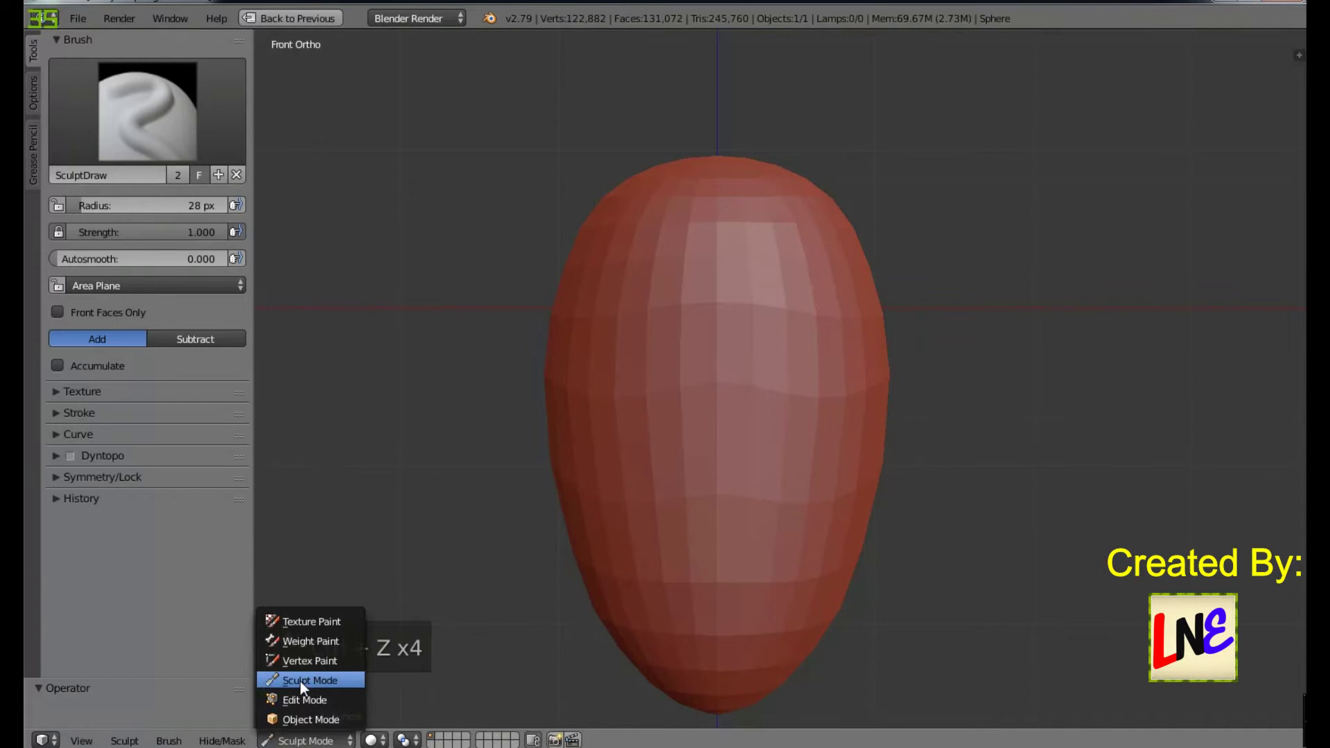
key("w")
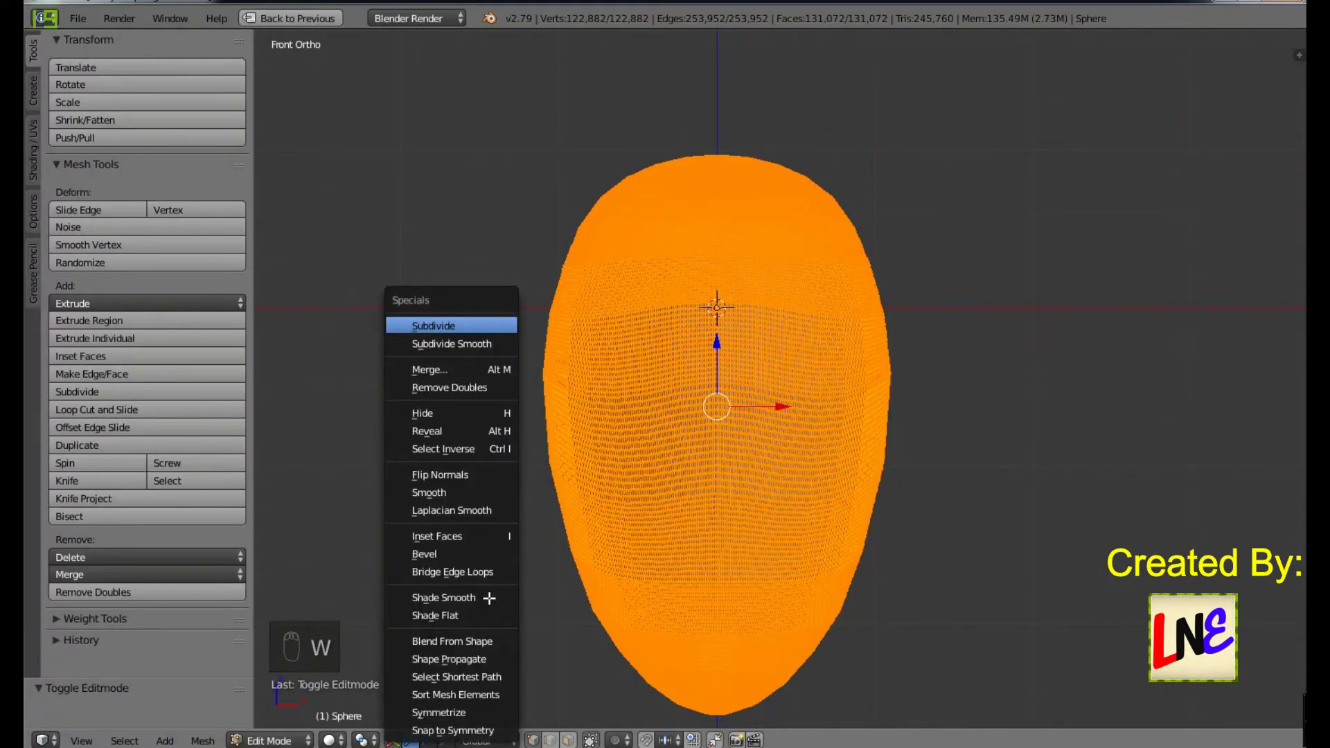
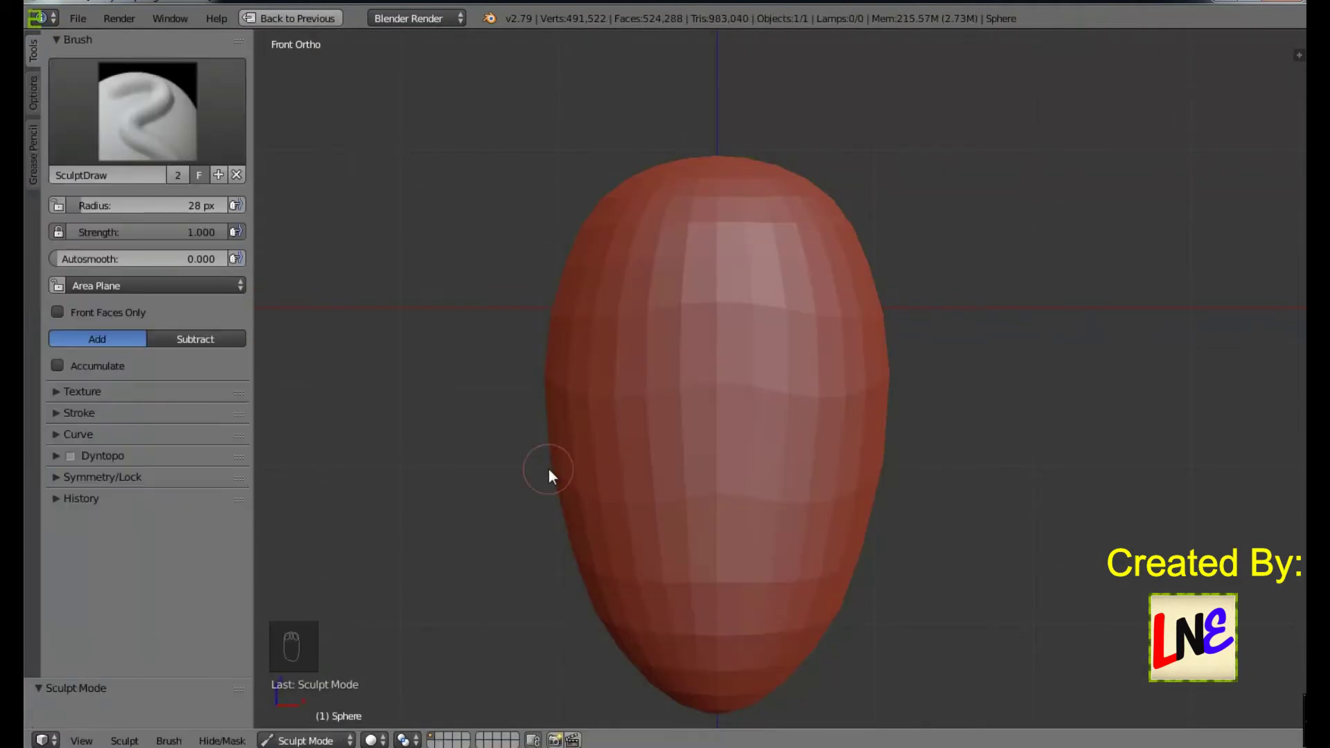
Step: Save the file, zoom to the forehead and sculpt the two arched eyebrow ridges
left_click_drag(1014, 400, 1014, 400)
key("ctrl+s")
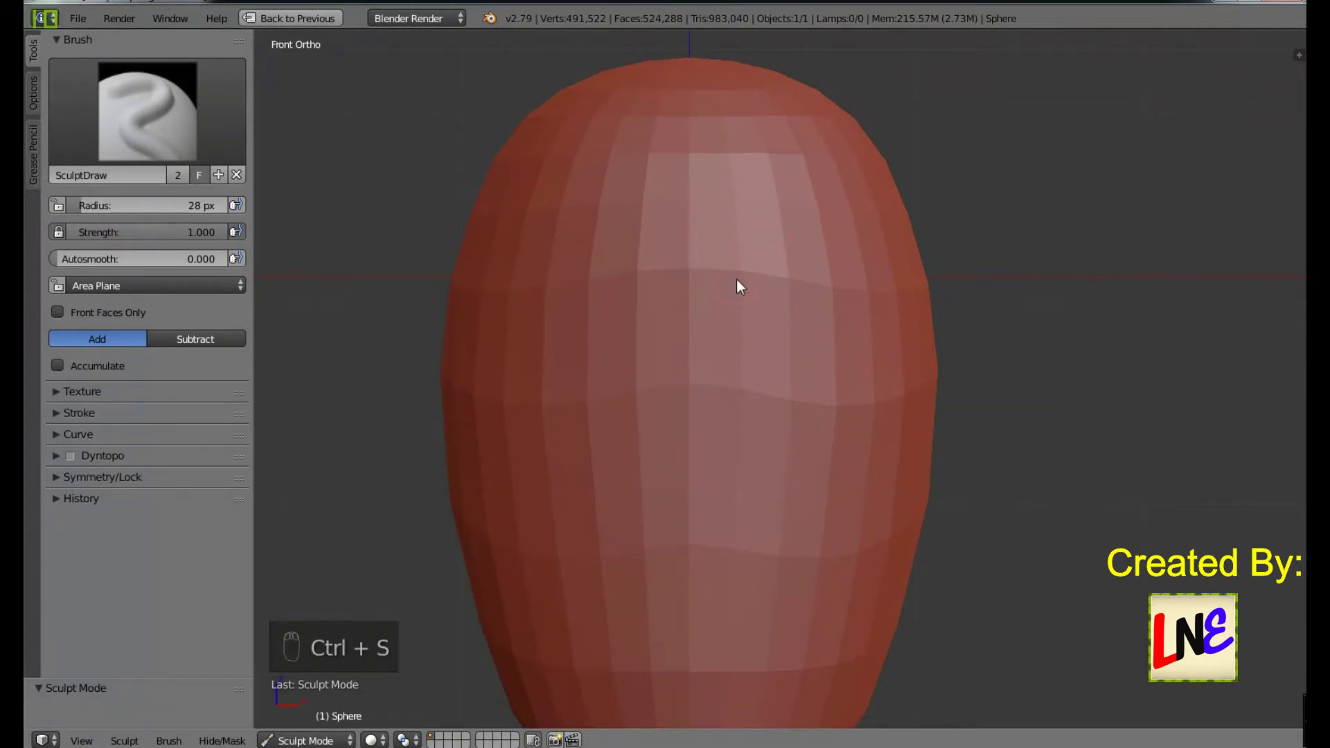
left_click_drag(741, 286, 874, 283)
key("ctrl+z")
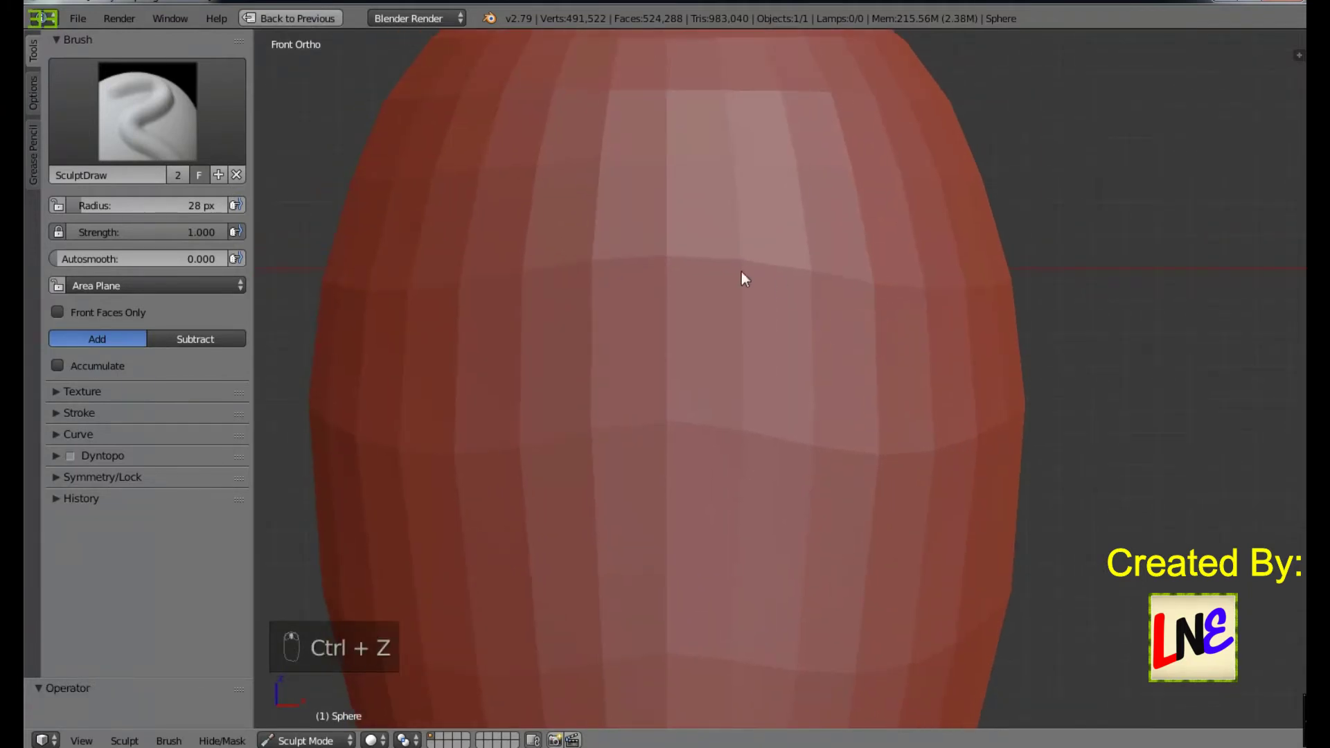
left_click_drag(726, 273, 935, 262)
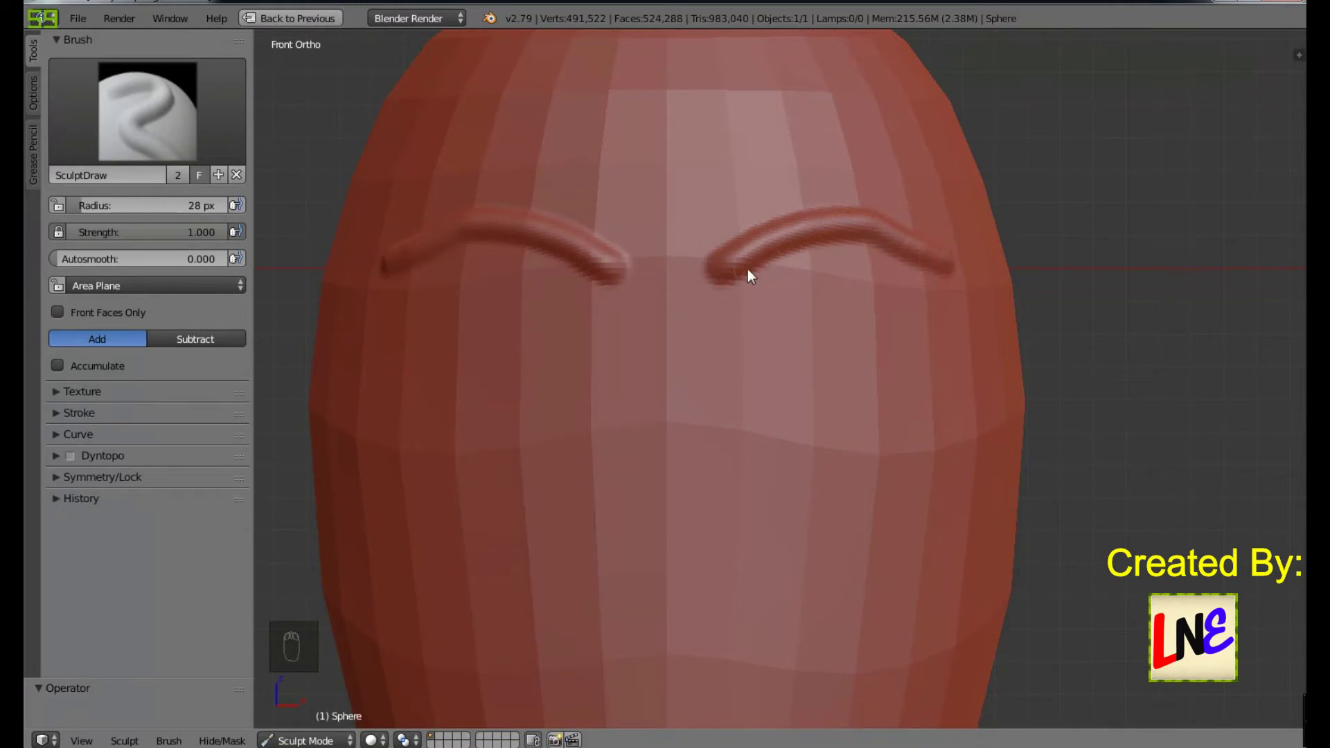
left_click_drag(732, 278, 962, 263)
left_click_drag(848, 331, 784, 376)
key("ctrl+z")
Step: In Front Ortho undo a wavy eyebrow stroke, sketch trial eye outlines and undo them
key("KP_1")
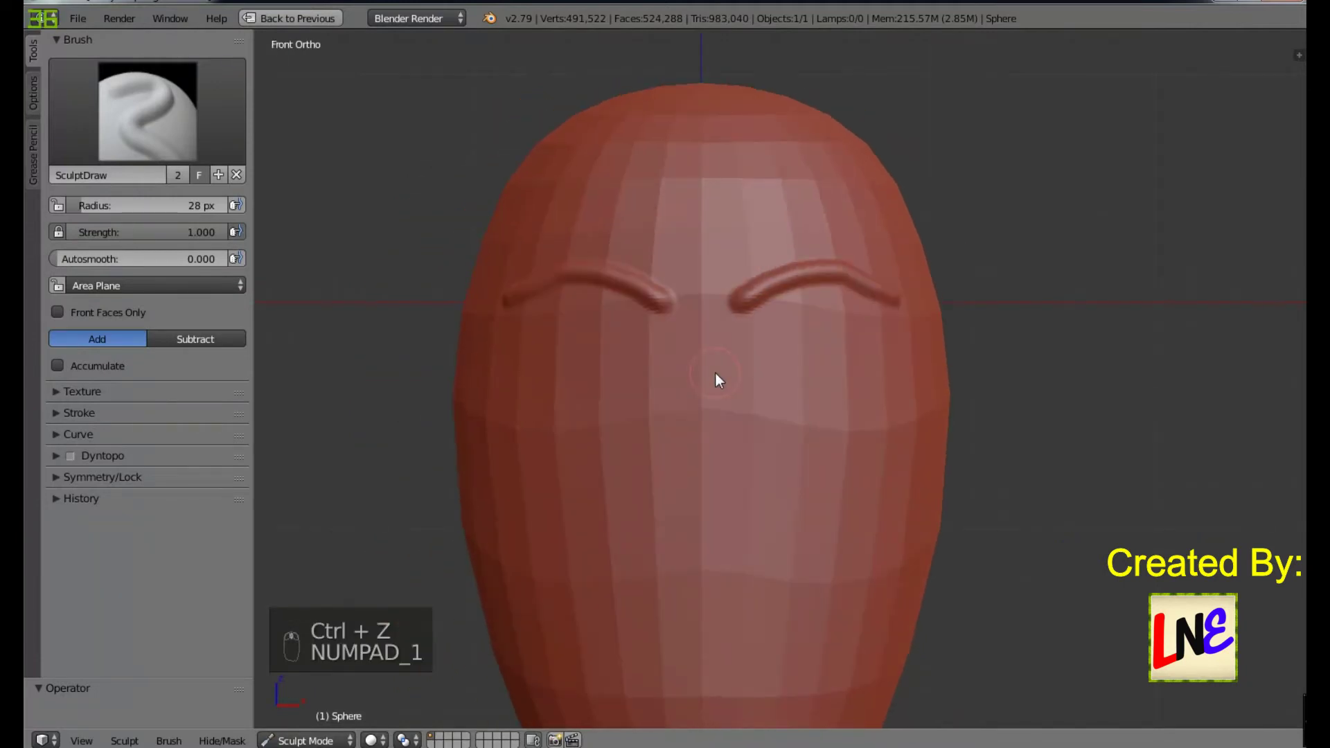
key("ctrl+z")
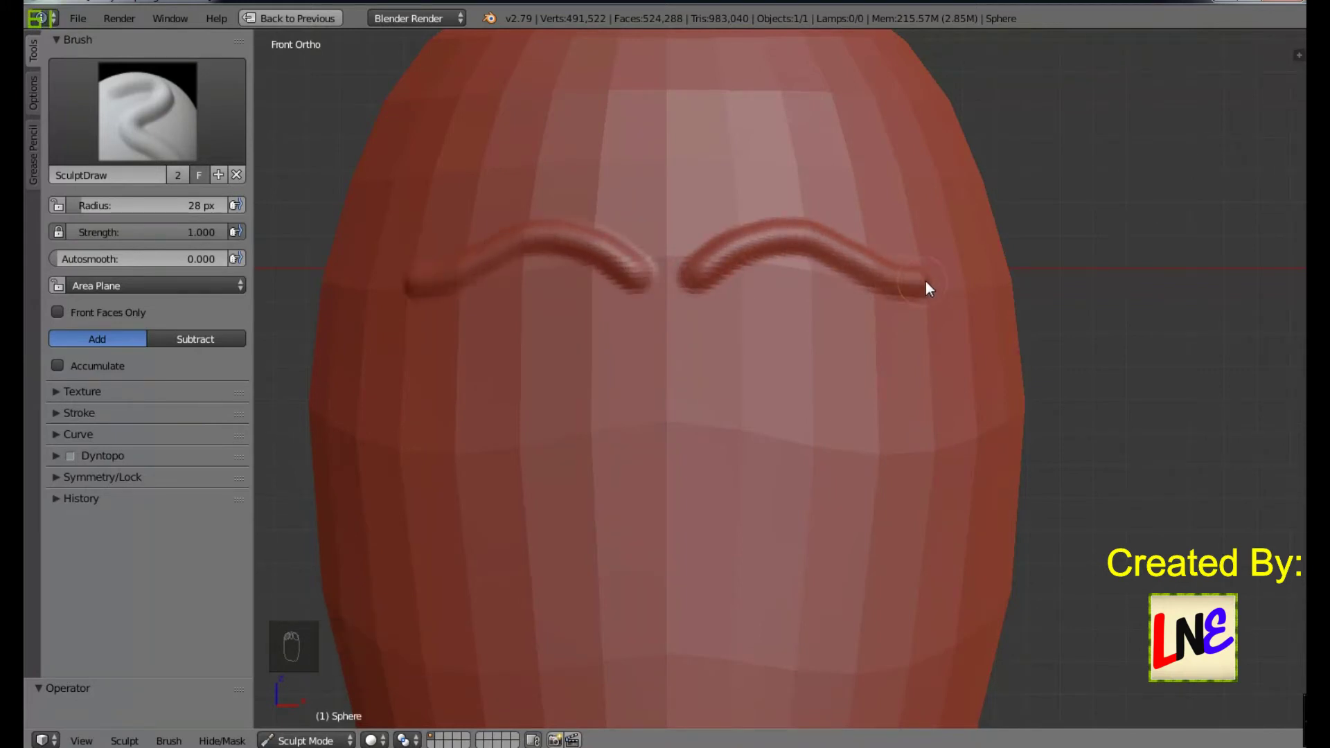
key("ctrl+z")
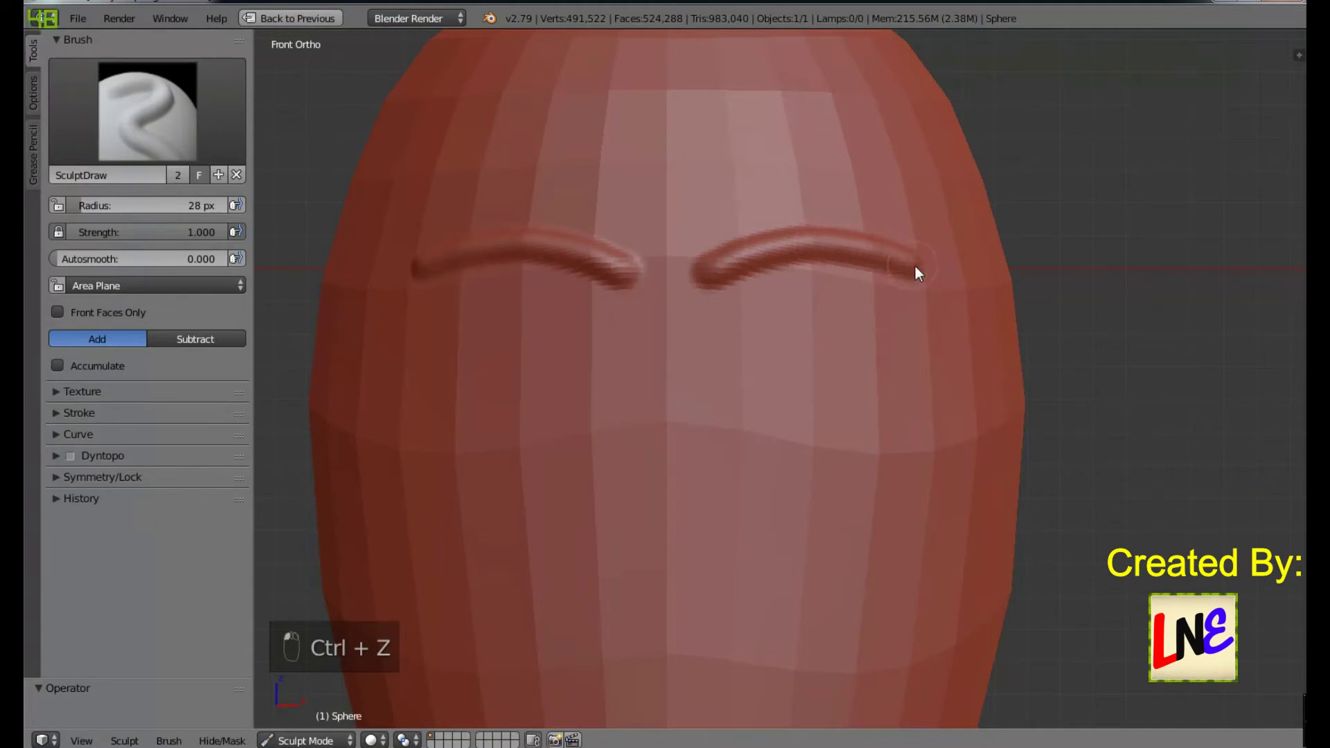
left_click_drag(635, 370, 276, 334)
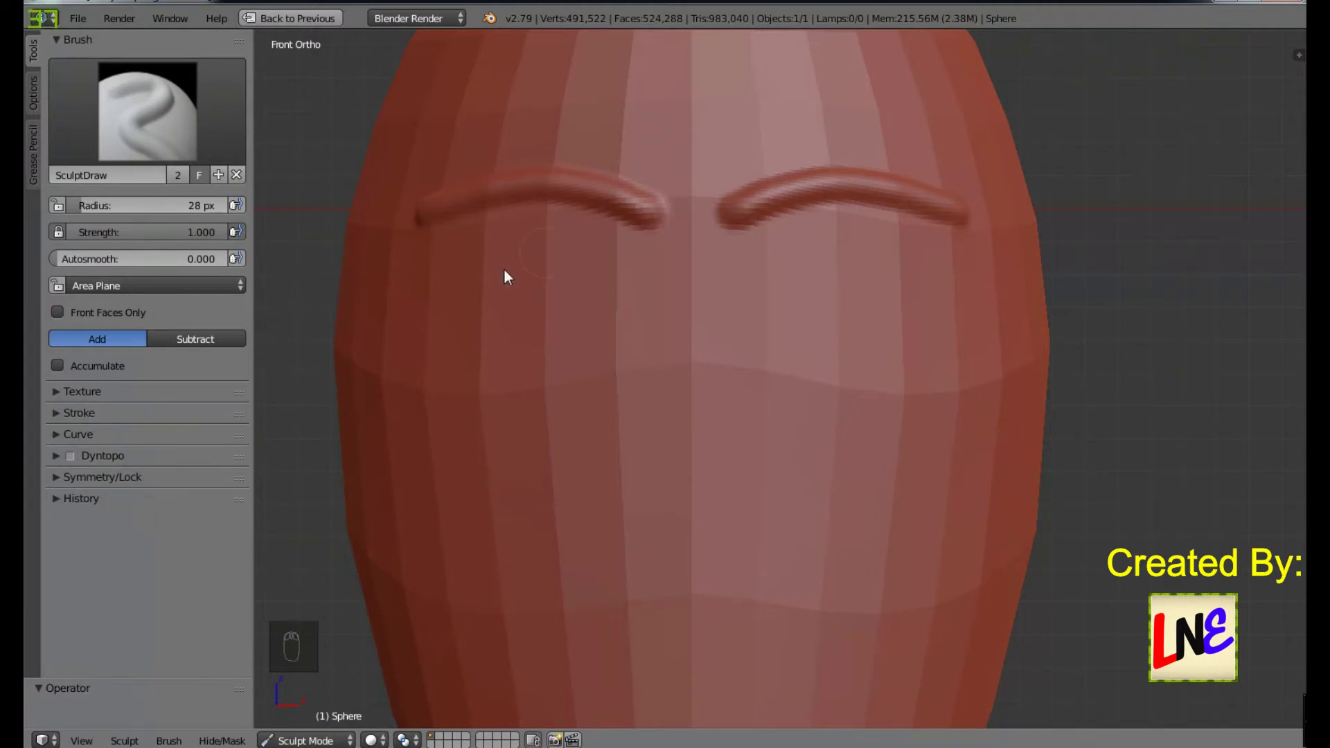
left_click_drag(431, 326, 471, 553)
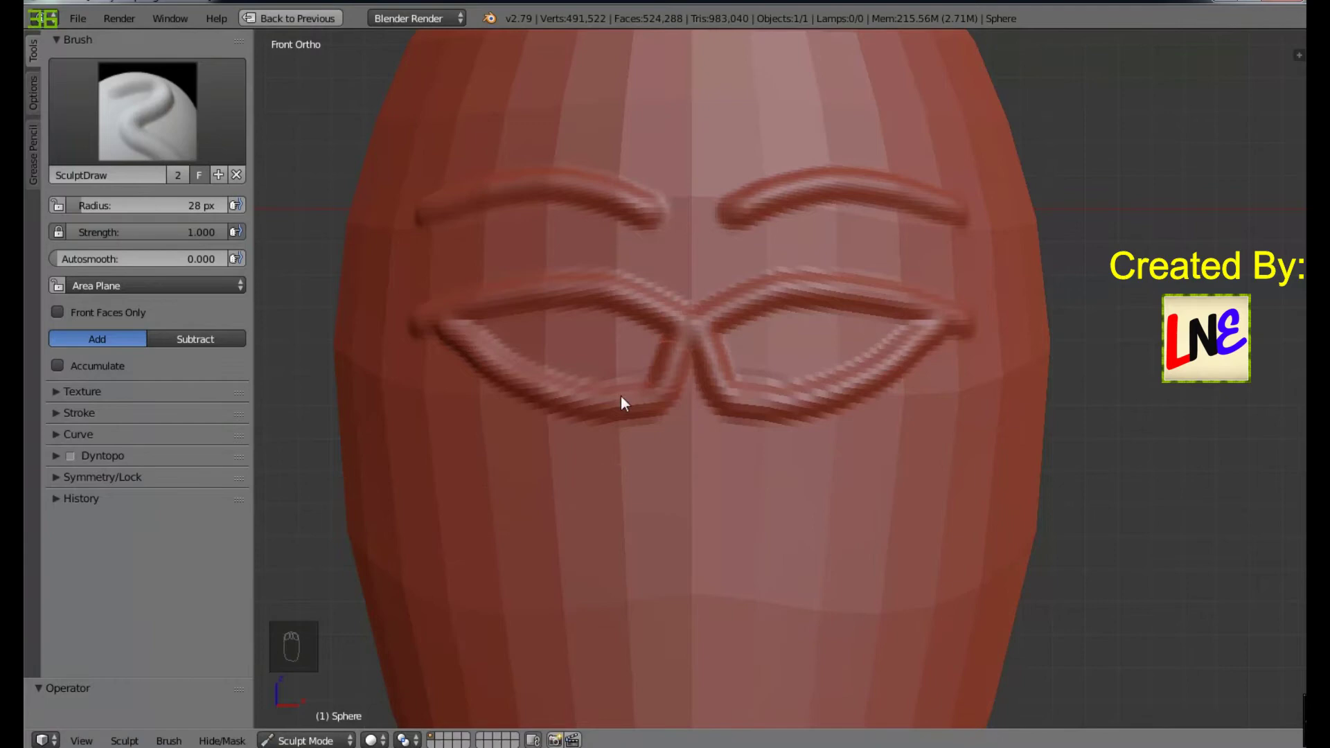
key("ctrl+z")
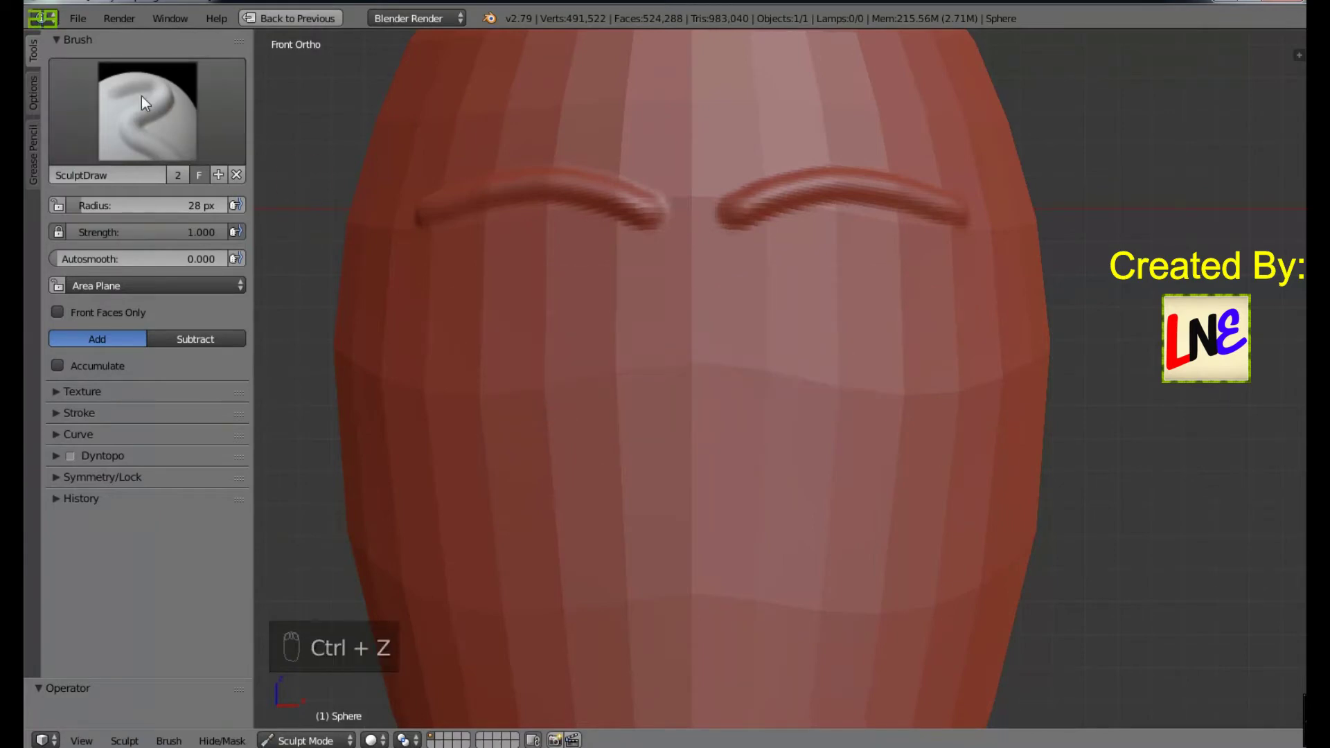
Step: Make Crease the active sculpt brush with its strength lowered to 0.250
key("3")
key("4")
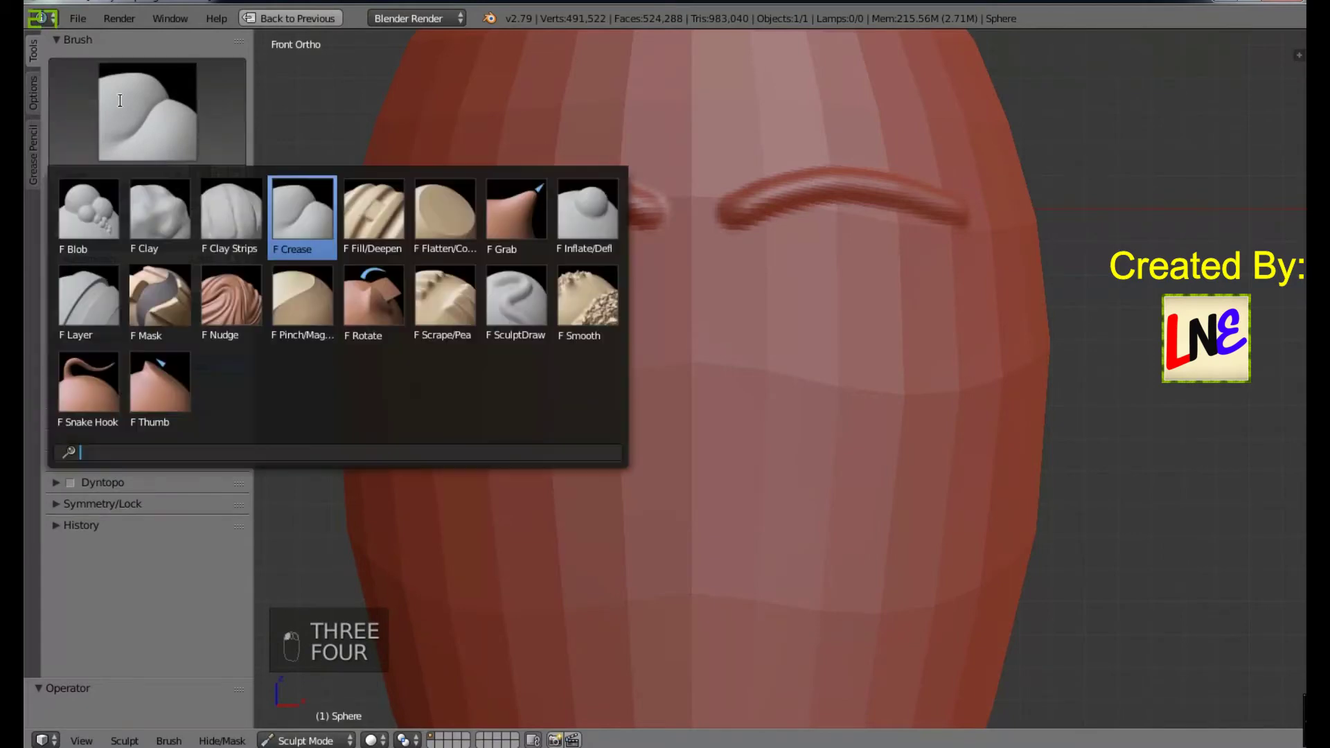
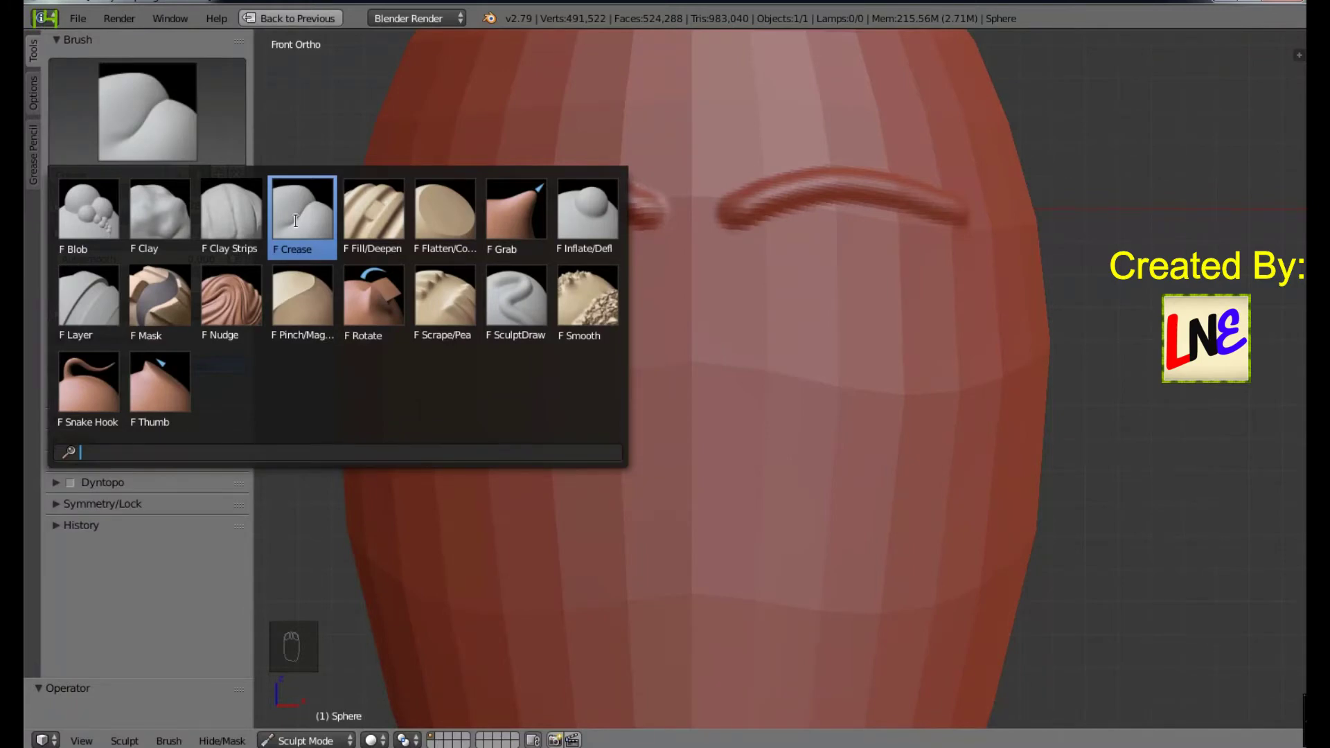
left_click_drag(132, 371, 692, 419)
left_click_drag(692, 419, 693, 327)
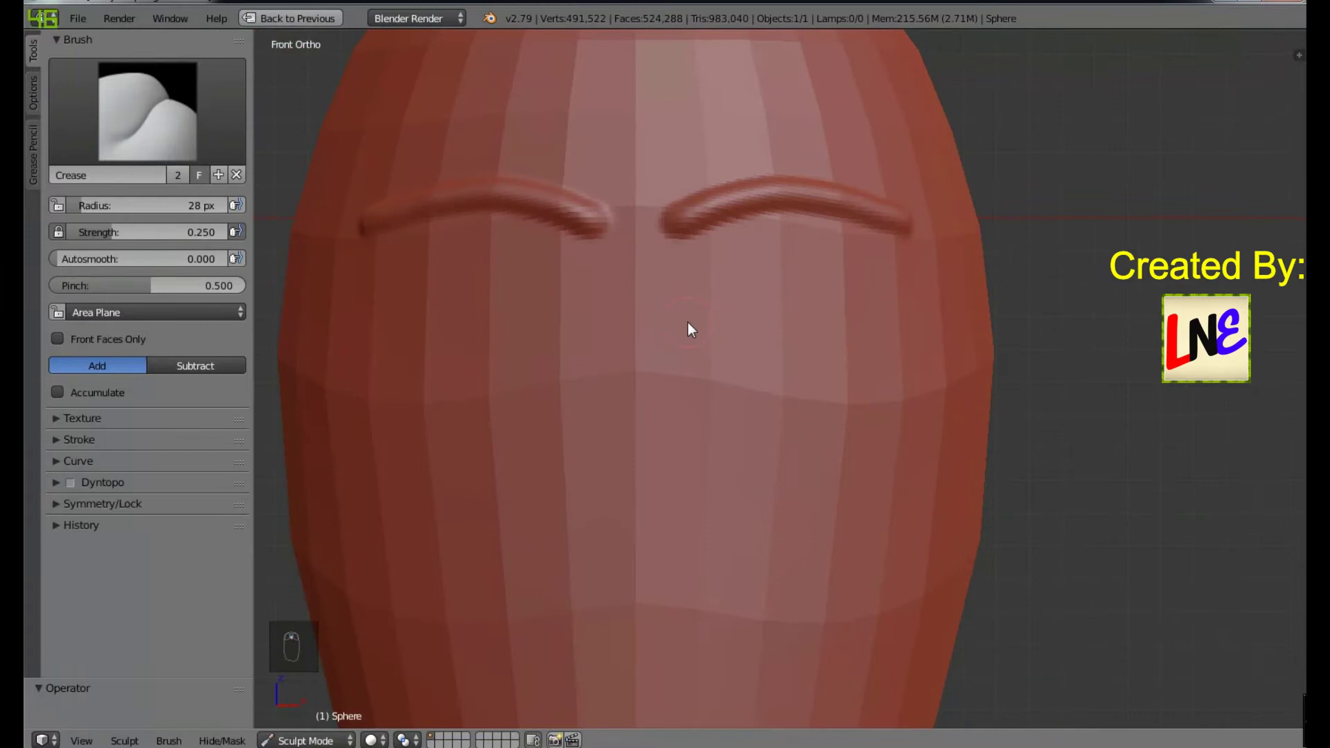
Step: Carve a curved eyelid crease under each eyebrow, settling the Crease strength at 0.5
left_click_drag(692, 326, 884, 326)
middle_click(900, 332)
left_click_drag(698, 333, 865, 321)
middle_click(293, 260)
left_click_drag(143, 245, 519, 311)
key("ctrl+z")
key("ctrl+z")
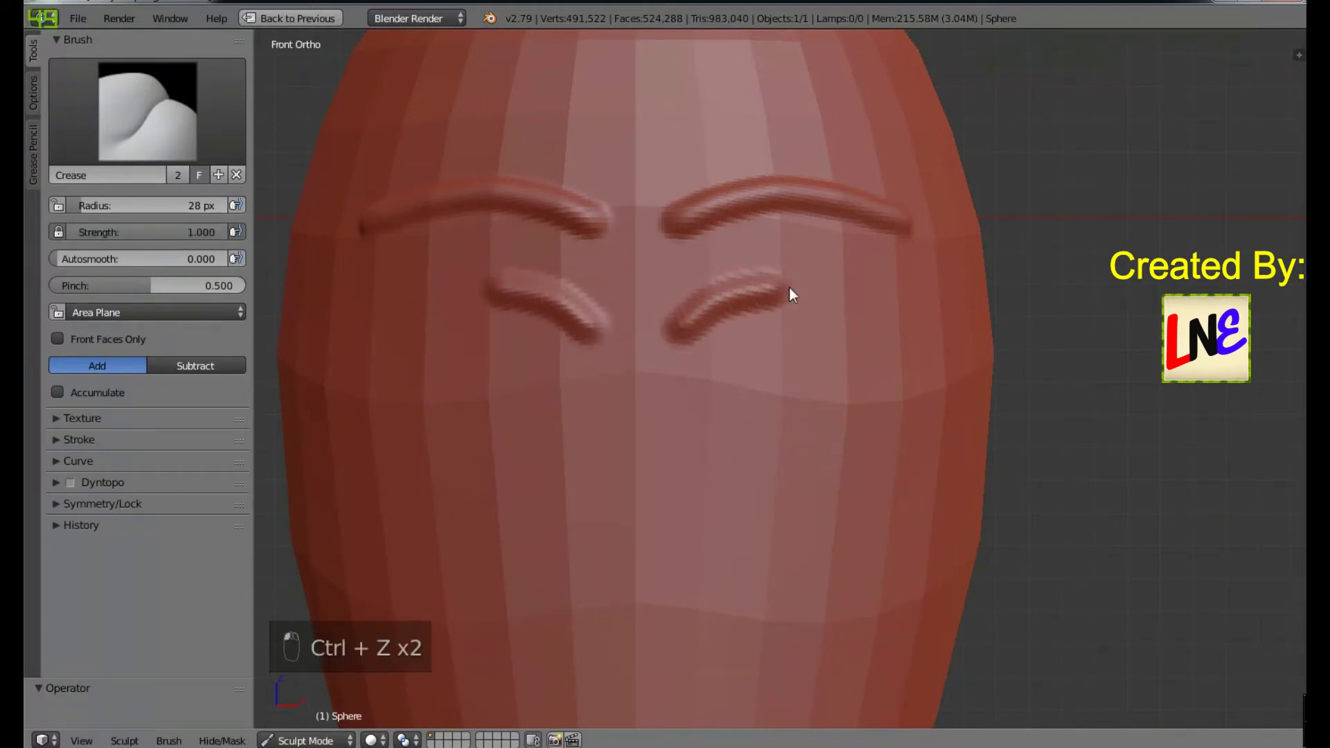
key("ctrl+z")
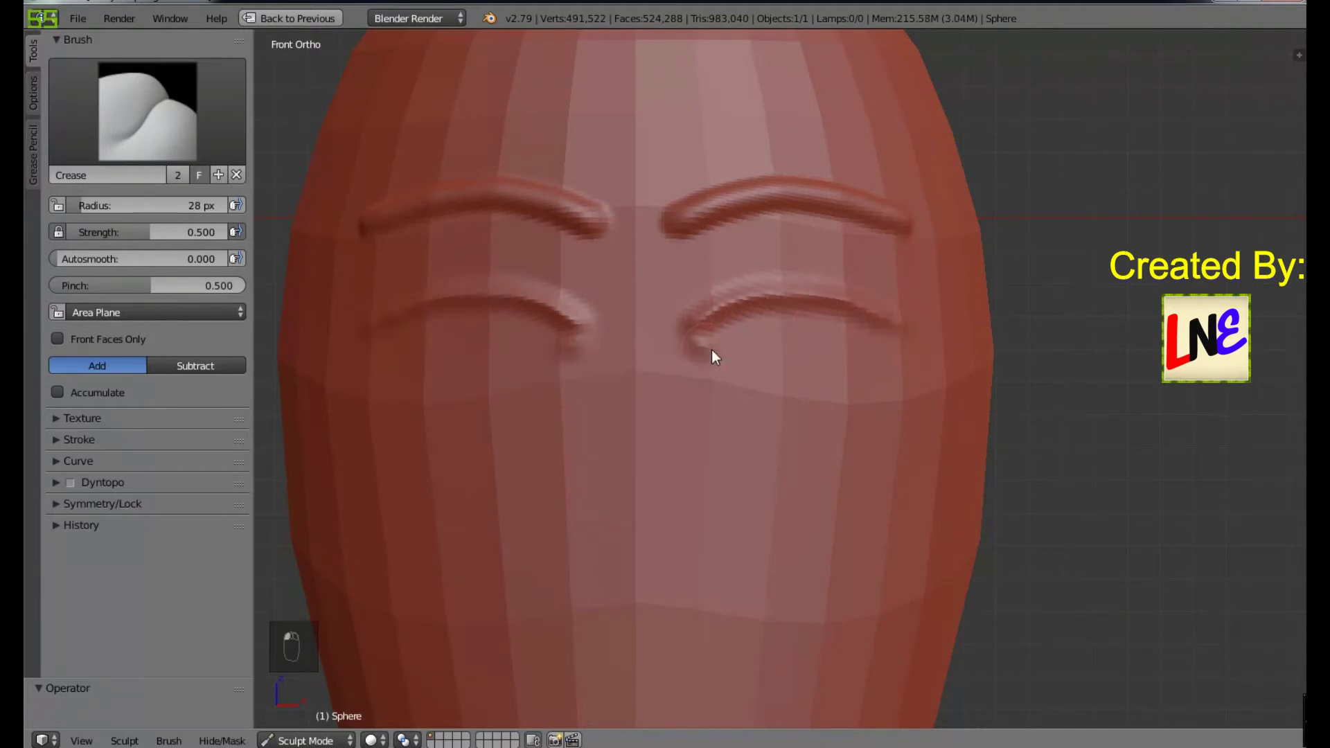
key("ctrl+z")
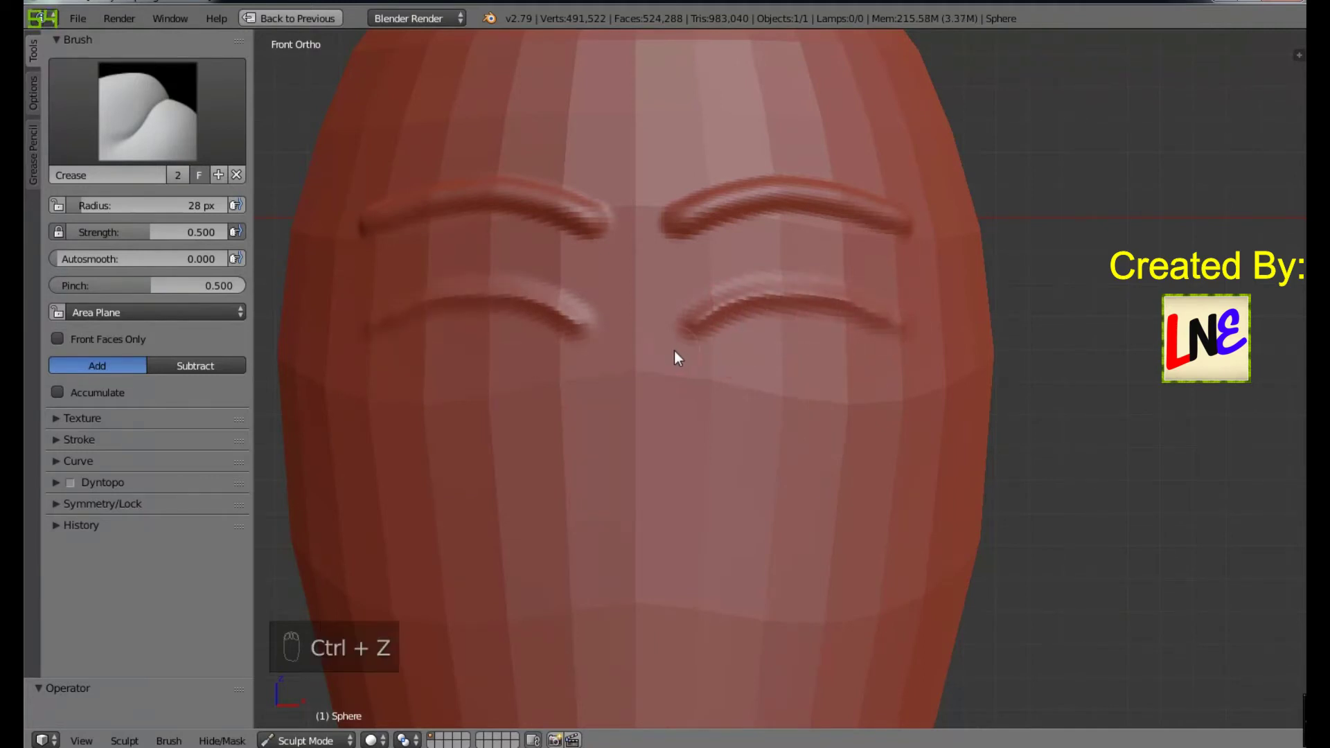
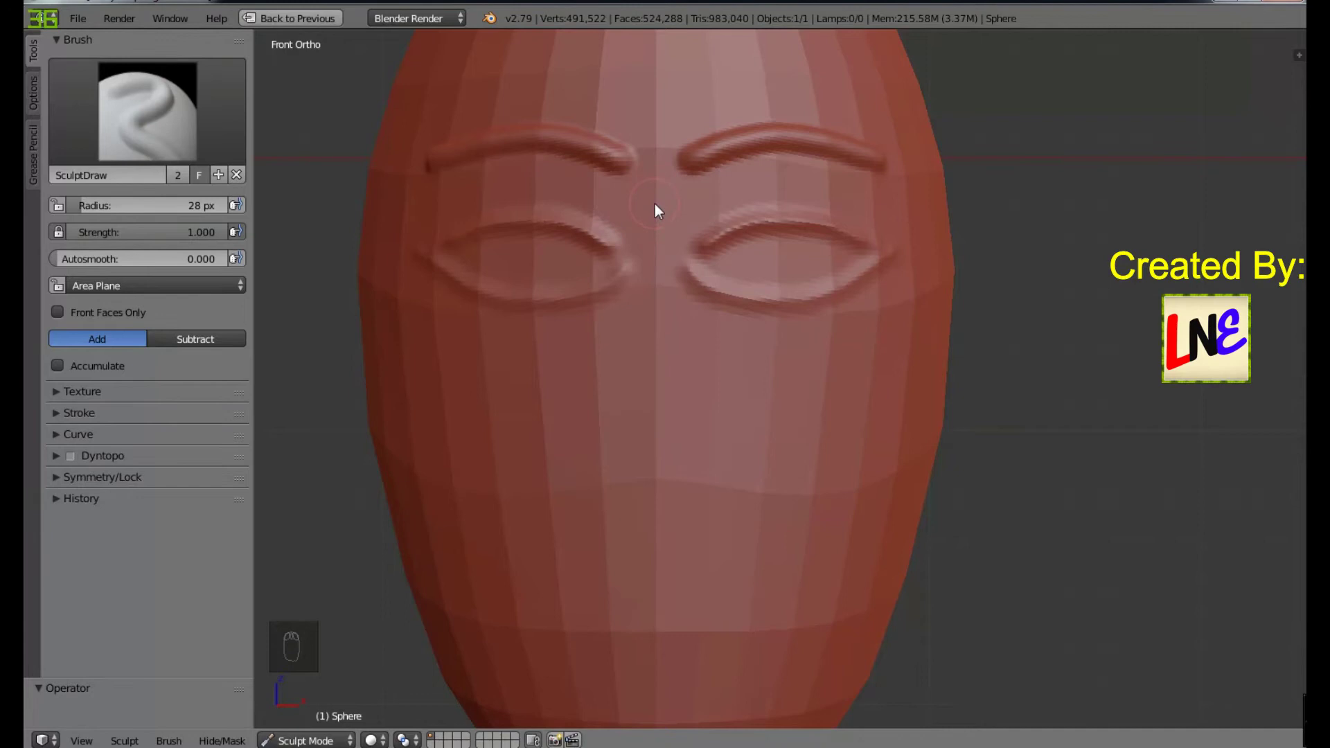
Step: Draw a wide nostril base under the nose and view the head in Right Ortho
left_click_drag(661, 211, 673, 385)
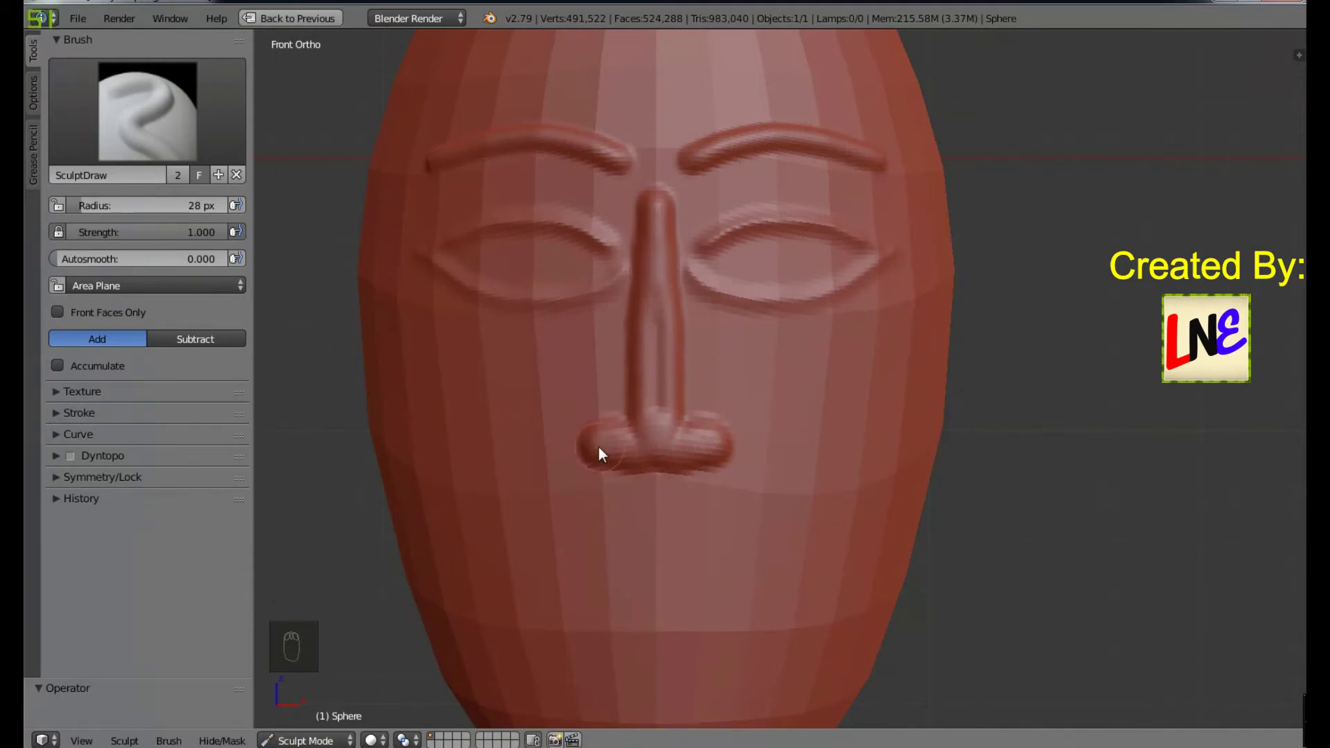
middle_click(706, 335)
key("KP_3")
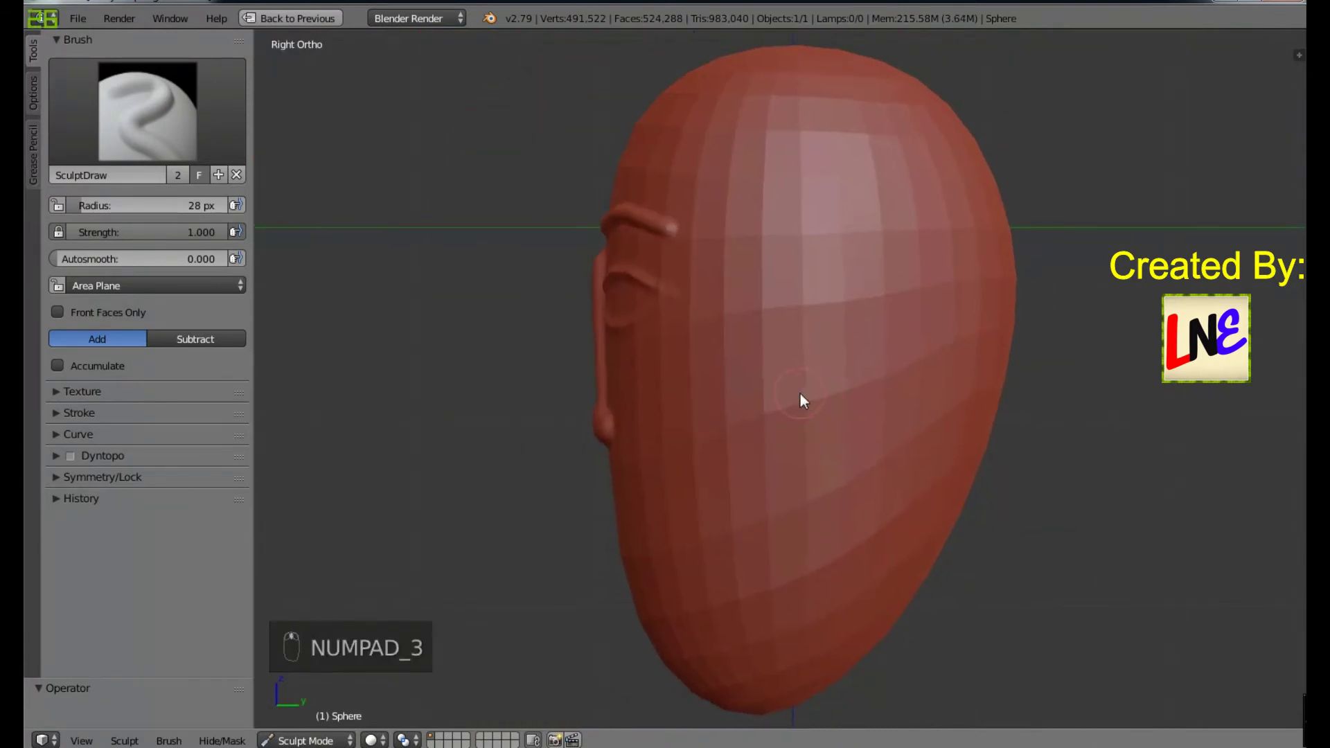
key("KP_3")
left_click_drag(824, 397, 550, 370)
Step: With an enlarged Grab brush pull the nose outward, undoing the misplaced pulls
key("g")
left_click_drag(143, 131, 440, 362)
key("f")
left_click_drag(505, 422, 538, 447)
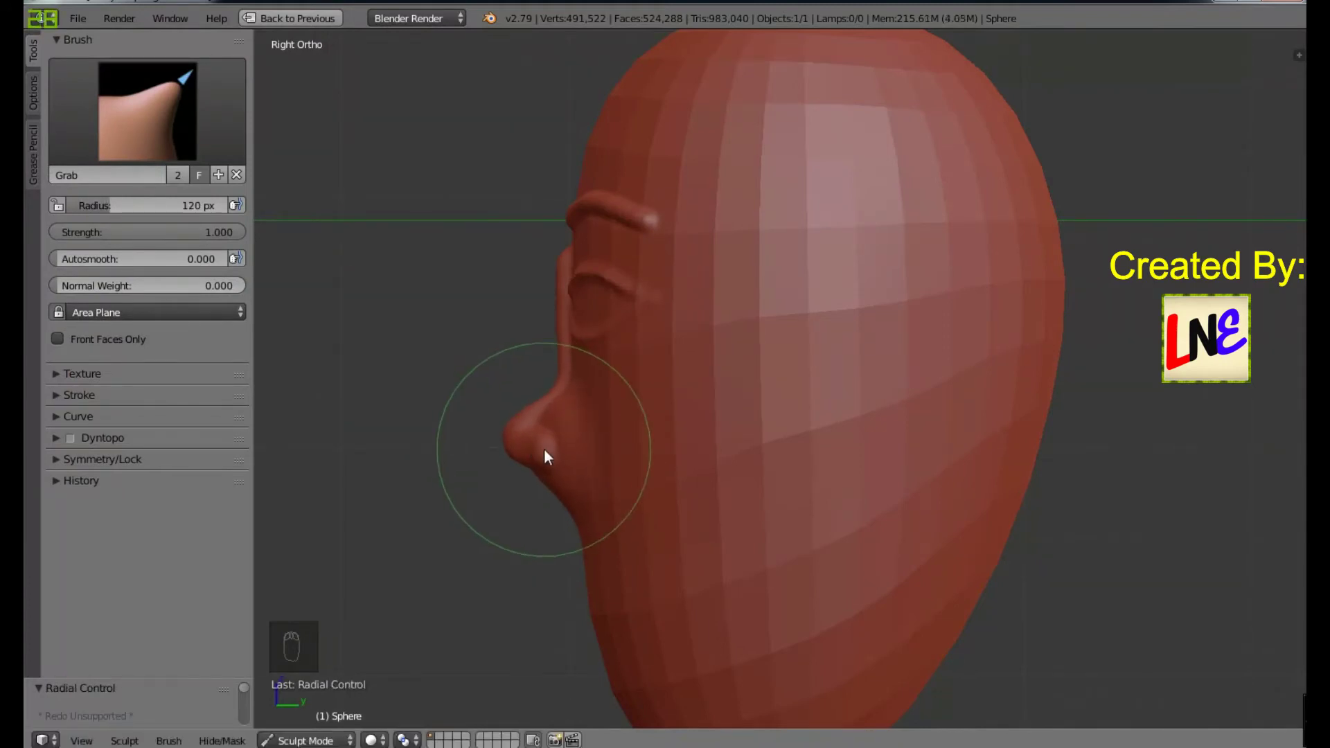
left_click_drag(560, 456, 543, 486)
key("ctrl+z")
key("ctrl+z")
key("ctrl+z")
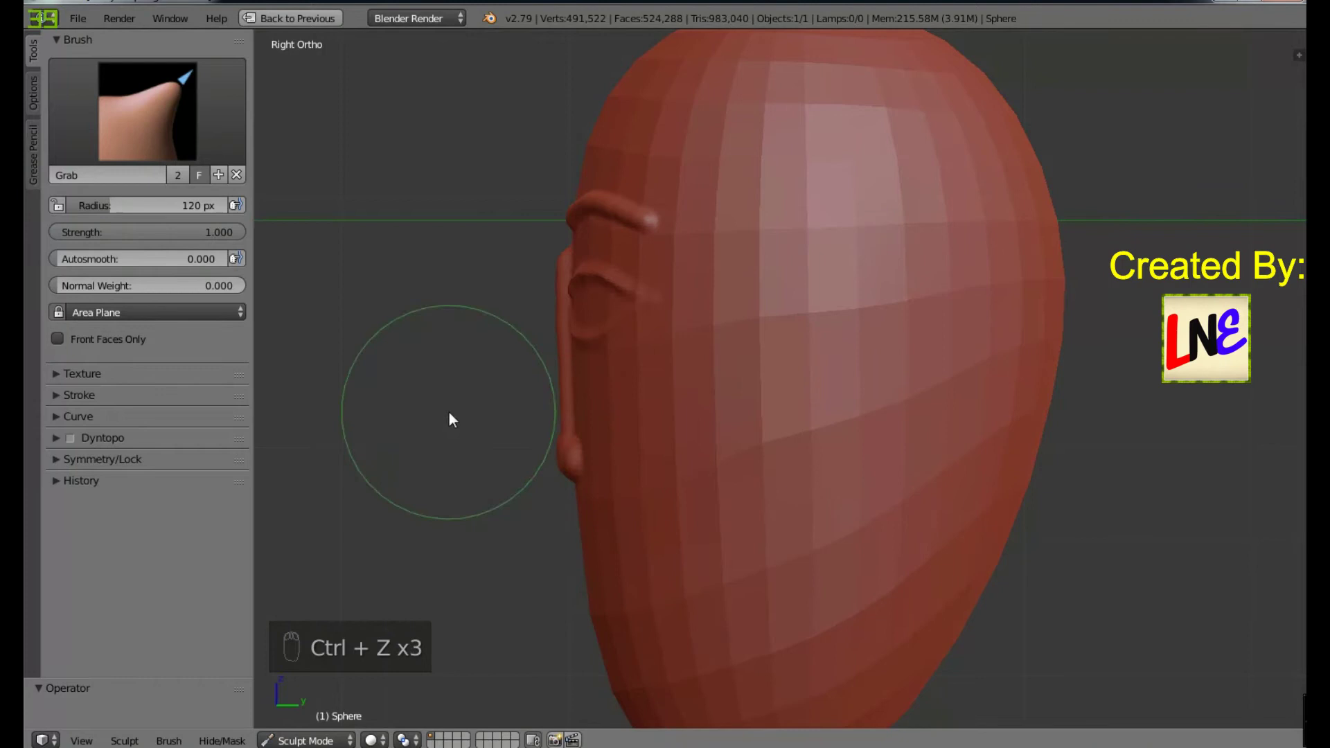
Step: Enlarge the Grab radius and try pulling the nose out while orbiting toward the front
key("f")
left_click_drag(479, 444, 616, 438)
key("ctrl+z")
middle_click(616, 438)
left_click_drag(526, 478, 486, 481)
left_click_drag(525, 373, 535, 397)
left_click_drag(535, 397, 646, 390)
key("ctrl+z")
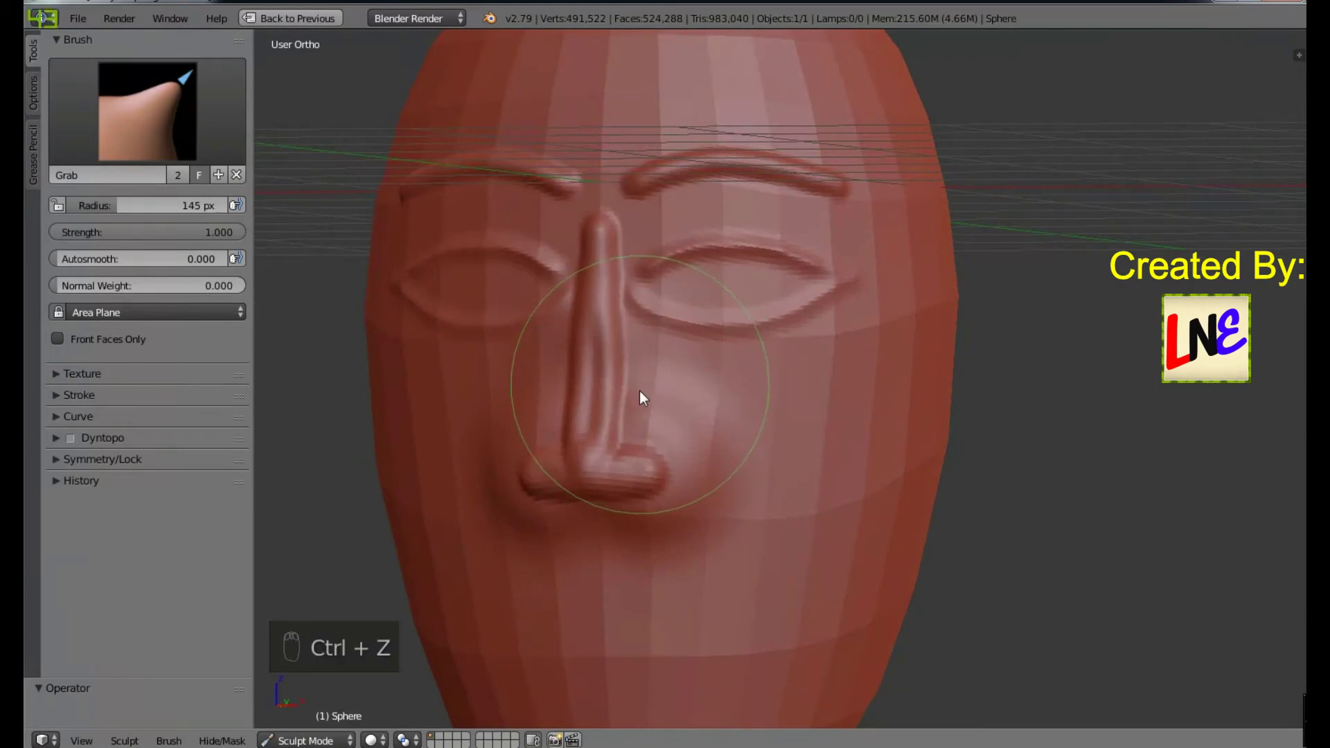
Step: In right side view grab the nose and drag it forward out of the face
key("KP_3")
left_click_drag(521, 522, 553, 497)
key("ctrl+z")
key("ctrl+z")
key("ctrl+z")
left_click_drag(522, 483, 528, 489)
left_click_drag(525, 503, 496, 451)
left_click(484, 465)
left_click_drag(625, 498, 722, 467)
Step: From Front Ortho push out the area below the nose into an upper-lip mound, undoing excess
key("KP_1")
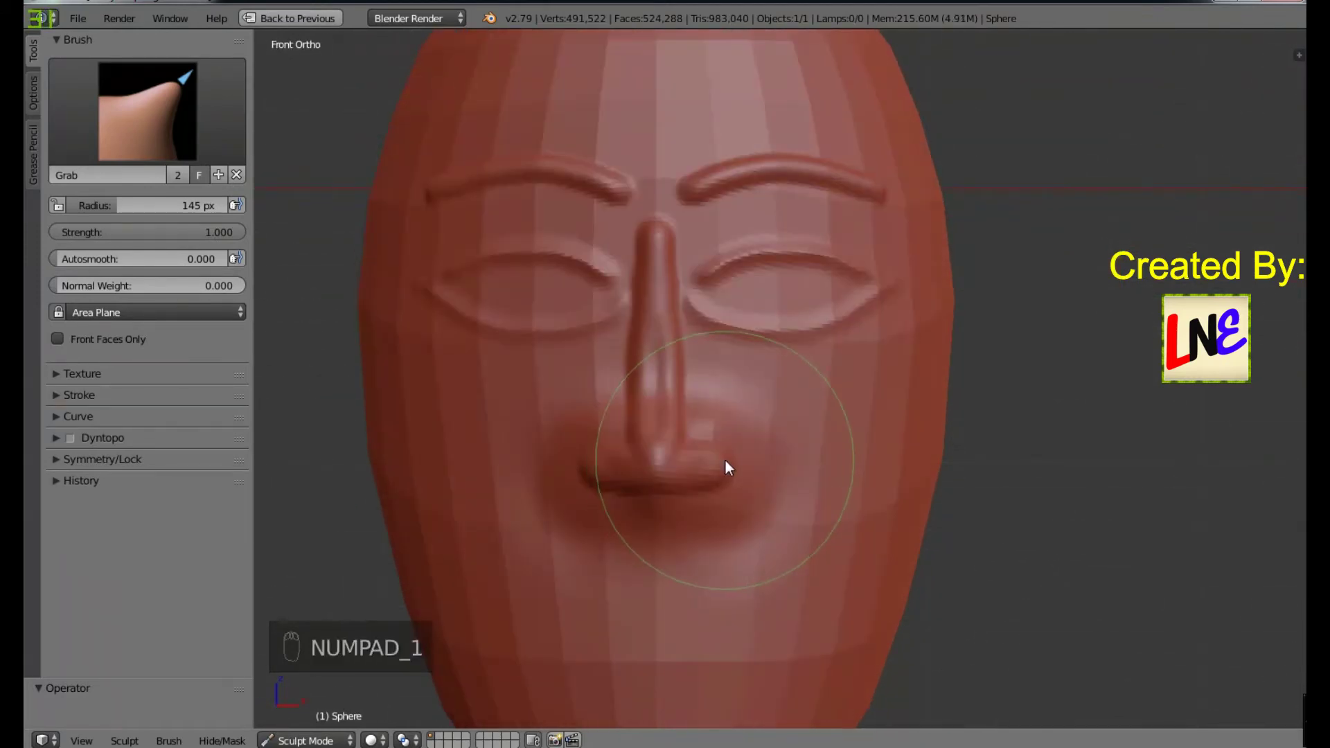
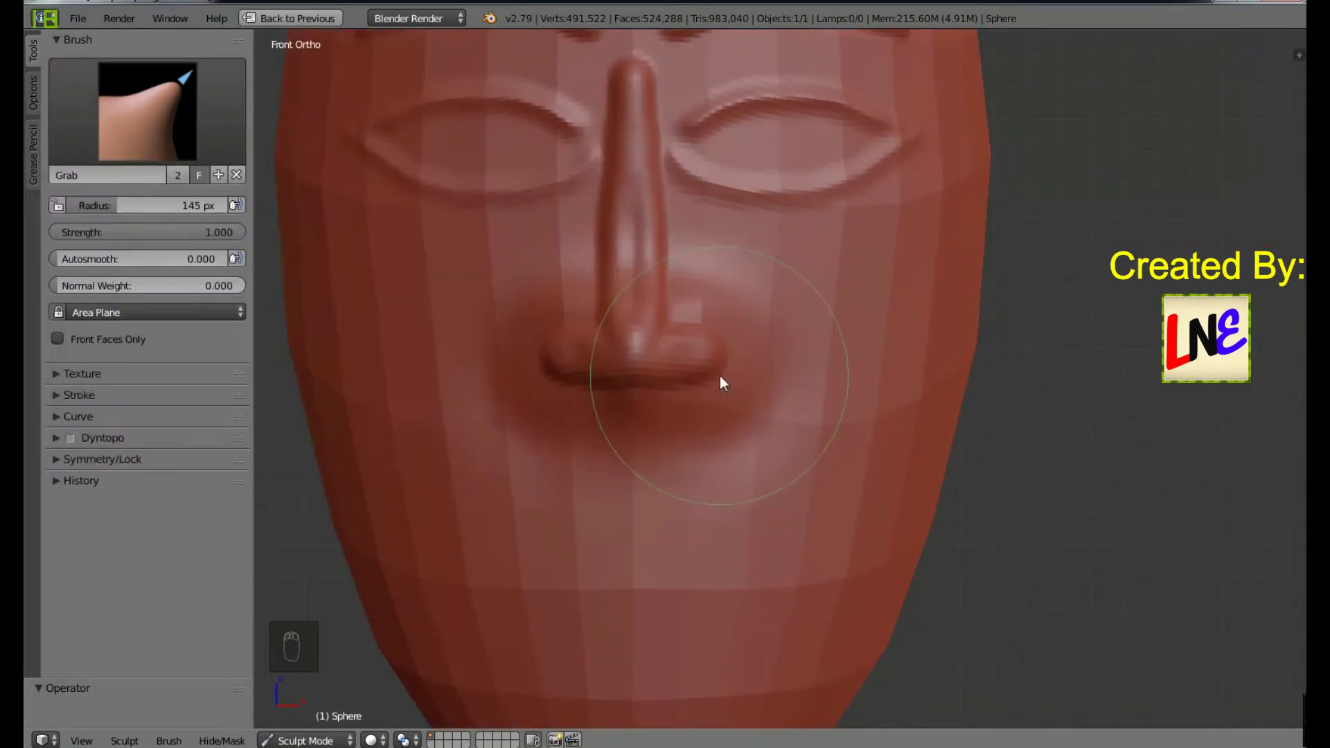
left_click_drag(581, 433, 515, 433)
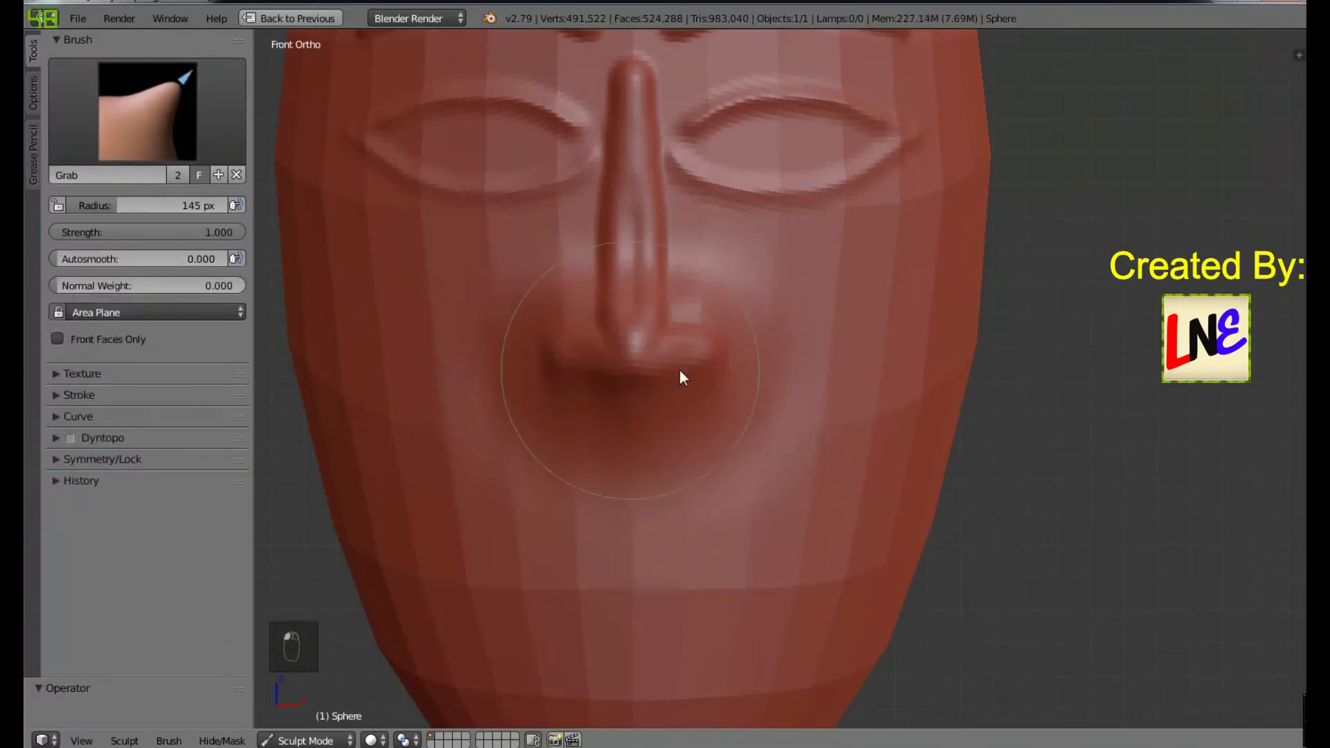
left_click_drag(661, 521, 661, 521)
key("ctrl+z")
key("ctrl+z")
key("ctrl+z")
key("ctrl+z")
key("ctrl+z")
key("ctrl+z")
Step: Pull the nose tip further forward with a larger Grab brush and return to front view
key("f")
left_click_drag(572, 514, 808, 433)
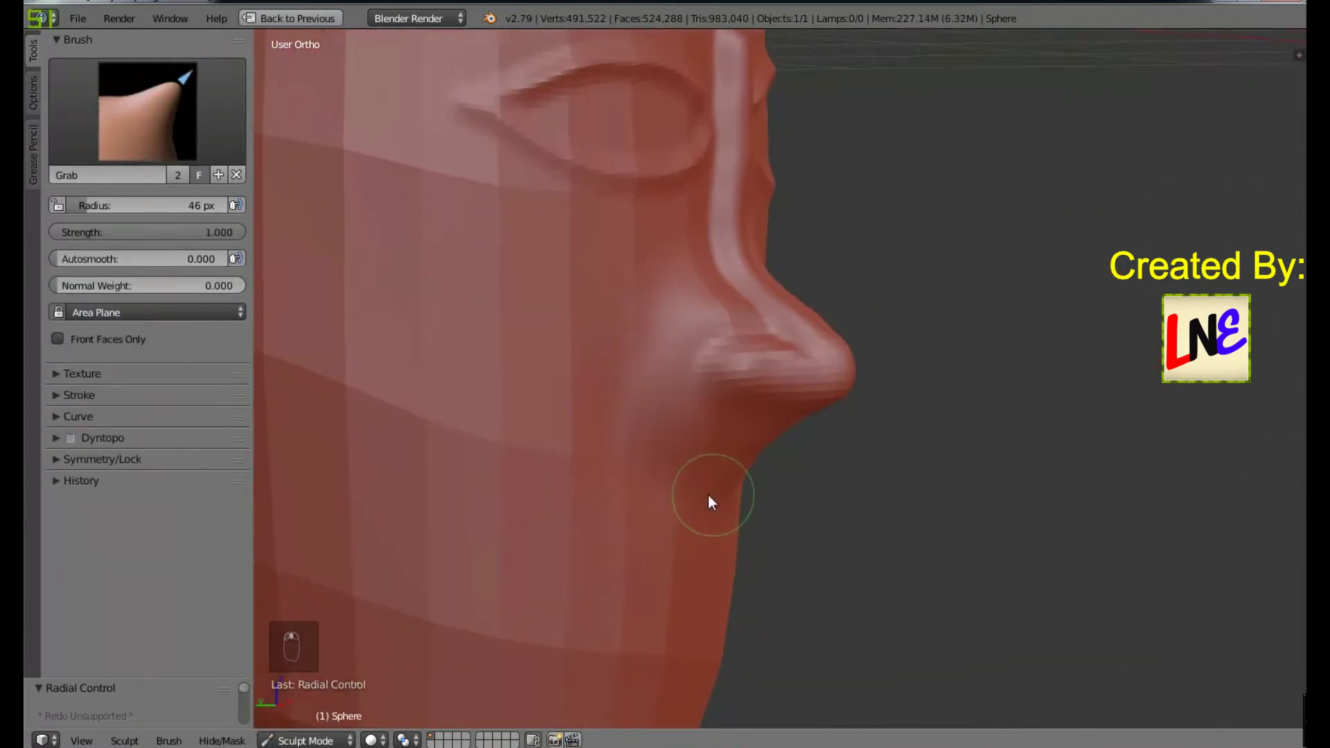
key("KP_1")
key("4")
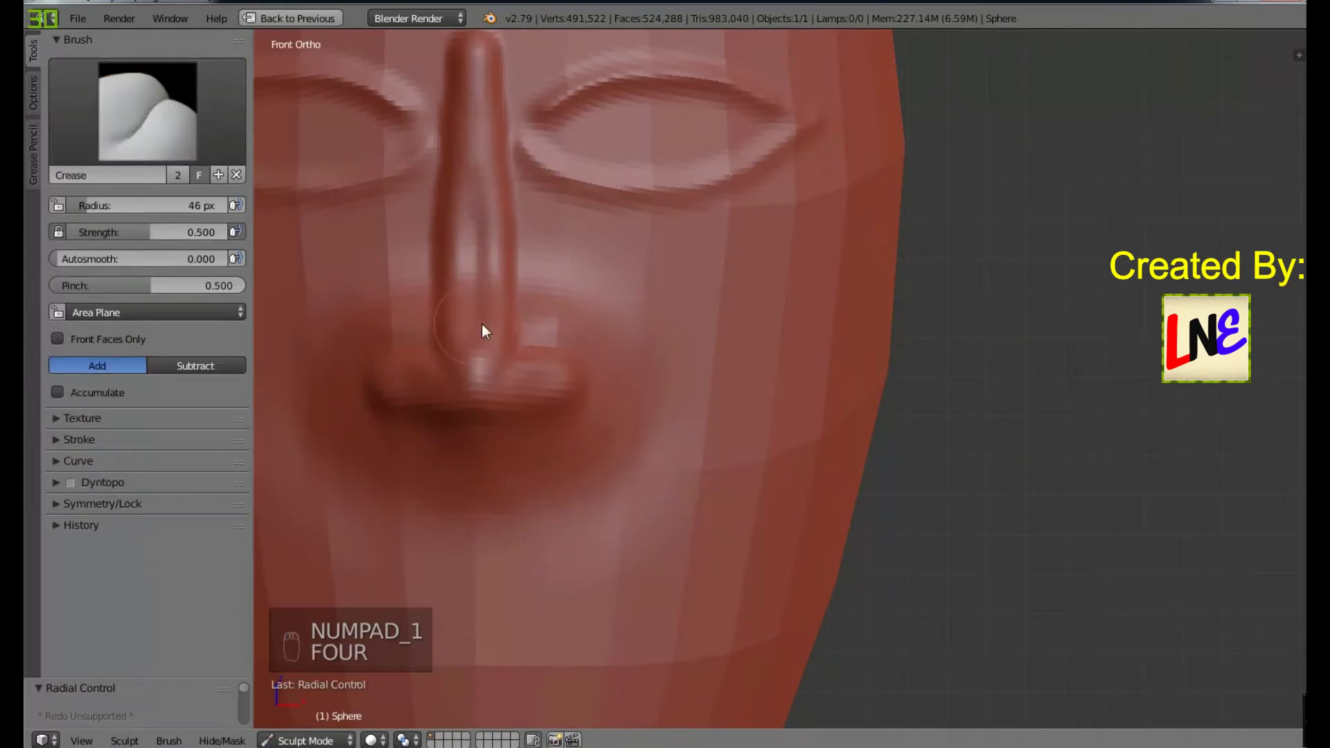
Step: Set Crease to Subtract and carve a groove around each nostril, deepening both
left_click_drag(588, 231, 574, 250)
key("ctrl+z")
left_click_drag(703, 432, 726, 401)
left_click_drag(662, 344, 769, 481)
middle_click(751, 487)
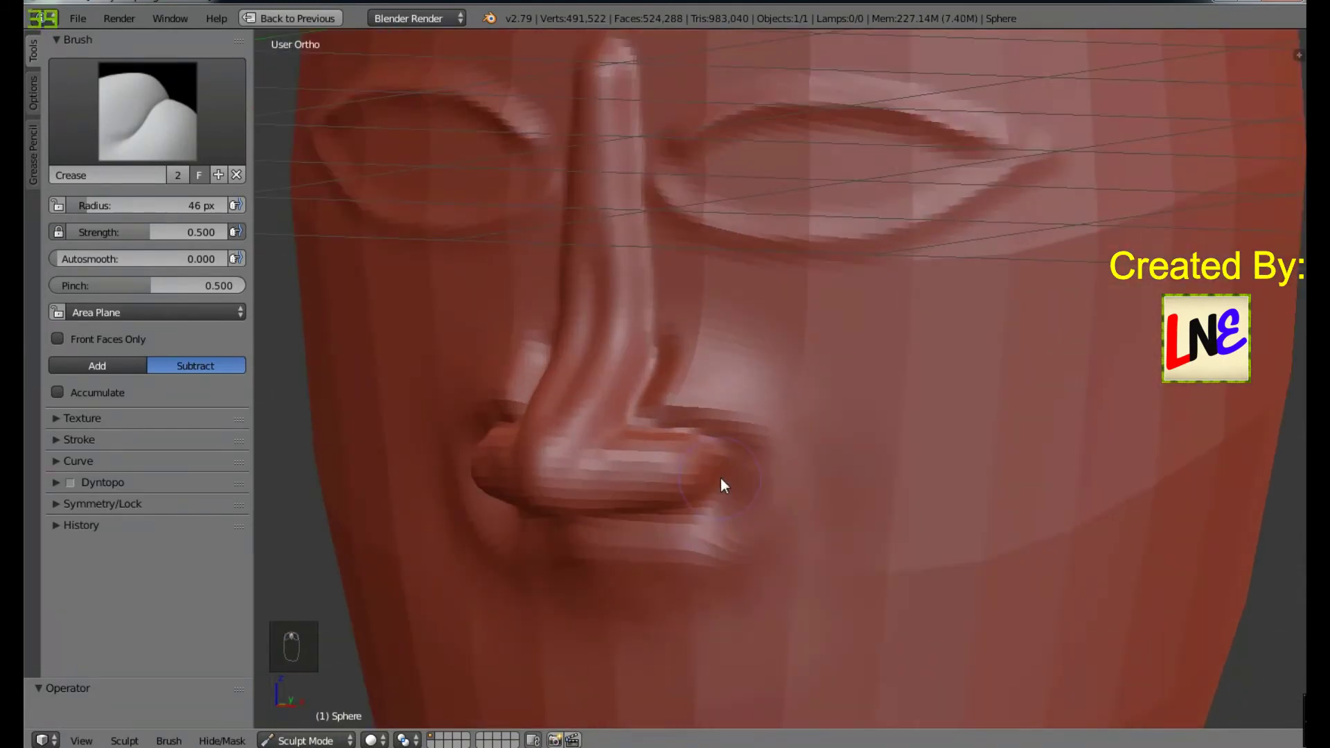
left_click_drag(729, 529, 675, 343)
left_click_drag(676, 343, 809, 560)
left_click_drag(809, 560, 635, 382)
left_click_drag(635, 382, 759, 506)
Step: Hide the mirror settings and crease grooves along both sides of the nose
middle_click(758, 506)
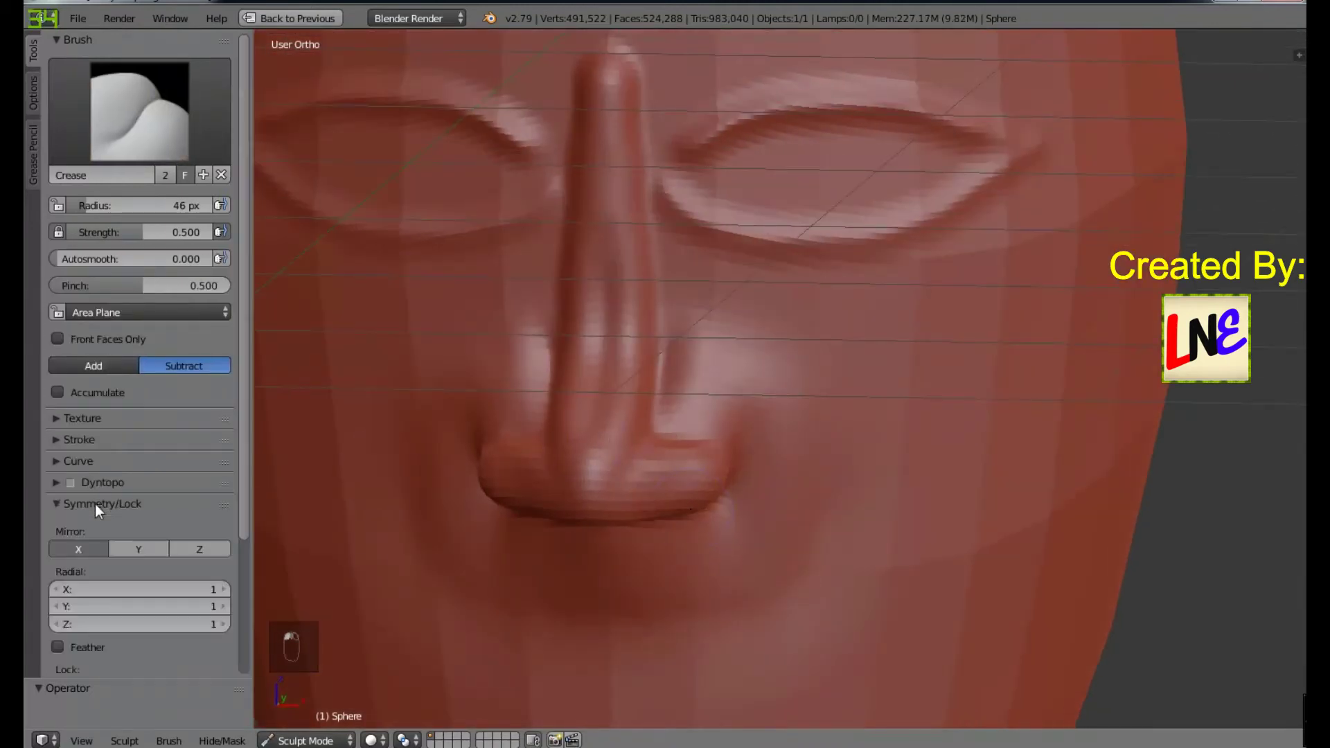
left_click(108, 516)
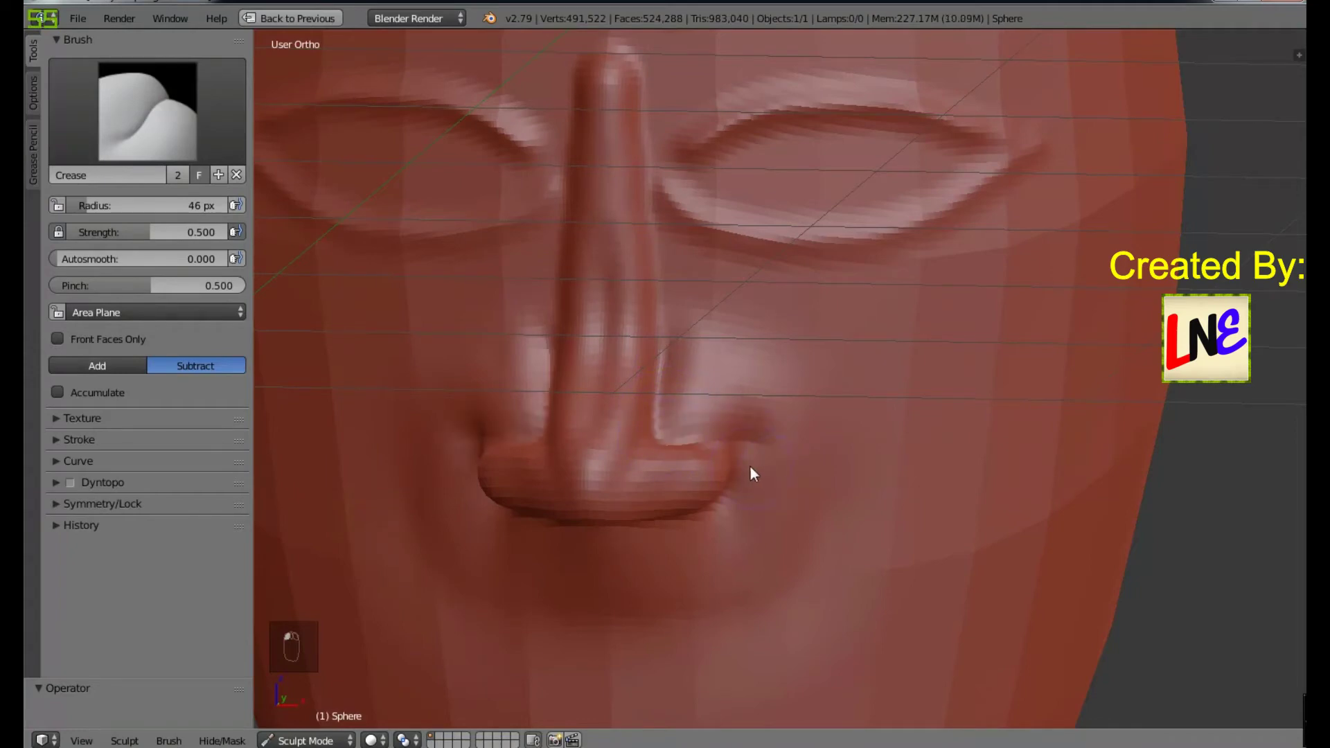
middle_click(790, 435)
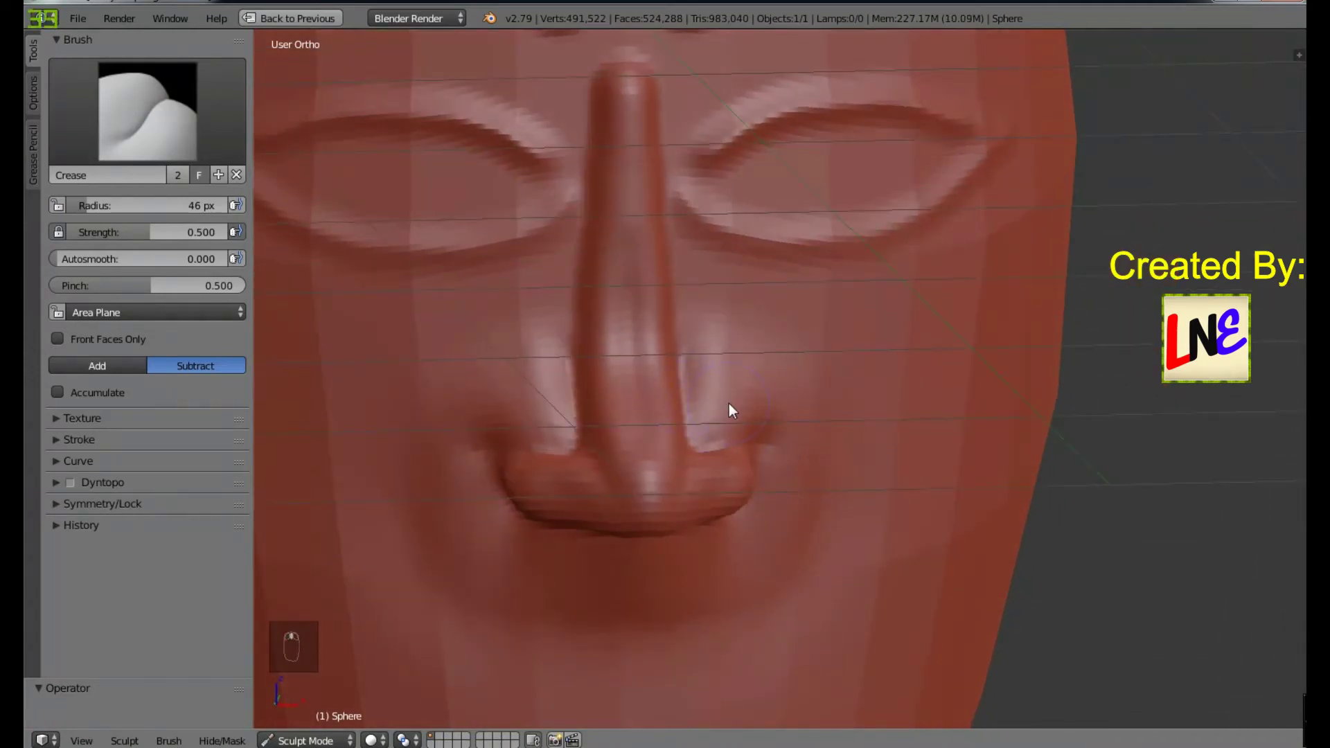
key("KP_1")
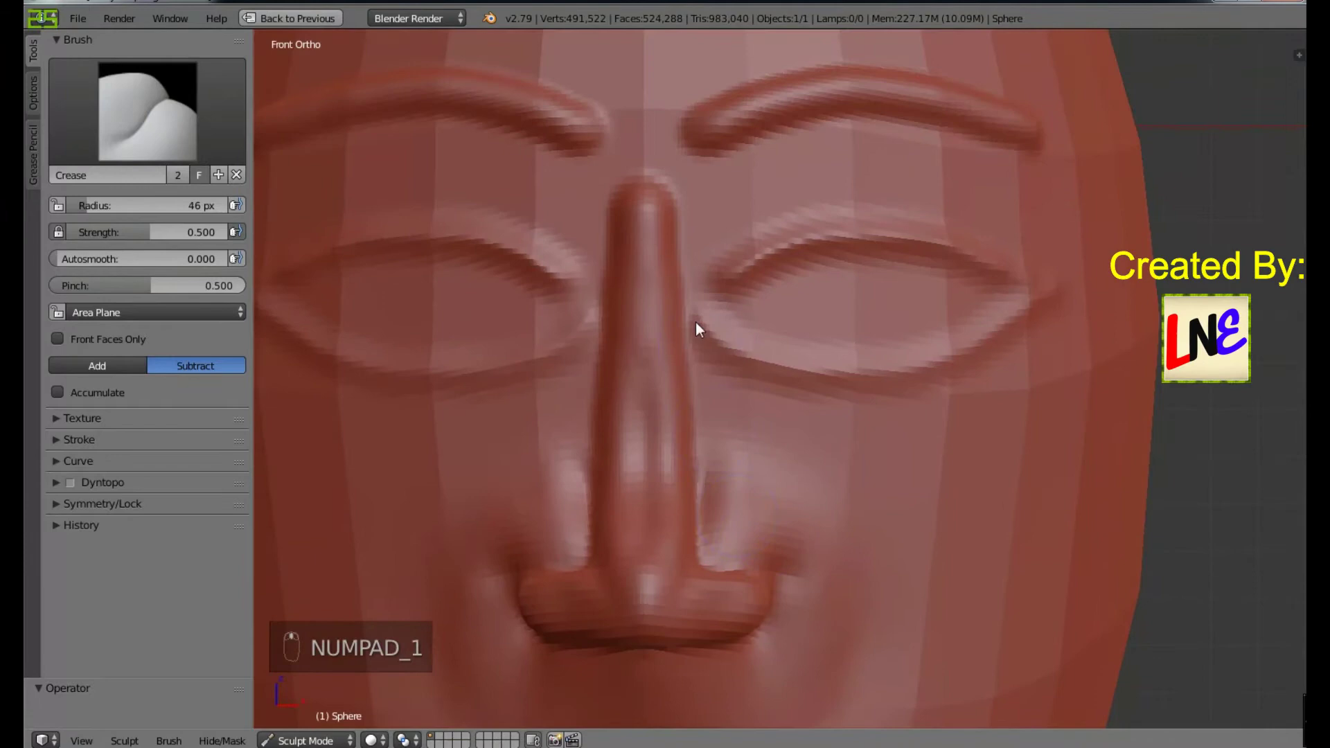
left_click_drag(691, 302, 704, 414)
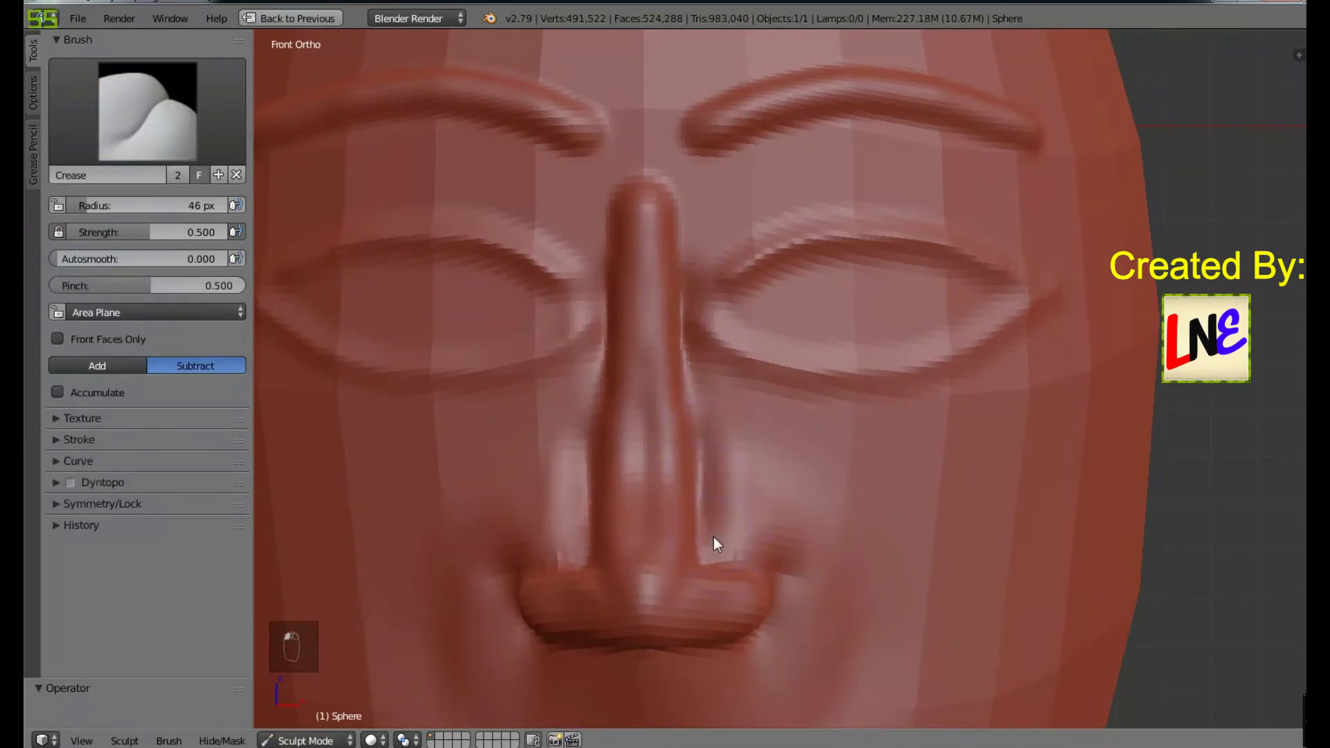
middle_click(831, 559)
left_click_drag(708, 492, 874, 649)
left_click_drag(874, 649, 510, 553)
left_click_drag(510, 552, 818, 624)
left_click_drag(817, 624, 674, 394)
Step: Smooth the cheek beside the nostrils, then crease the nostril wings again
left_click(771, 513)
left_click_drag(700, 406, 887, 634)
middle_click(886, 634)
left_click_drag(741, 547, 765, 460)
left_click(754, 481)
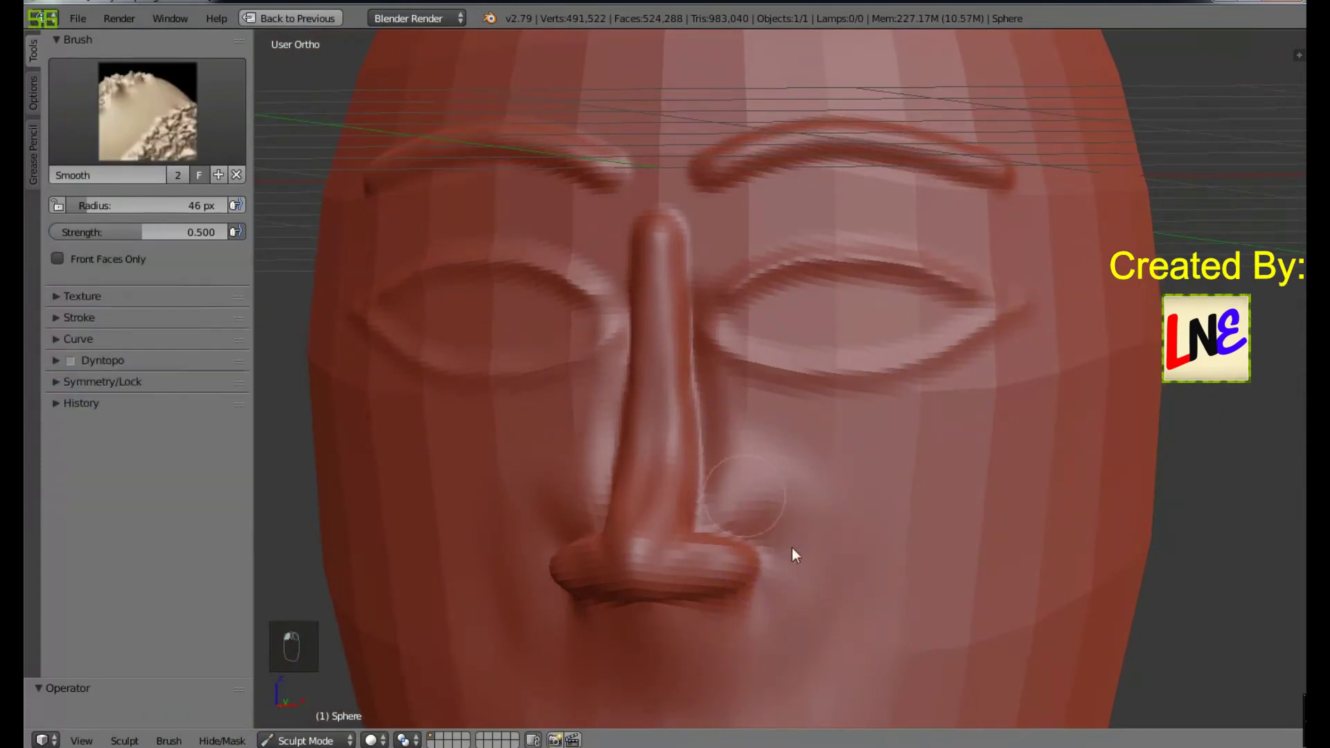
left_click_drag(785, 605, 603, 552)
left_click_drag(603, 552, 787, 562)
left_click_drag(787, 563, 717, 368)
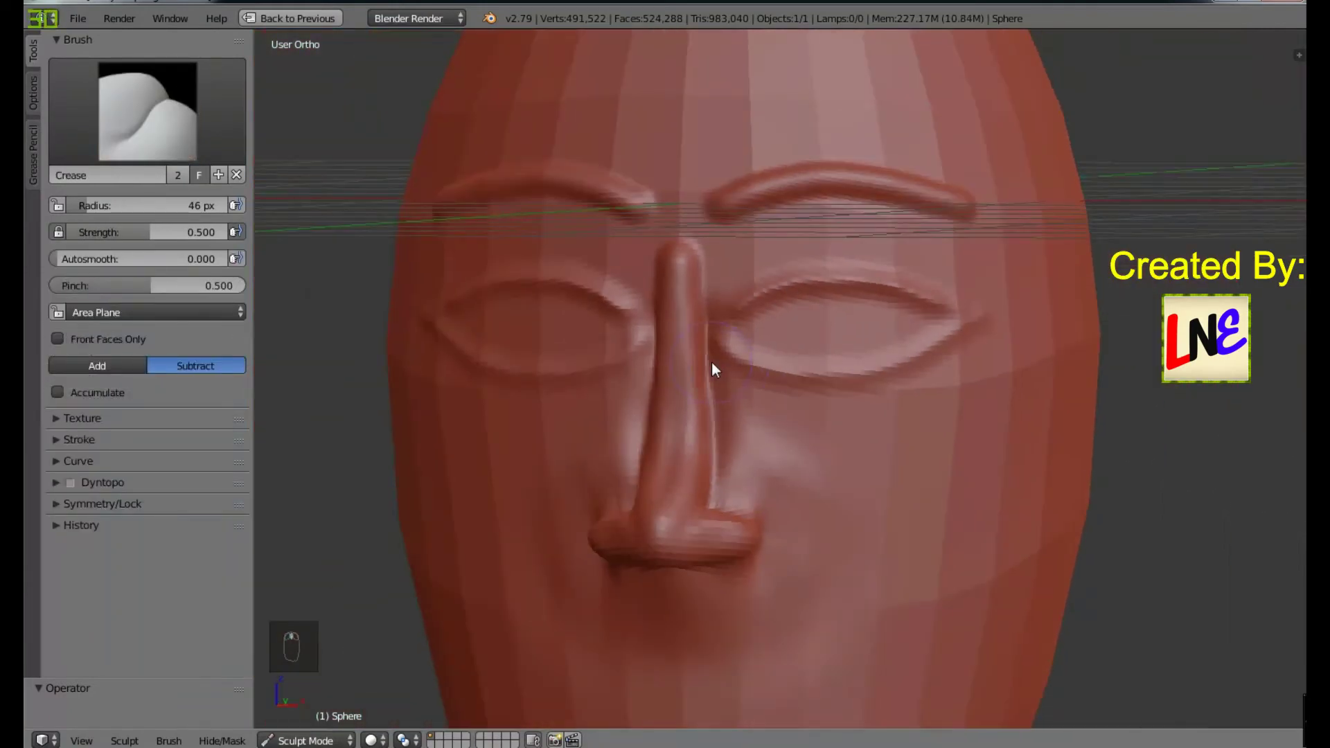
Step: Carve both nostril openings under the nose with subtractive SculptDraw strokes and deepen them
key("KP_1")
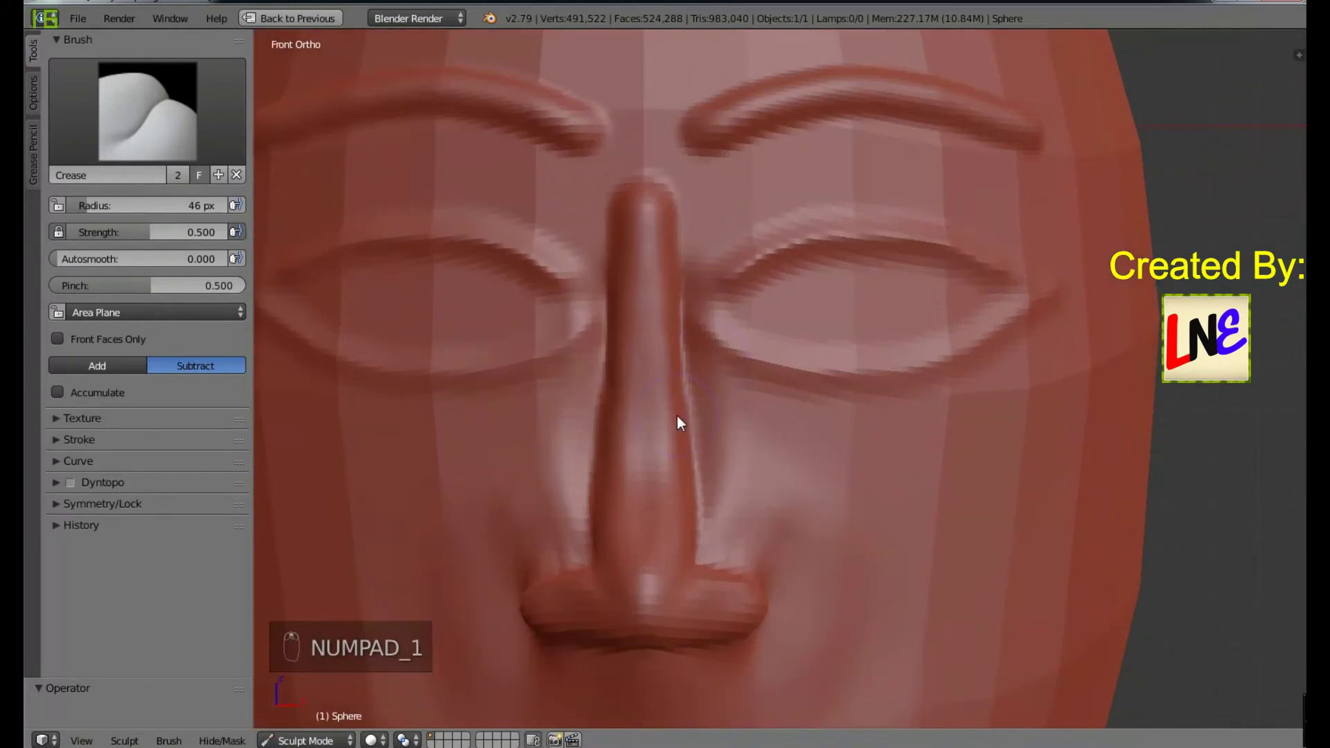
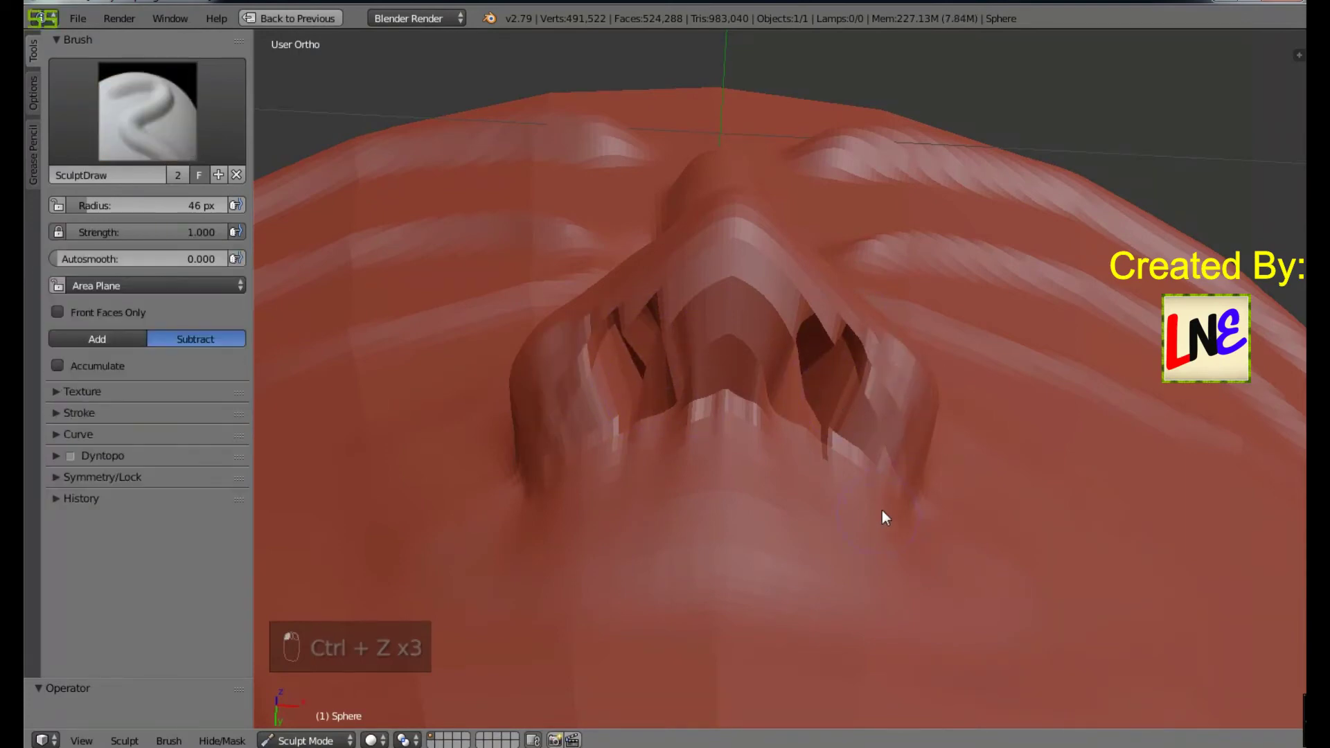
left_click_drag(897, 497, 796, 432)
left_click_drag(741, 326, 778, 401)
left_click(779, 400)
left_click_drag(760, 321, 812, 386)
left_click_drag(813, 386, 730, 426)
Step: Smooth the skin below the nose and across the area above the mouth
left_click_drag(744, 363, 688, 498)
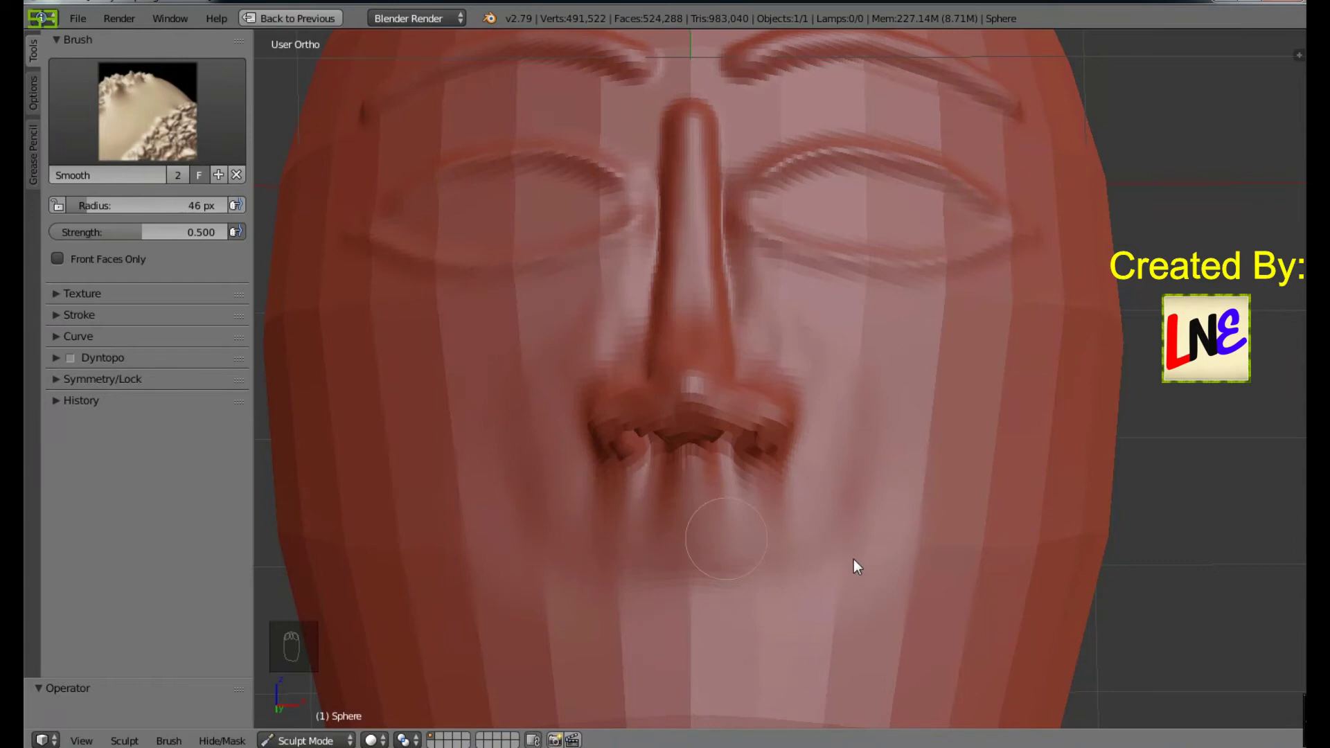
middle_click(880, 497)
left_click_drag(741, 404, 582, 370)
Step: Push in the side of the nose at lower SculptDraw strength, undoing the overdone stroke
key("ctrl+z")
left_click_drag(197, 236, 741, 409)
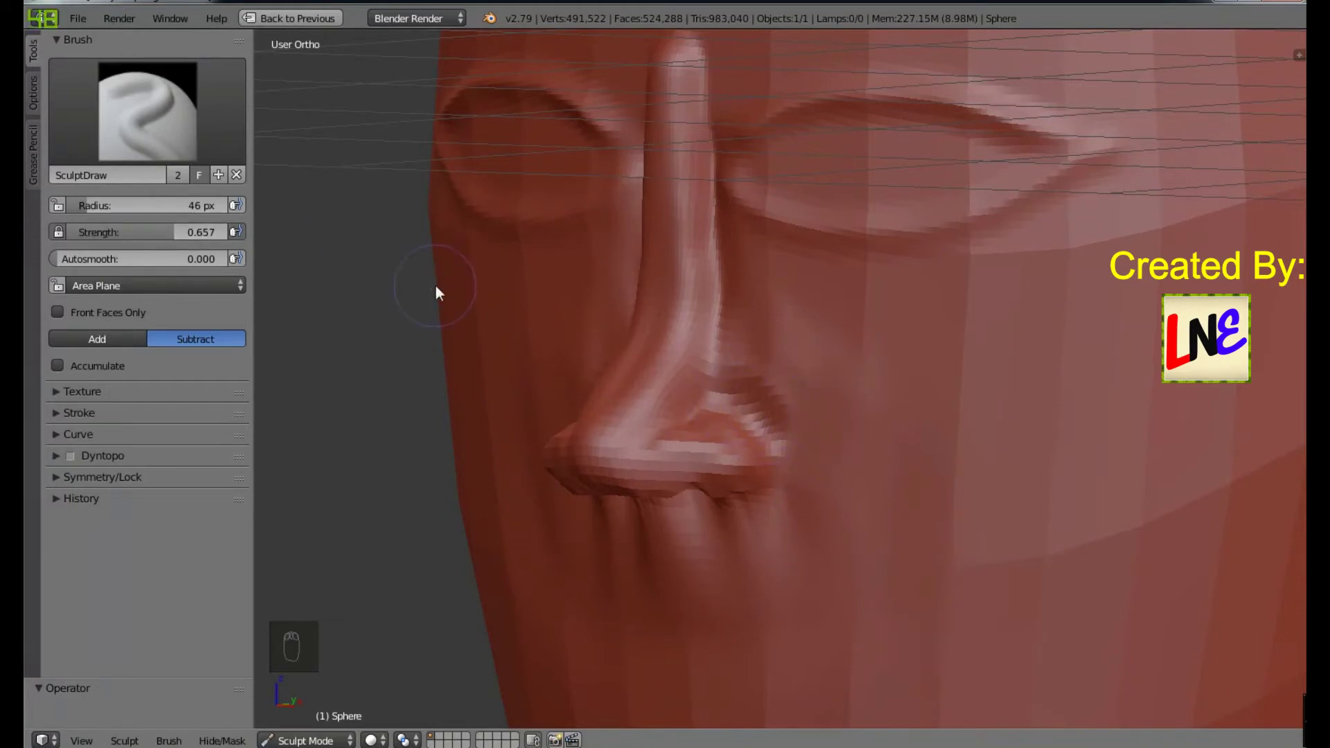
key("ctrl+z")
key("ctrl+z")
left_click_drag(616, 413, 711, 421)
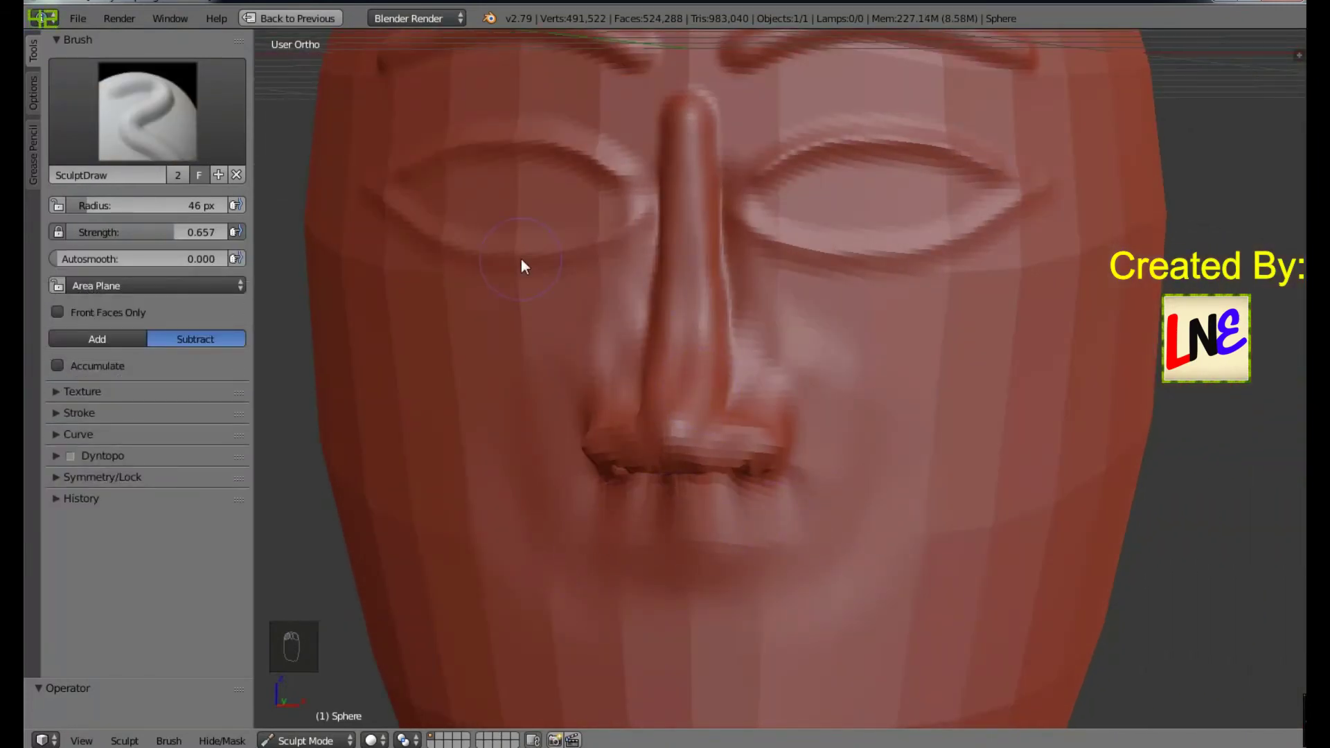
Step: Crease the edges of both nostril wings and along both sides of the nose with the Crease brush
key("4")
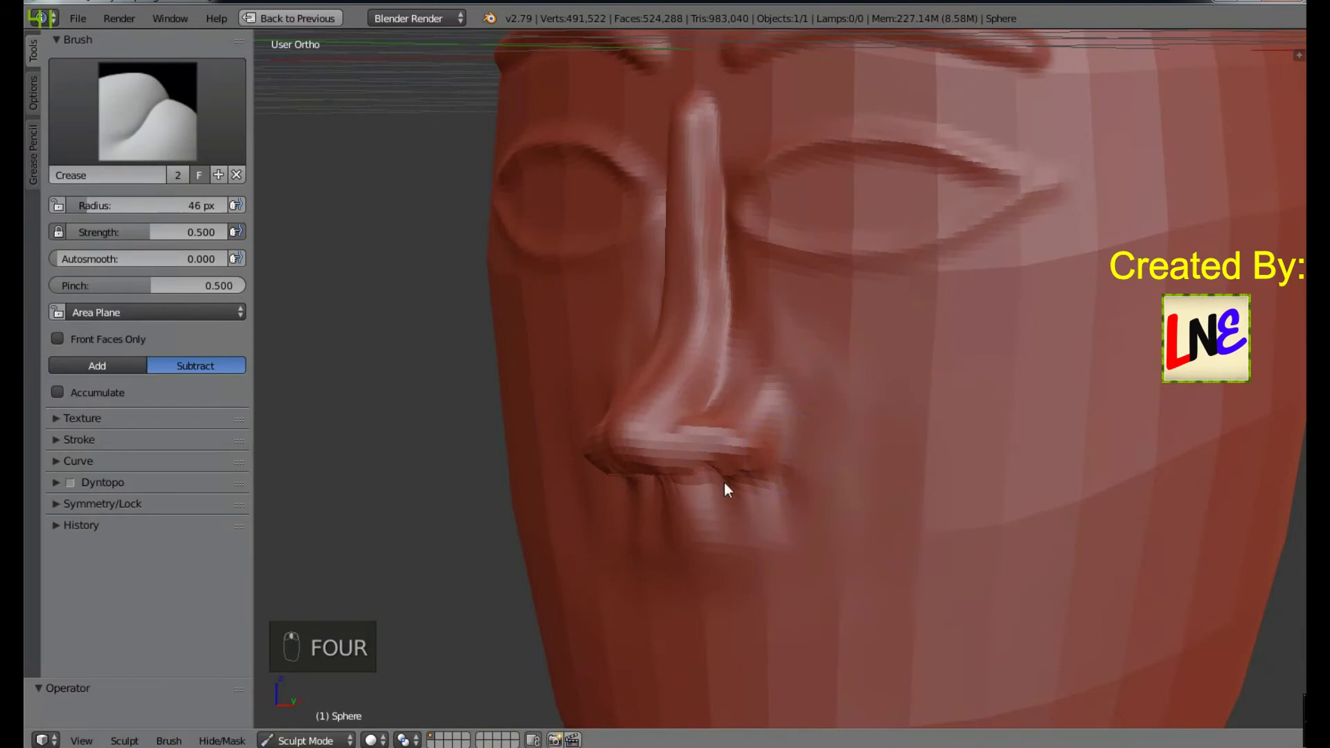
left_click(752, 391)
left_click_drag(865, 496, 852, 585)
left_click_drag(797, 585, 753, 503)
left_click(753, 503)
left_click_drag(756, 476, 804, 400)
left_click_drag(804, 400, 862, 497)
left_click(866, 531)
Step: Sharpen the fold beside the nostril and crease around the nostril wing and nose side
middle_click(856, 569)
left_click_drag(700, 495, 899, 600)
middle_click(899, 601)
left_click(913, 554)
middle_click(916, 556)
left_click(960, 557)
left_click_drag(958, 554, 867, 451)
left_click_drag(857, 504, 751, 416)
left_click_drag(751, 416, 791, 622)
Step: Refine the creases beside the nostrils and crease the bridge of the nose
middle_click(791, 622)
left_click(827, 526)
left_click_drag(808, 567, 764, 356)
left_click_drag(764, 355, 814, 491)
left_click_drag(814, 491, 848, 444)
left_click(848, 444)
middle_click(765, 399)
left_click_drag(750, 407, 829, 532)
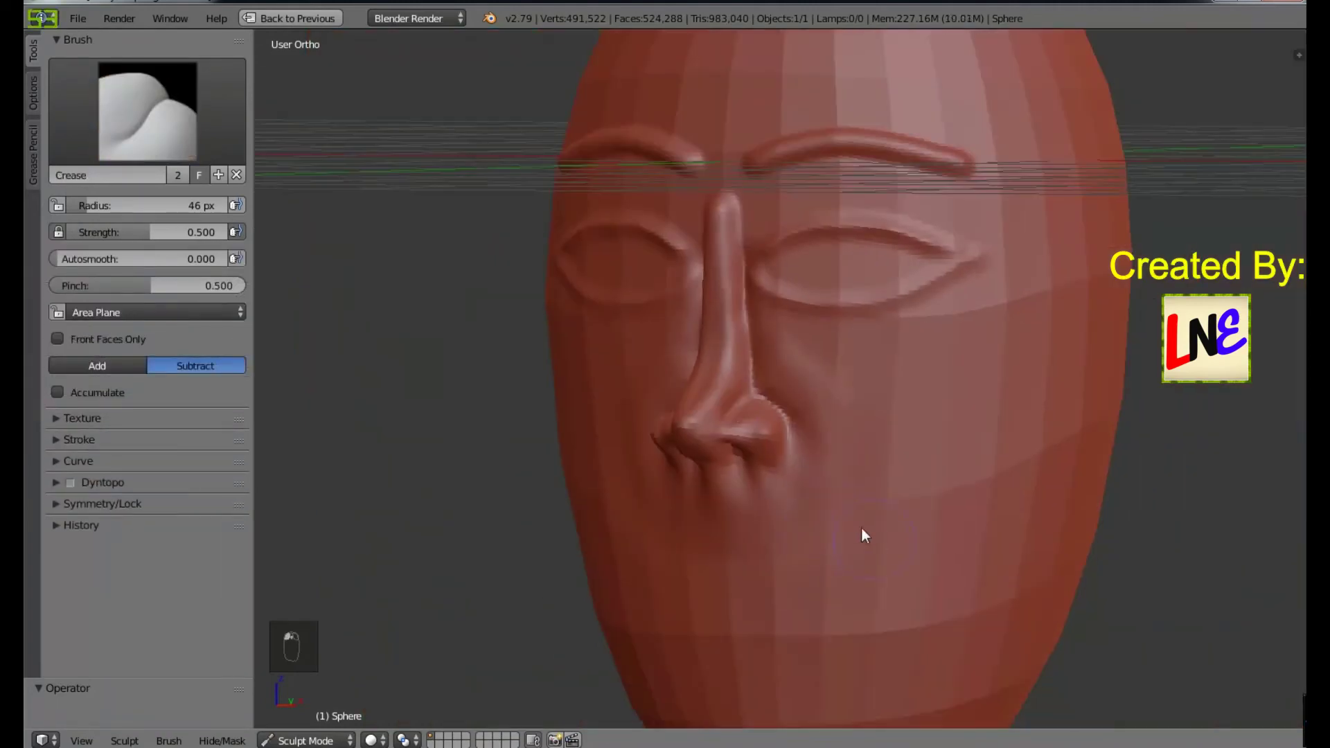
Step: Crease along the upper nose and the brow-to-nose fold, then inspect the nose from front and side
middle_click(805, 405)
middle_click(748, 278)
left_click_drag(744, 285, 762, 351)
key("ctrl+z")
left_click_drag(764, 378, 755, 339)
left_click_drag(762, 323, 787, 378)
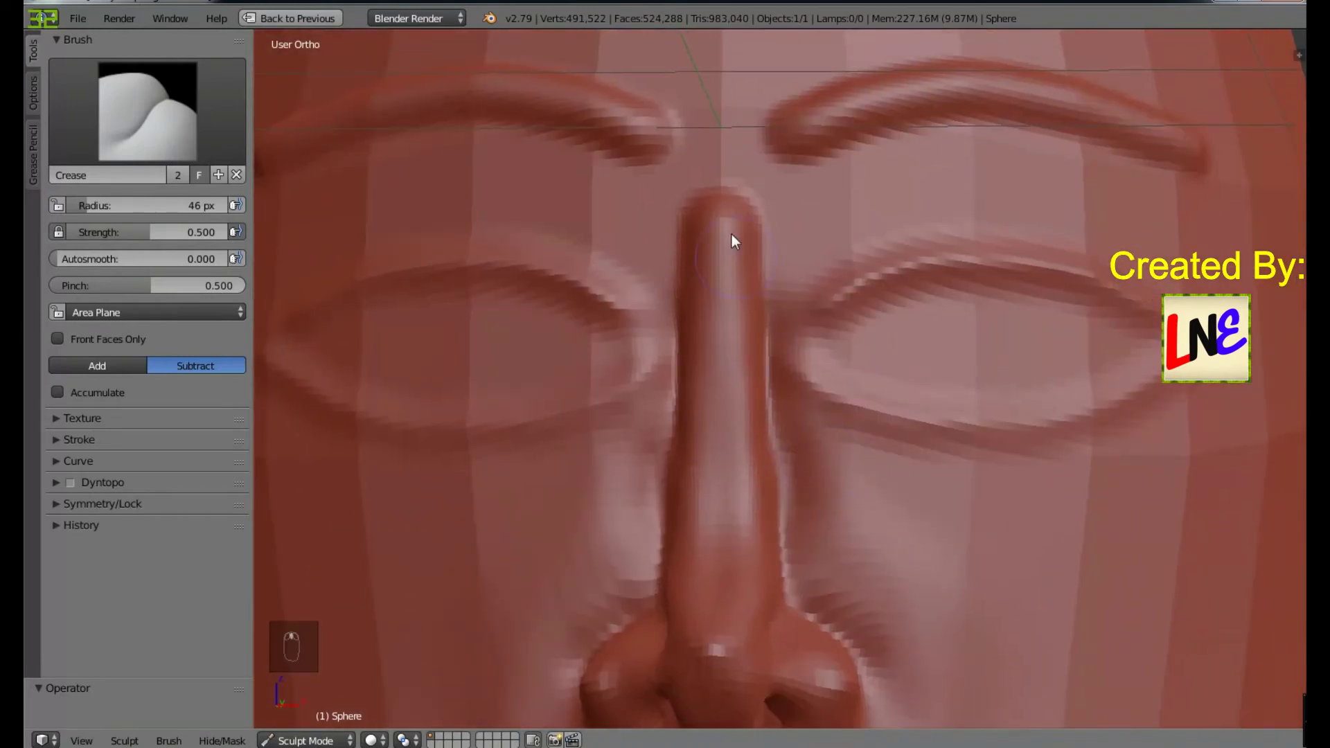
left_click_drag(714, 284, 799, 520)
middle_click(799, 521)
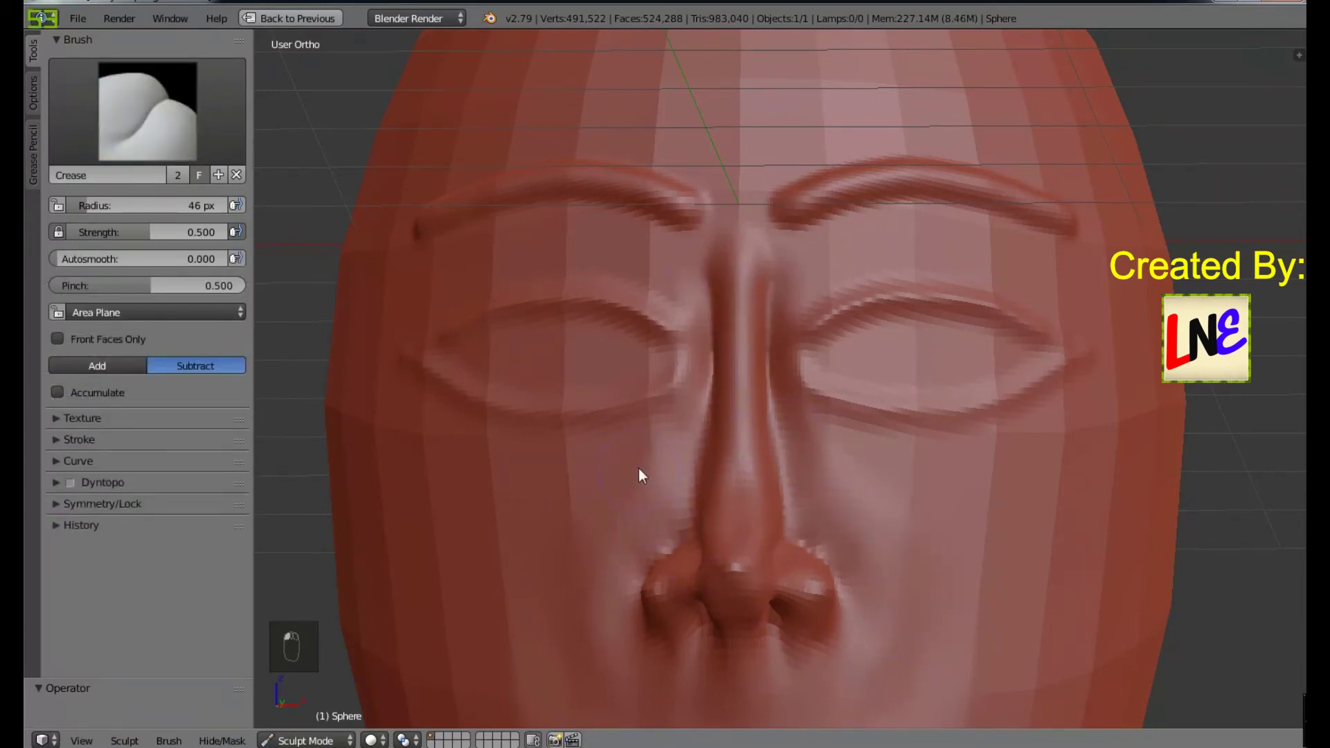
left_click_drag(782, 587, 915, 549)
middle_click(1013, 541)
key("KP_1")
middle_click(910, 531)
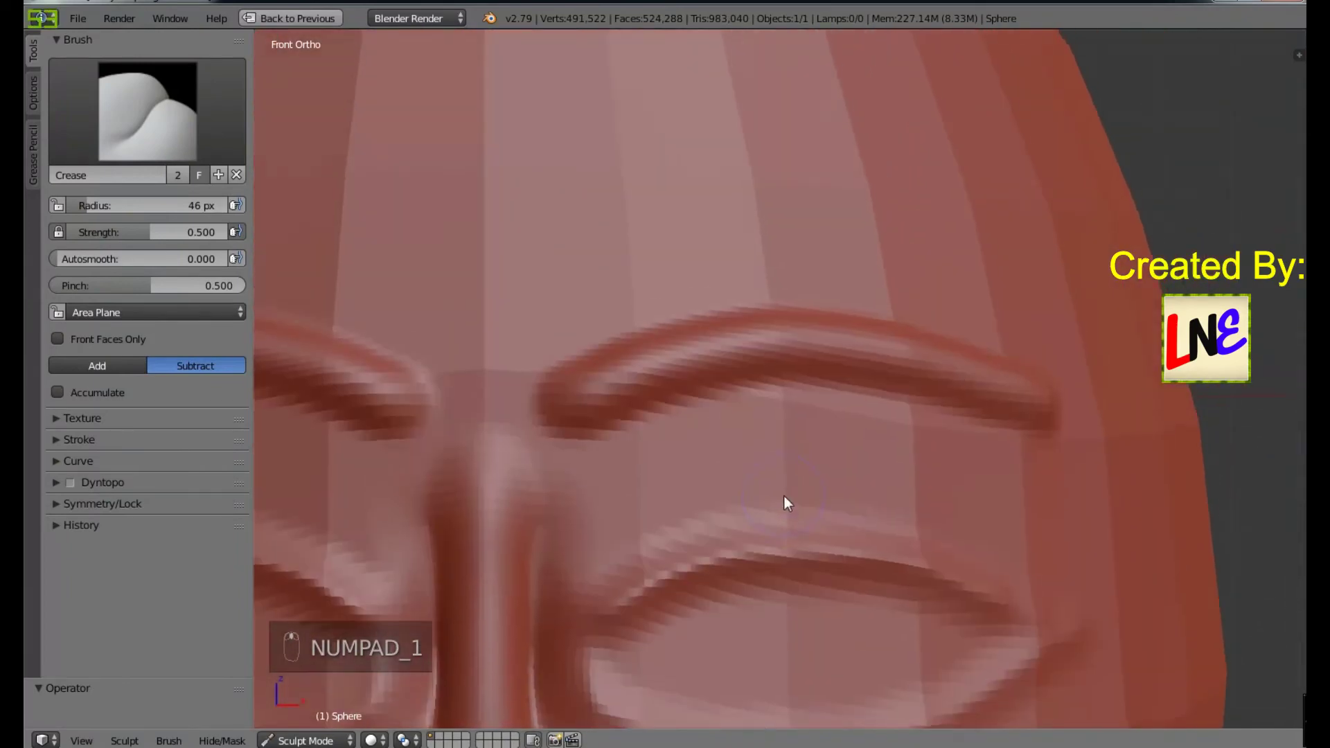
Step: Try raising a ridge under the eyebrow in Add mode, undo it and return the Crease brush to Subtract
middle_click(601, 447)
middle_click(1003, 496)
key("ctrl+z")
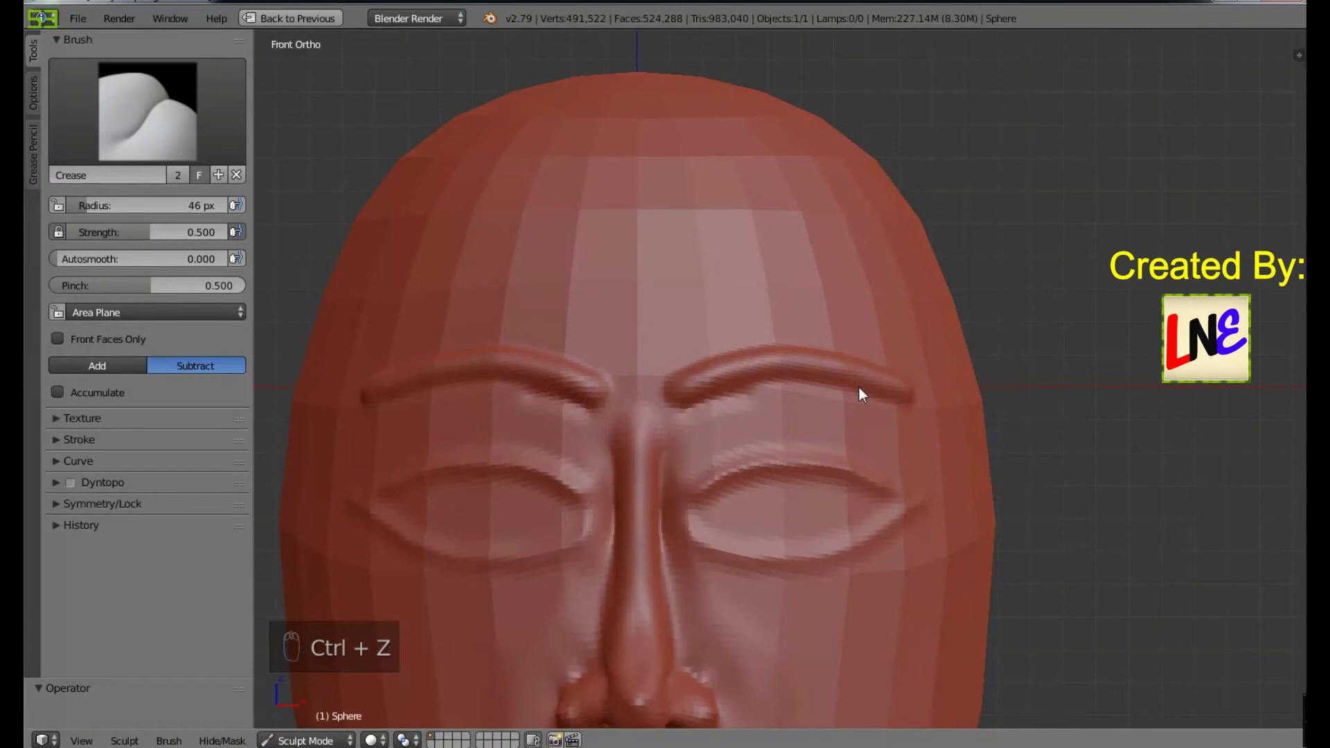
left_click_drag(862, 394, 574, 455)
left_click(574, 455)
left_click(712, 416)
left_click_drag(622, 435, 1098, 454)
left_click_drag(1099, 455, 710, 447)
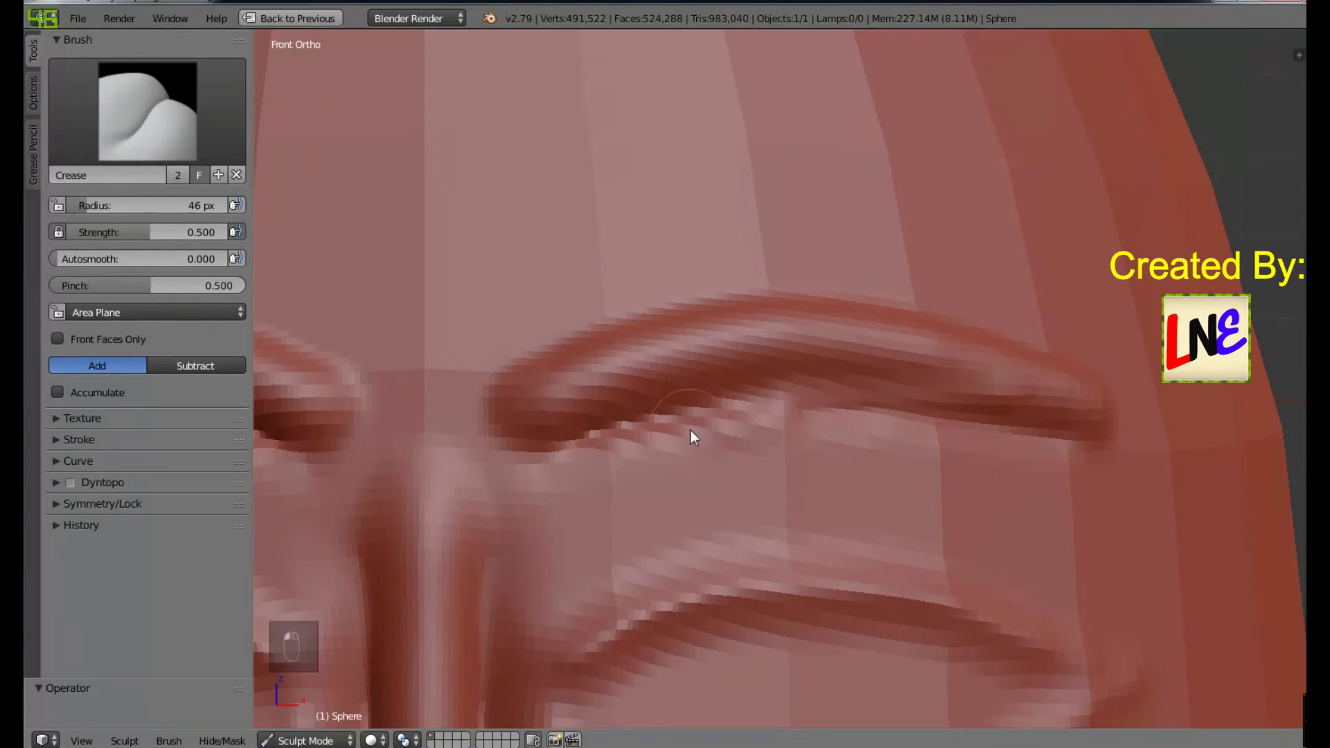
key("ctrl+z")
key("ctrl+z")
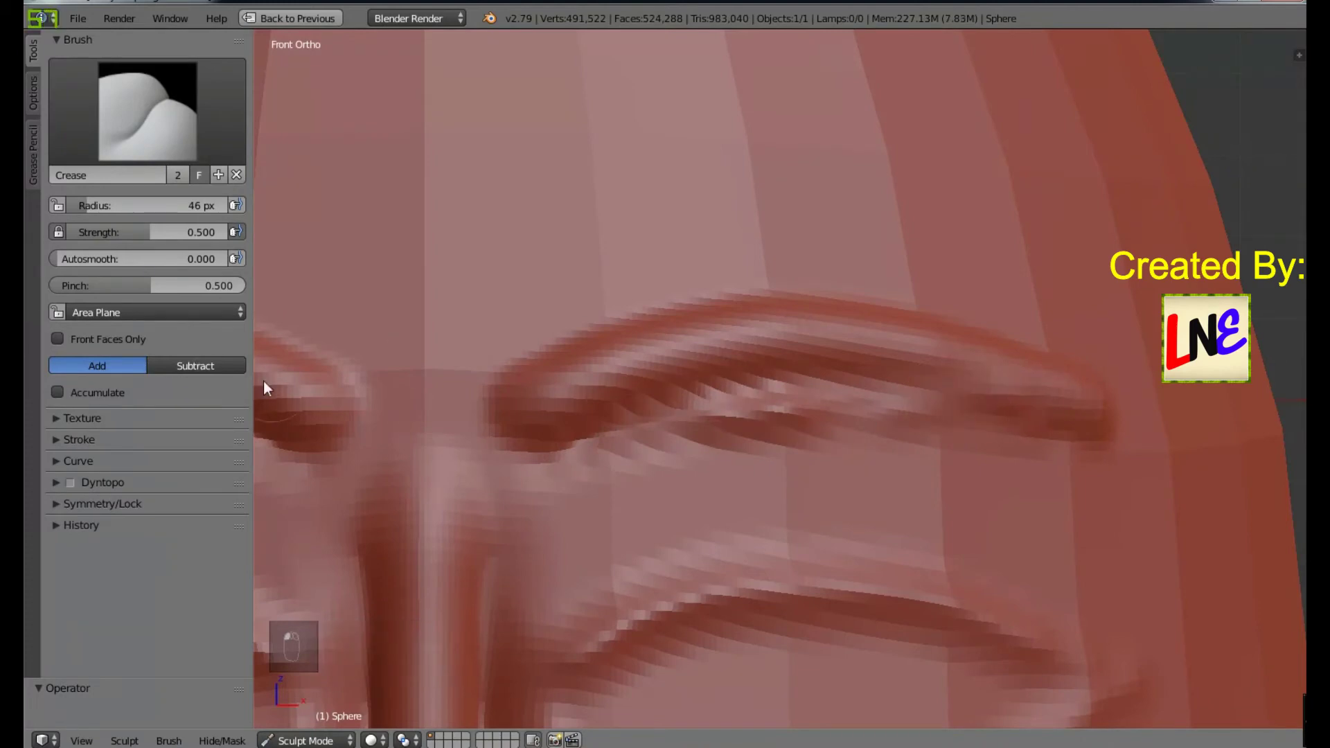
key("ctrl+z")
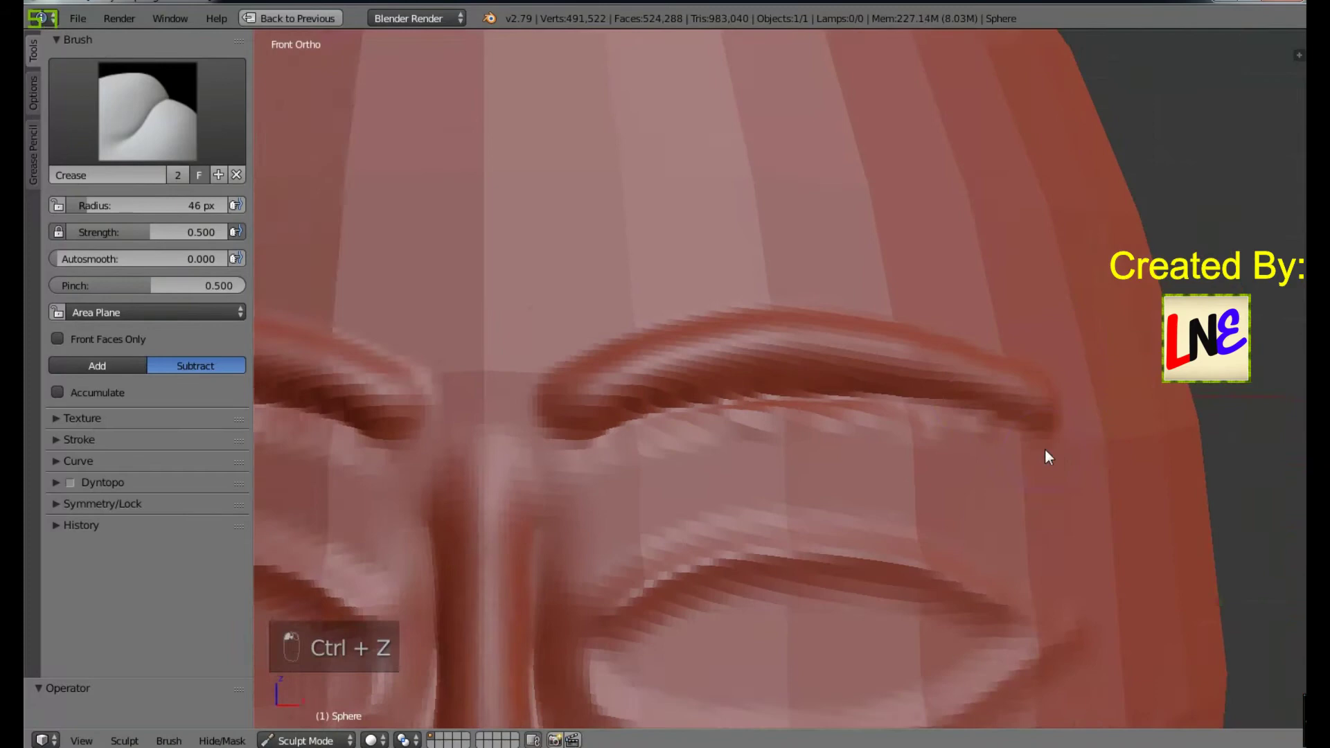
Step: Crease the folds under both eyebrows and above the eyelid
left_click_drag(873, 439, 713, 388)
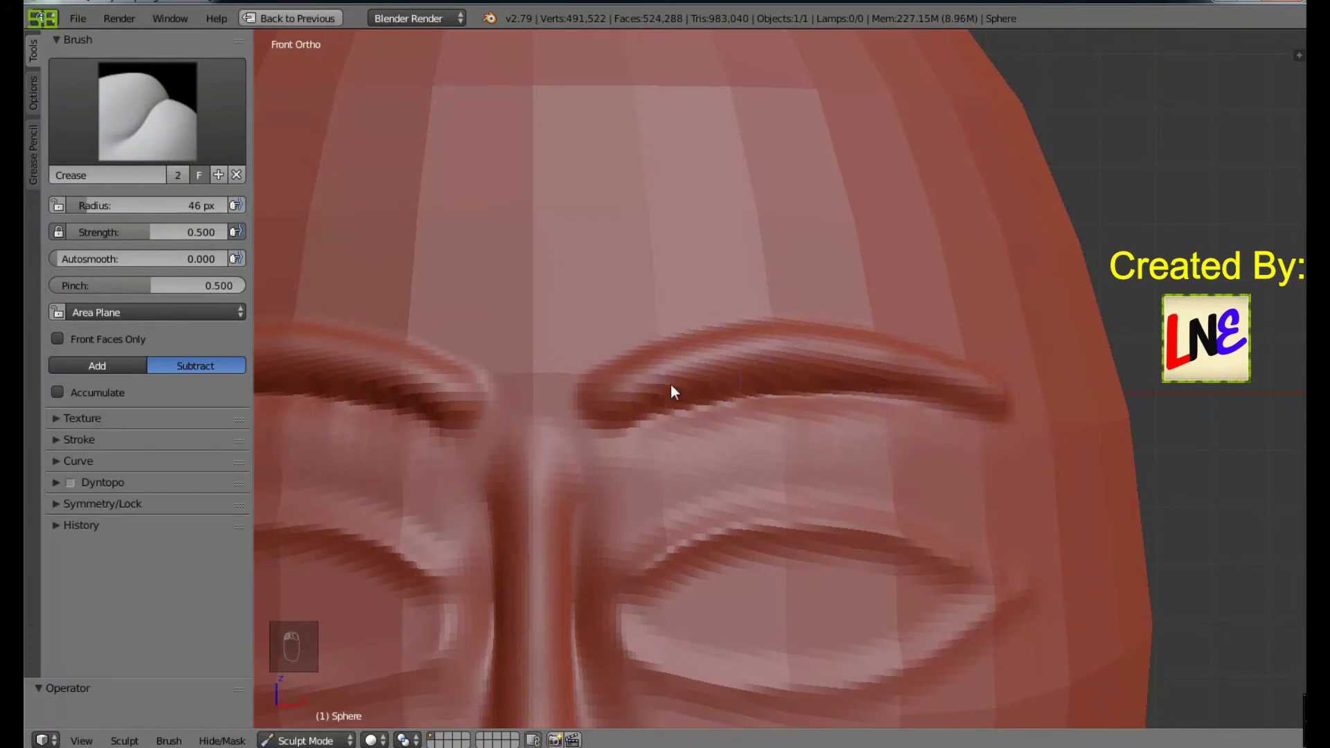
left_click_drag(626, 448, 761, 453)
middle_click(1034, 467)
left_click(1034, 467)
left_click(620, 421)
left_click_drag(623, 454, 535, 463)
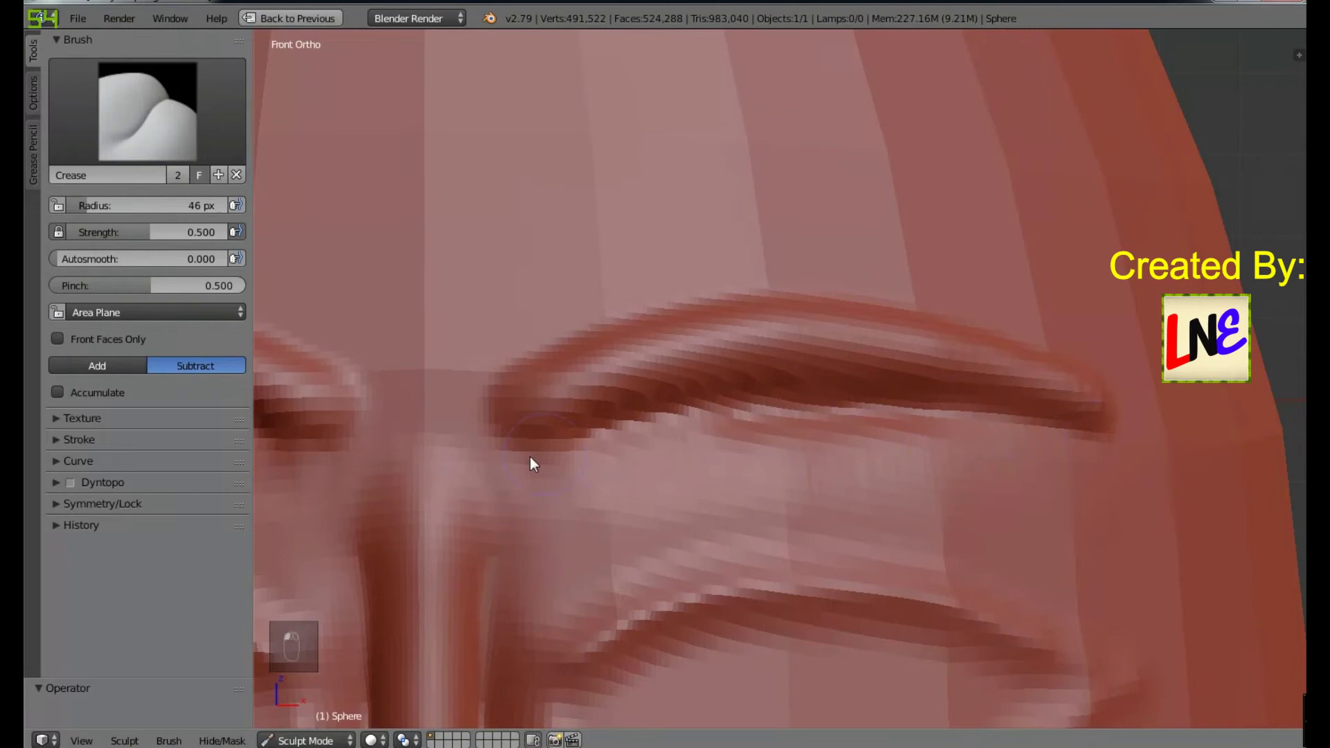
left_click_drag(952, 457, 942, 514)
Step: Crease along both upper eyelids
middle_click(941, 513)
left_click_drag(740, 255, 686, 236)
middle_click(685, 235)
left_click_drag(530, 221, 981, 435)
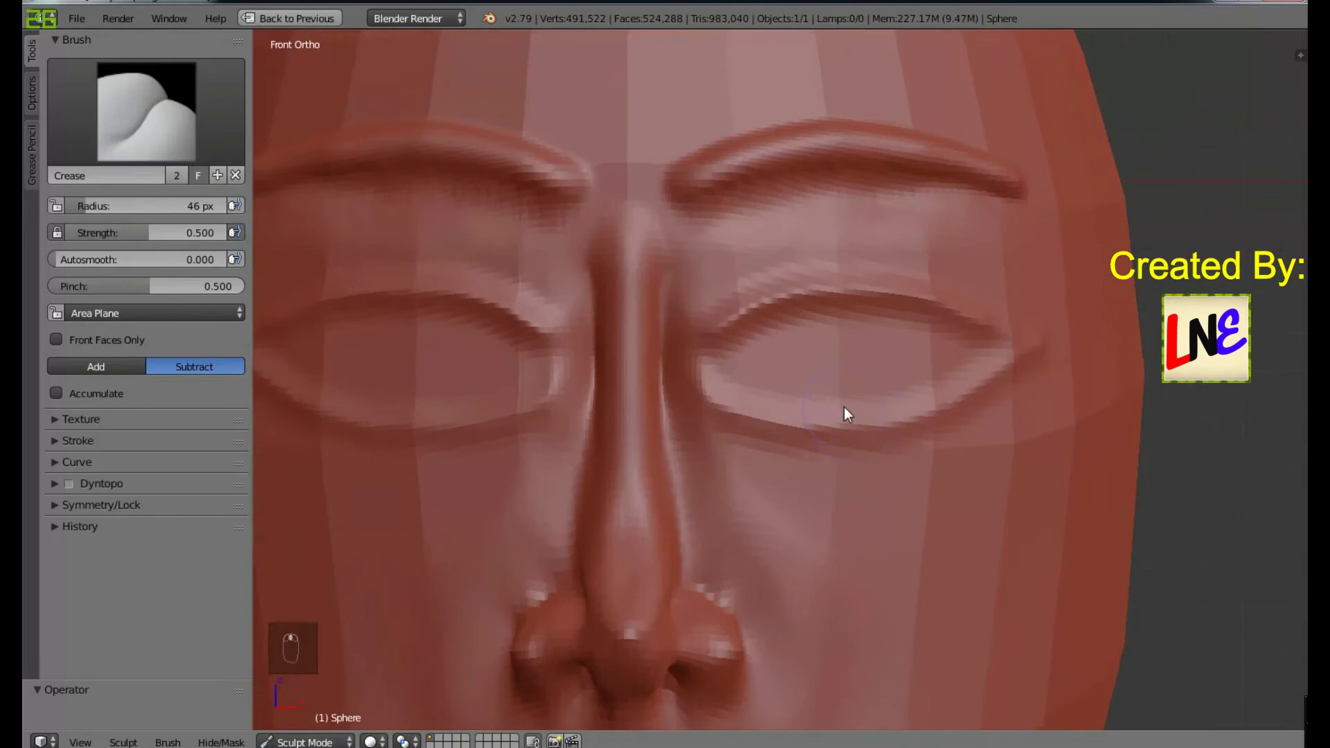
Step: Lower the Crease strength to 0.366 and draw the eyelid fold inside each eye
right_click(847, 412)
left_click_drag(733, 363, 889, 417)
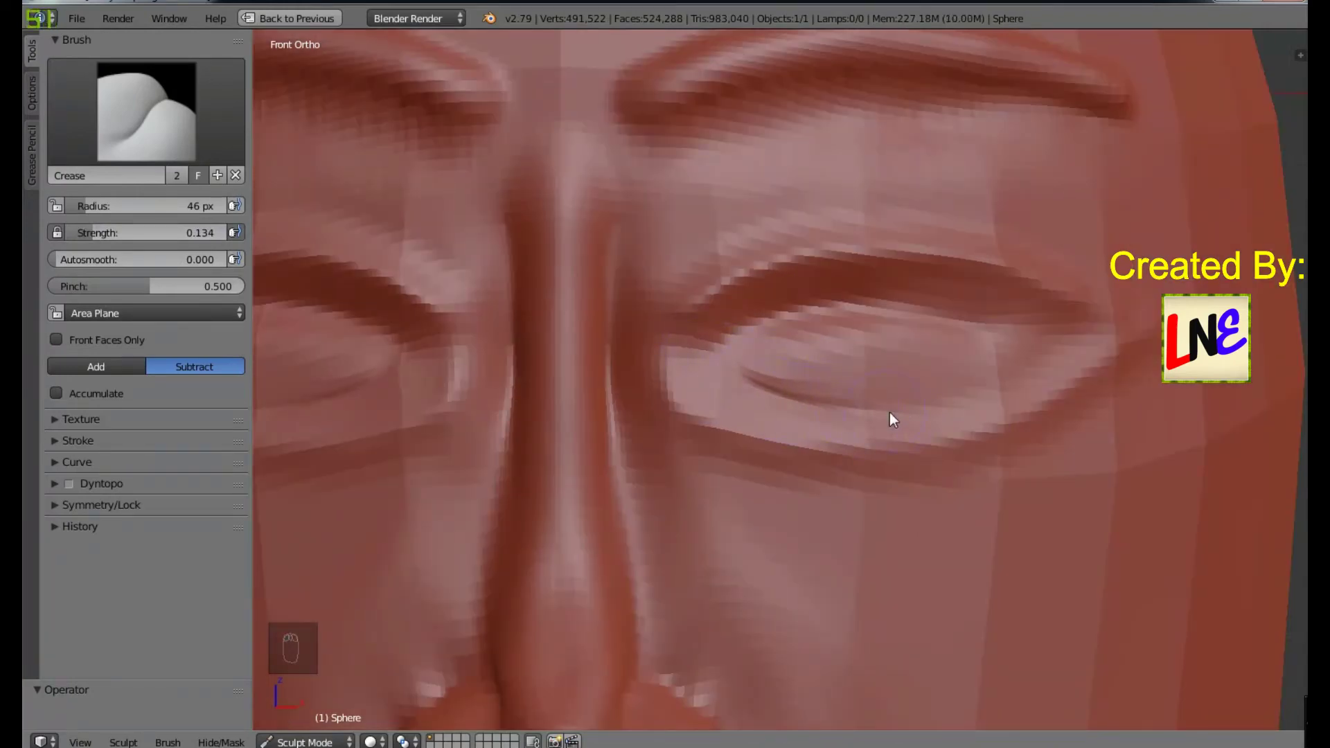
left_click_drag(800, 420, 746, 358)
left_click_drag(738, 352, 767, 412)
middle_click(857, 448)
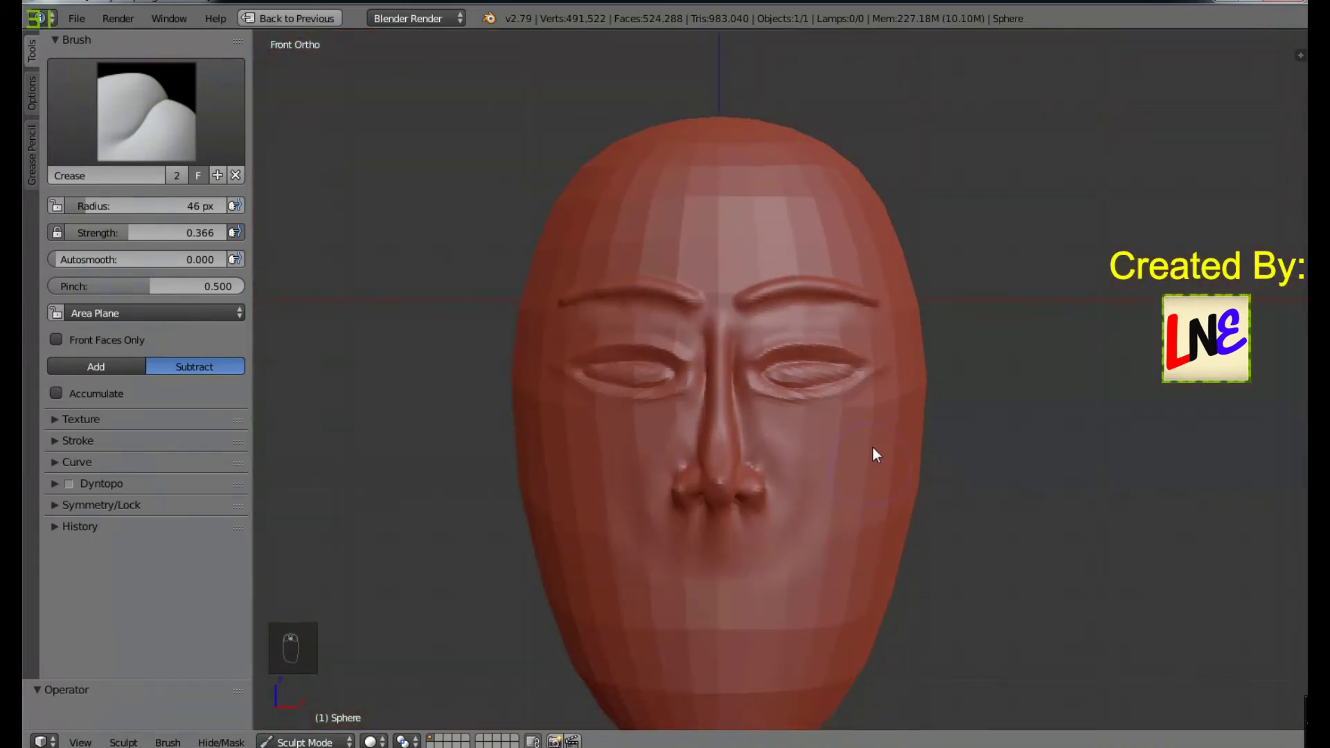
Step: Frame the area below the nose and stroke a trial mouth line, then undo it
left_click_drag(802, 370, 862, 391)
middle_click(862, 390)
left_click_drag(856, 355, 923, 484)
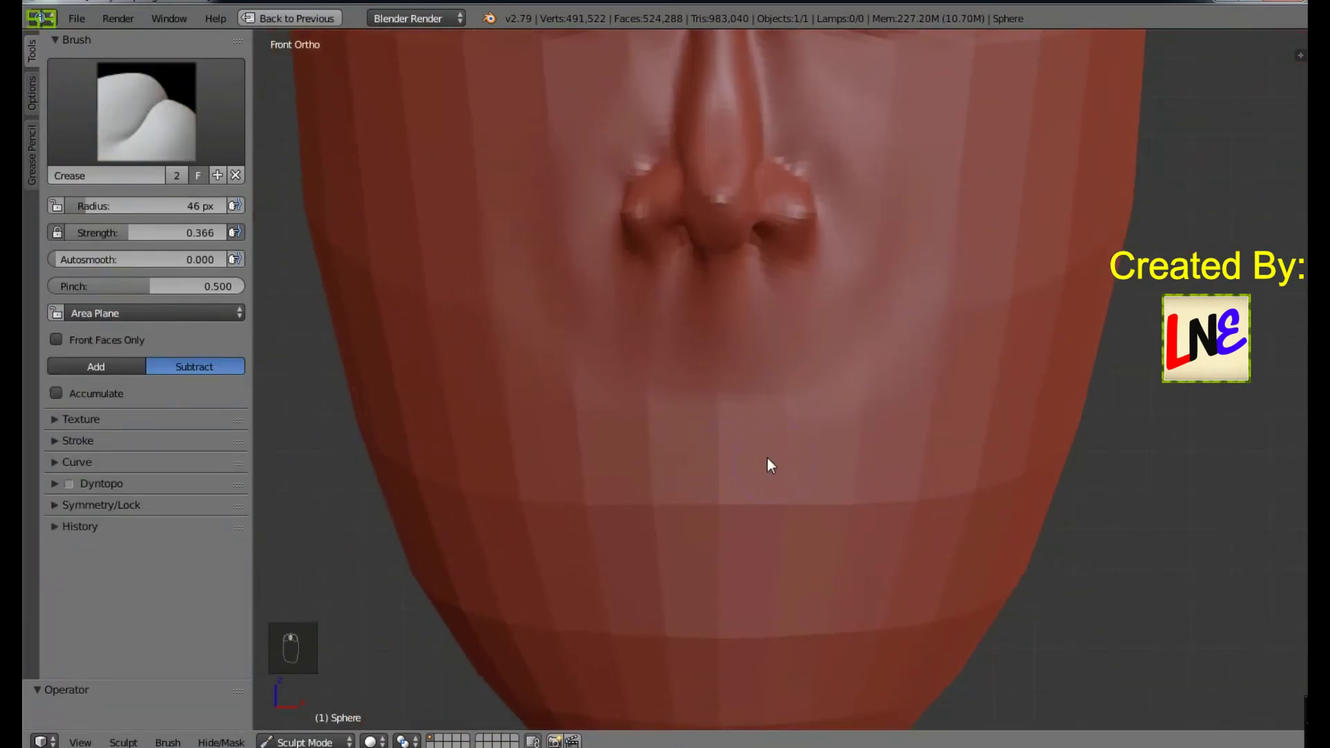
left_click_drag(676, 440, 1023, 478)
key("ctrl+z")
key("ctrl+z")
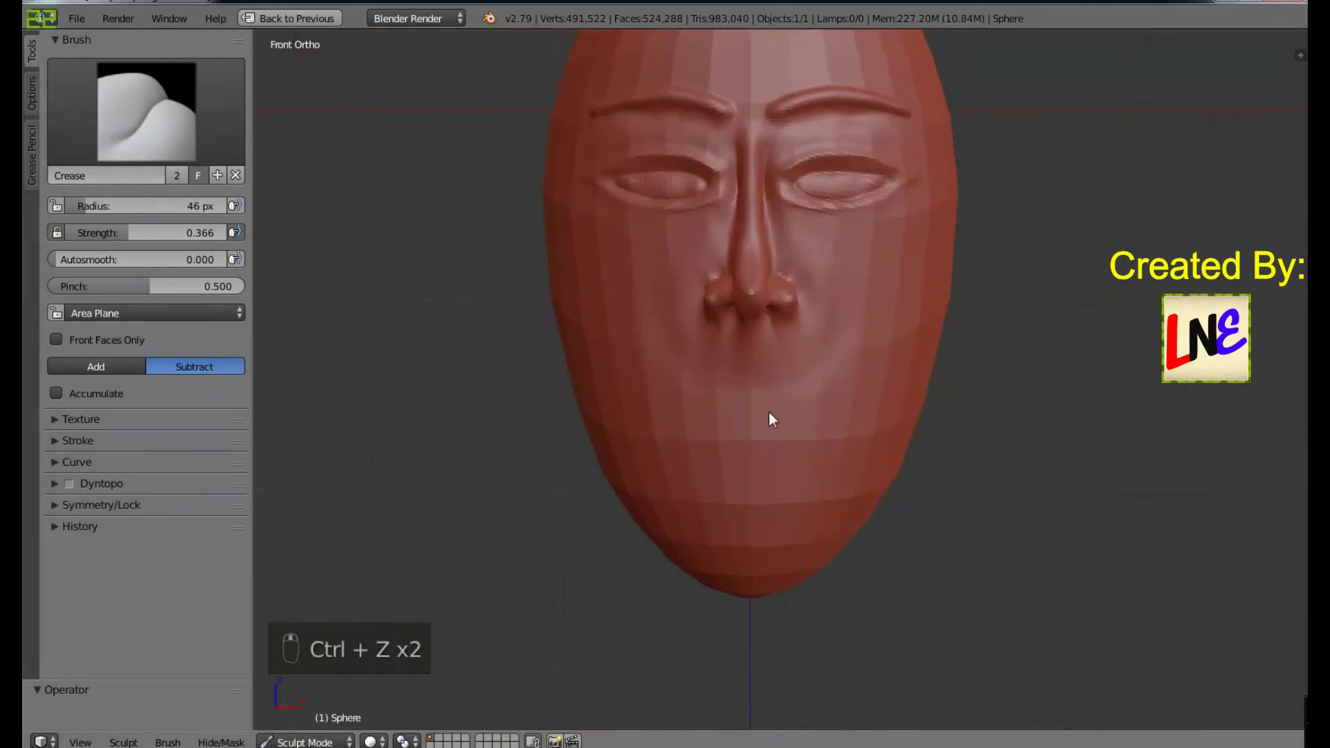
Step: Shrink the Crease brush radius to 19 px for a thin mouth line
key("f")
left_click(812, 456)
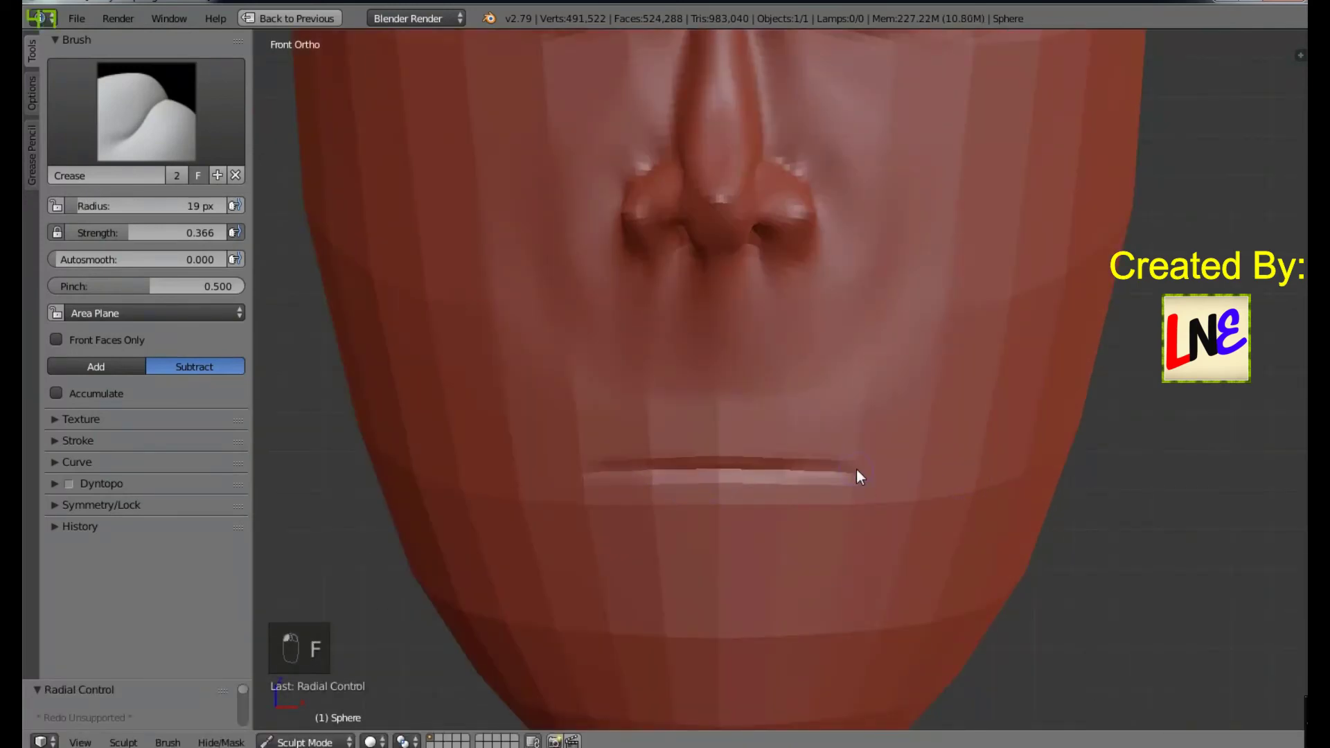
key("KP_1")
key("ctrl+z")
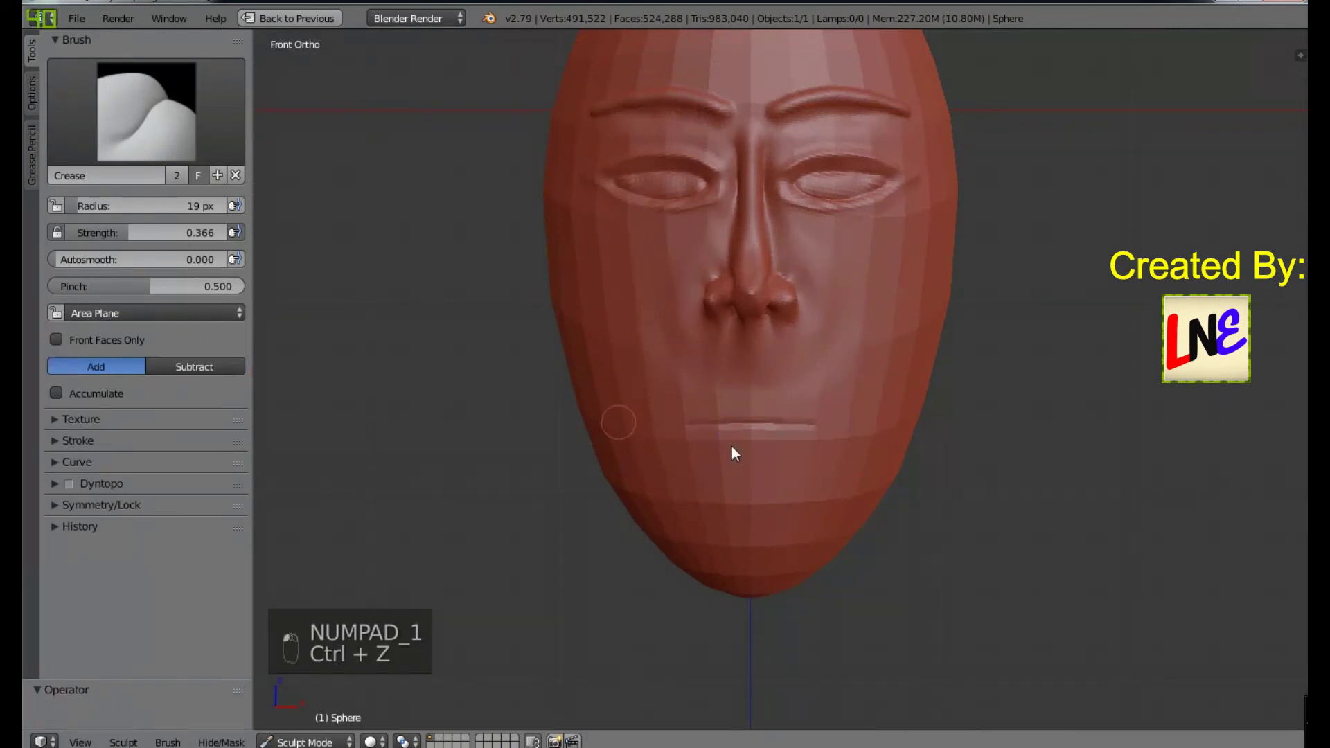
key("ctrl+z")
Step: Smooth the chin and lower face with a slightly larger Smooth brush, then return to Crease
key("f")
left_click_drag(897, 467, 825, 398)
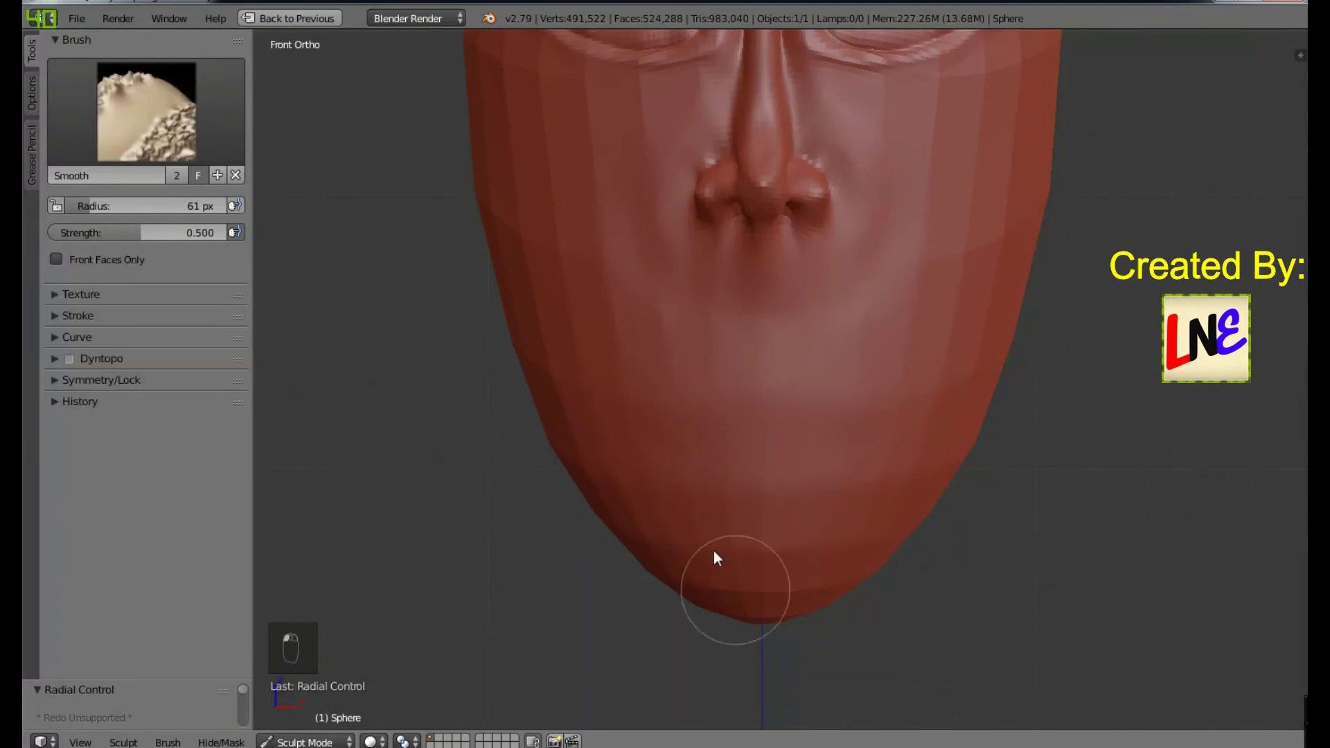
left_click_drag(926, 415, 162, 141)
left_click_drag(163, 142, 116, 354)
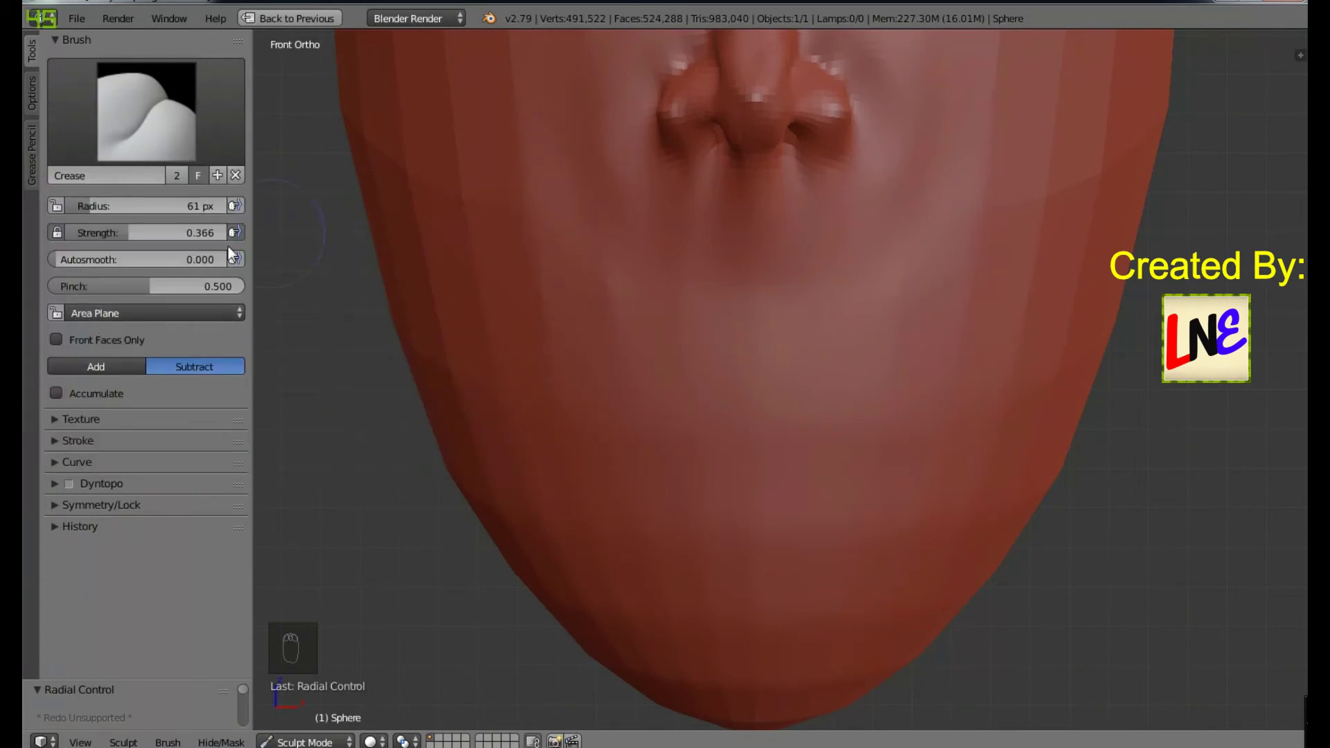
left_click_drag(124, 363, 503, 350)
key("f")
Step: Build up the lip line with upper and lower lip shapes and the mouth corners
left_click_drag(534, 353, 838, 424)
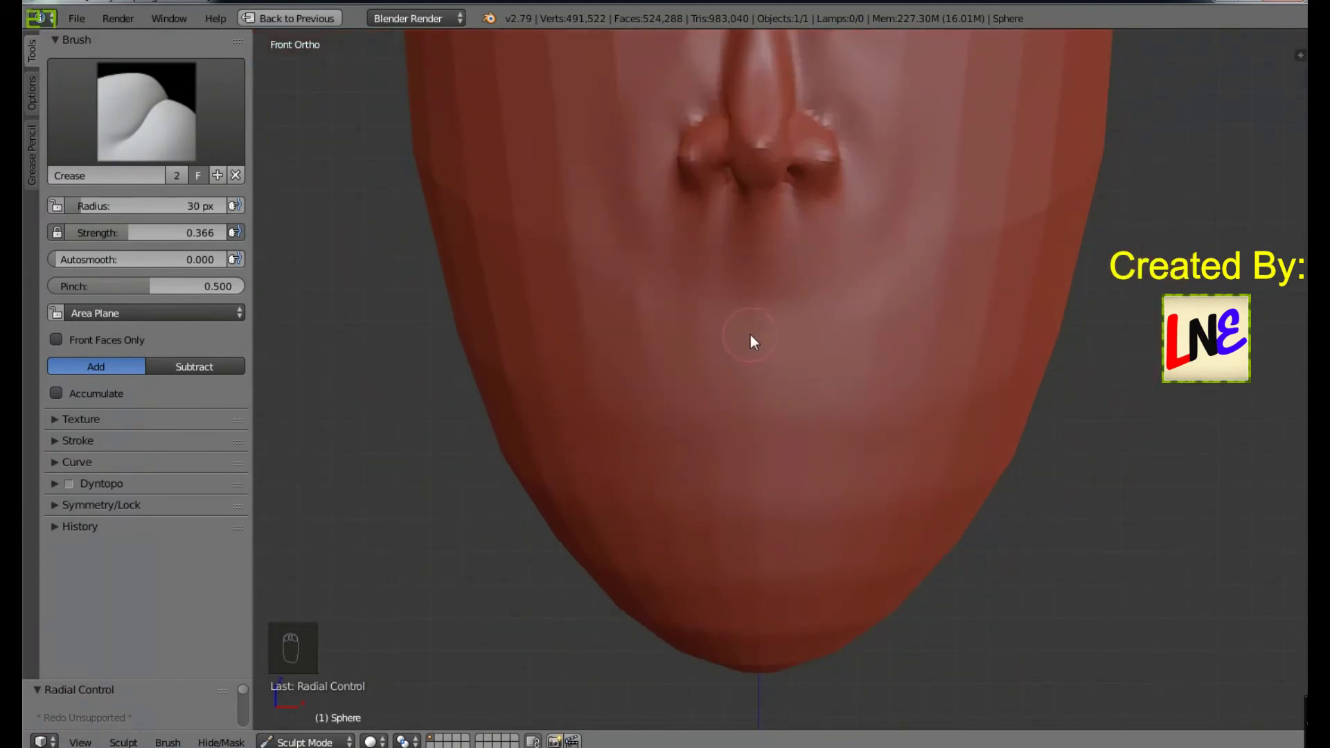
middle_click(769, 339)
left_click_drag(769, 338, 843, 346)
middle_click(841, 346)
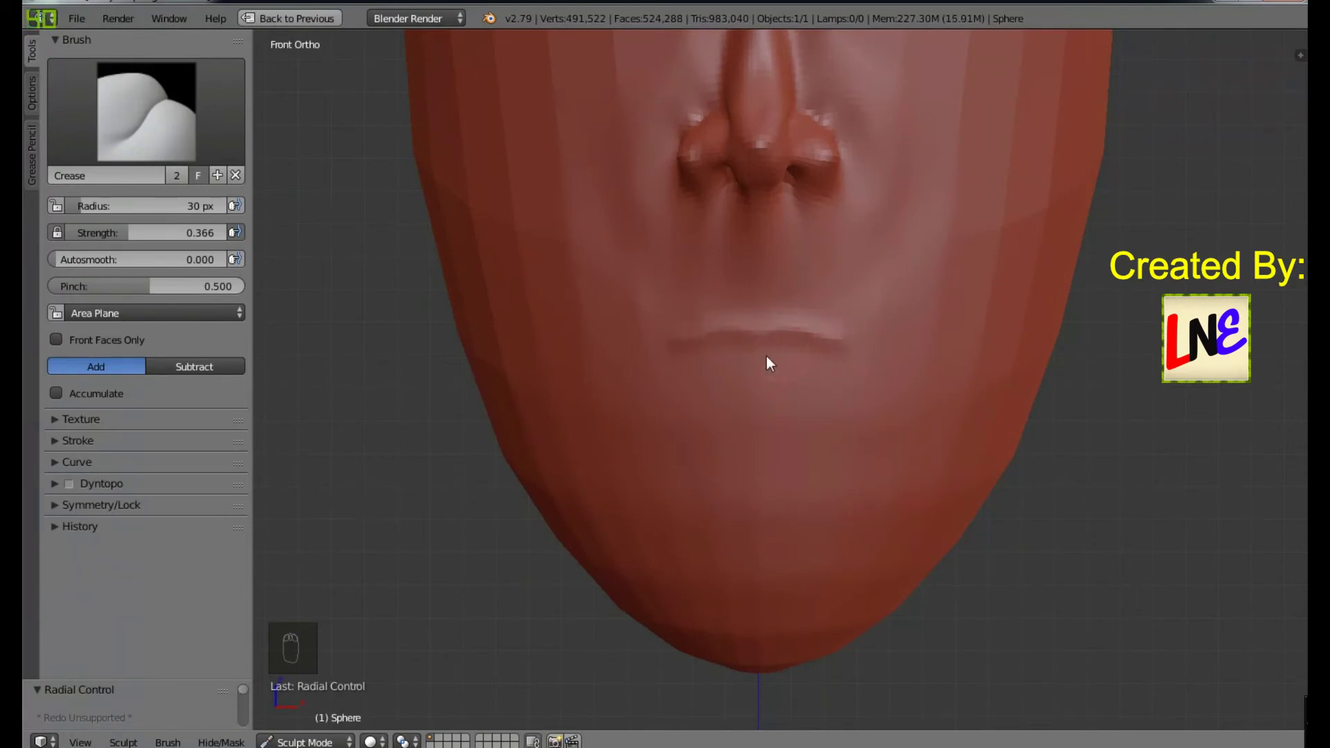
left_click_drag(837, 404, 774, 366)
left_click_drag(774, 366, 730, 377)
key("ctrl+z")
left_click_drag(818, 366, 841, 358)
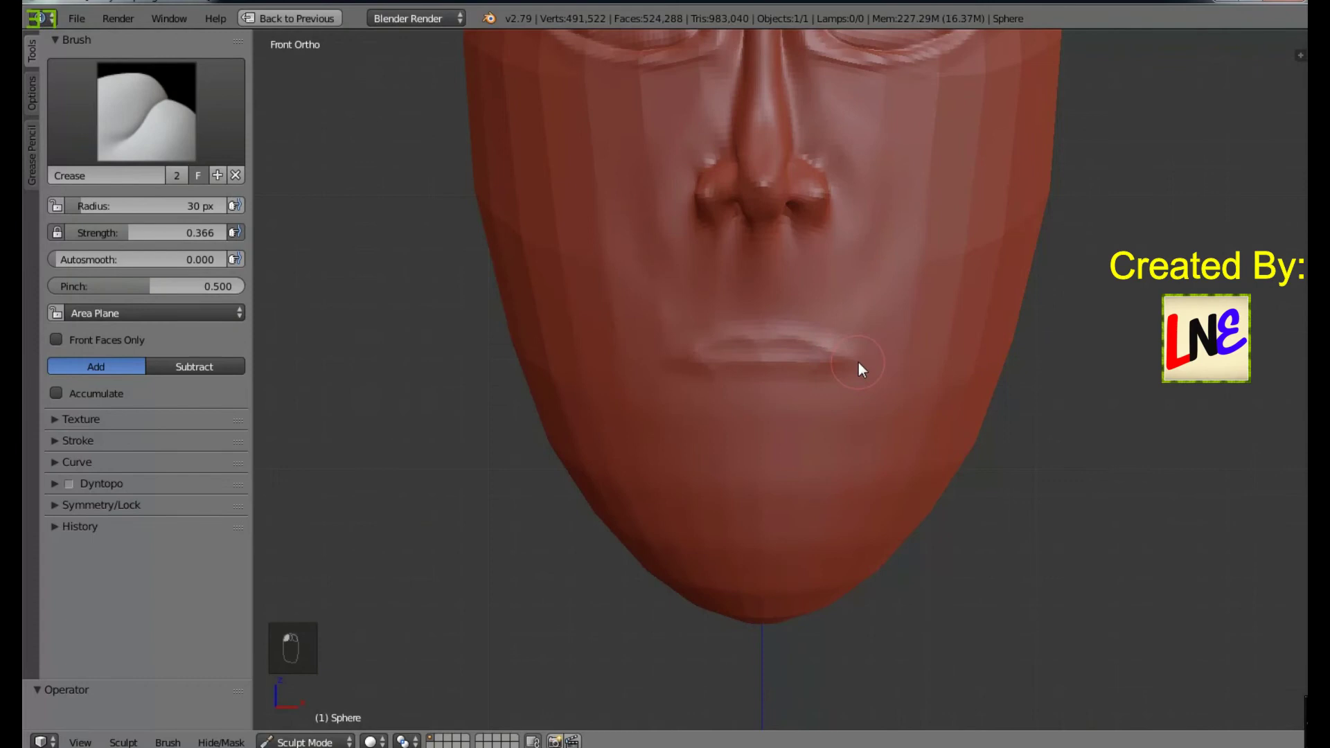
middle_click(921, 411)
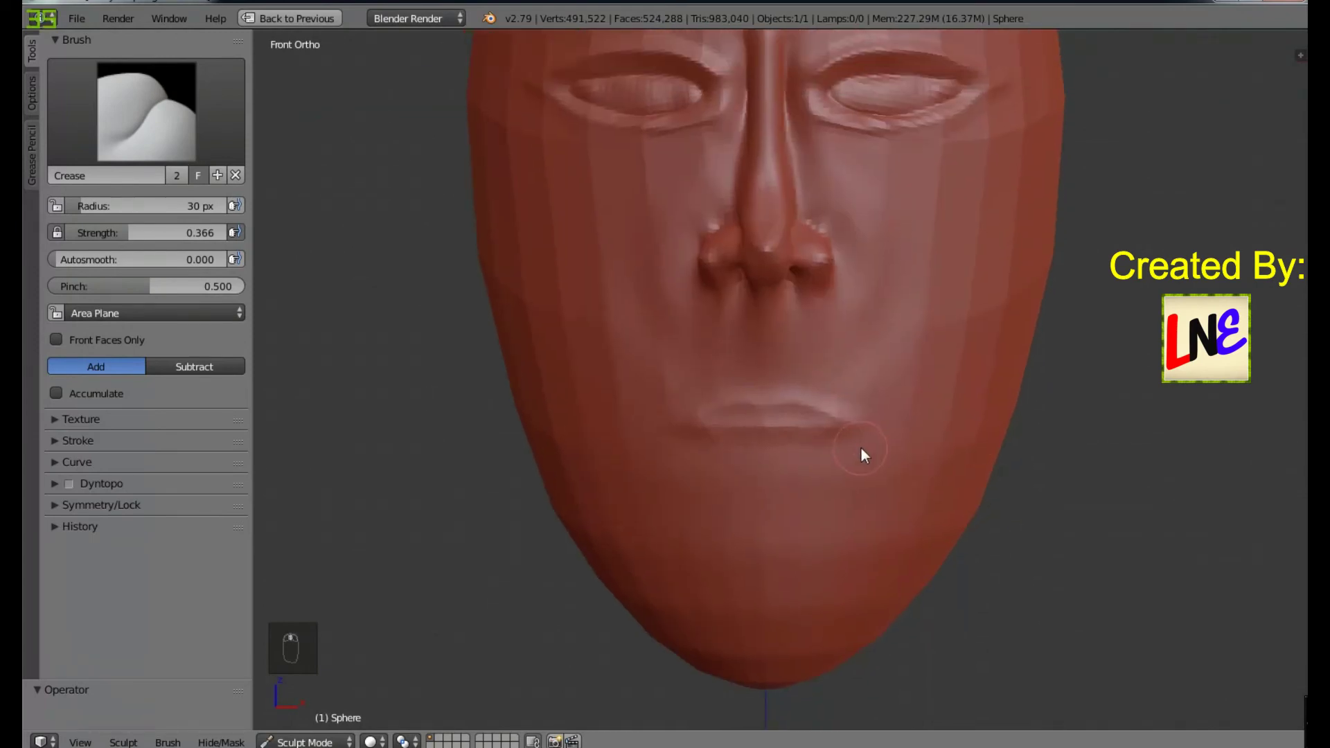
Step: Refine the upper lip, lower lip and mouth corners
left_click_drag(773, 427, 656, 435)
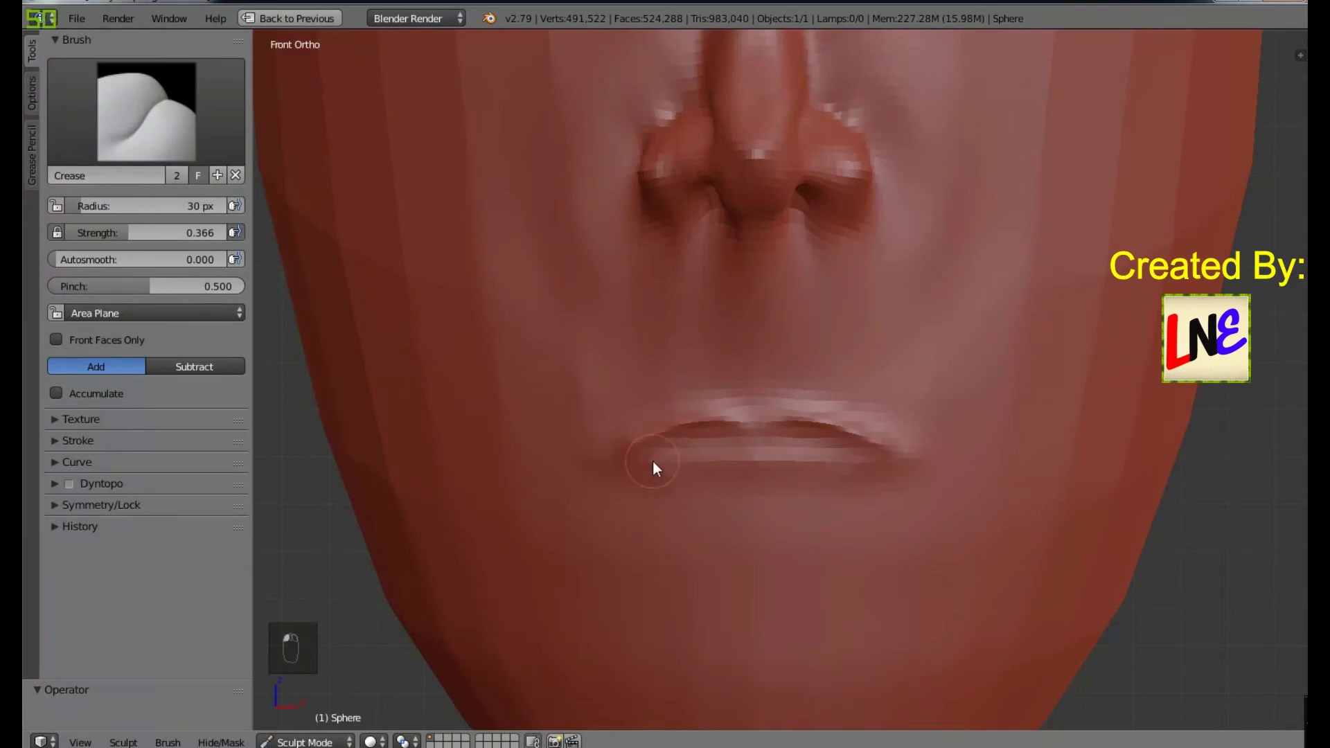
left_click_drag(933, 484, 237, 352)
left_click_drag(238, 352, 928, 448)
key("ctrl+z")
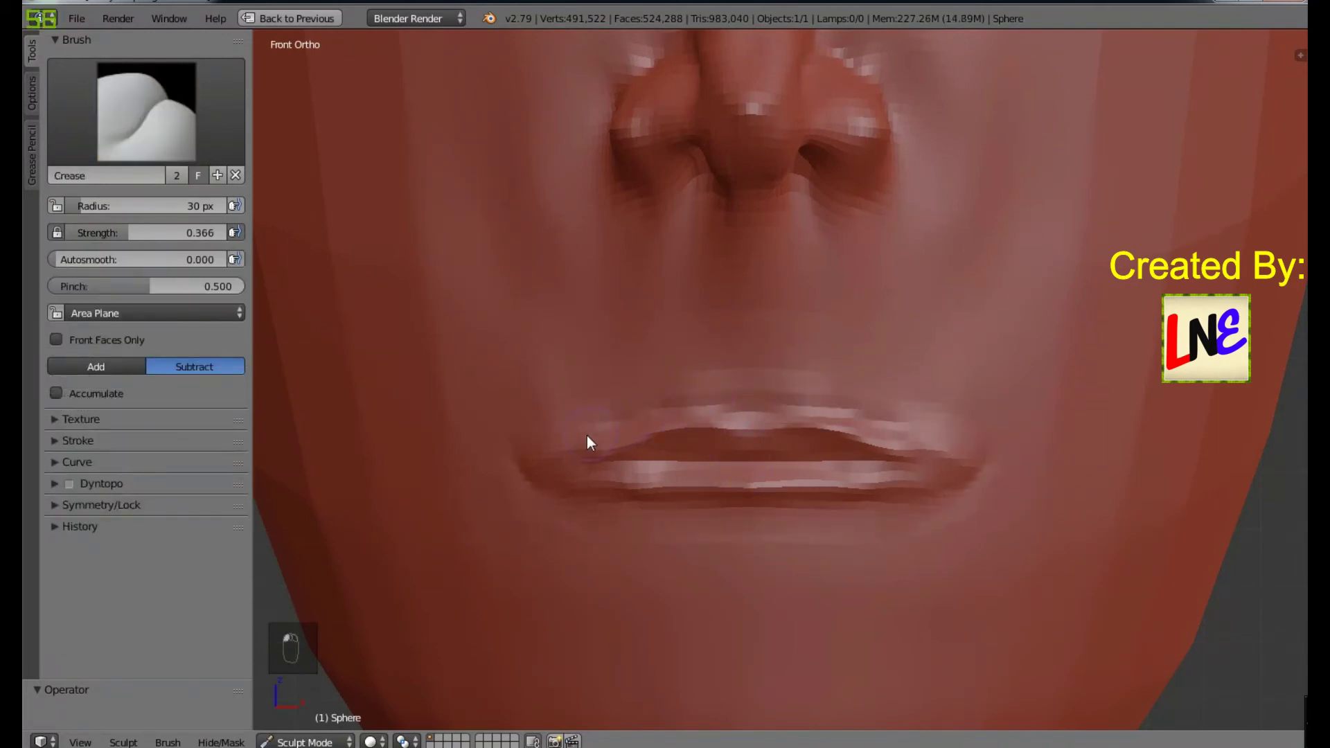
Step: Deepen the line between the lips, sharpen both lip edges and the mouth-corner crease
left_click_drag(549, 424, 792, 517)
left_click_drag(806, 507, 609, 522)
left_click_drag(555, 485, 970, 472)
left_click_drag(748, 462, 970, 472)
left_click_drag(970, 472, 1121, 482)
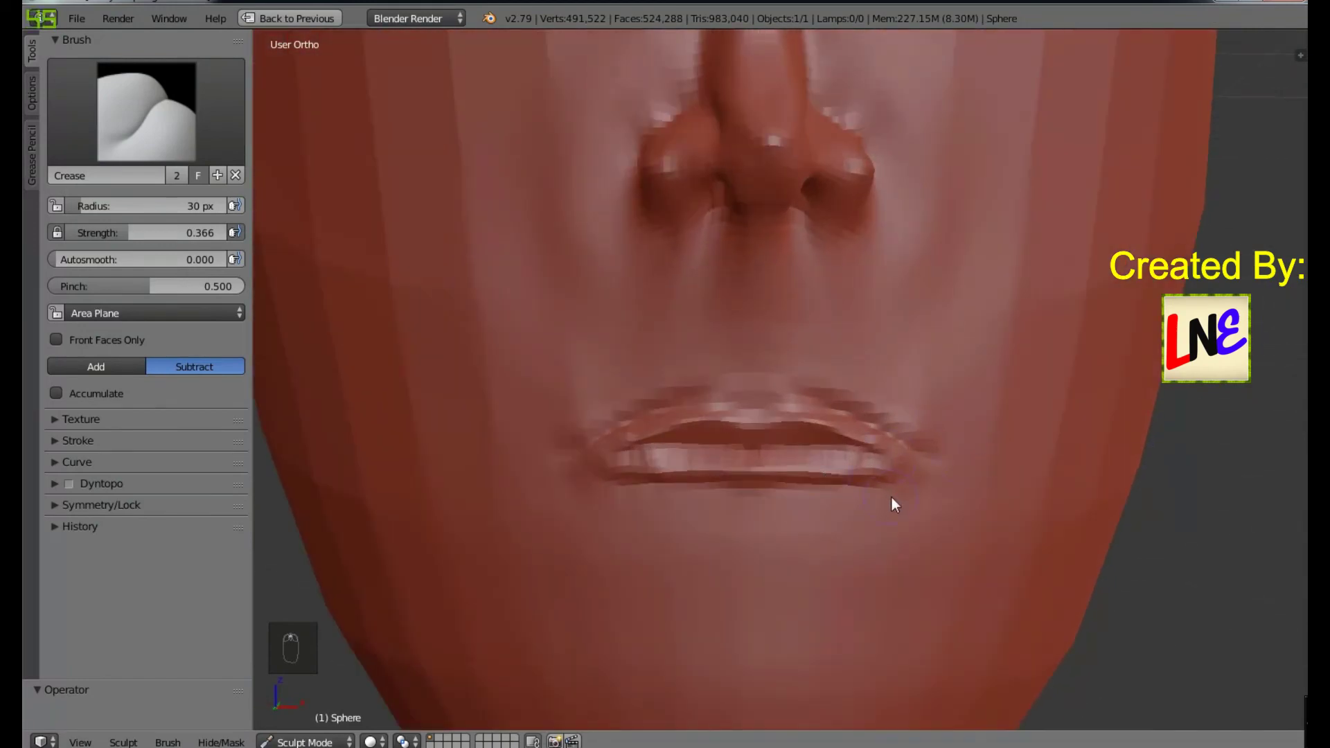
Step: Refine the crease between the lips and the lower lip edge, framing the mouth closer
left_click_drag(784, 487, 685, 526)
left_click_drag(740, 527, 747, 534)
left_click_drag(775, 524, 769, 445)
middle_click(737, 405)
left_click_drag(746, 405, 816, 564)
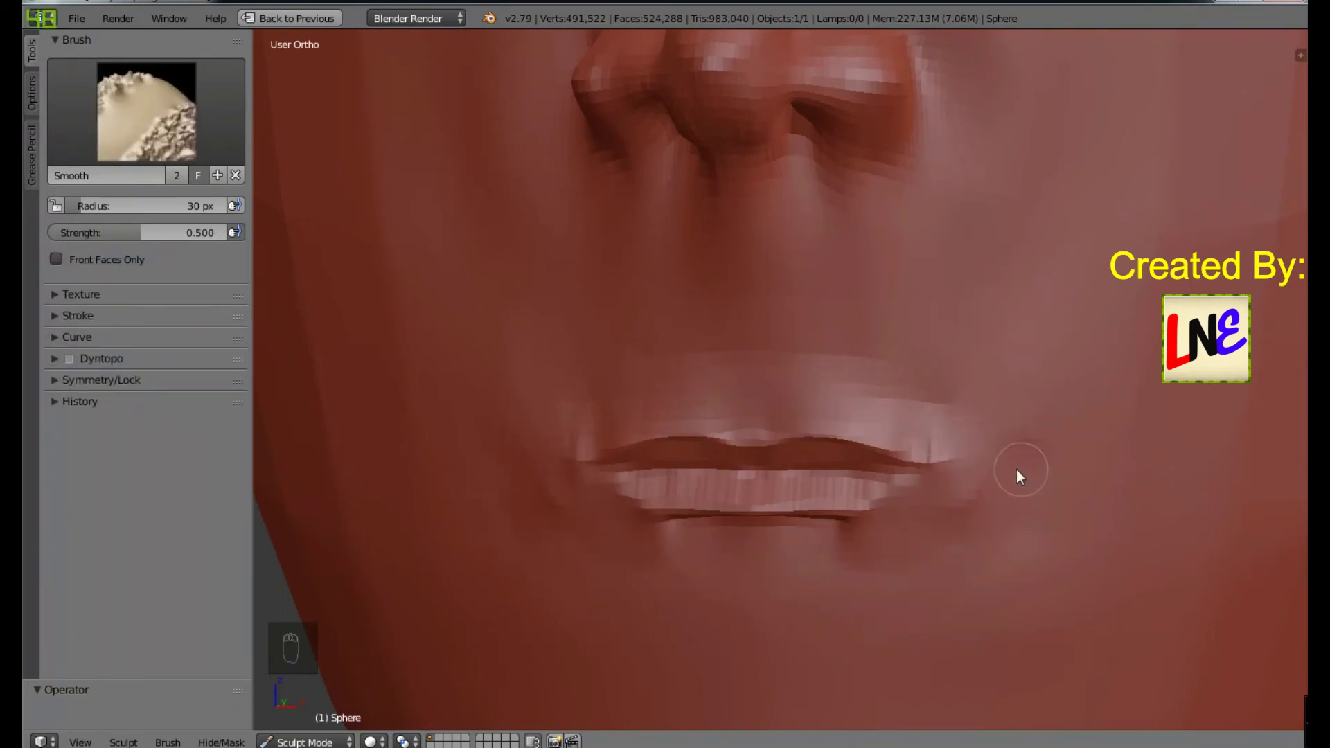
Step: Smooth rough spots on the lips, then re-sharpen the lip line, lower lip edge and upper lip outline
left_click_drag(576, 374, 915, 539)
key("ctrl+z")
left_click_drag(861, 374, 1076, 530)
left_click_drag(669, 557, 705, 613)
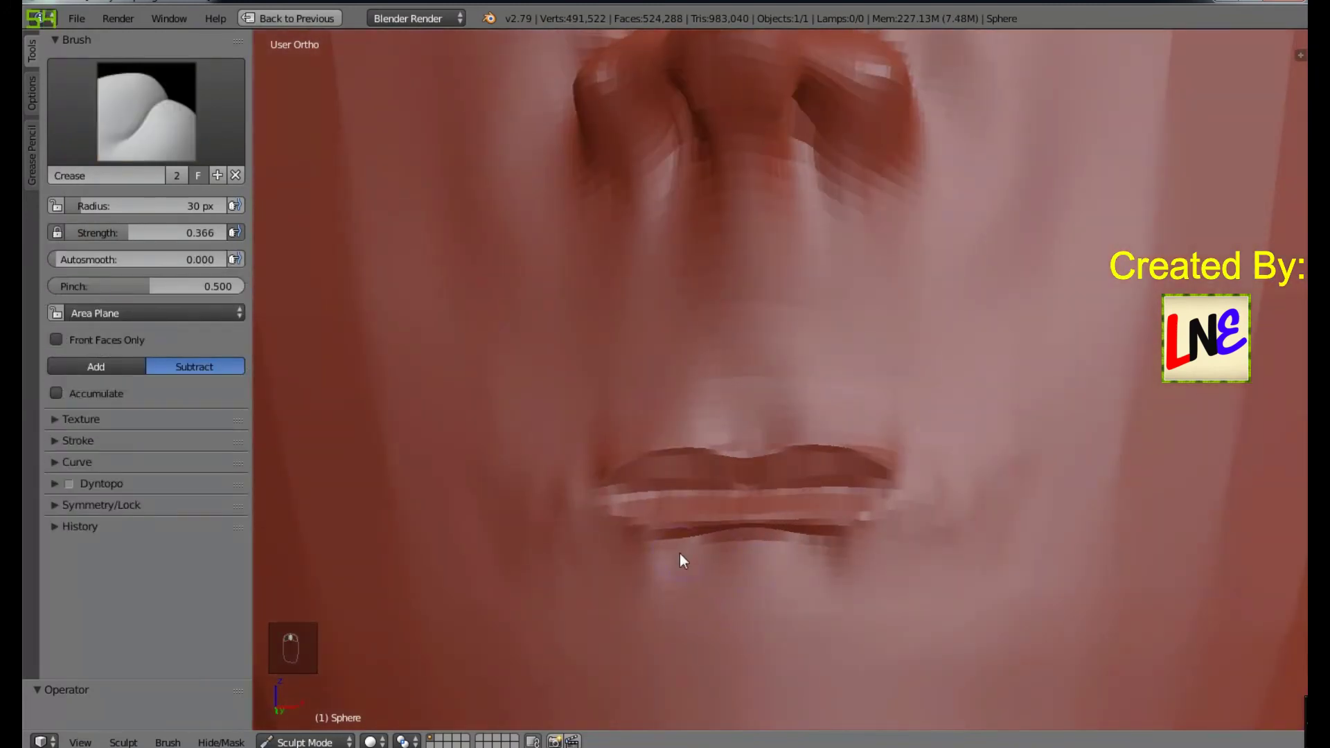
left_click_drag(1016, 540, 929, 518)
Step: Build up the rims of both lips with the Crease brush in Add mode, then view the whole face
left_click(929, 519)
left_click_drag(126, 373, 592, 481)
left_click_drag(592, 480, 753, 518)
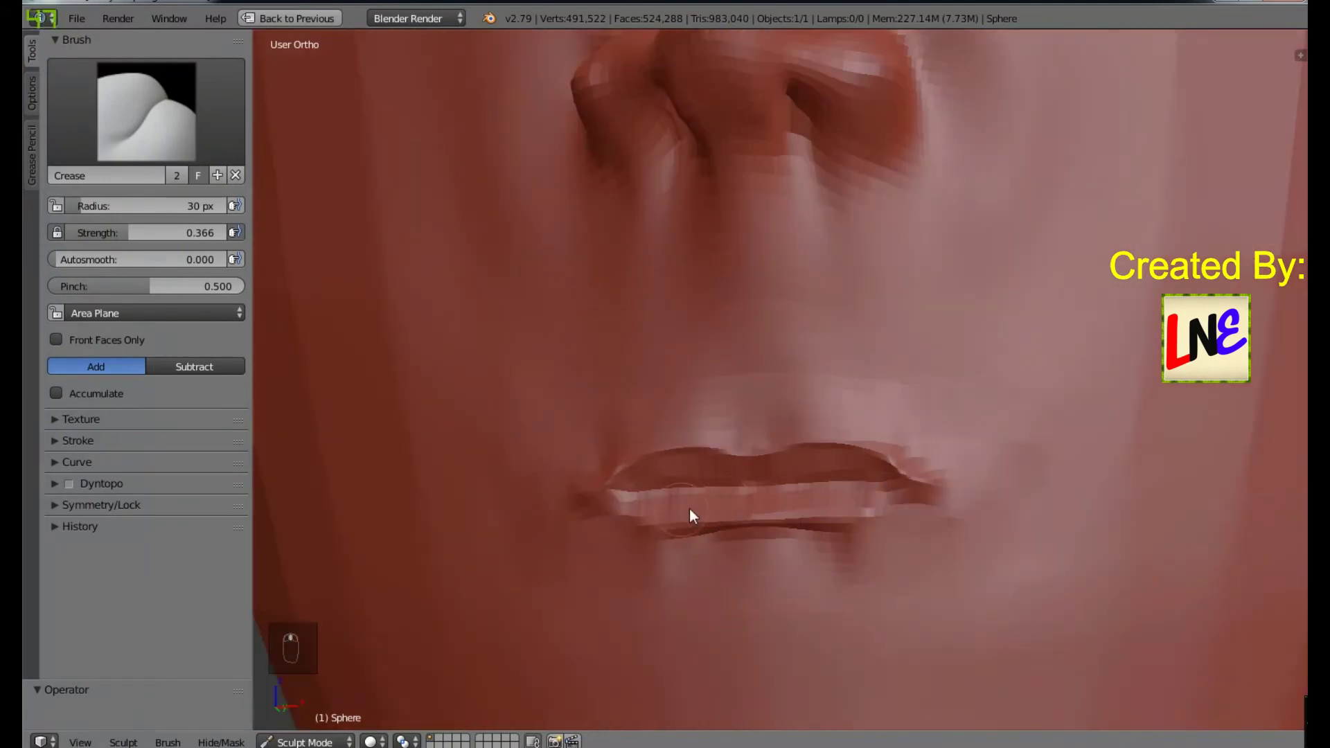
left_click_drag(698, 520, 925, 516)
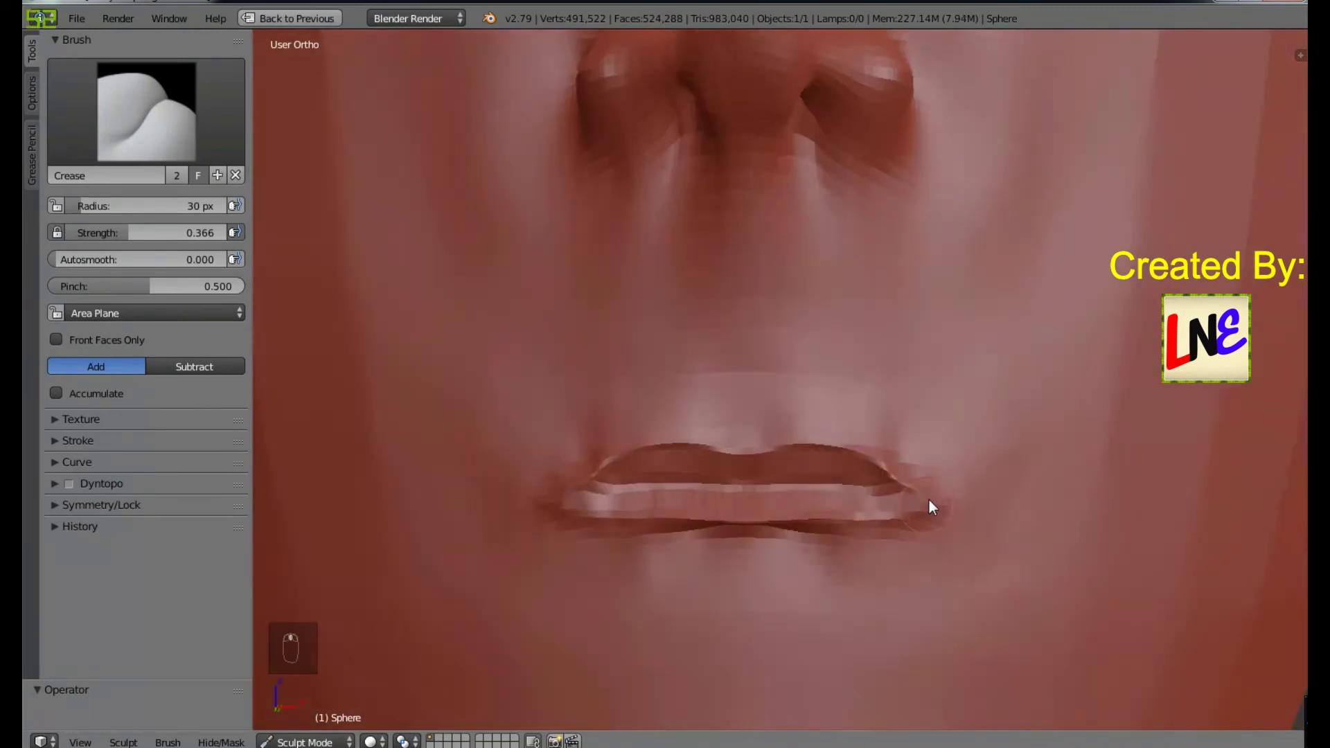
left_click_drag(242, 364, 937, 419)
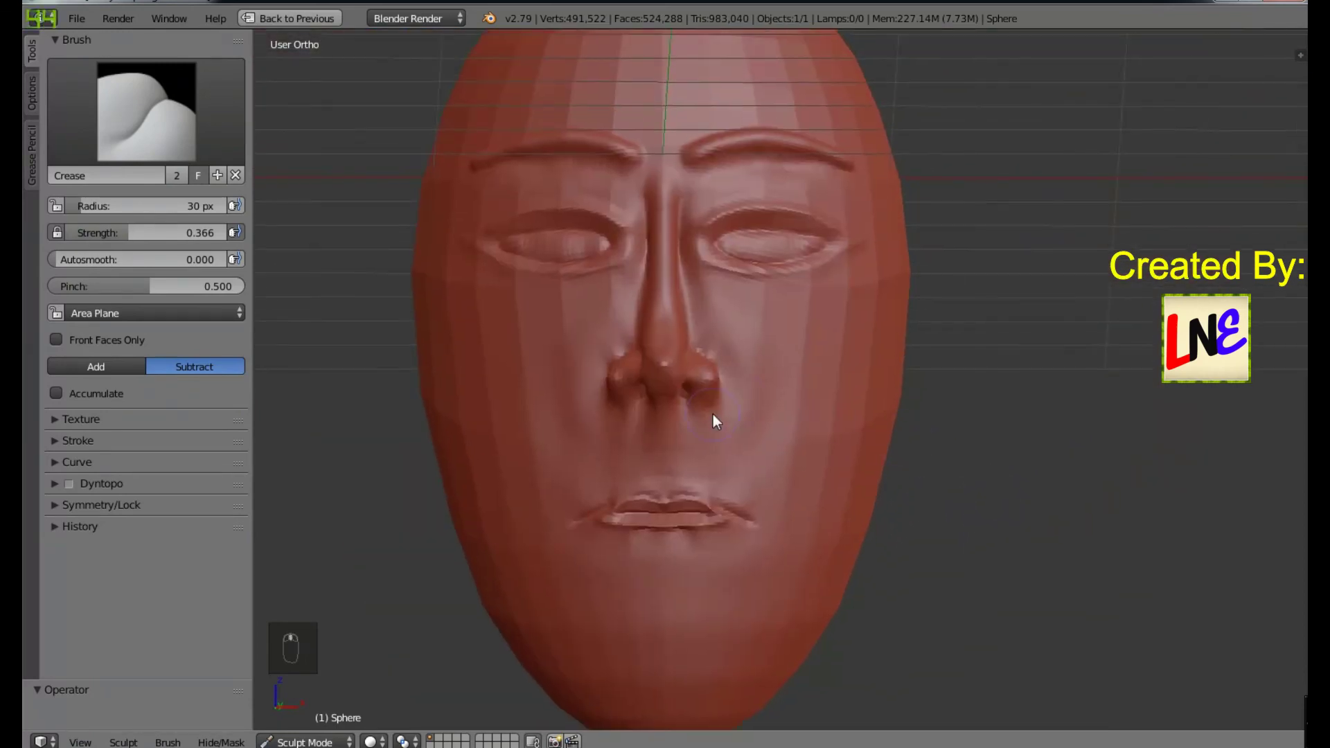
Step: Smooth the left cheek and the right side of the jaw with a large brush radius
key("f")
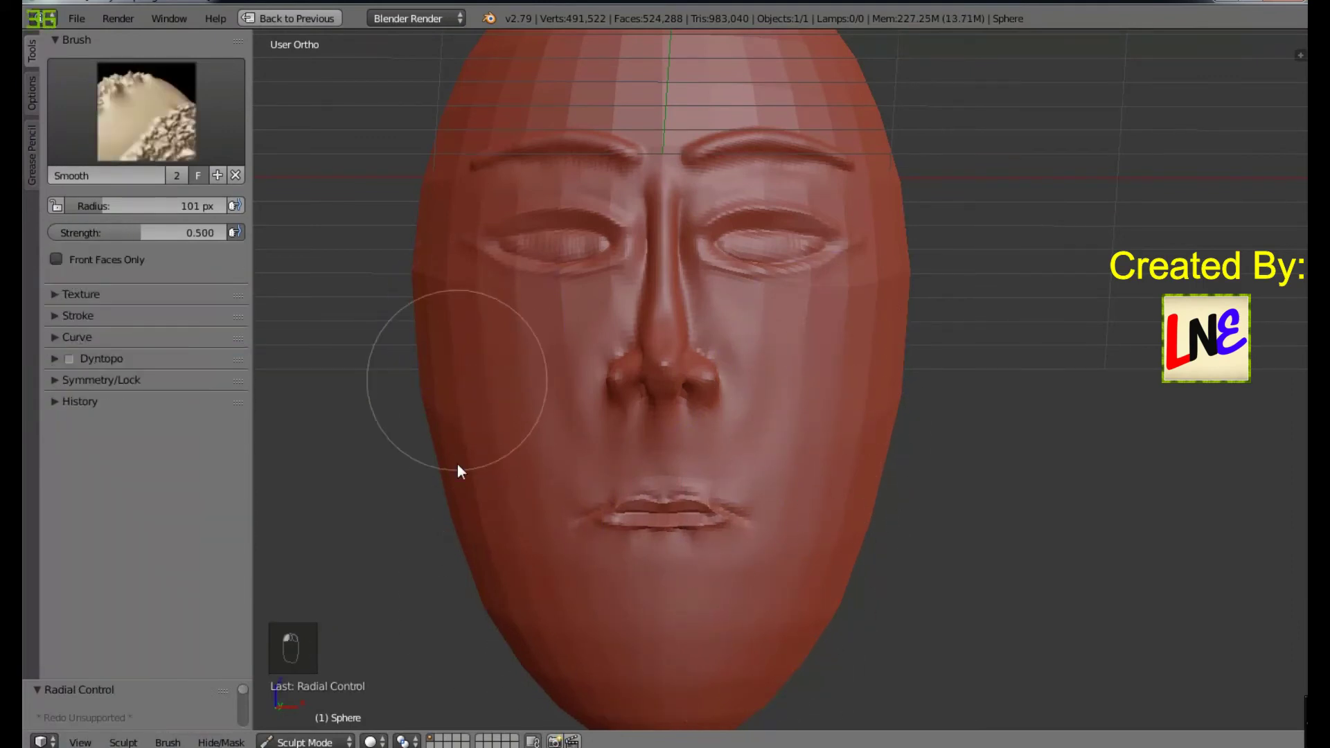
left_click(494, 530)
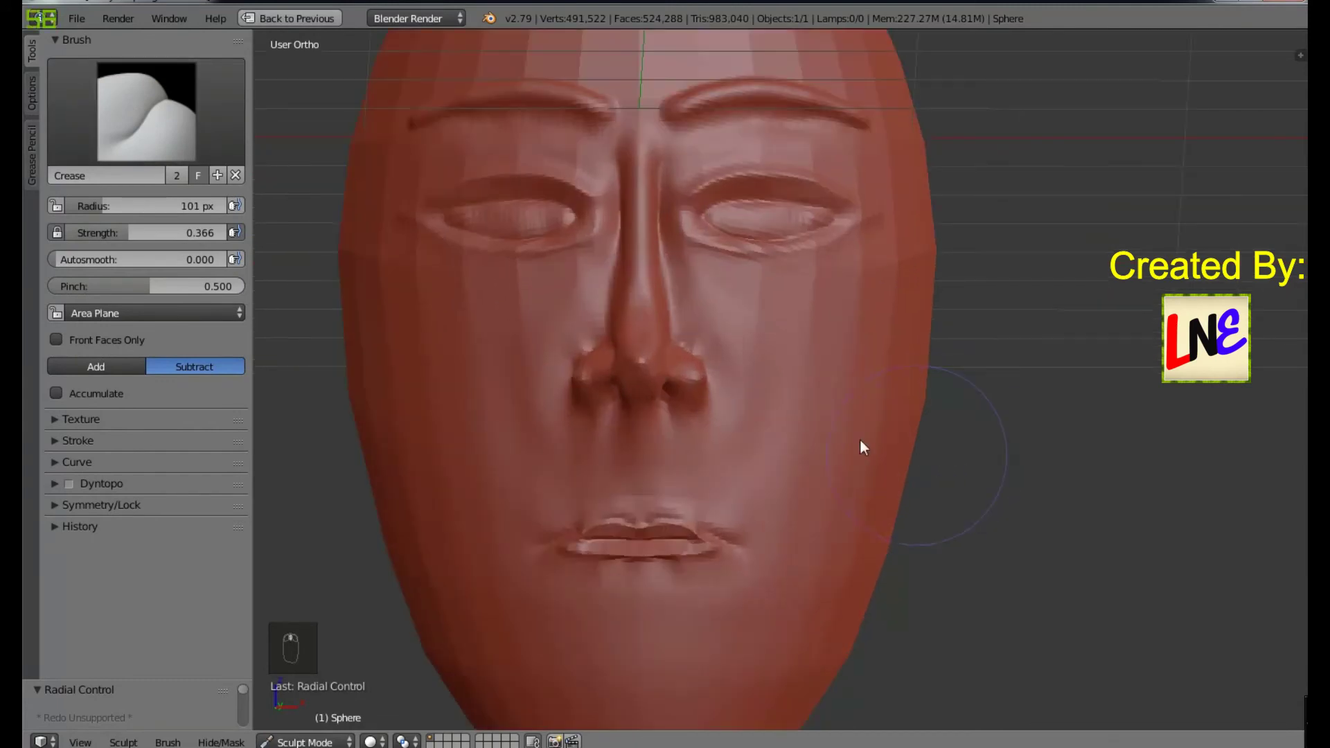
left_click_drag(751, 351, 847, 620)
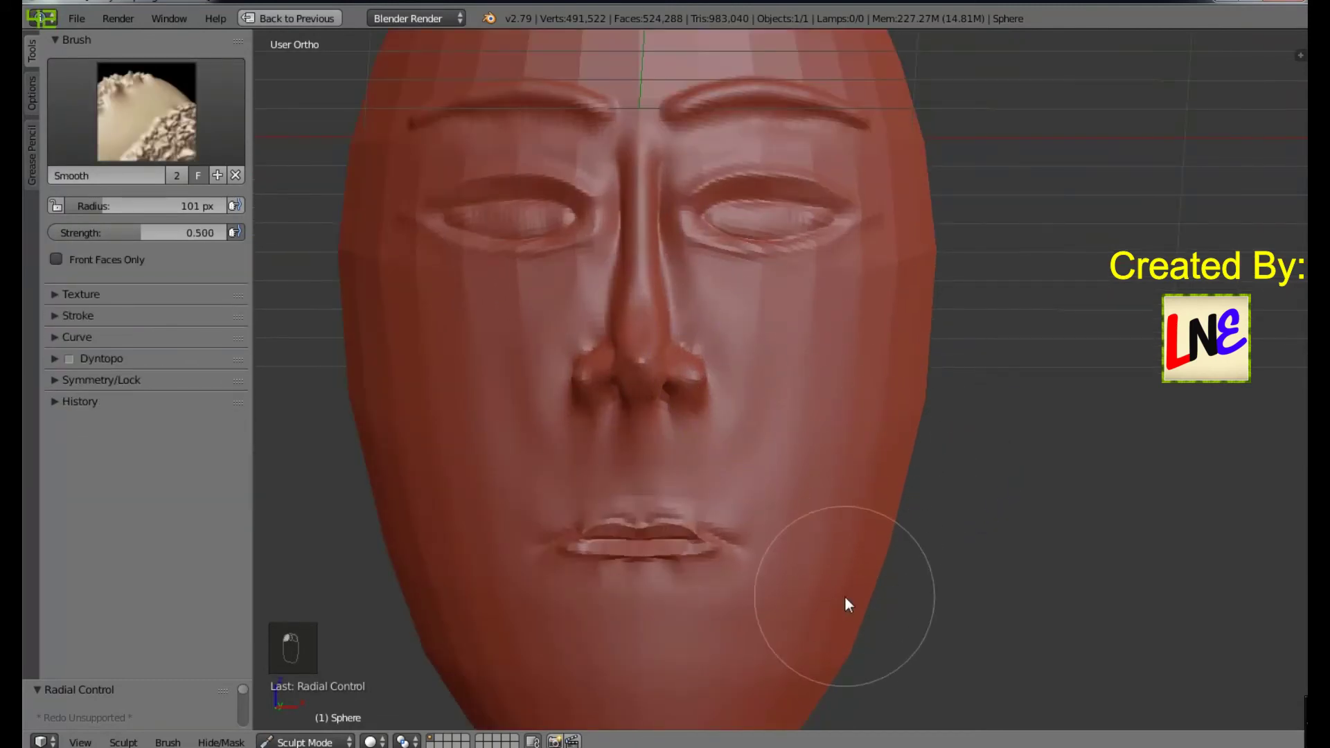
left_click(817, 659)
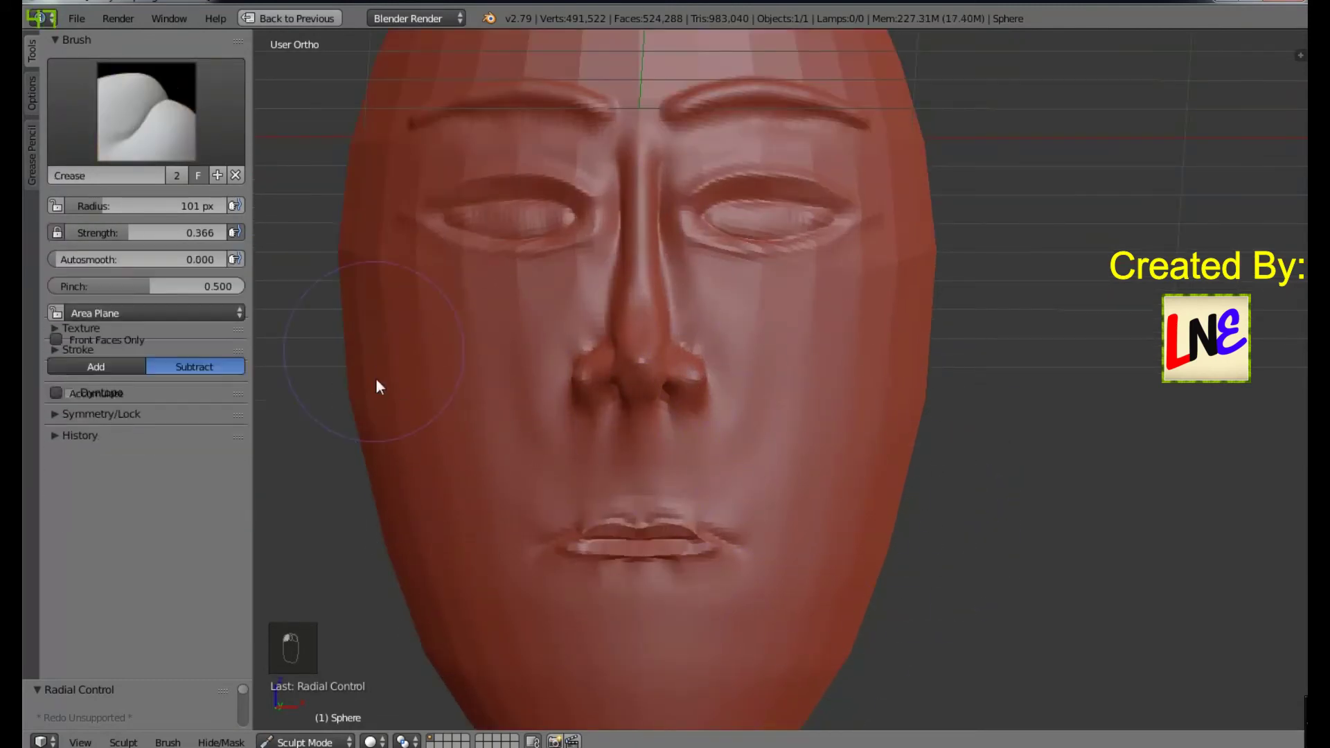
left_click_drag(517, 538, 964, 511)
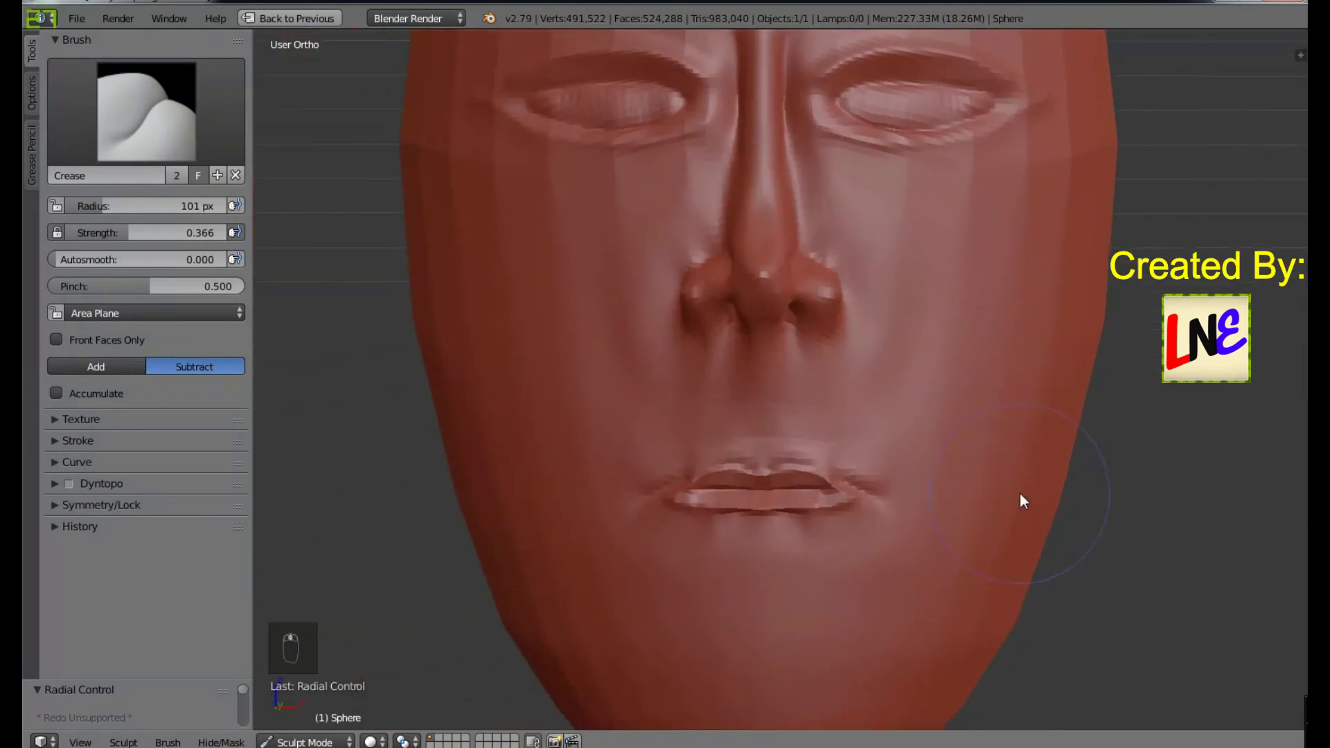
Step: Shrink the brush, zoom onto the mouth and shape the area above the upper lip
left_click(133, 153)
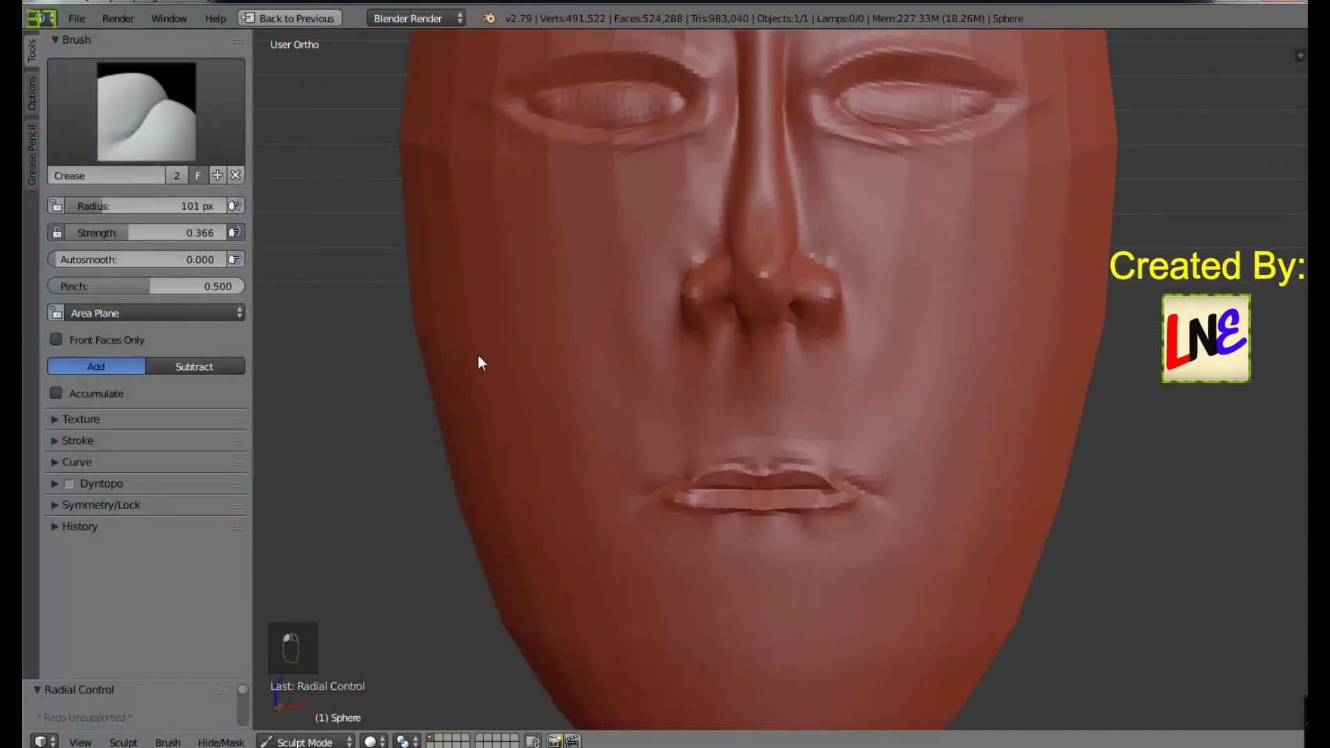
key("f")
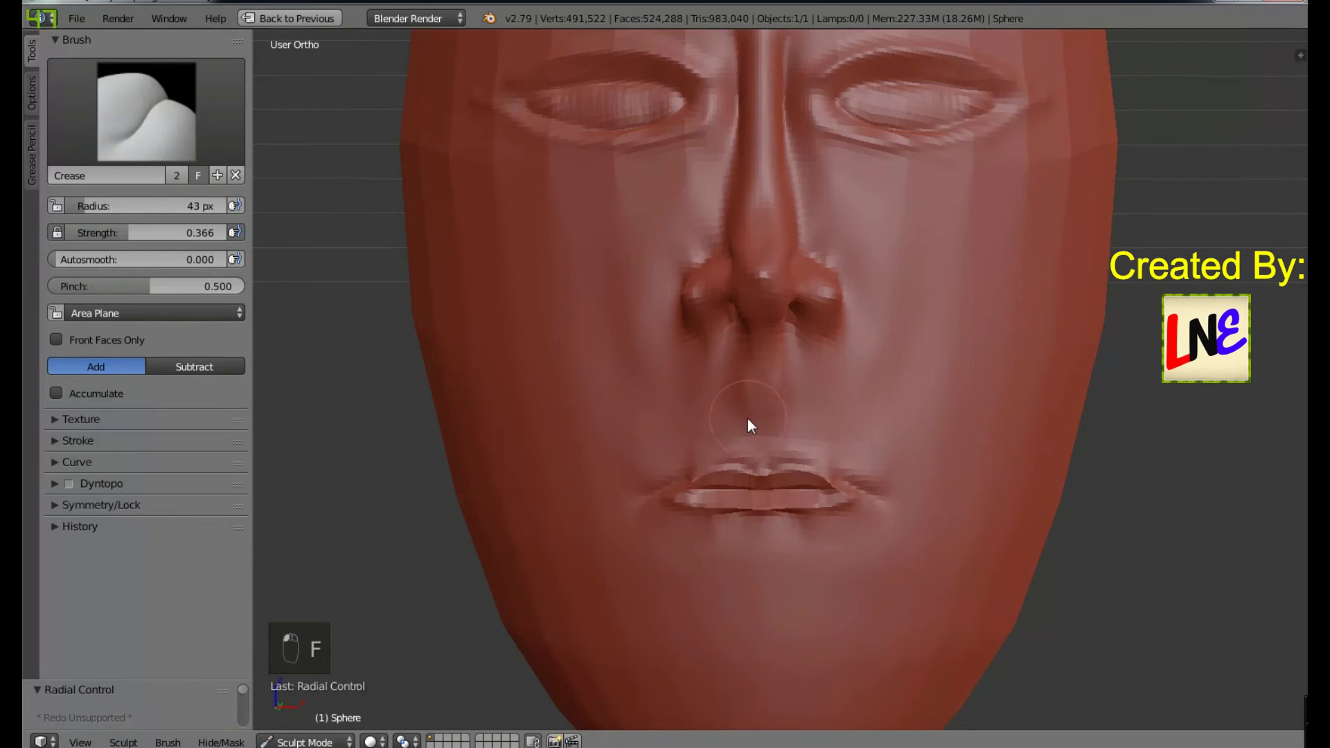
key("ctrl+z")
left_click(765, 452)
key("ctrl+z")
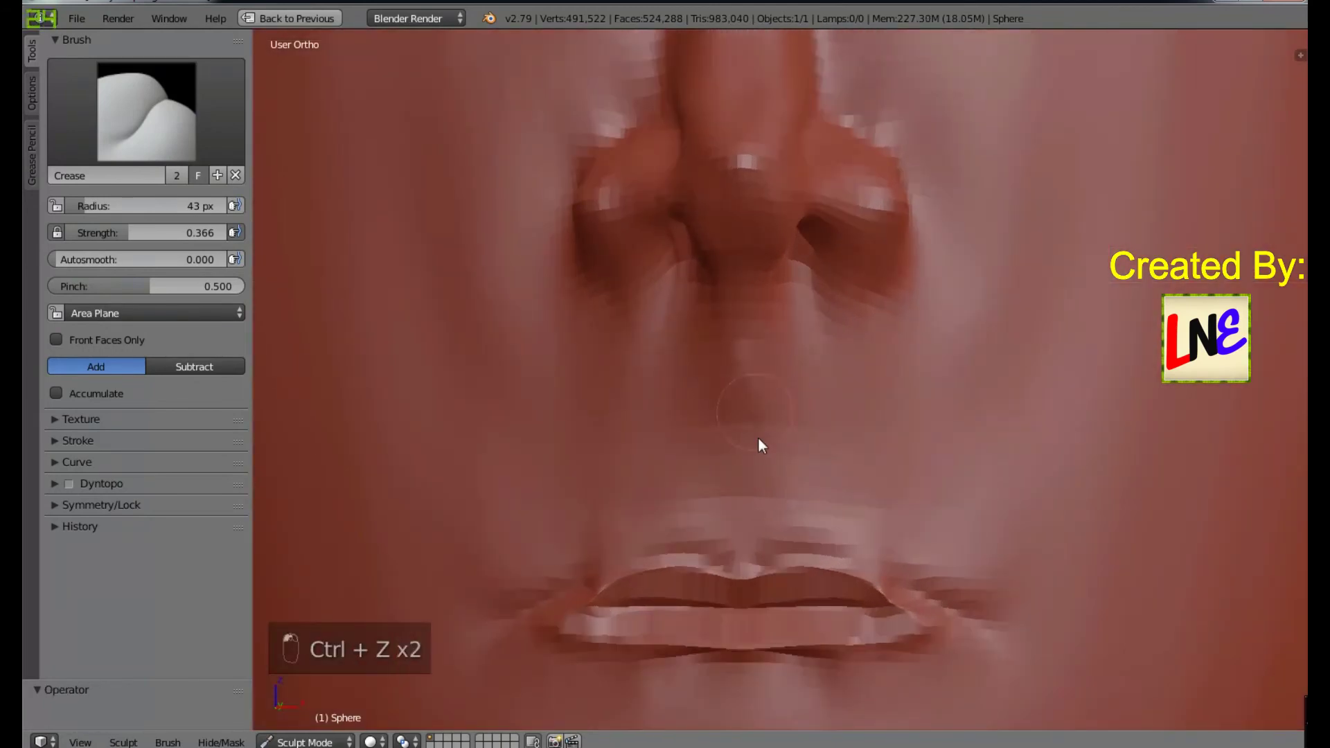
left_click_drag(774, 509, 809, 528)
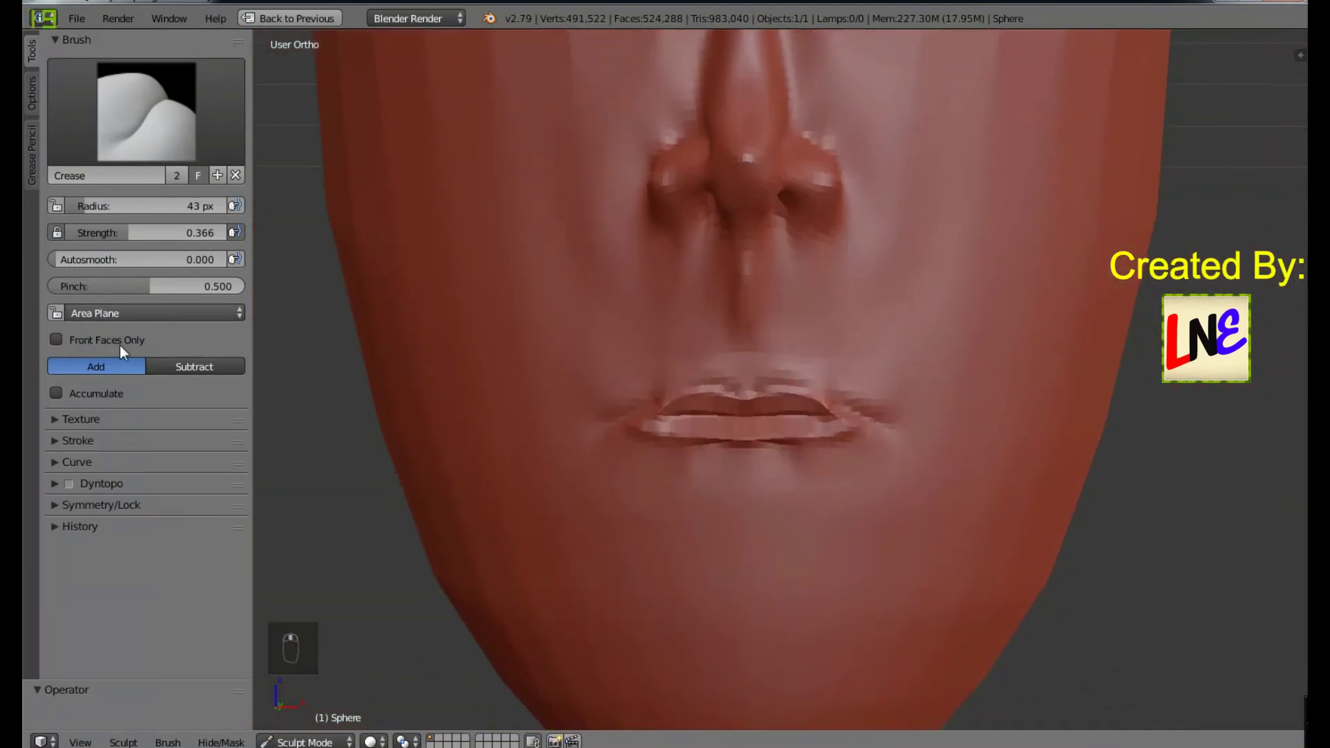
middle_click(727, 412)
left_click_drag(730, 405, 884, 527)
key("ctrl+z")
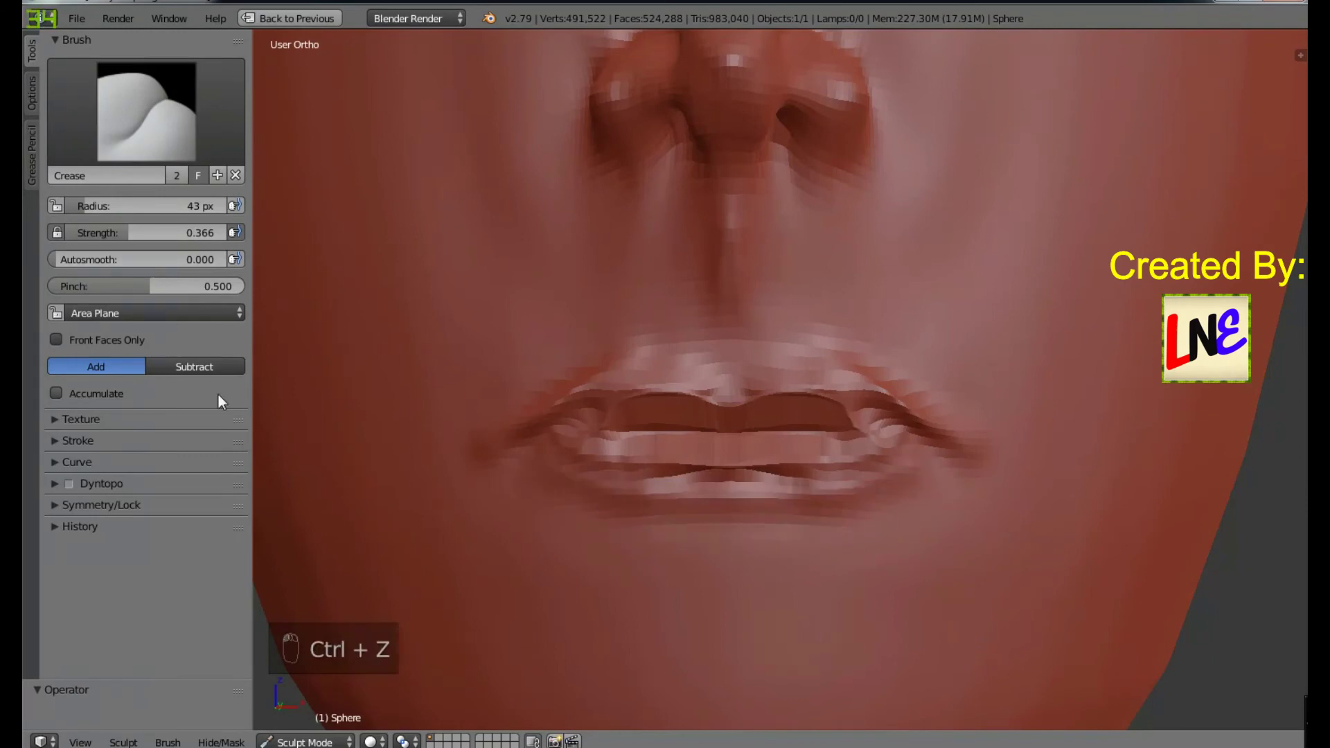
Step: Build up the upper and lower lip rims, raise the mouth corners and crease the lip line and both corners
left_click_drag(189, 370, 646, 405)
left_click_drag(593, 361, 530, 444)
left_click_drag(434, 396, 933, 378)
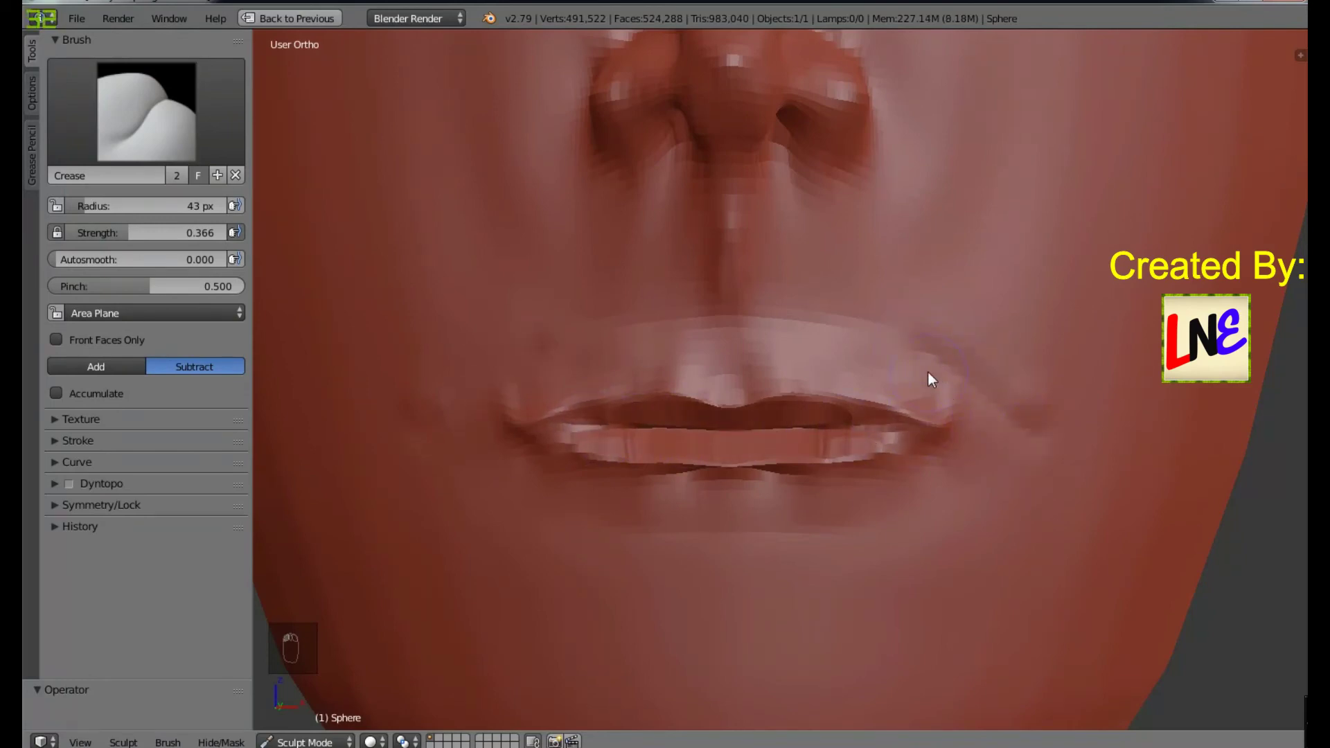
left_click_drag(1030, 481, 974, 389)
left_click_drag(958, 394, 941, 562)
left_click_drag(798, 533, 851, 530)
Step: Switch to smoothing and bring the eye area into view
key("KP_1")
middle_click(854, 546)
left_click_drag(771, 415, 700, 455)
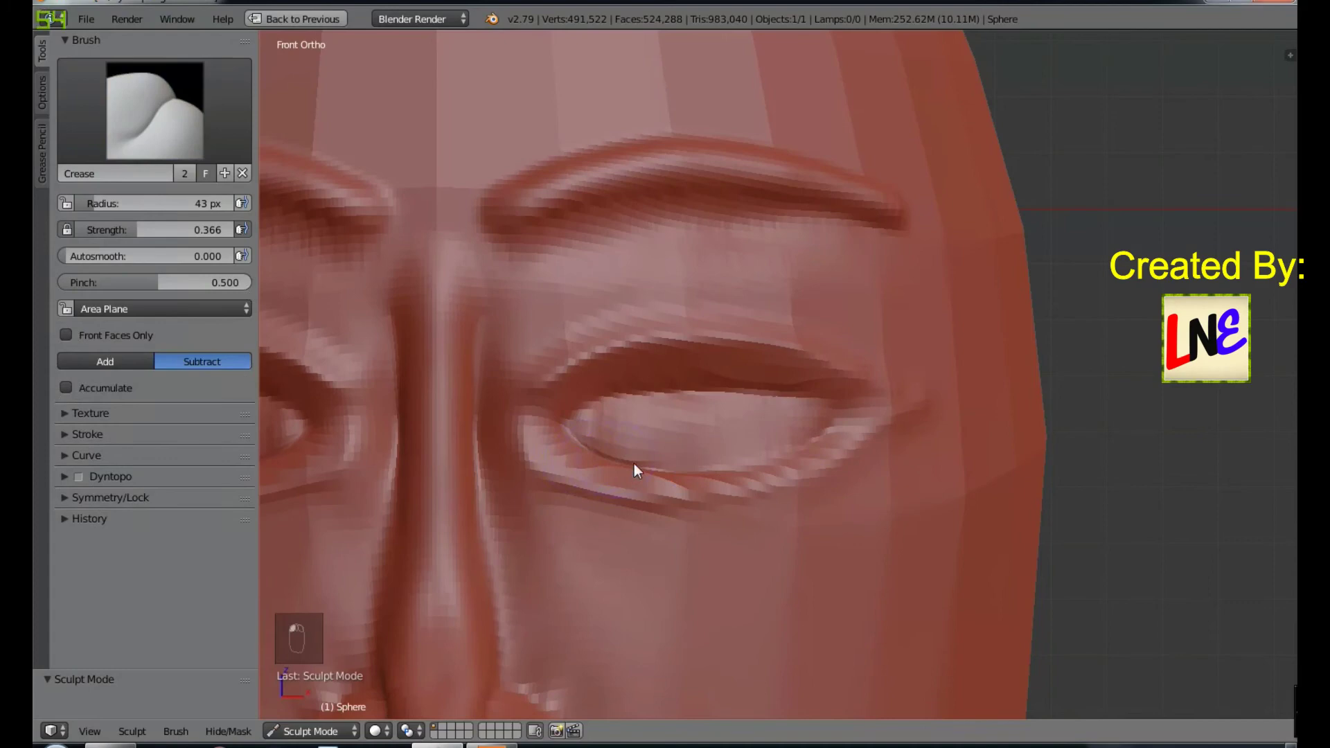
Step: Cut the lower eyelid fold inward with Crease Subtract, then raise its rim with Crease Add
middle_click(615, 410)
left_click(768, 413)
middle_click(633, 429)
left_click_drag(637, 415, 801, 441)
middle_click(801, 442)
left_click(801, 441)
left_click_drag(722, 498, 546, 550)
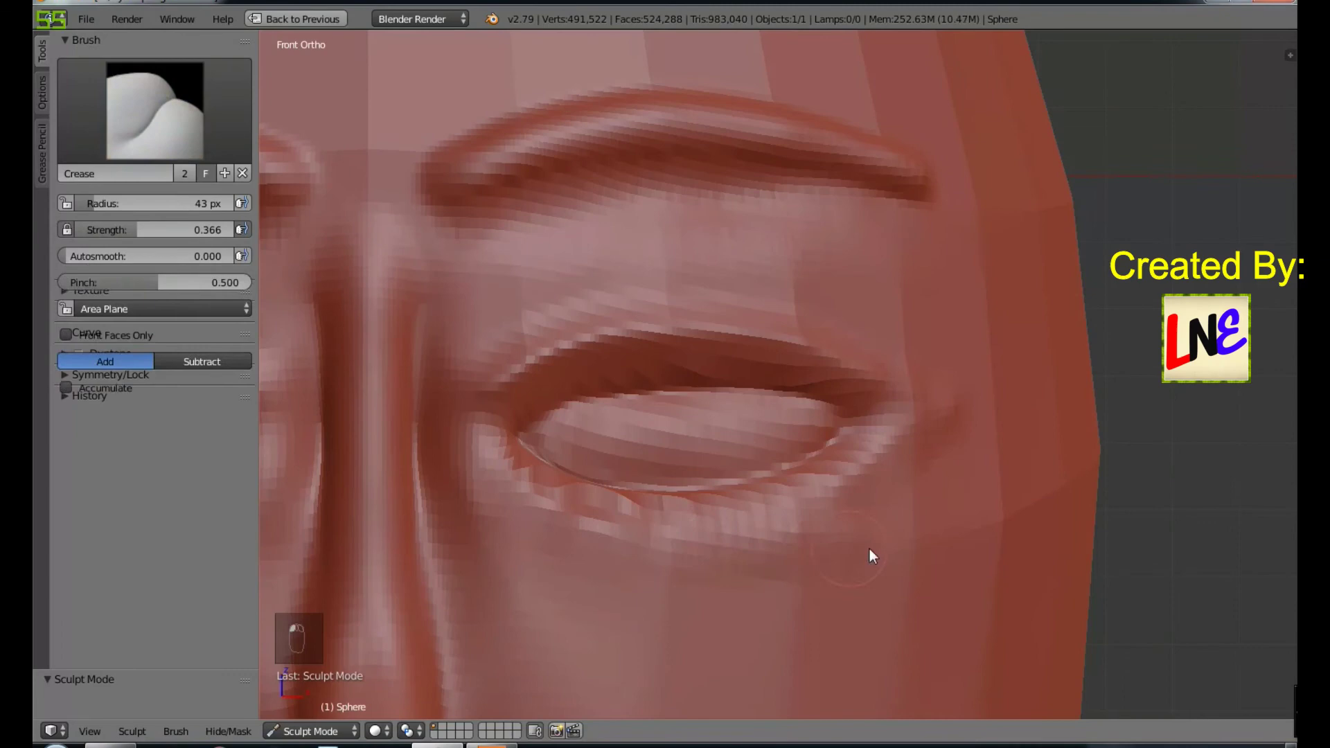
Step: Sharpen the upper and lower eyelid folds with further crease strokes
left_click(885, 478)
middle_click(591, 422)
left_click_drag(688, 469, 693, 518)
left_click_drag(395, 478, 712, 506)
left_click(711, 505)
Step: Smooth under the eye, over the eyelid surface, its corner and edge, then return to the full front view
left_click_drag(762, 515, 573, 489)
left_click_drag(619, 443, 764, 456)
left_click_drag(765, 457, 775, 523)
left_click_drag(775, 523, 529, 483)
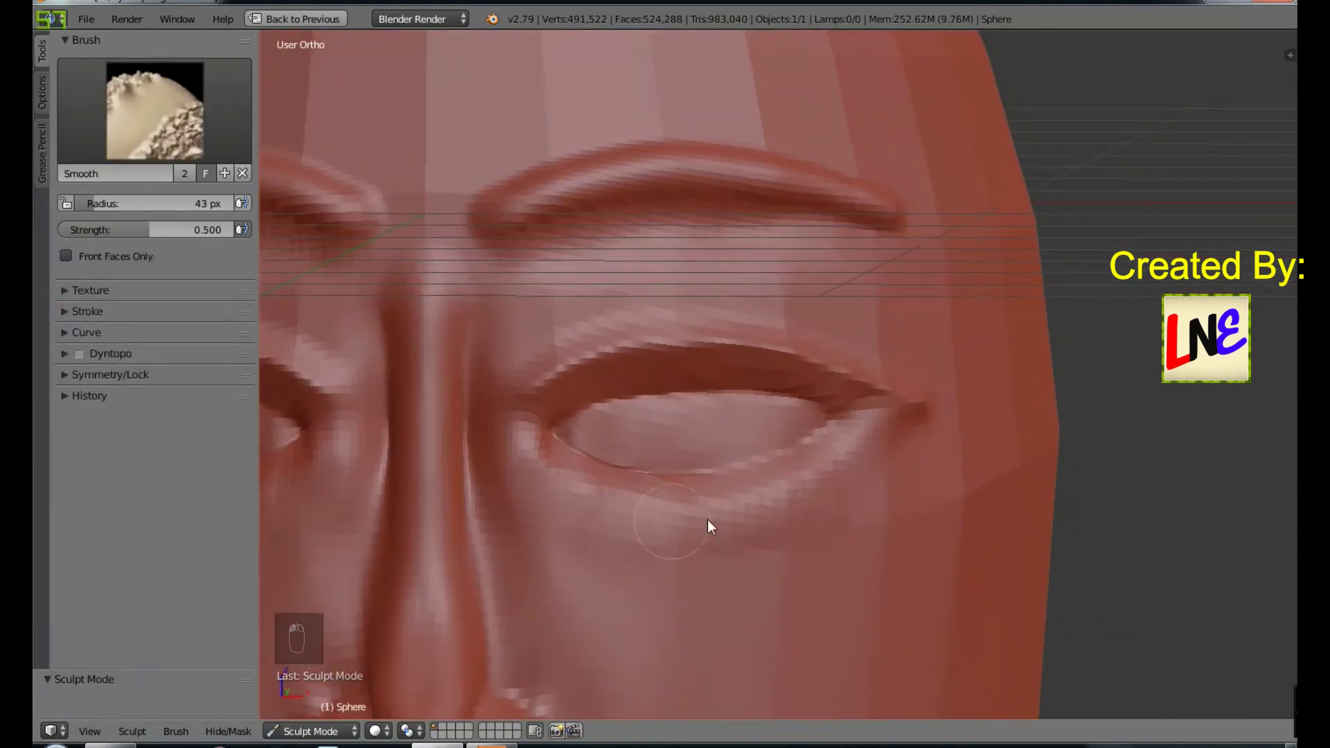
left_click_drag(454, 473, 650, 505)
middle_click(649, 504)
key("KP_1")
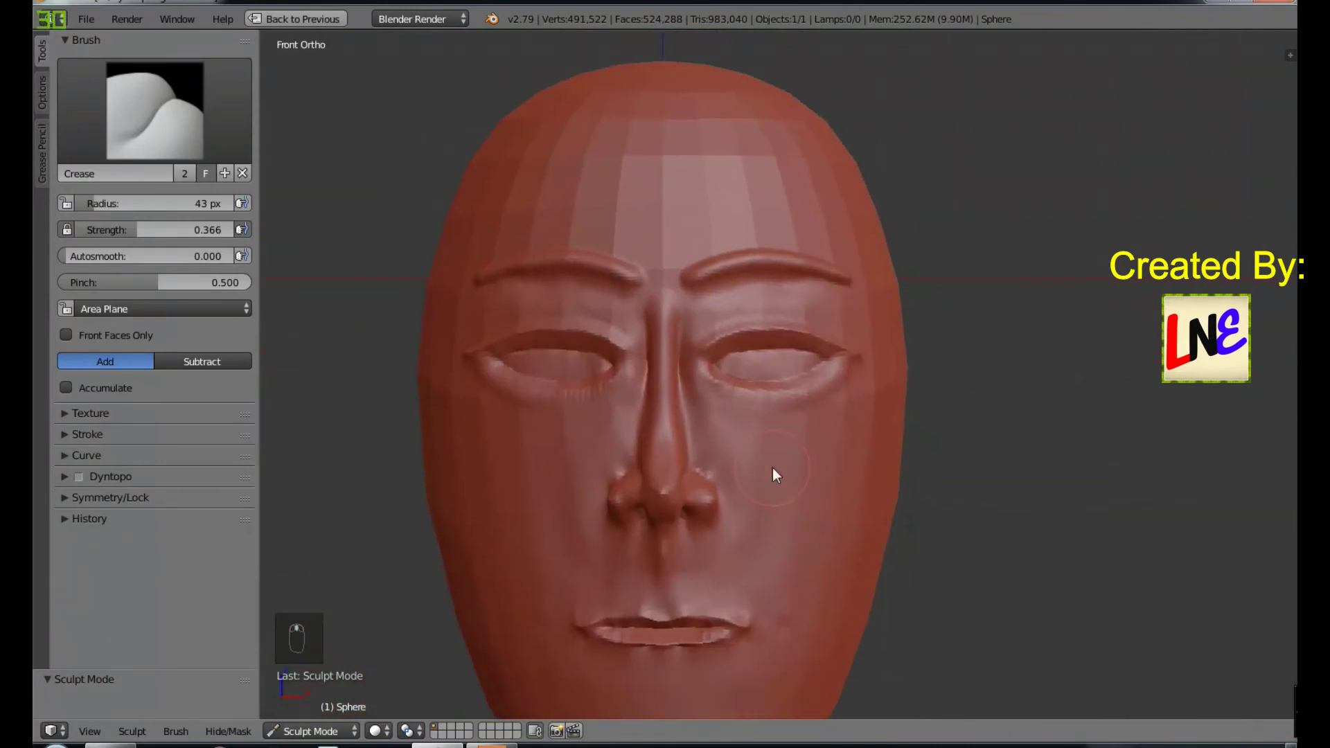
Step: In right ortho view, draw the ear outline on the side of the head with the SculptDraw brush
key("KP_3")
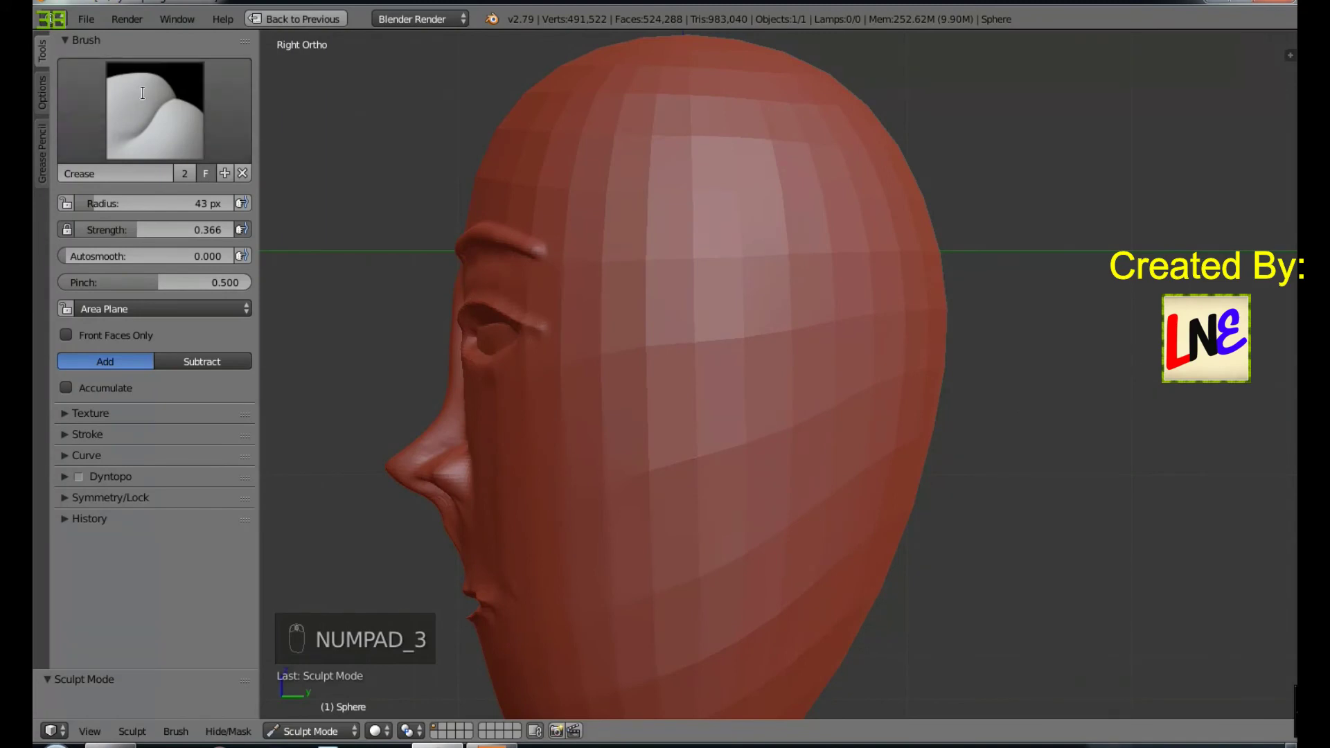
left_click_drag(646, 259, 693, 448)
key("ctrl+z")
left_click(131, 379)
left_click_drag(526, 456, 654, 342)
Step: Add the earlobe and build up the ear rim, orbiting around the head to check the shape
middle_click(655, 339)
left_click_drag(662, 333, 723, 497)
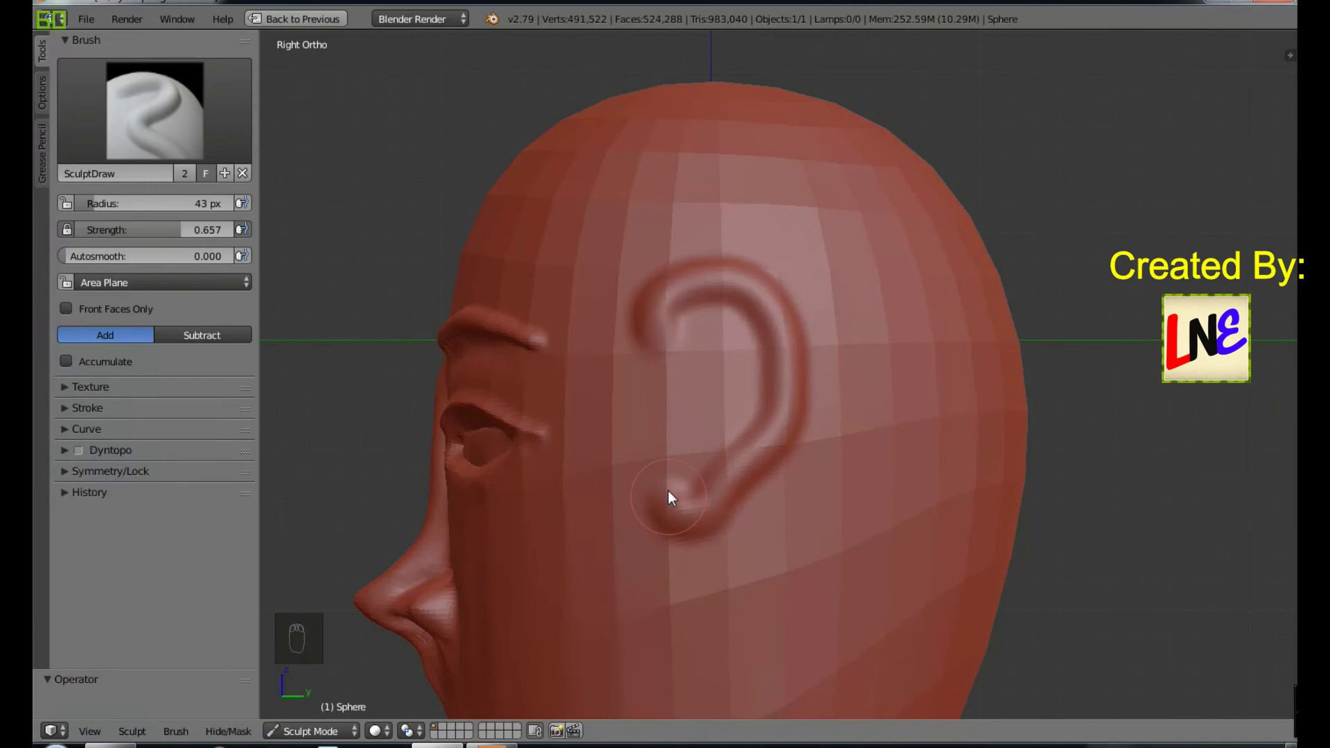
middle_click(616, 482)
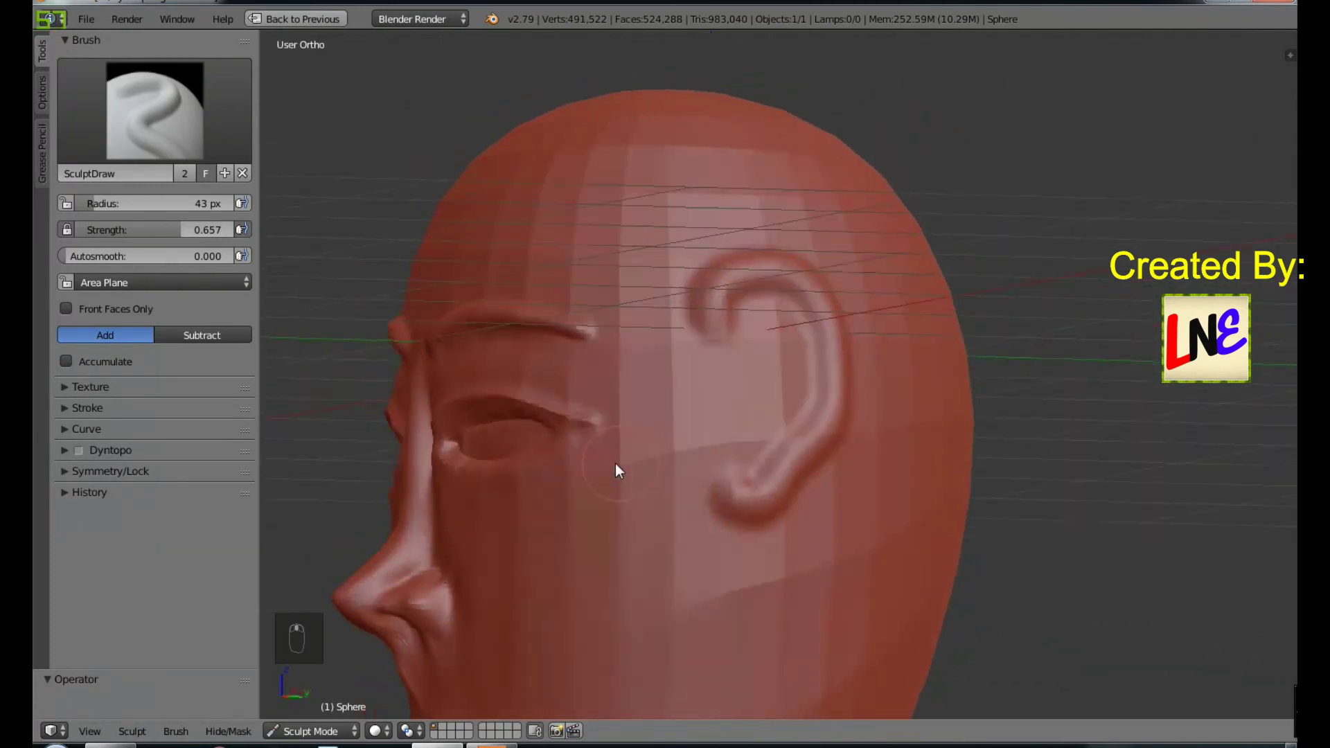
middle_click(577, 475)
left_click_drag(604, 321, 737, 457)
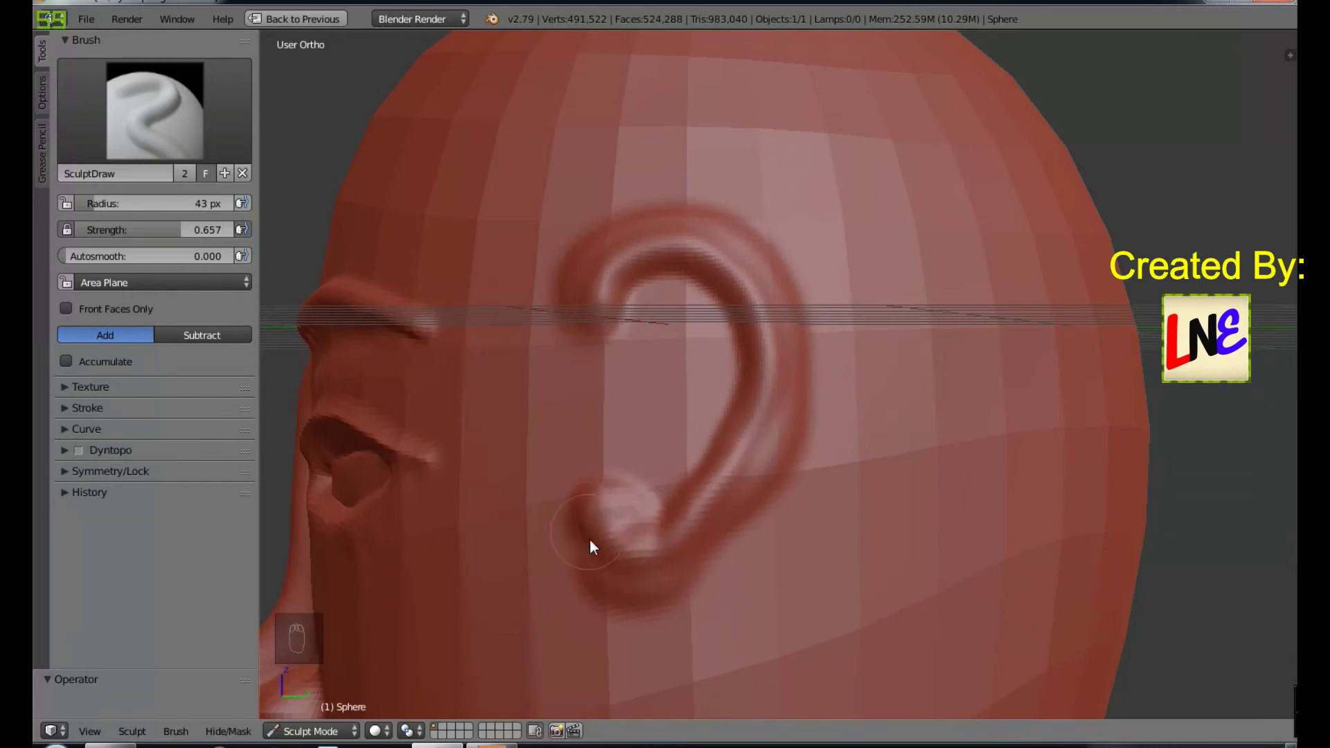
left_click_drag(778, 317, 835, 364)
middle_click(835, 364)
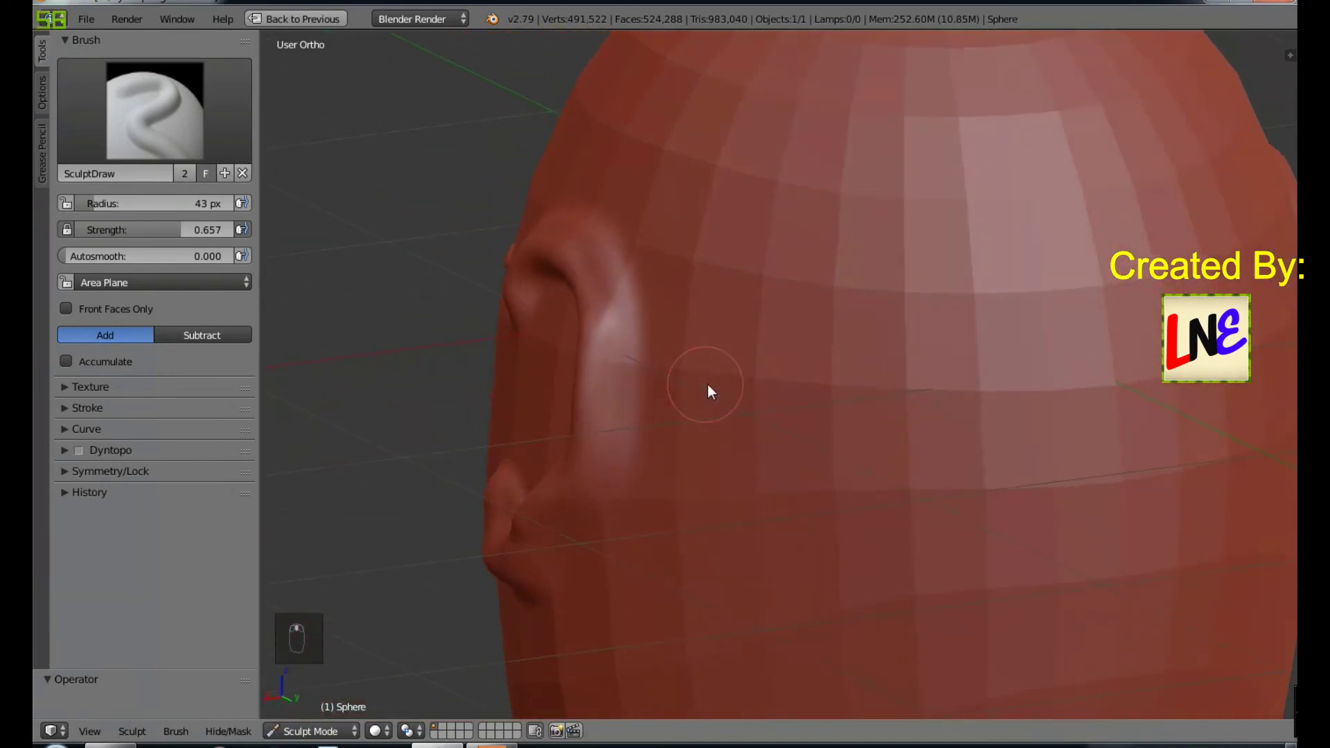
left_click_drag(179, 115, 534, 110)
Step: With the Crease brush, crease along the ear's inner edge and outer rim
key("4")
middle_click(535, 110)
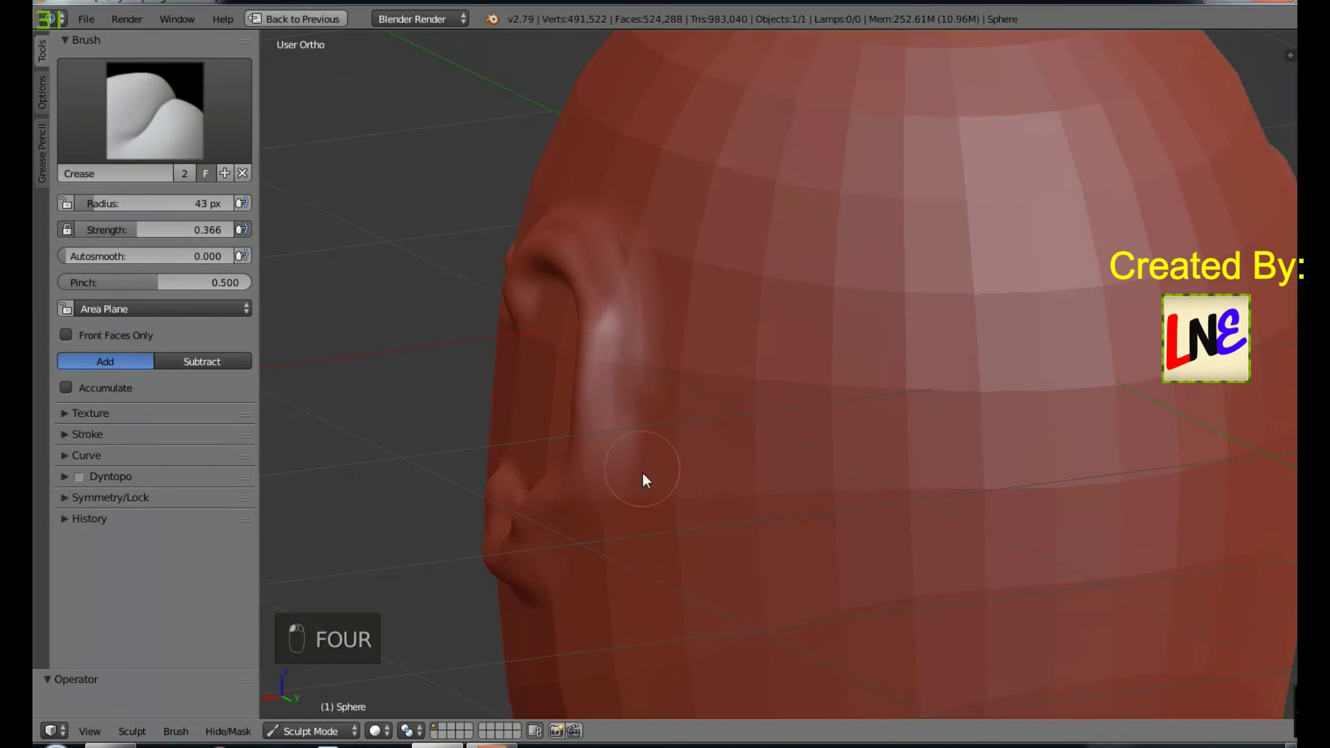
left_click_drag(643, 418, 691, 464)
middle_click(692, 463)
left_click_drag(602, 427, 514, 581)
left_click_drag(607, 441, 620, 457)
left_click_drag(640, 373, 664, 347)
left_click_drag(663, 348, 700, 630)
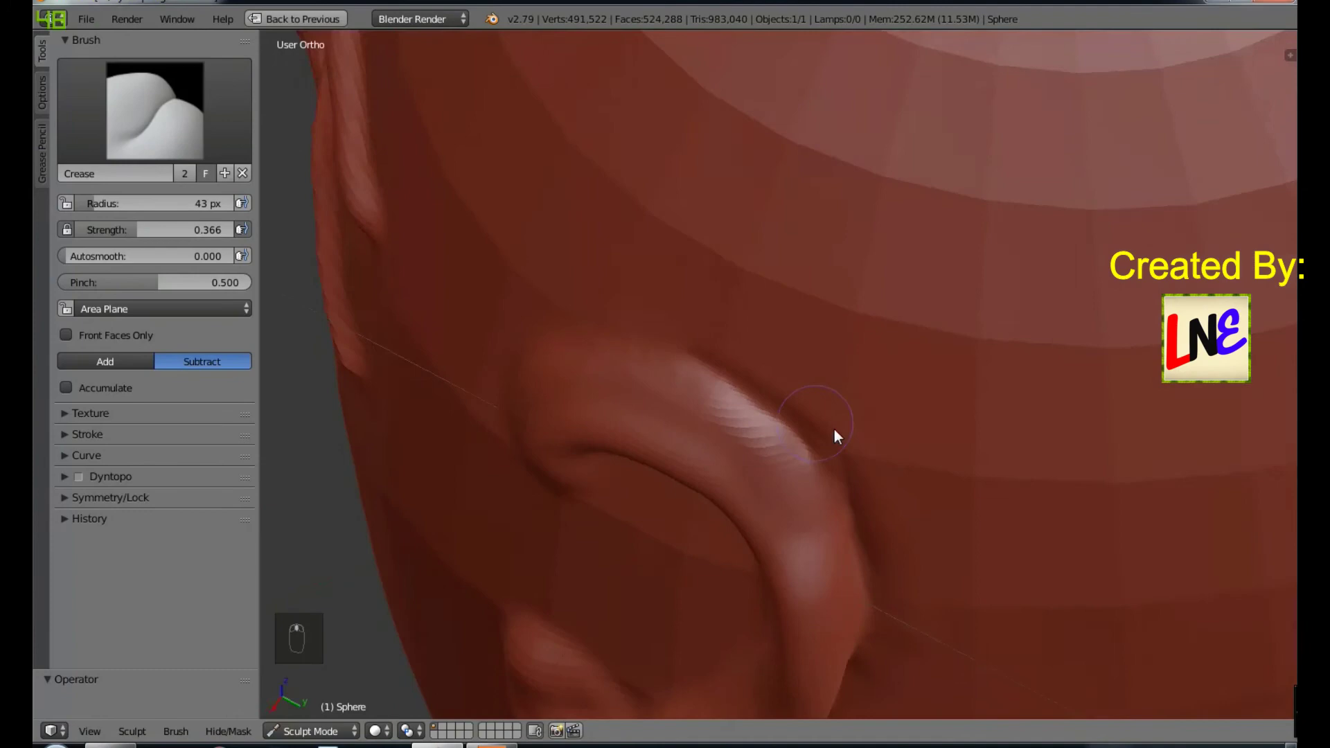
Step: Sharpen the top of the ear rim, deepen the rim crease and carve the inner fold
left_click_drag(813, 389, 667, 523)
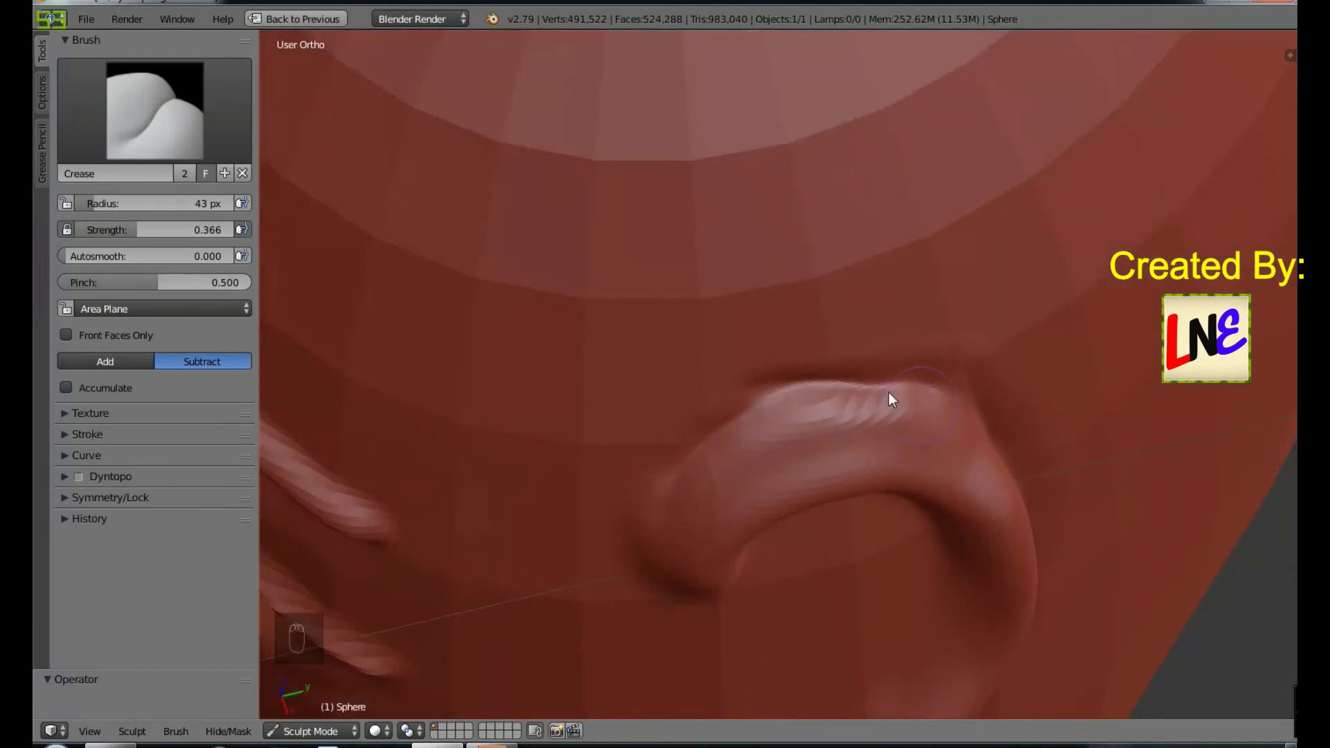
left_click_drag(776, 164, 745, 442)
left_click_drag(826, 493, 652, 300)
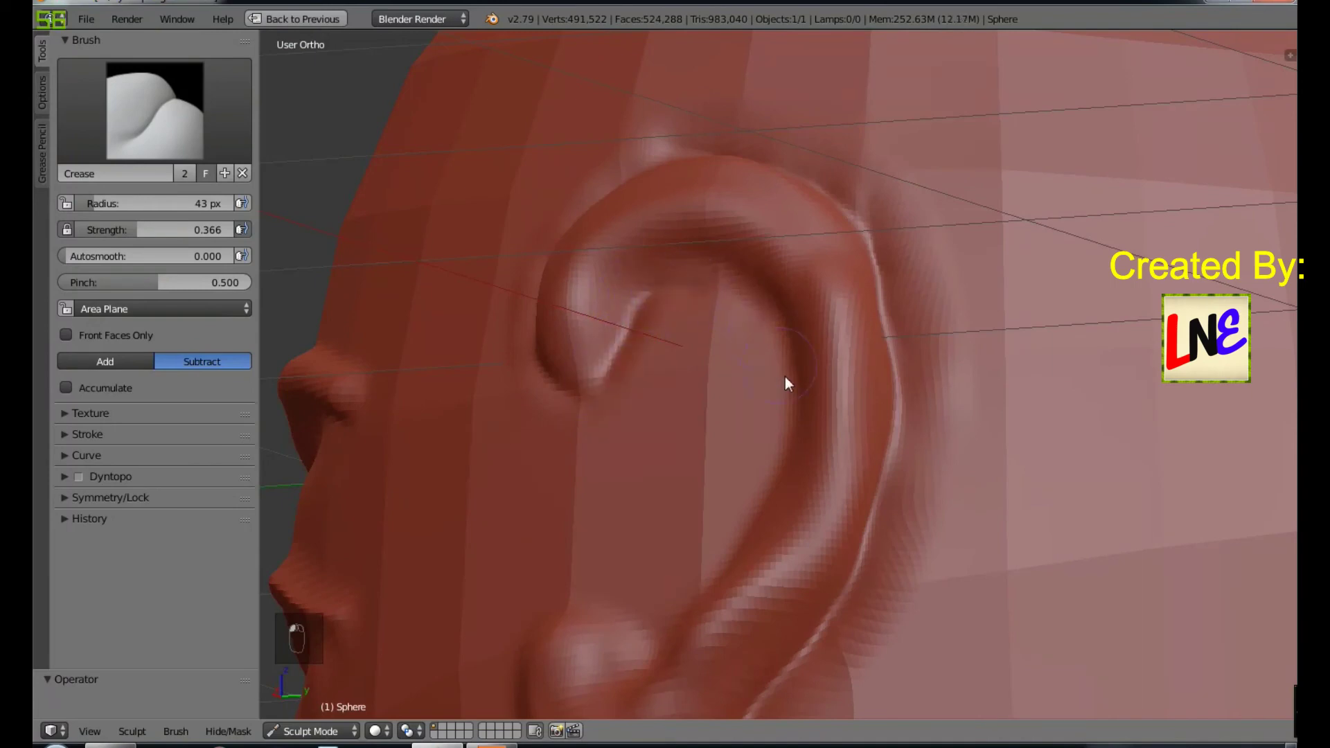
left_click_drag(823, 392, 885, 604)
middle_click(884, 604)
left_click_drag(882, 572, 901, 503)
left_click_drag(901, 503, 734, 459)
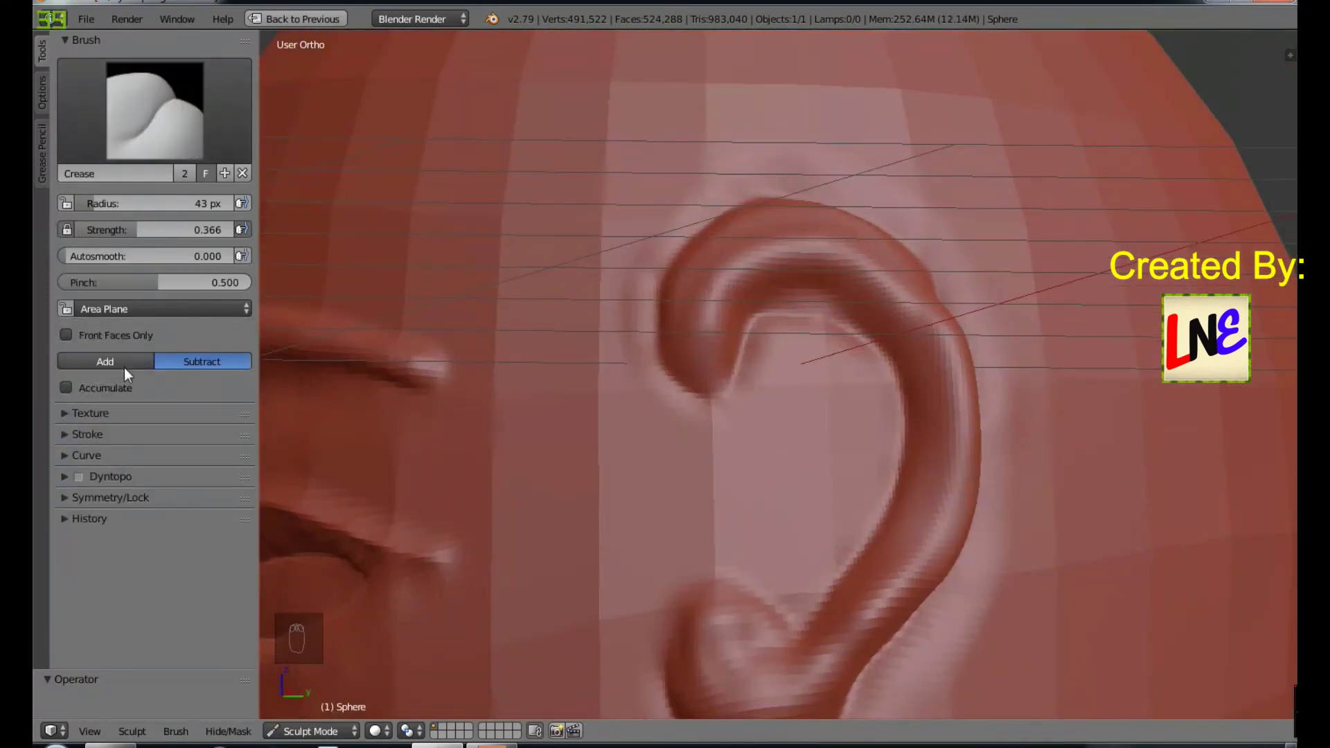
Step: Deepen the crease inside the ear and sharpen its outer rim
middle_click(723, 504)
left_click_drag(729, 511, 214, 363)
left_click_drag(213, 363, 756, 336)
left_click_drag(742, 390, 755, 469)
middle_click(755, 468)
left_click_drag(718, 433, 606, 424)
Step: Carve the folds in the middle of the ear and hollow out its inner bowl
middle_click(606, 424)
left_click_drag(611, 372, 591, 307)
left_click_drag(591, 307, 661, 327)
left_click_drag(661, 327, 717, 325)
left_click(625, 257)
left_click_drag(746, 361, 838, 362)
left_click_drag(594, 549, 819, 570)
Step: Define the ear's lower fold and refine its inner folds
middle_click(819, 568)
left_click_drag(706, 270, 651, 429)
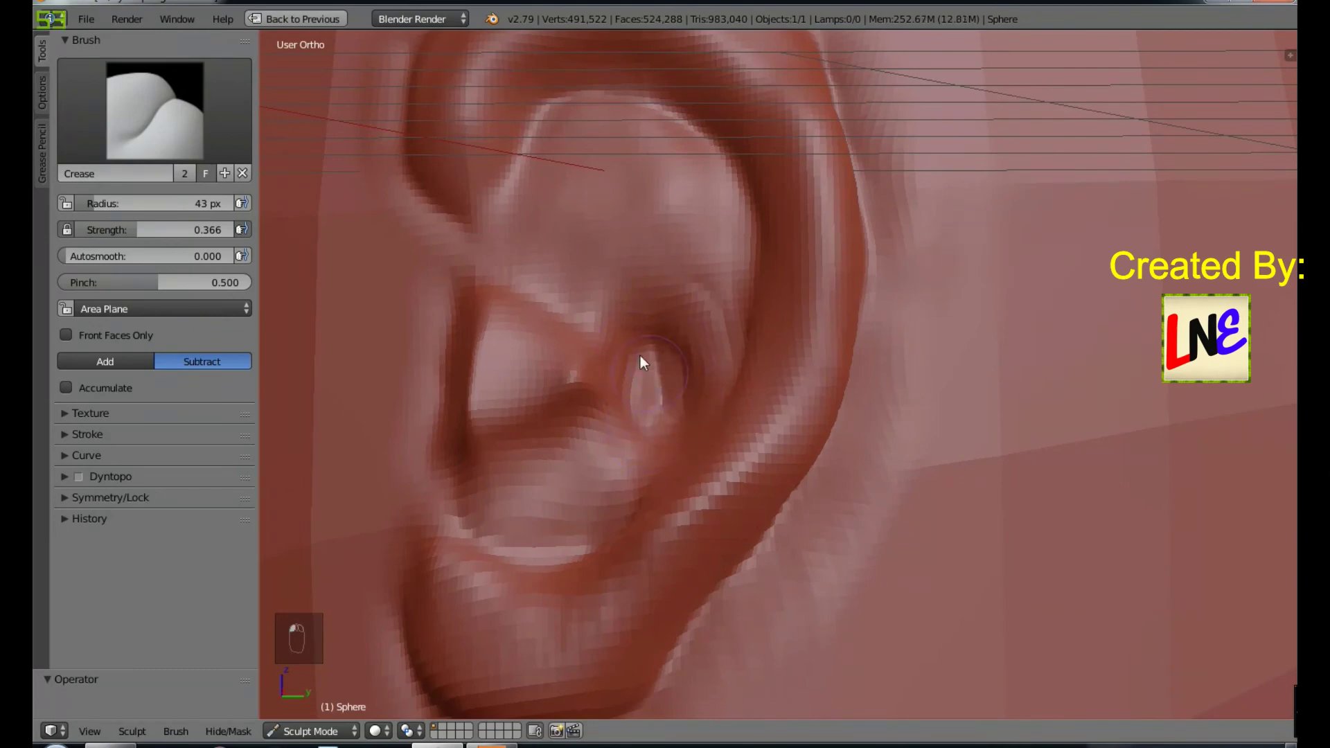
left_click(711, 427)
middle_click(835, 455)
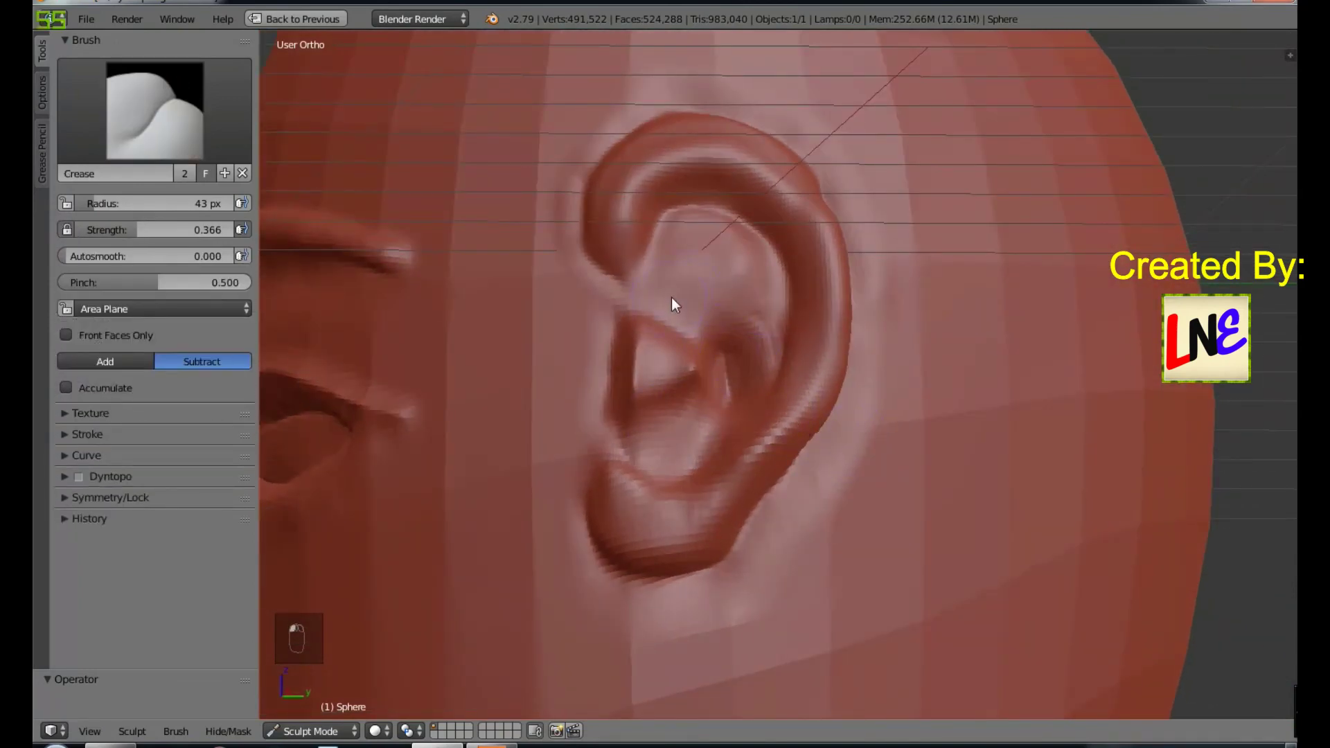
left_click_drag(875, 433, 1100, 448)
Step: From the front view, switch to the Grab brush and enlarge its radius considerably
key("KP_1")
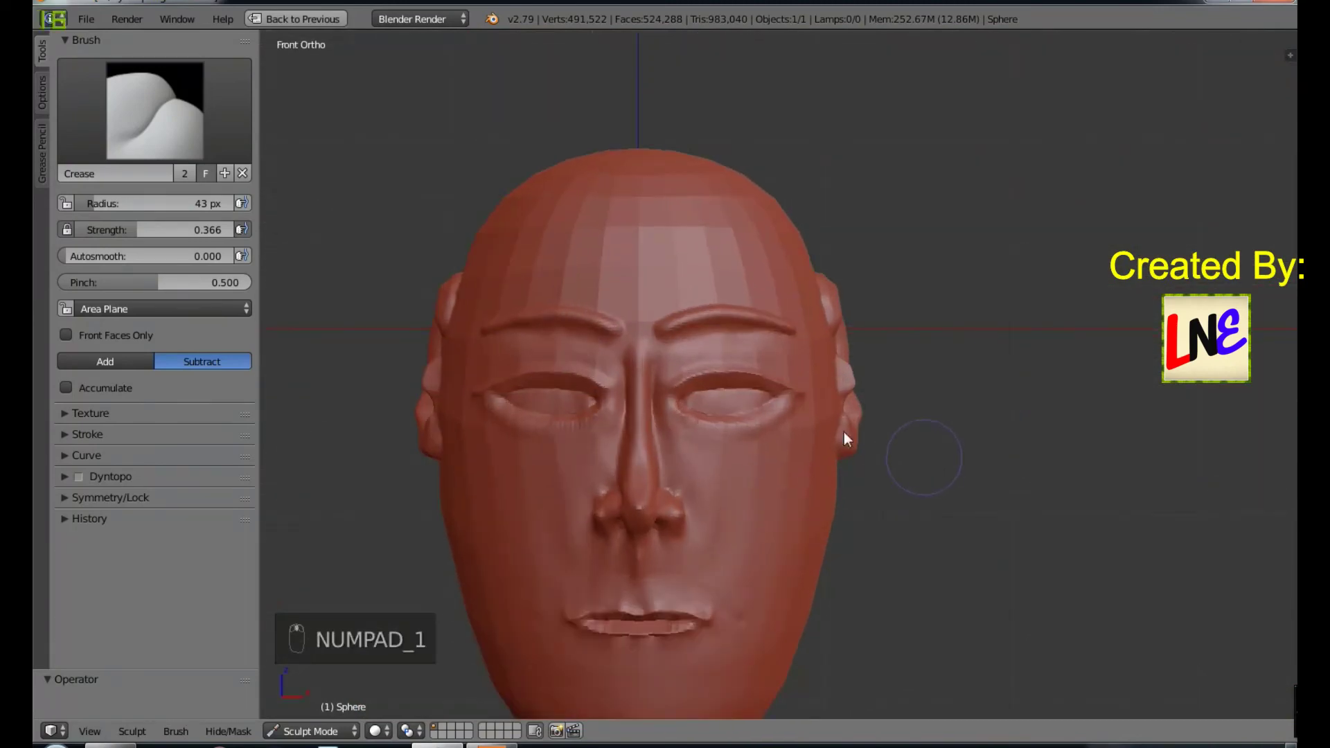
key("g")
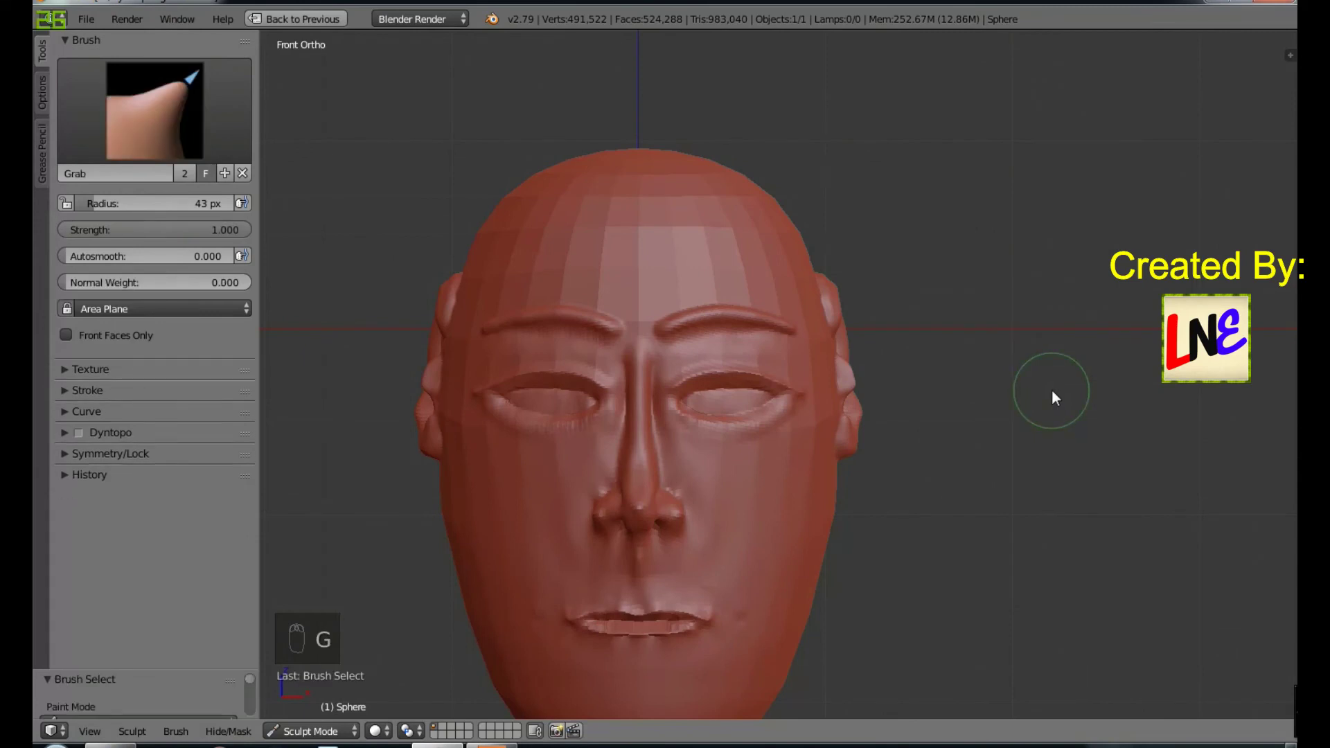
key("f")
left_click_drag(1096, 458, 892, 451)
key("ctrl+z")
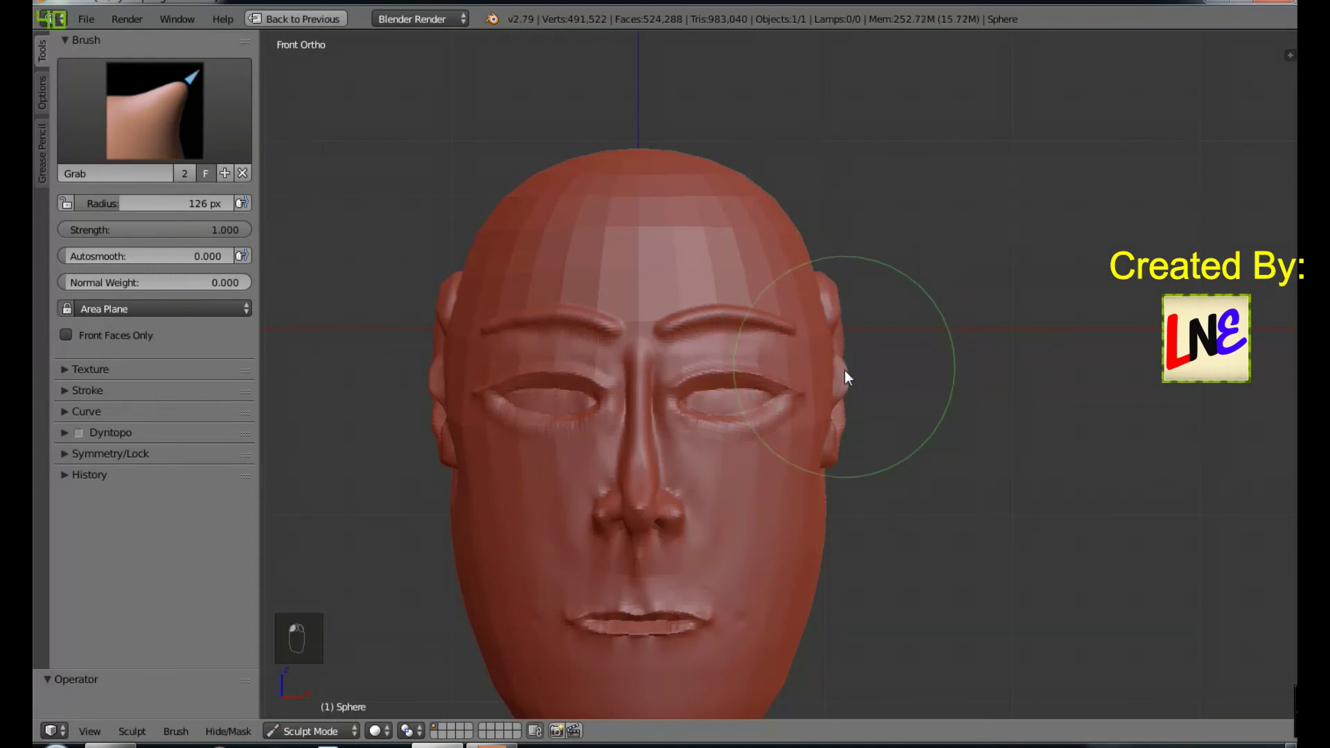
left_click(916, 425)
Step: Pull the side of the head and the temple beside the eye into shape
middle_click(779, 413)
left_click_drag(699, 345, 864, 437)
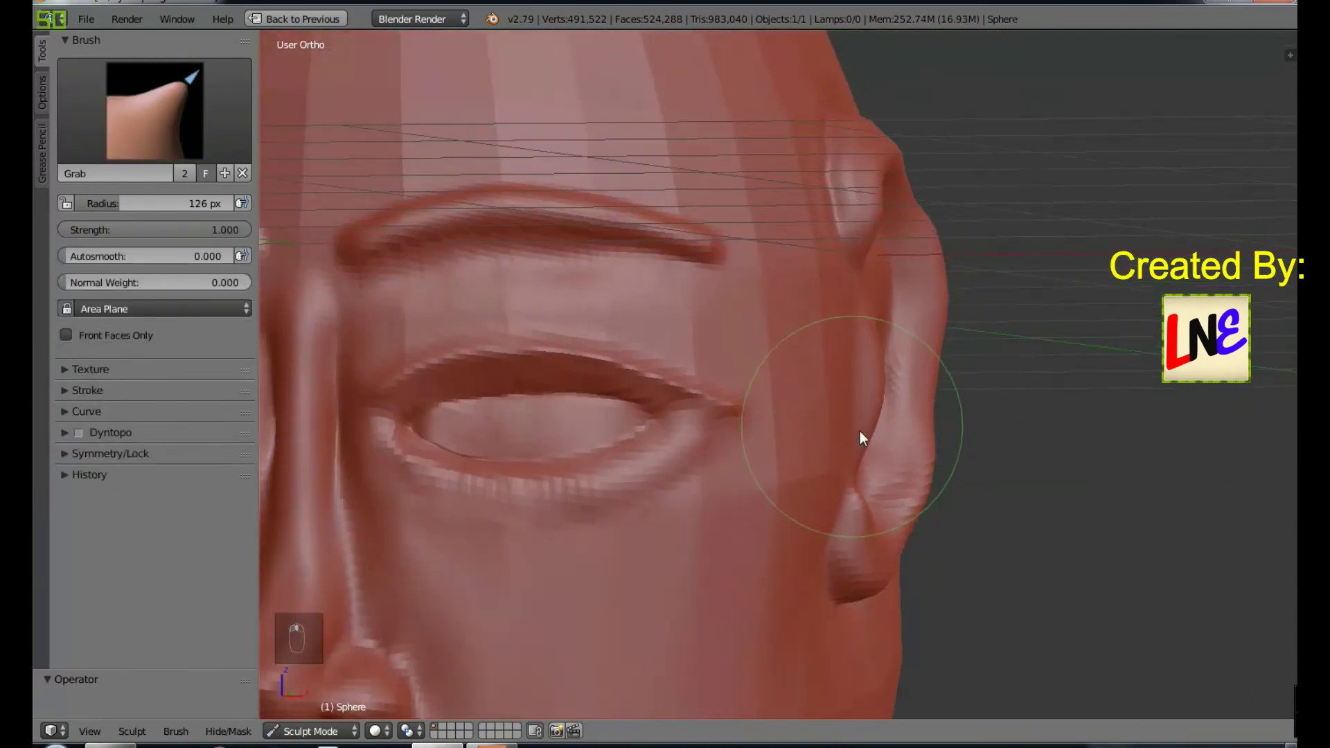
left_click_drag(913, 450, 648, 439)
key("KP_1")
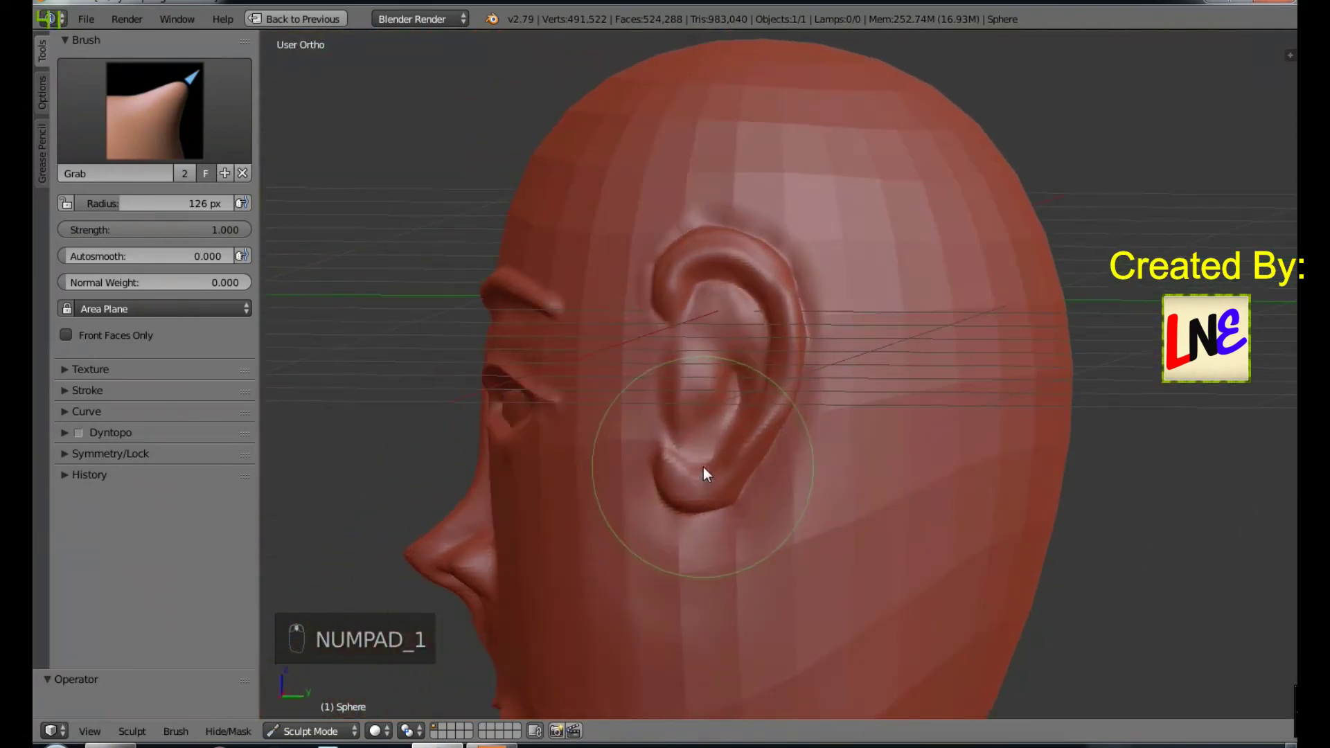
left_click_drag(741, 241, 775, 472)
Step: Reshape the head behind the ear and pull the side of the head into an even profile
middle_click(775, 472)
key("ctrl+z")
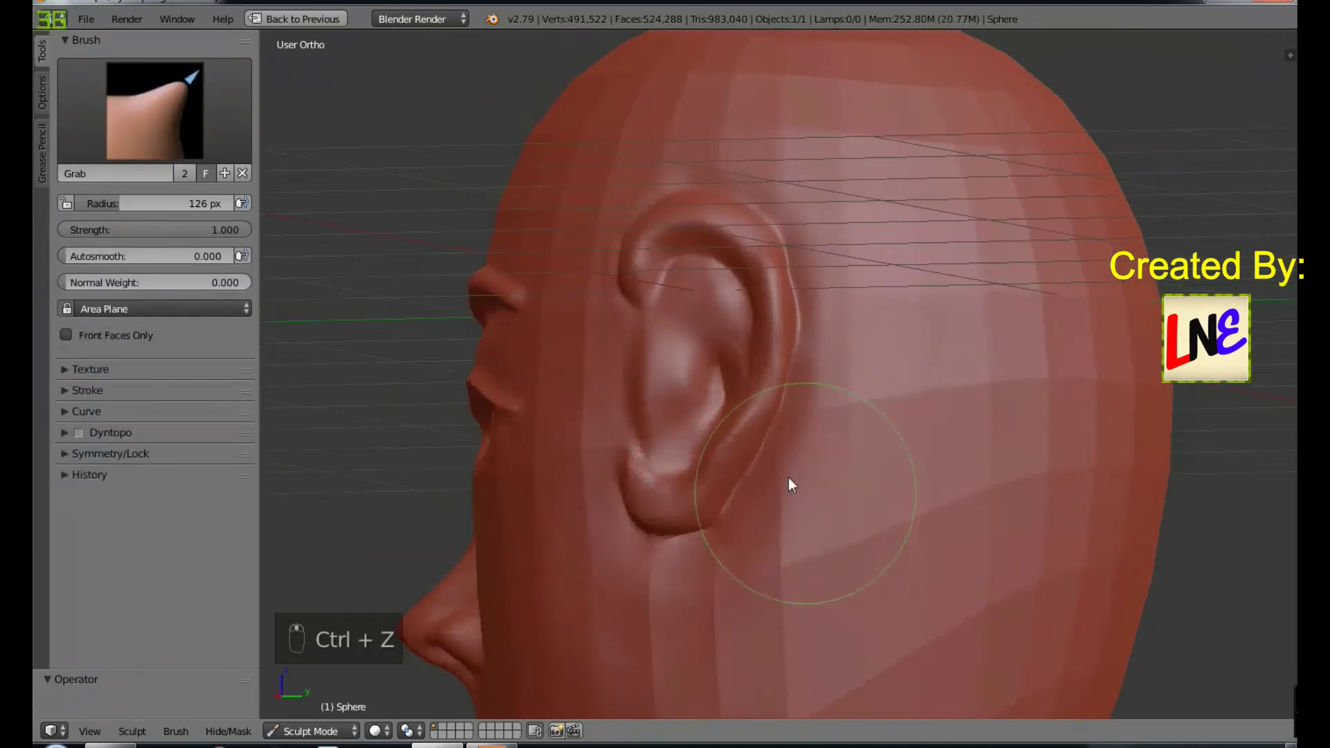
left_click_drag(800, 460, 721, 527)
key("f")
left_click_drag(790, 533, 684, 451)
left_click_drag(720, 493, 825, 501)
Step: From the top view, grab and reshape the top of the skull, then smooth out the crown
key("KP_7")
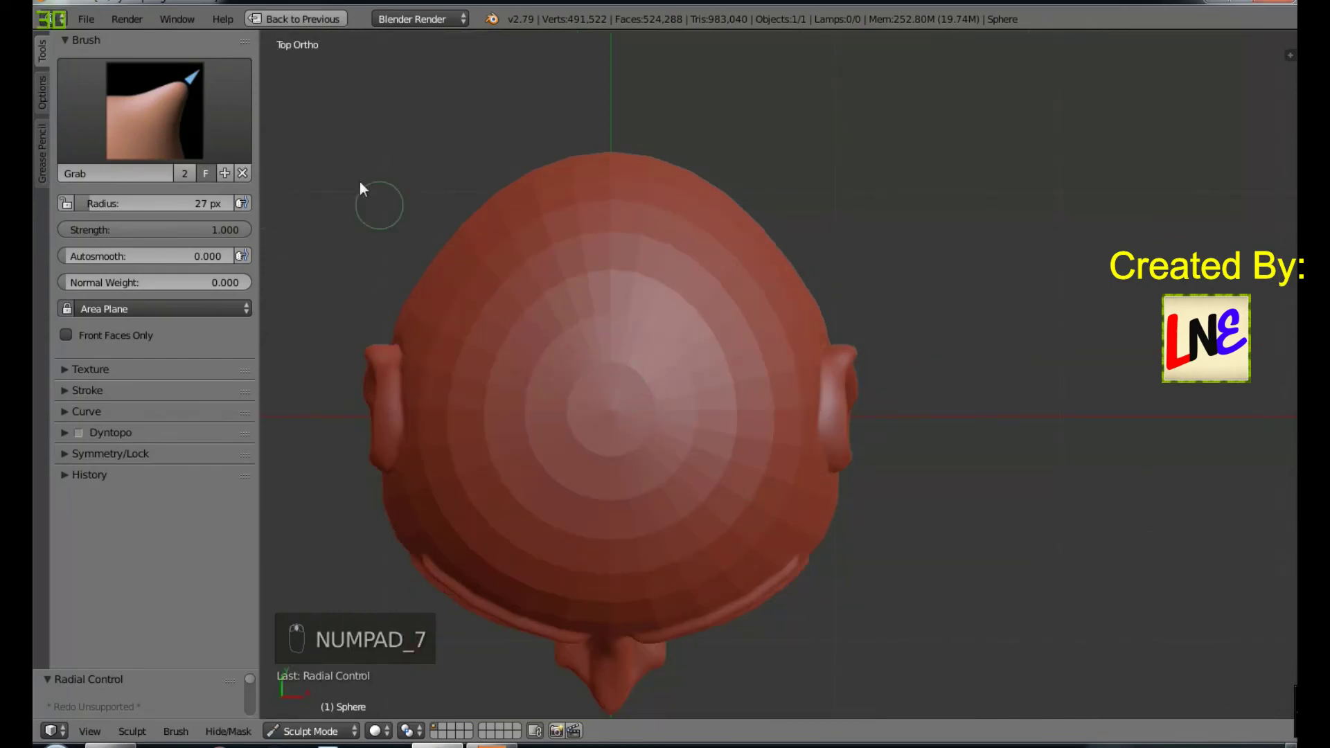
key("f")
left_click_drag(570, 346, 612, 373)
left_click_drag(697, 310, 744, 440)
middle_click(744, 440)
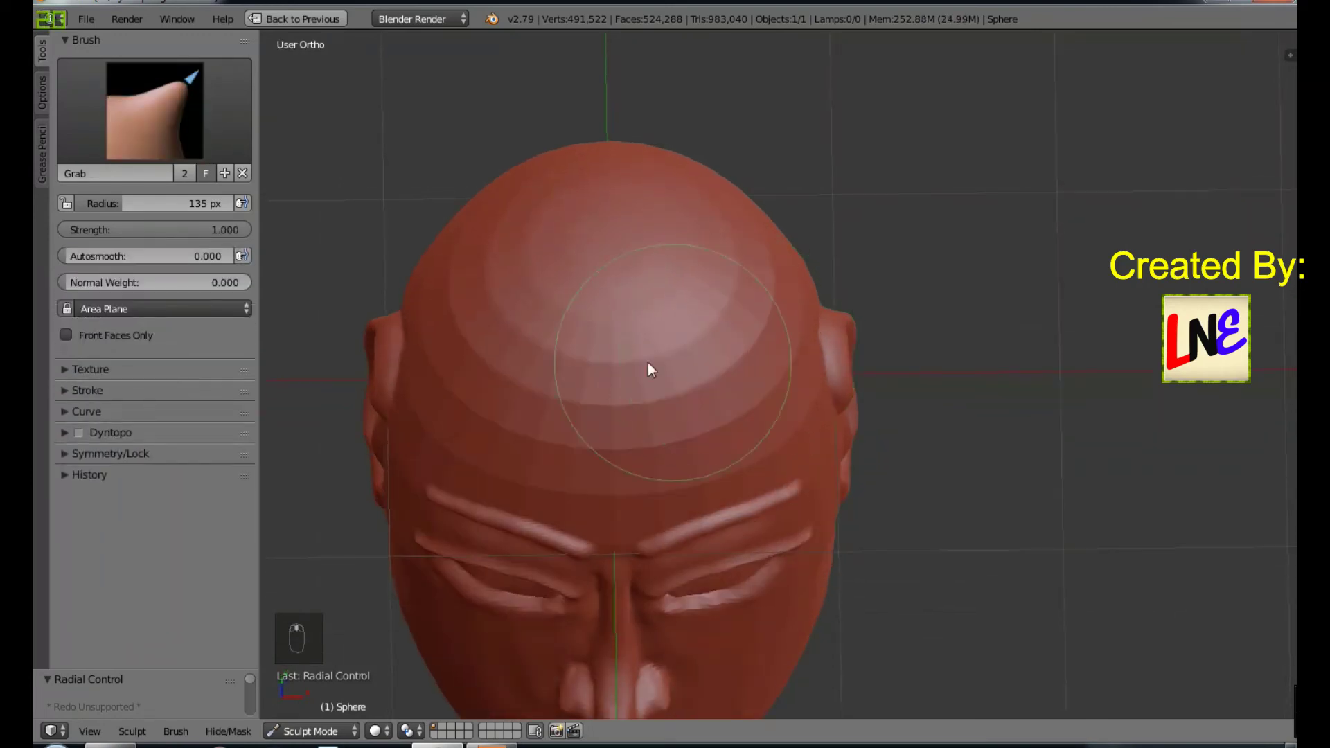
left_click_drag(583, 396, 771, 295)
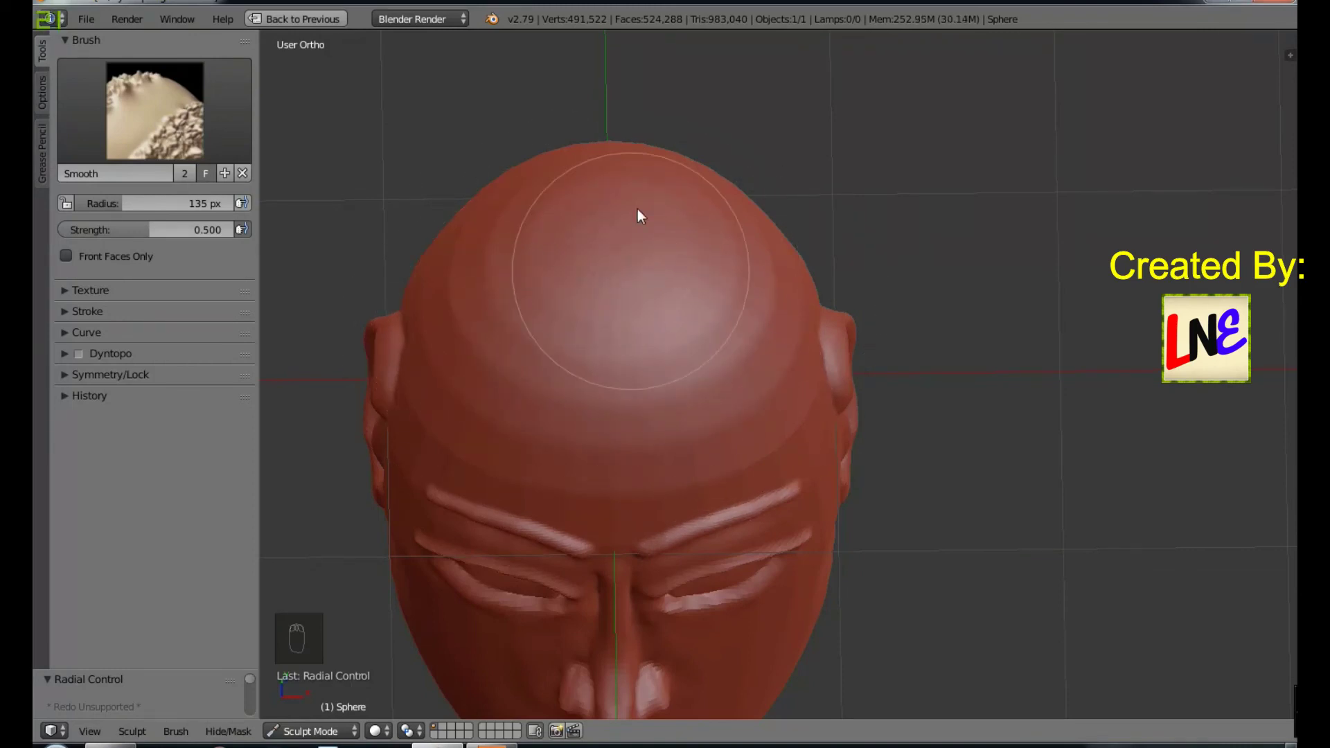
left_click_drag(654, 247, 602, 265)
Step: From the back view, pull the back of the head into a rounder shape
key("ctrl+KP_1")
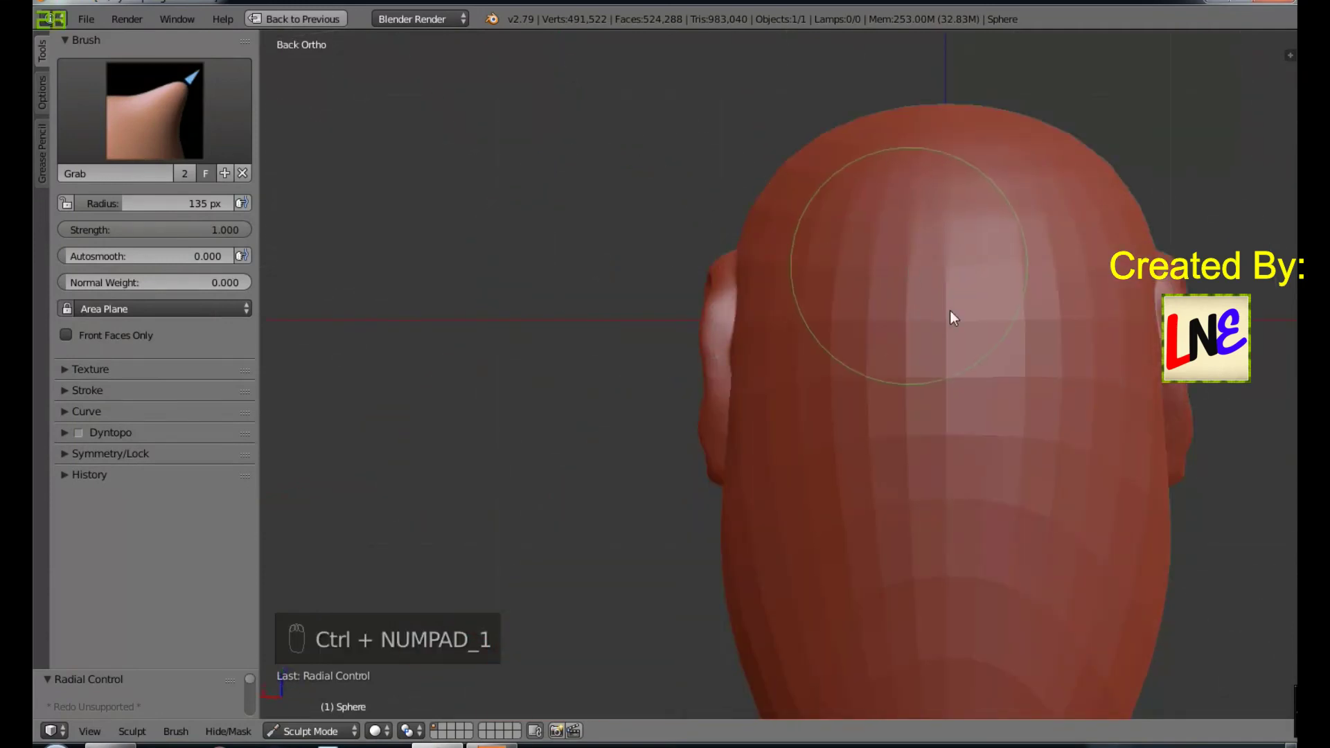
left_click_drag(1015, 356, 697, 357)
key("ctrl+z")
left_click_drag(638, 267, 641, 498)
middle_click(729, 416)
left_click_drag(682, 258, 847, 461)
left_click_drag(847, 462, 780, 466)
Step: In front view, shape the side of the head behind the ear and switch to the Clay Strips brush
key("KP_1")
left_click_drag(924, 405, 819, 403)
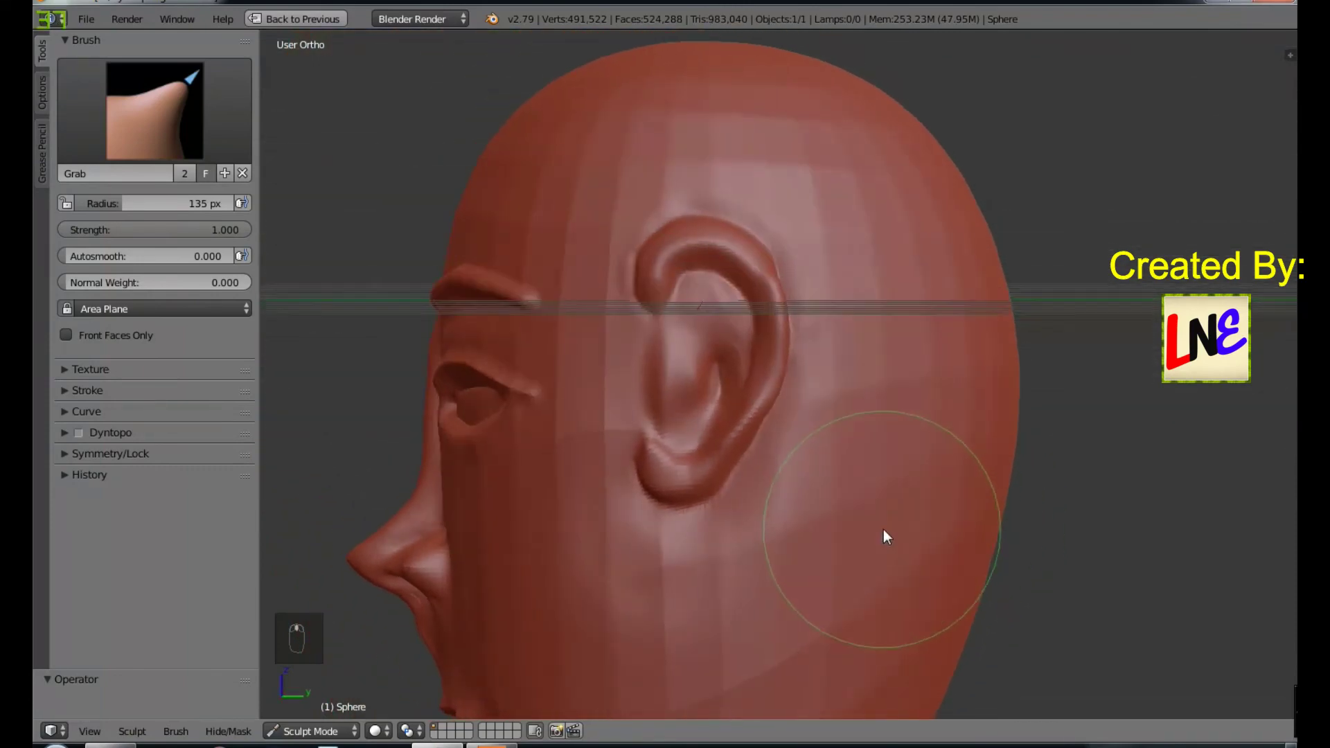
left_click_drag(188, 135, 827, 557)
key("ctrl+z")
Step: Switch from Clay Strips to the Clay brush with Front Faces Only and build up clay behind the ear
key("f")
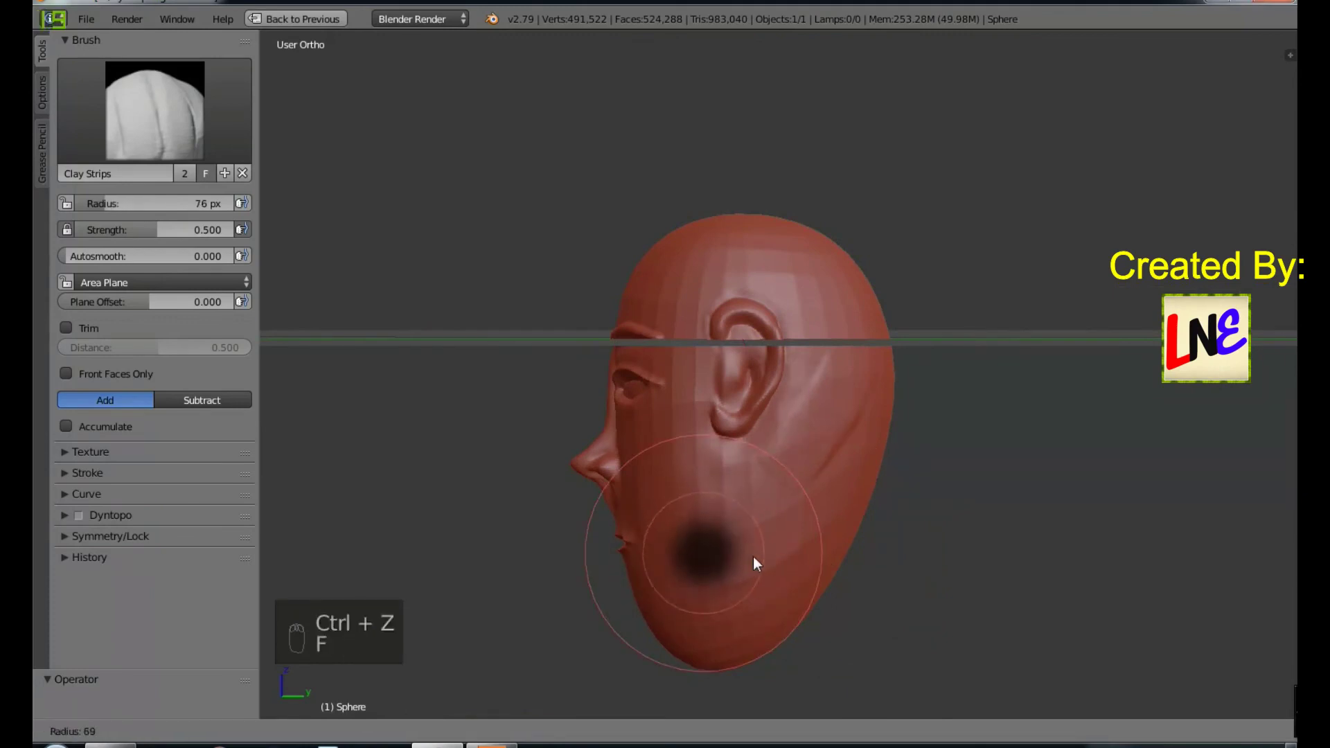
left_click(753, 560)
key("ctrl+z")
key("ctrl+z")
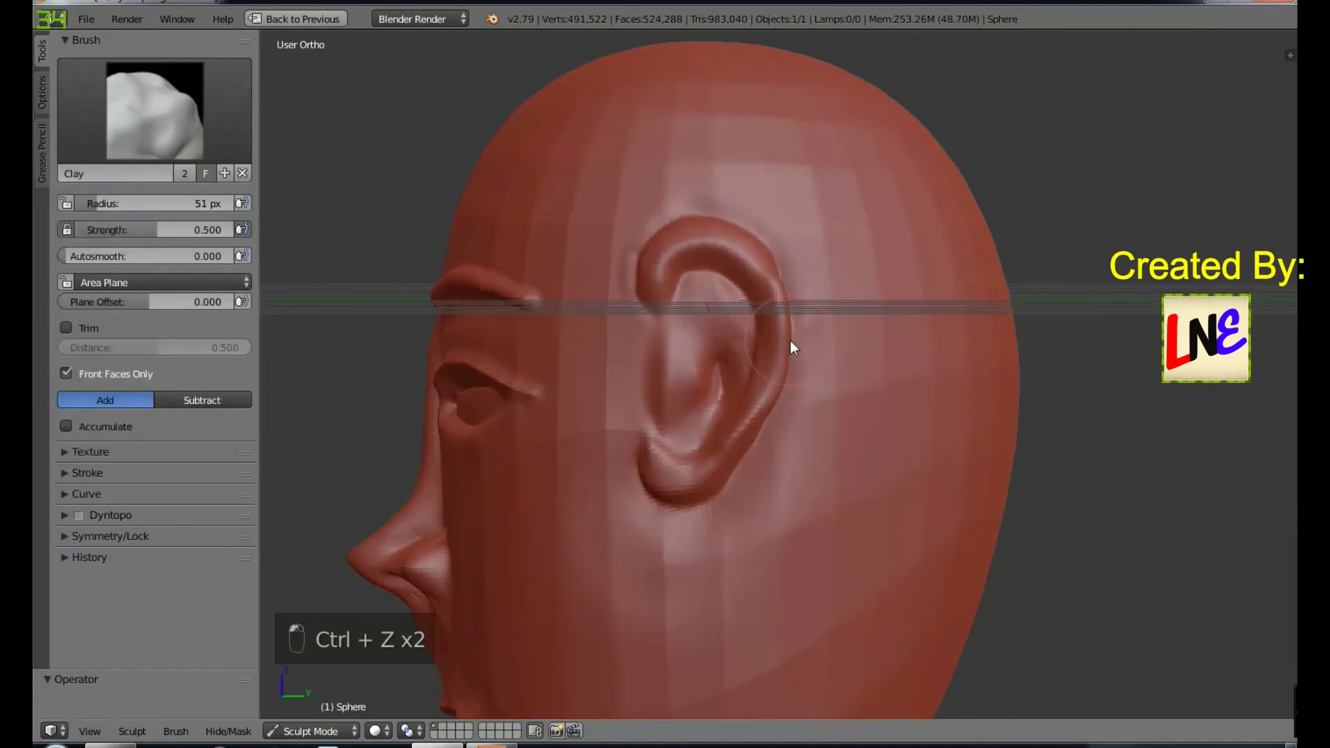
left_click_drag(822, 448, 852, 590)
Step: Build up the side of the head, then from front view dab Clay volume onto the cheeks beside the nose
left_click_drag(852, 590, 773, 611)
key("KP_1")
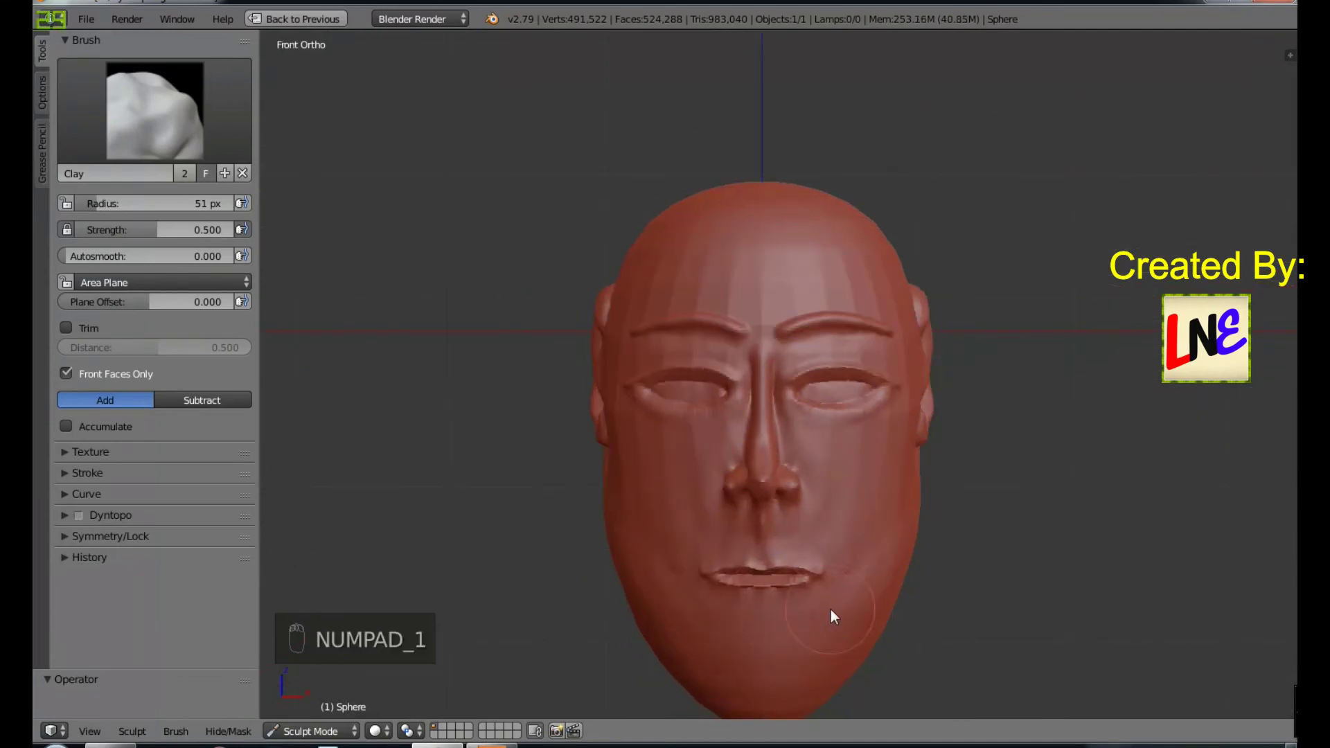
middle_click(870, 531)
left_click(852, 506)
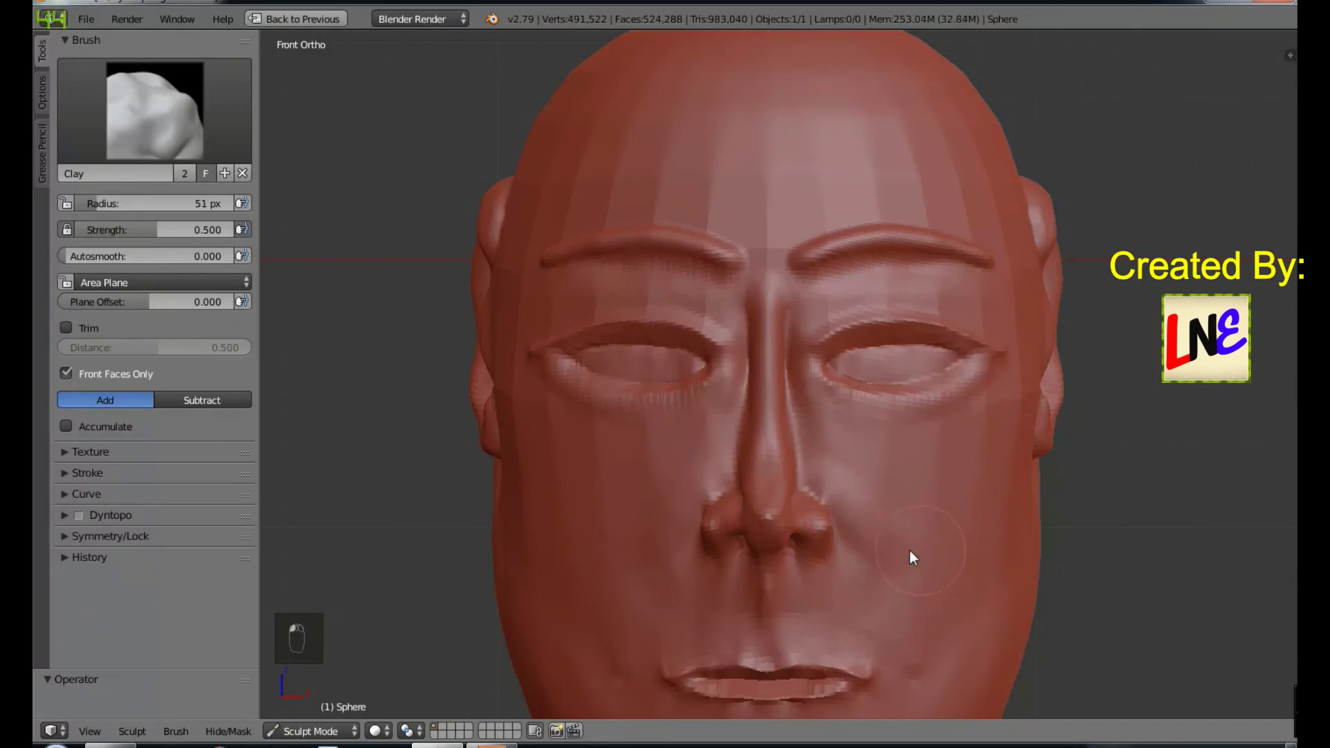
left_click(898, 537)
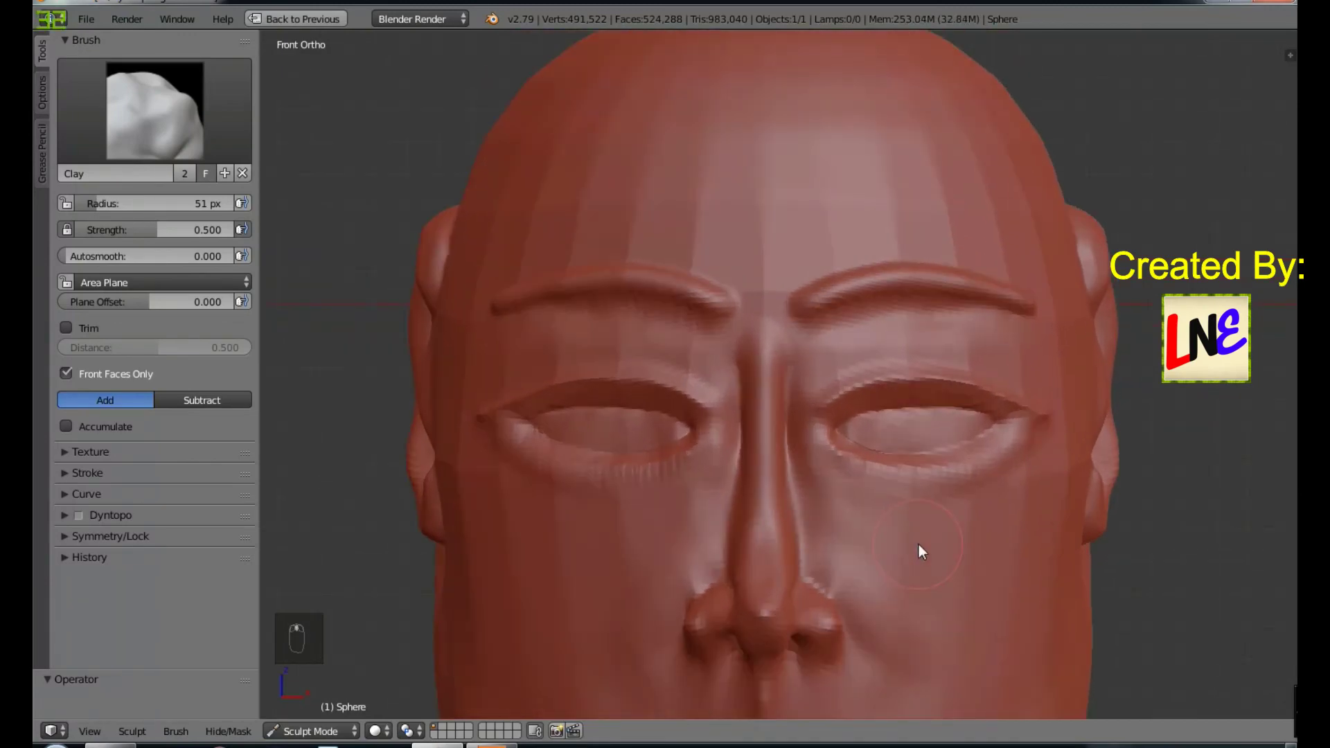
Step: Fill out the face between eye and ear with Clay strokes, then refine the area in front of the ear in side view
left_click_drag(965, 454, 932, 640)
left_click_drag(932, 640, 1264, 335)
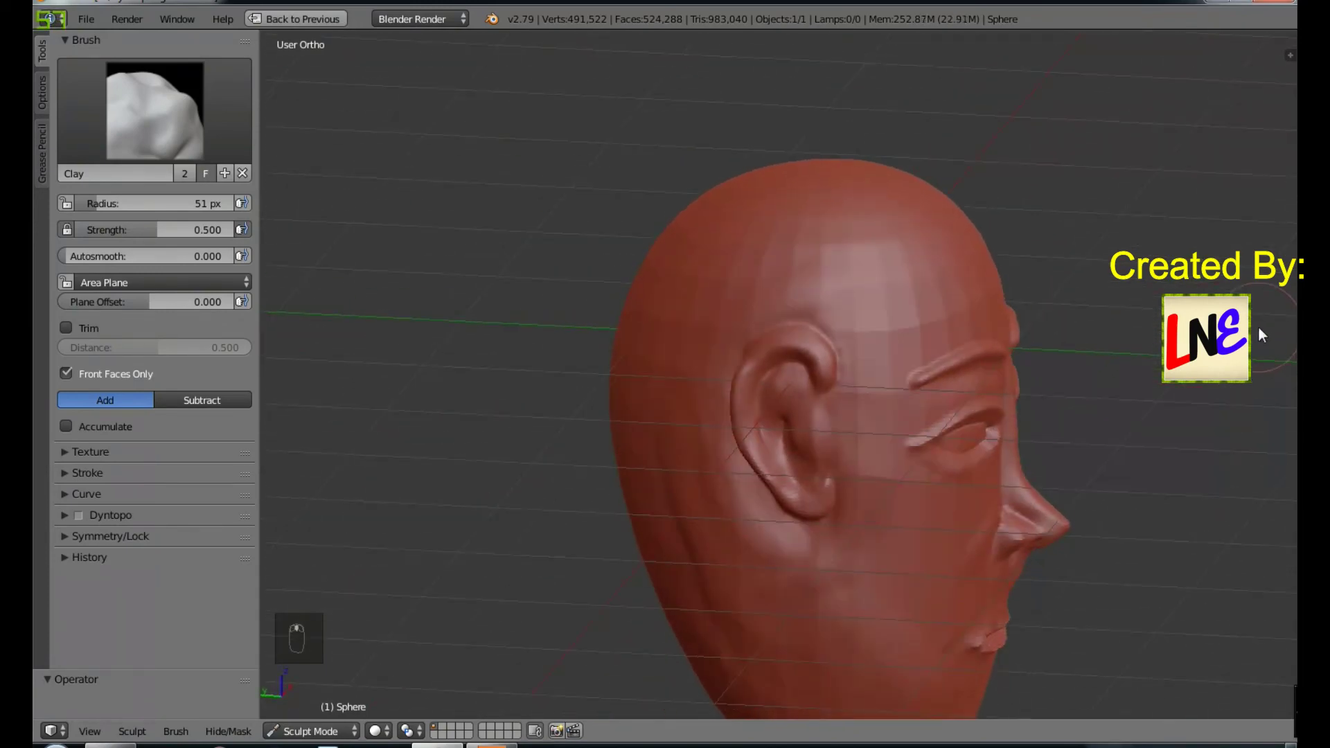
left_click_drag(1153, 411, 755, 424)
key("KP_3")
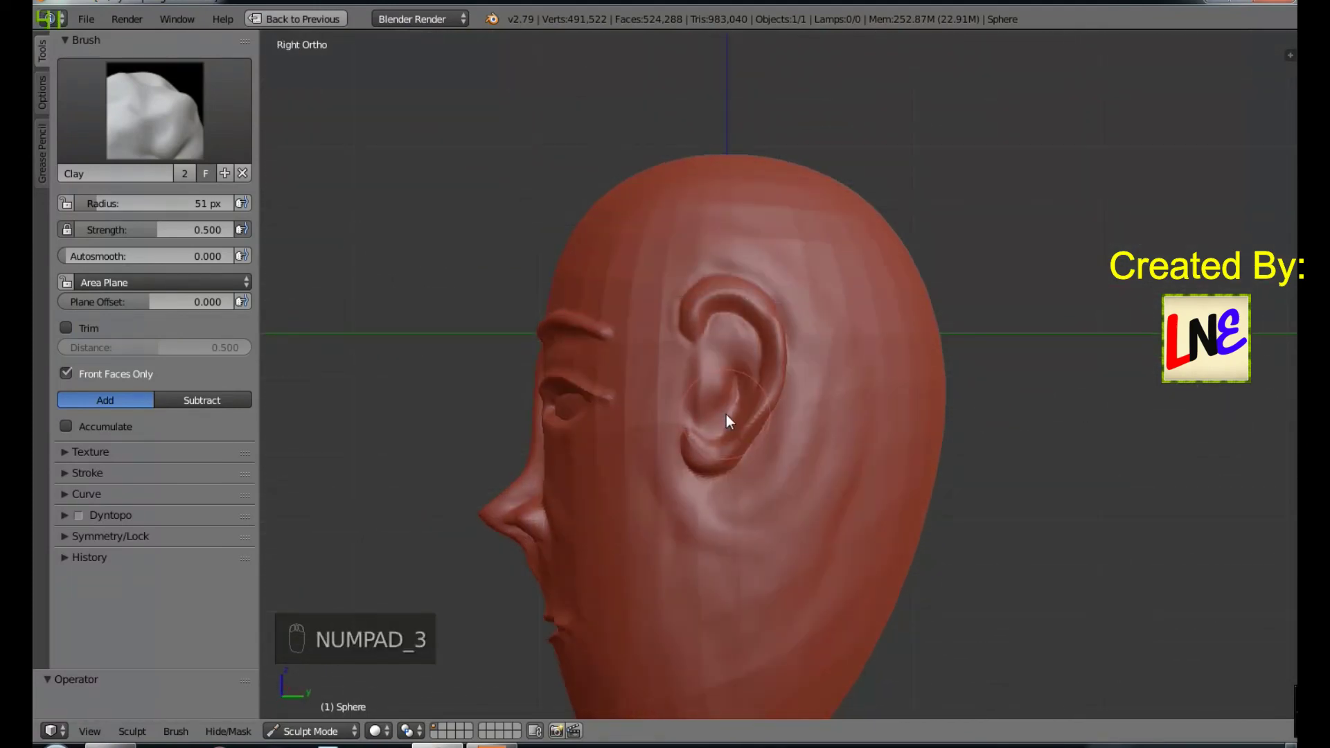
middle_click(880, 499)
left_click_drag(796, 513, 977, 545)
middle_click(977, 545)
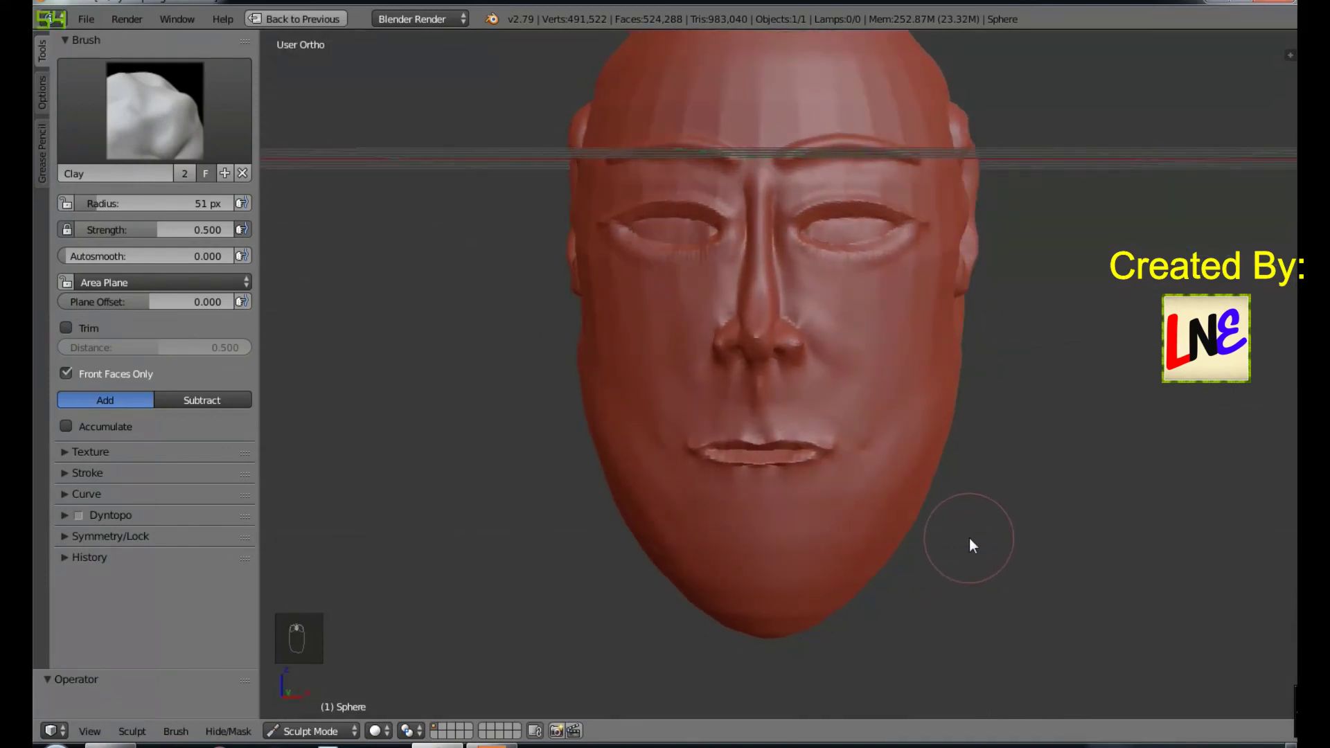
Step: From front orthographic view, refine the chin and jaw outline with Clay brush strokes
key("KP_1")
left_click_drag(631, 449, 785, 583)
left_click_drag(785, 582, 785, 583)
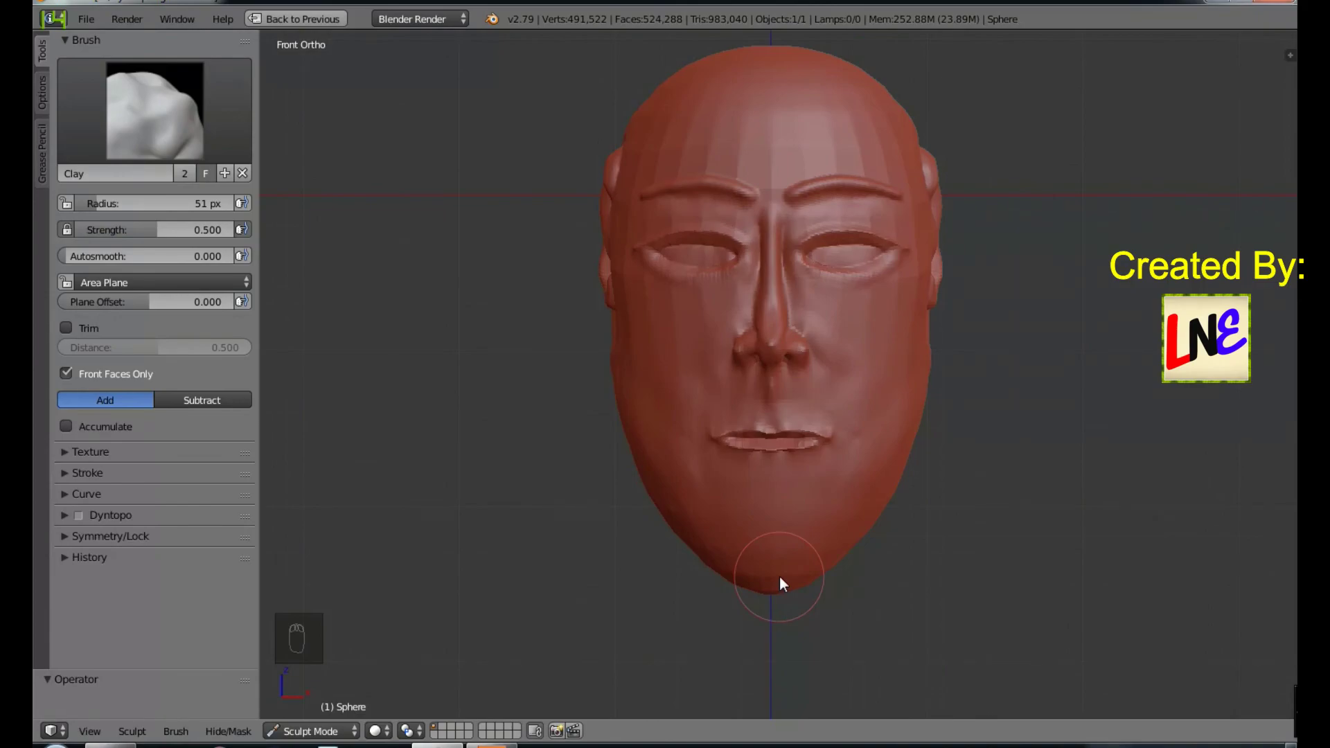